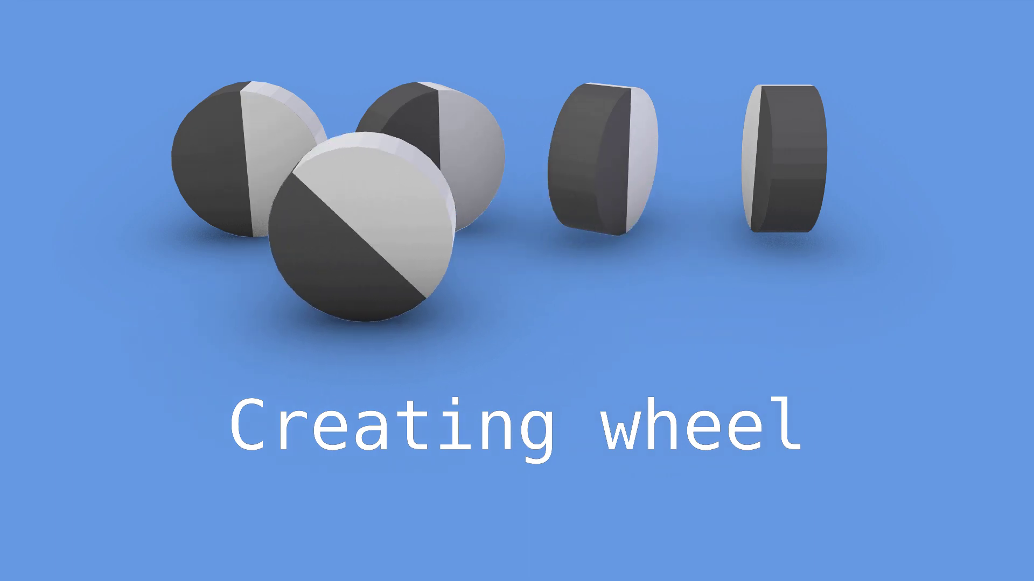
Bring up the Add menu's Mesh list on the empty scene, pointing at Cylinder.
{"action": "key", "text": "F2"}
{"action": "key", "text": "a"}
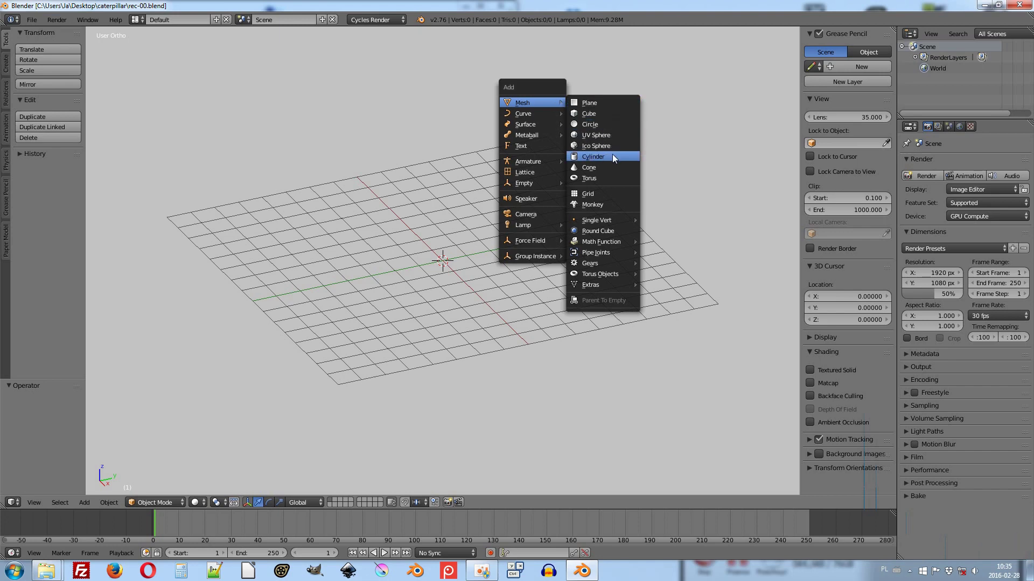
Add a cylinder with Cap Fill Type set to Nothing so its ends stay open.
{"action": "left_click", "coordinate": [619, 161]}
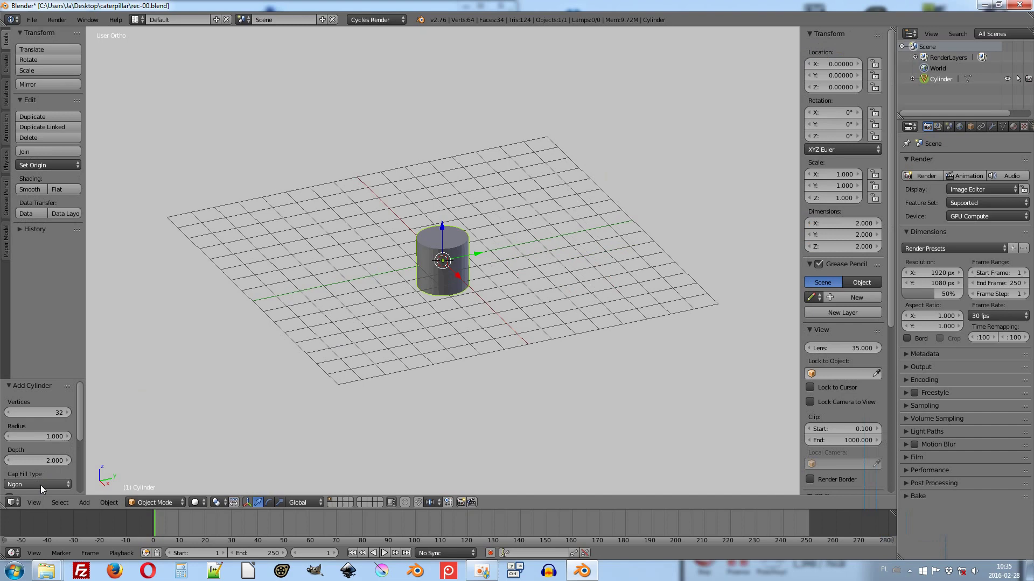
{"action": "left_click", "coordinate": [43, 490]}
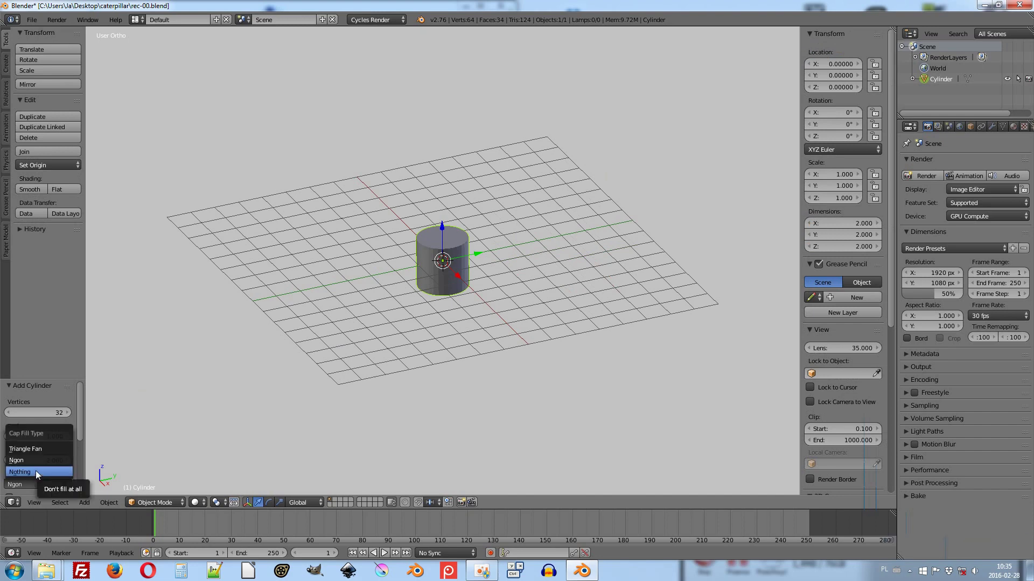
{"action": "left_click", "coordinate": [38, 475]}
{"action": "middle_click", "coordinate": [387, 278]}
{"action": "scroll", "scroll_direction": "up", "scroll_amount": 3}
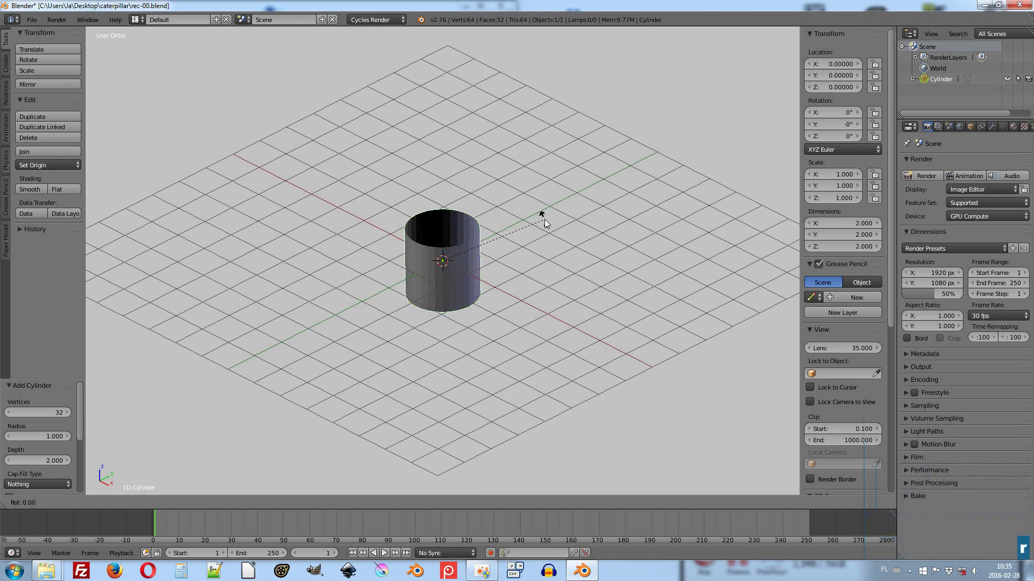
Rotate the cylinder 90° on Y and scale it along X into a thin ring.
{"action": "key", "text": "y"}
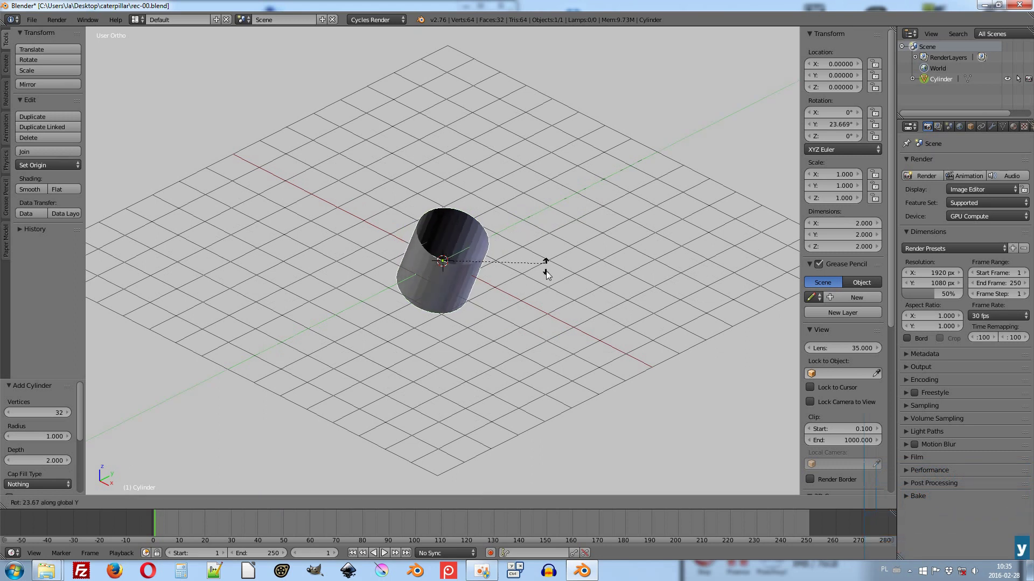
{"action": "key", "text": "9"}
{"action": "key", "text": "0"}
{"action": "key", "text": "Return"}
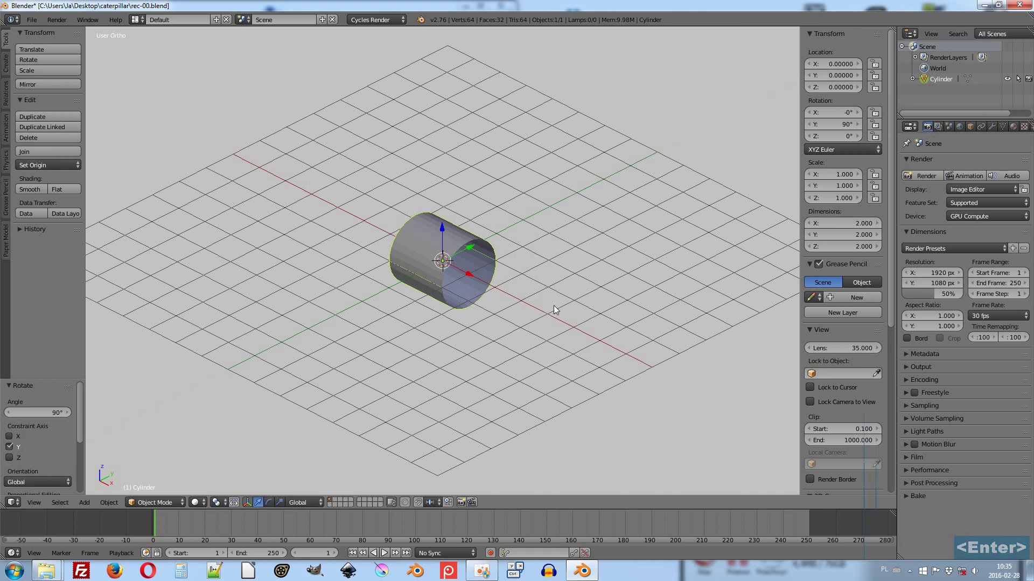
{"action": "key", "text": "s"}
{"action": "key", "text": "x"}
{"action": "left_click", "coordinate": [486, 289]}
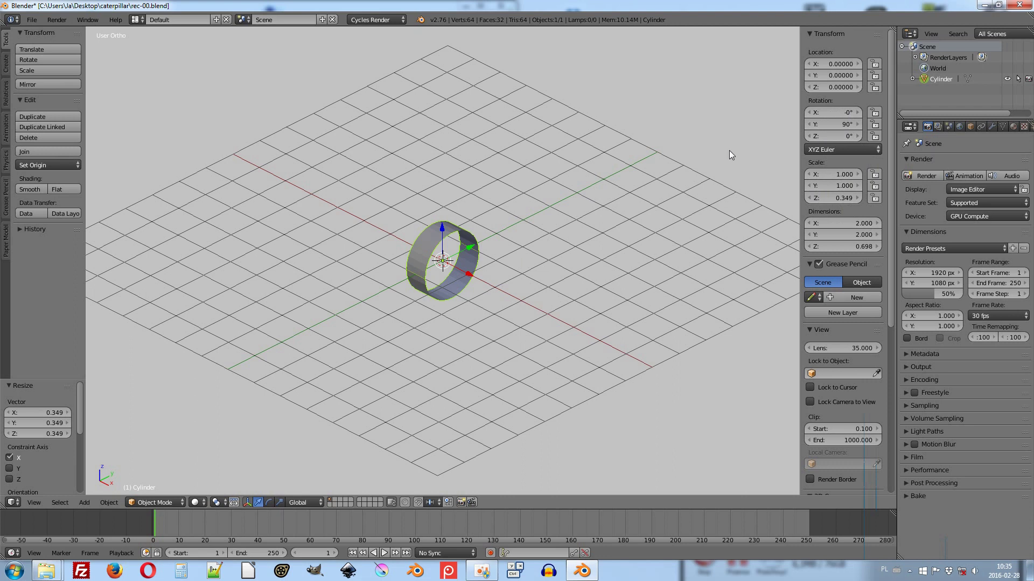
Apply the ring's rotation and scale to its mesh.
{"action": "key", "text": "ctrl+a"}
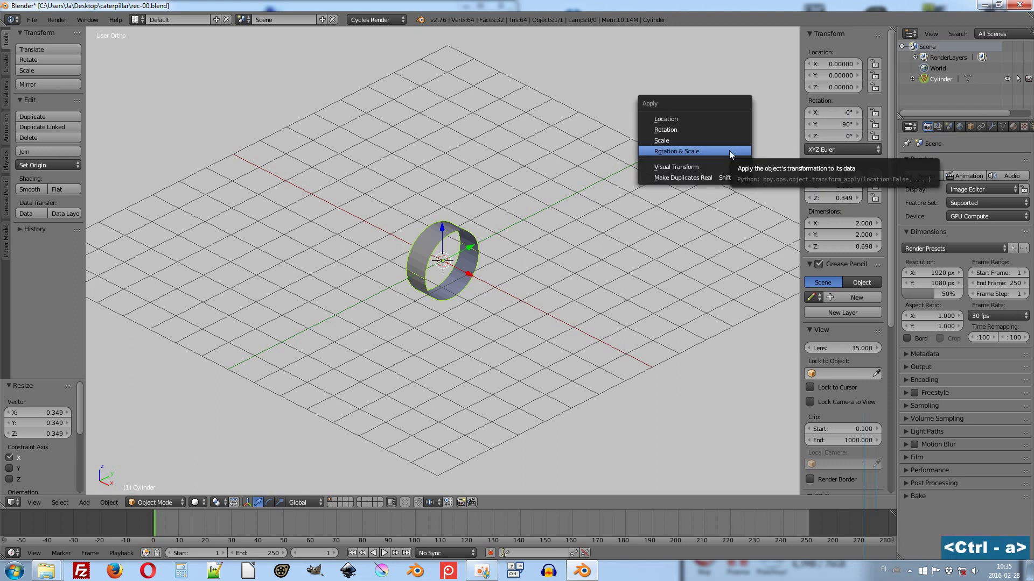
{"action": "left_click", "coordinate": [719, 154]}
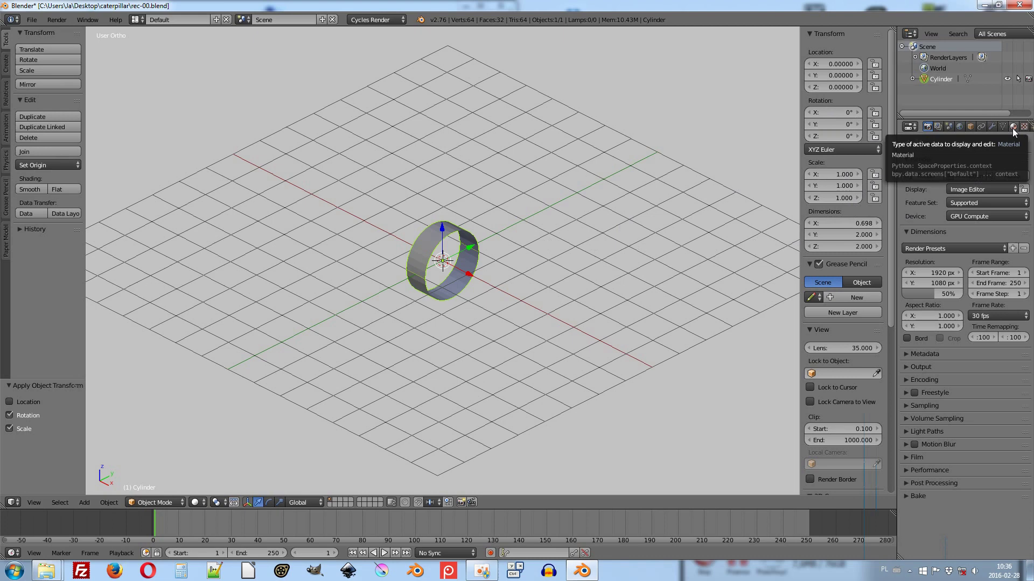
Give the ring two new materials in separate slots, named bright and dark.
{"action": "left_click", "coordinate": [1016, 134]}
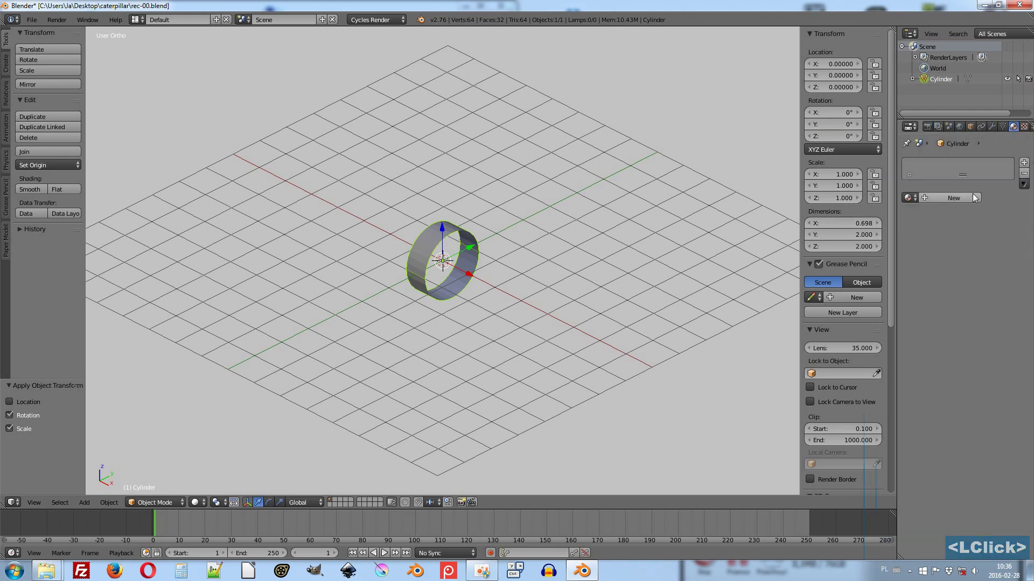
{"action": "left_click", "coordinate": [970, 201]}
{"action": "left_click", "coordinate": [1024, 166]}
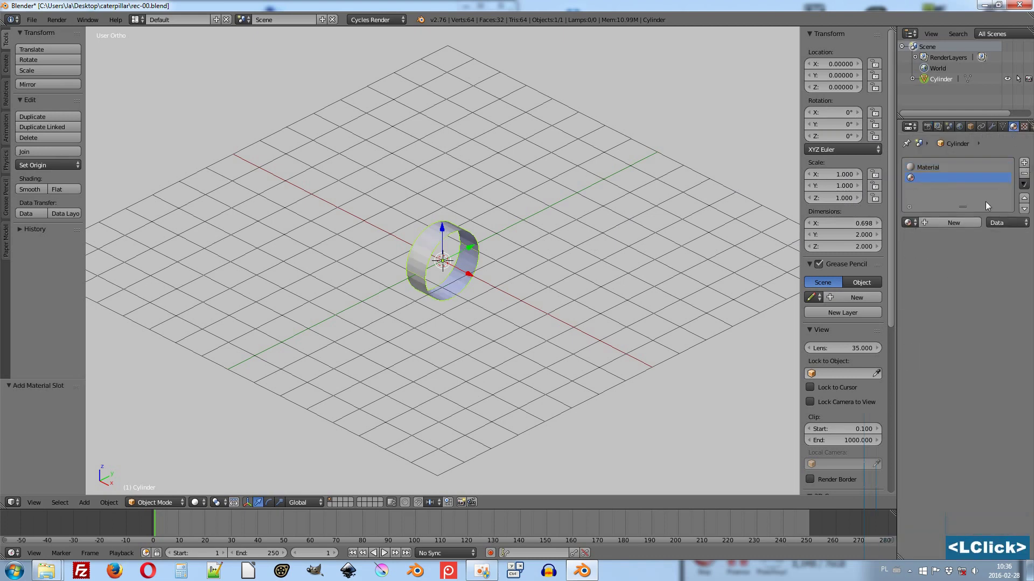
{"action": "left_click", "coordinate": [960, 227]}
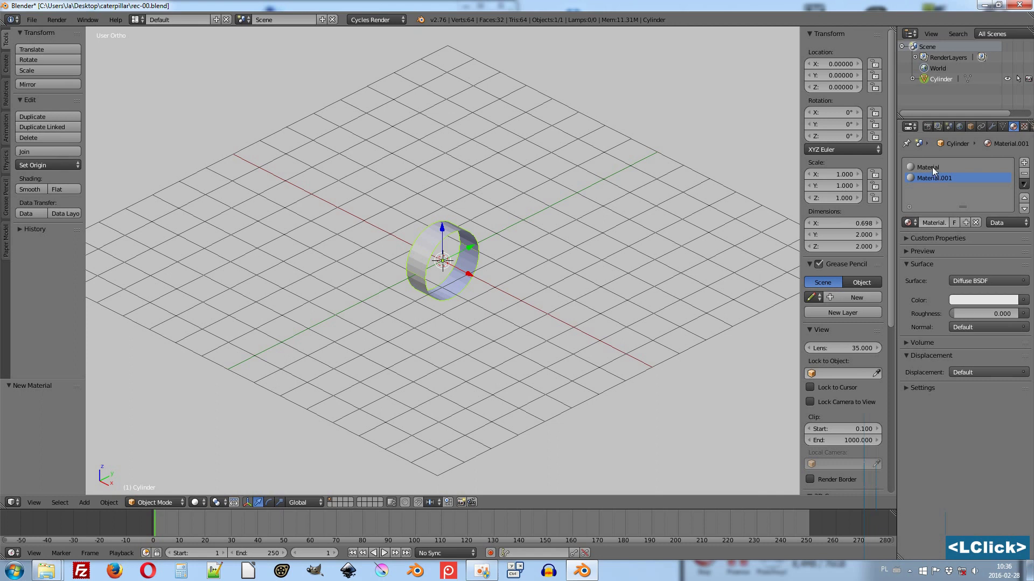
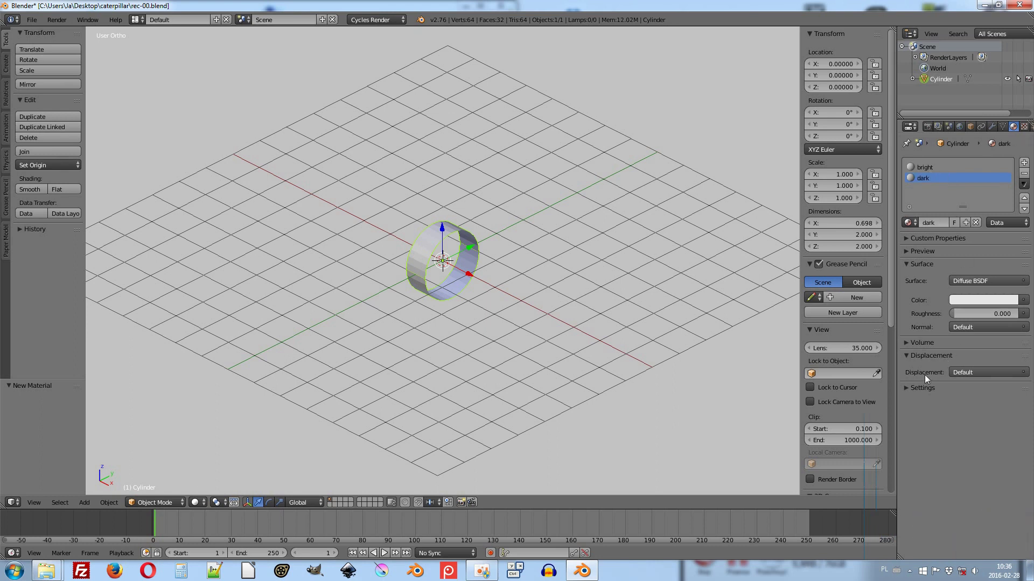
{"action": "left_click", "coordinate": [908, 391]}
{"action": "left_click", "coordinate": [935, 472]}
{"action": "left_click", "coordinate": [954, 336]}
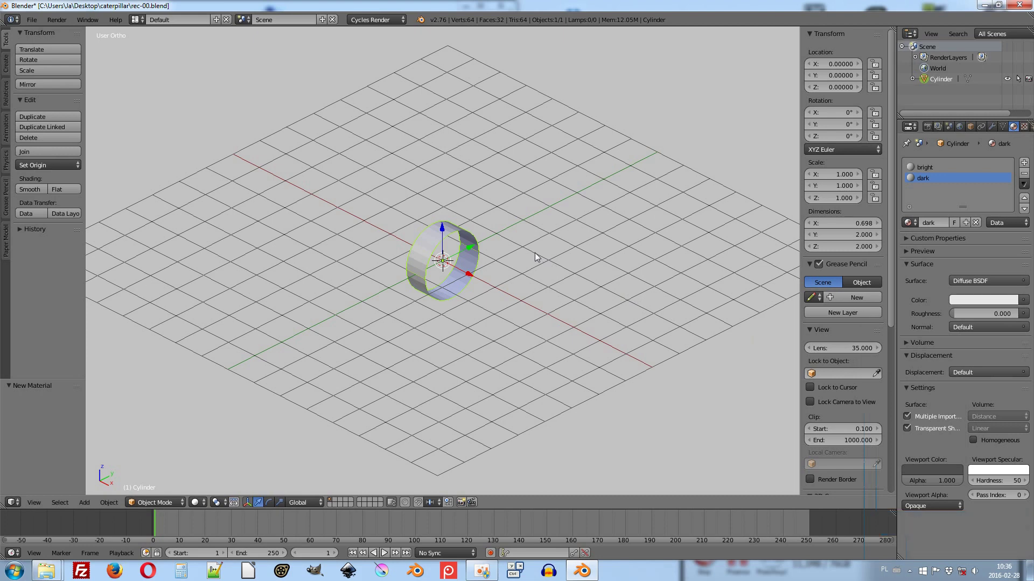
{"action": "key", "text": "Tab"}
In face select mode, pick half of the ring's faces and assign them the dark material.
{"action": "key", "text": "Tab"}
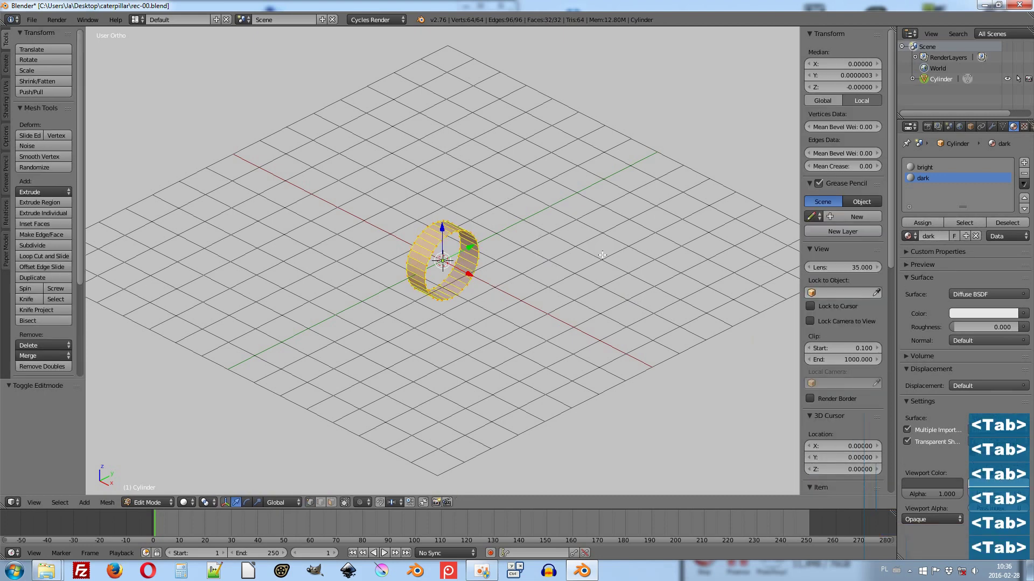
{"action": "scroll", "scroll_direction": "up", "scroll_amount": 3}
{"action": "key", "text": "ctrl+Tab"}
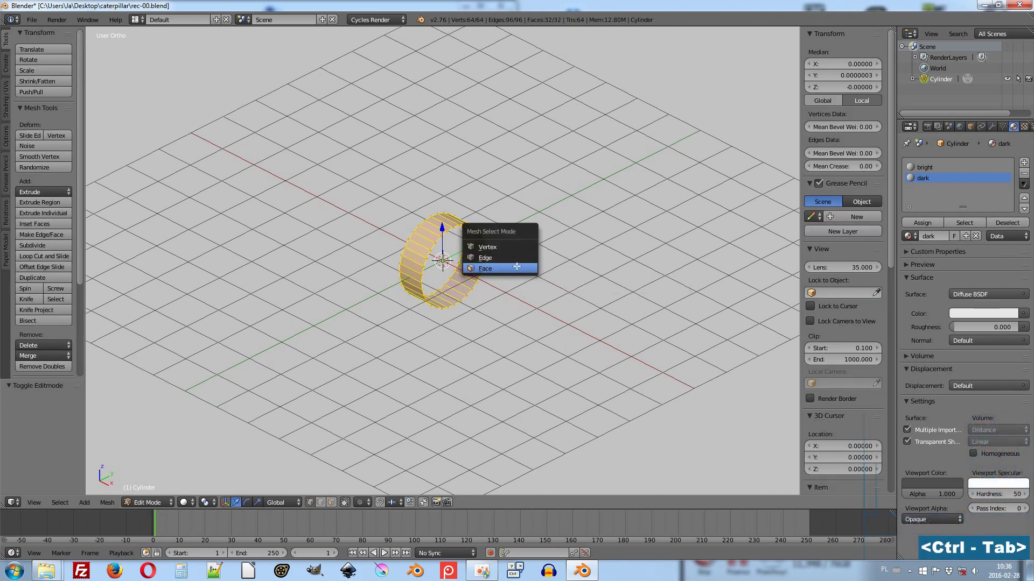
{"action": "left_click", "coordinate": [518, 262]}
{"action": "middle_click", "coordinate": [512, 263]}
{"action": "scroll", "scroll_direction": "up", "scroll_amount": 3}
{"action": "right_click", "coordinate": [438, 191]}
{"action": "right_click", "coordinate": [438, 191]}
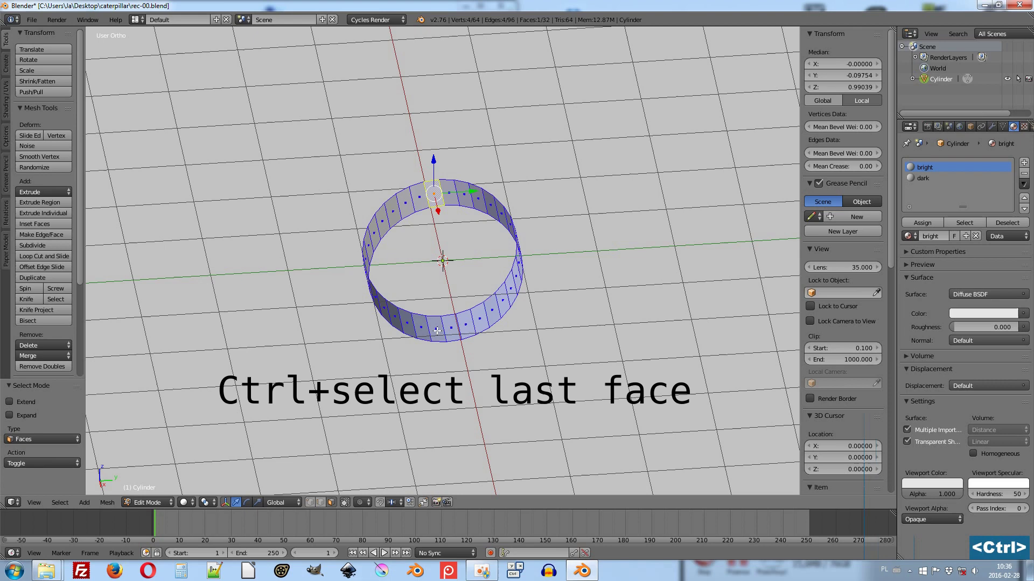
{"action": "right_click", "coordinate": [439, 327]}
{"action": "middle_click", "coordinate": [491, 327]}
{"action": "middle_click", "coordinate": [487, 320]}
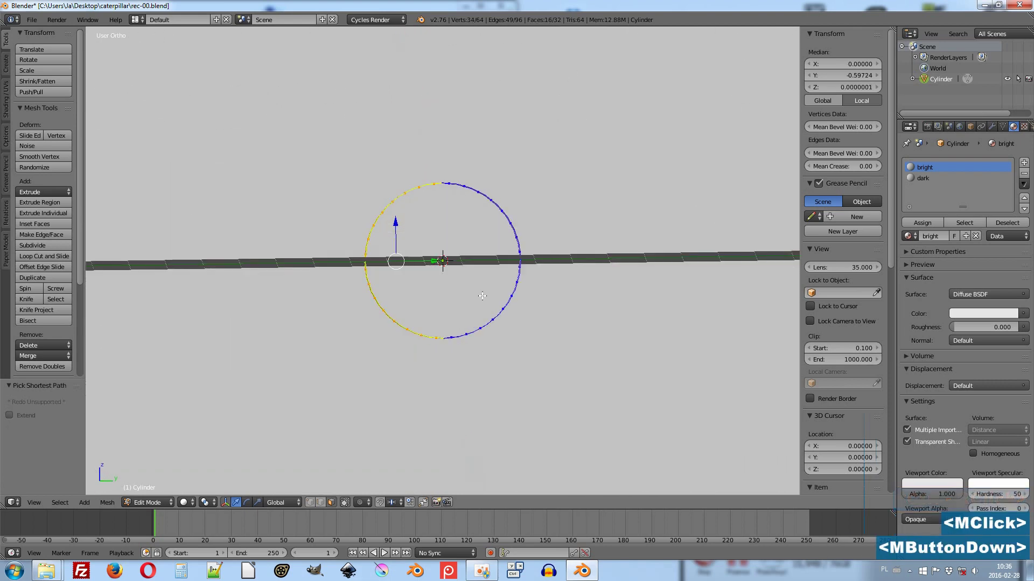
{"action": "left_click", "coordinate": [928, 182]}
{"action": "left_click", "coordinate": [939, 226]}
Select a rim edge loop and extrude it inward to close the ring's side.
{"action": "key", "text": "a"}
{"action": "middle_click", "coordinate": [488, 249]}
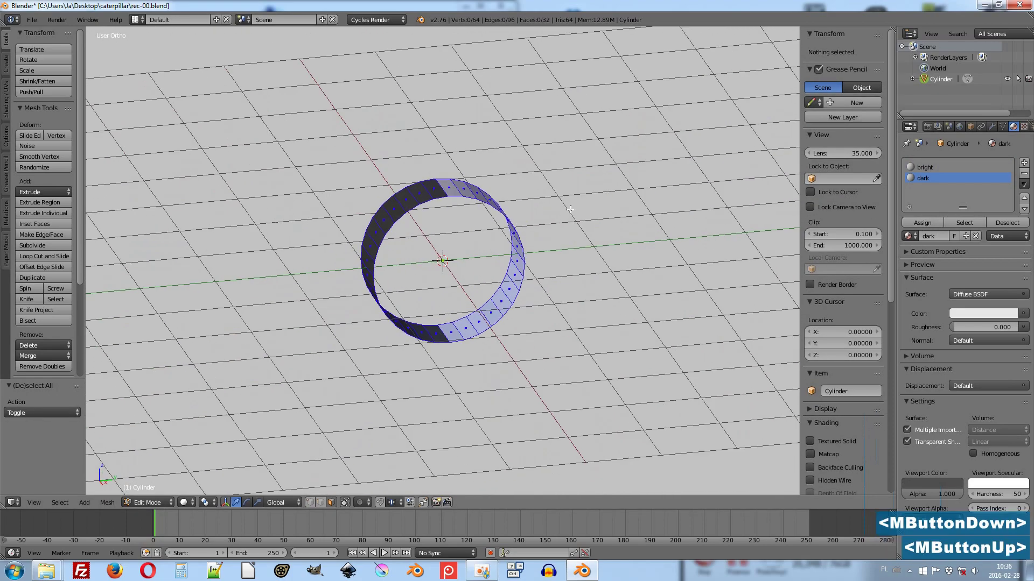
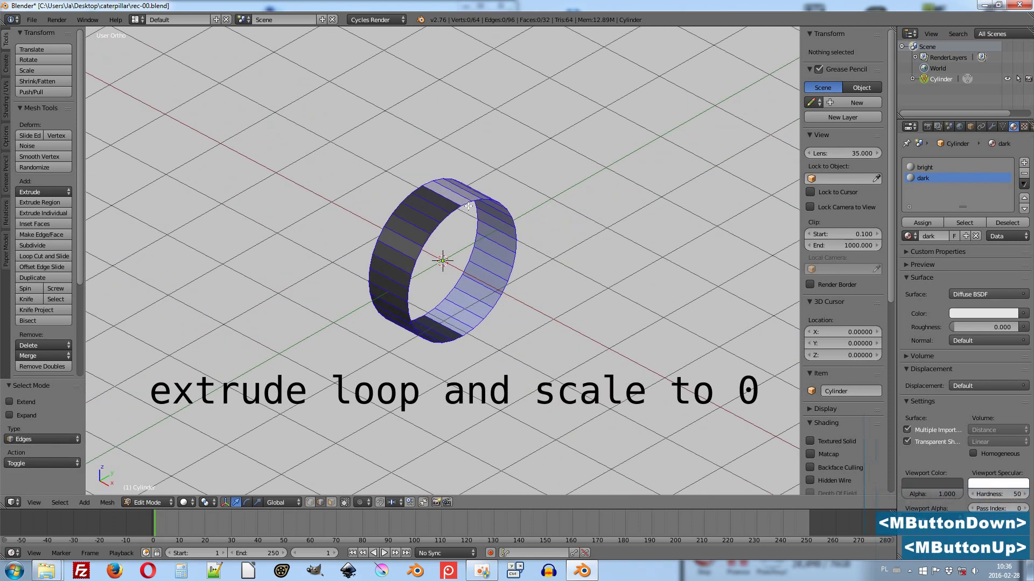
{"action": "right_click", "coordinate": [470, 202]}
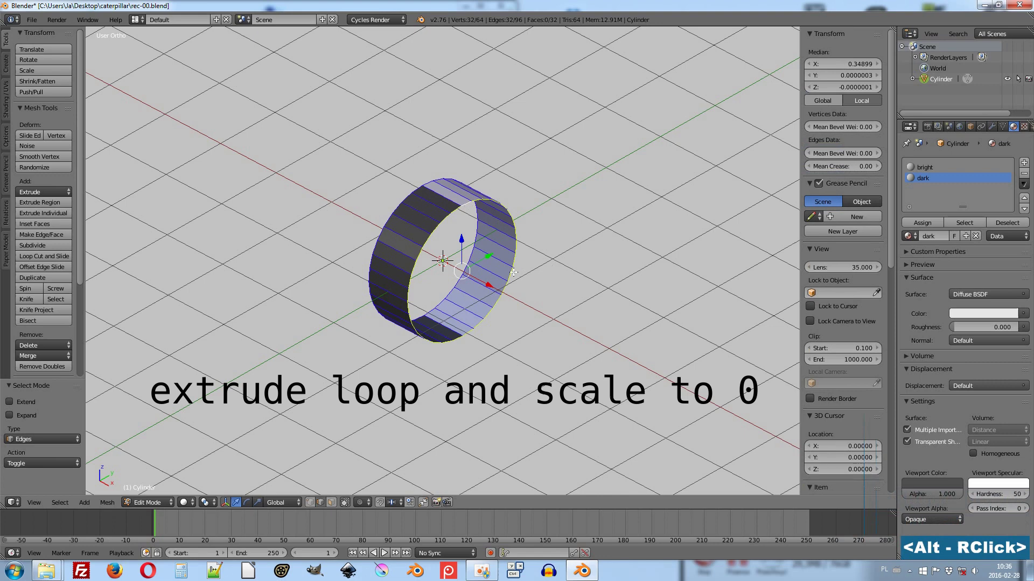
{"action": "key", "text": "s"}
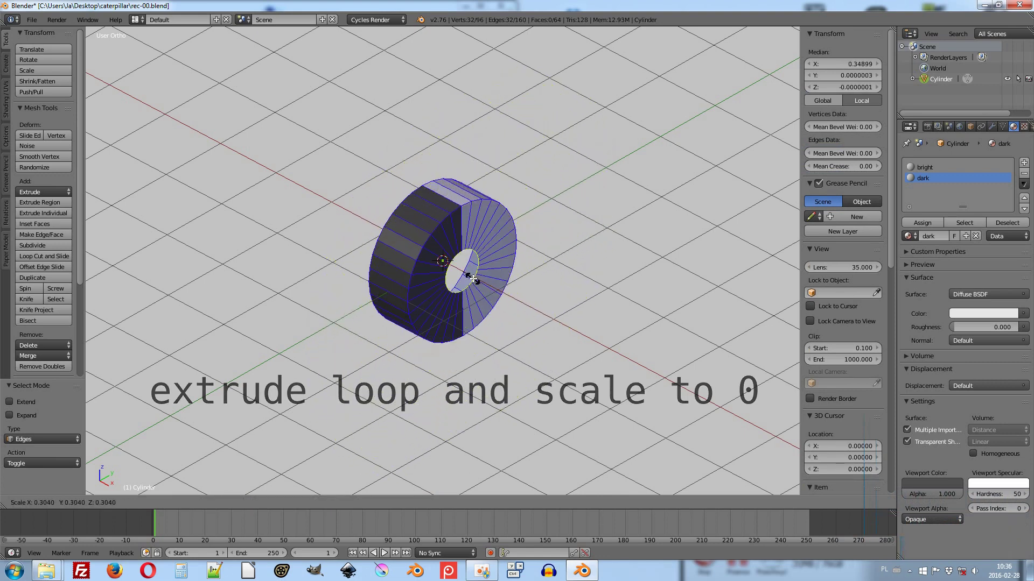
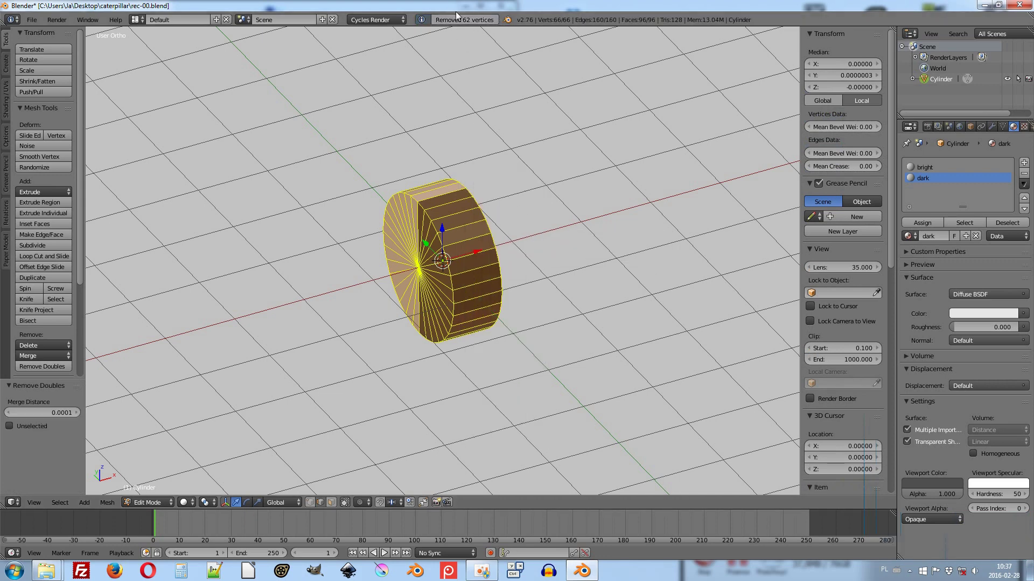
Back in Object Mode in Right view, move the wheel to the left along Y.
{"action": "key", "text": "Tab"}
{"action": "key", "text": "Tab"}
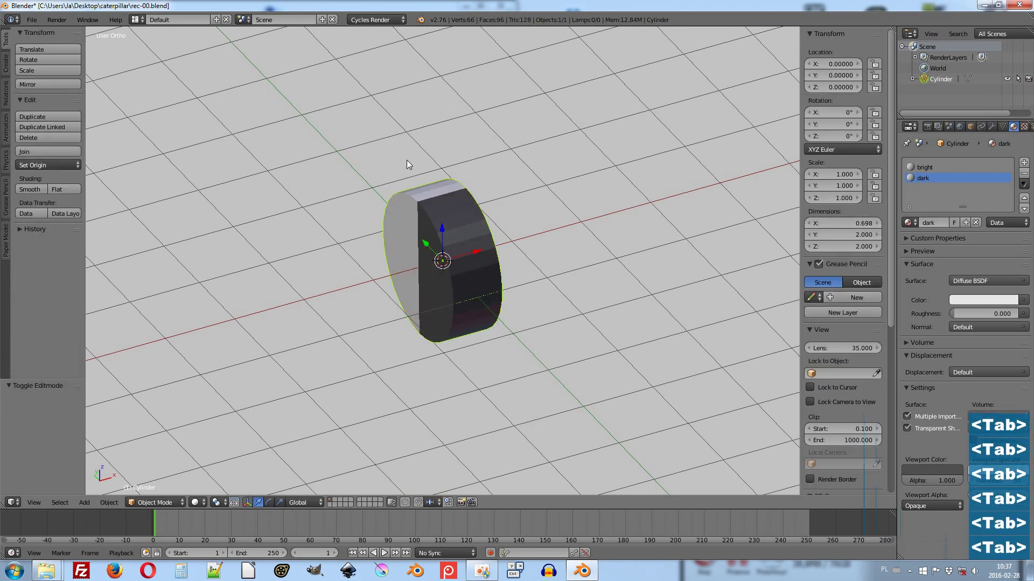
{"action": "key", "text": "3"}
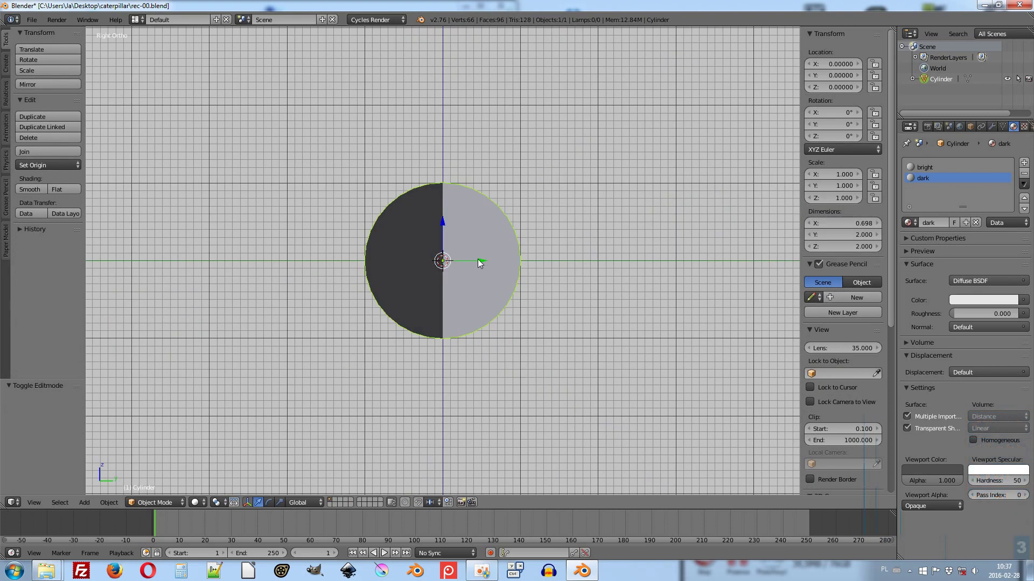
{"action": "left_click", "coordinate": [481, 263]}
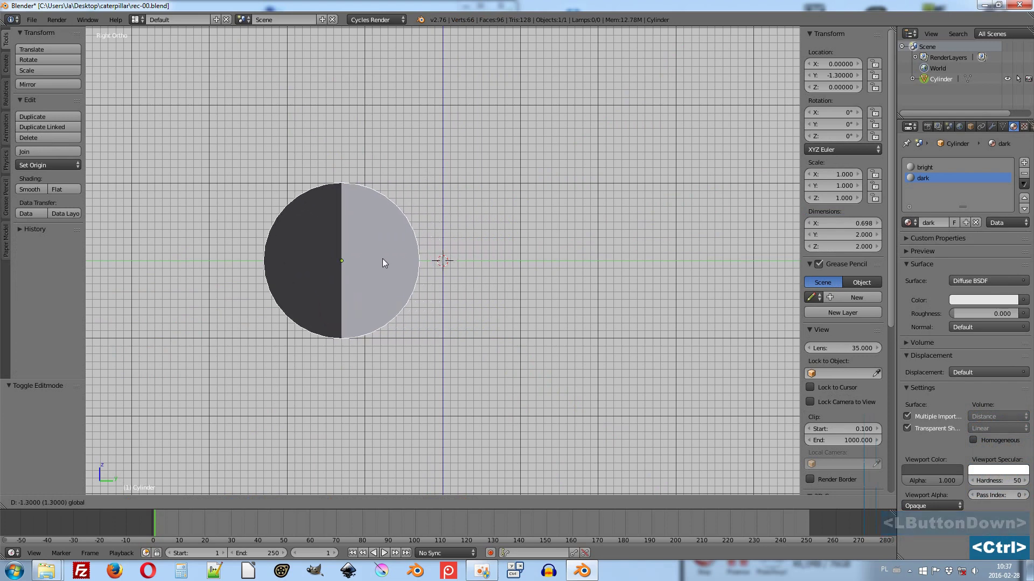
{"action": "key", "text": "d"}
Duplicate the wheel and place the copy to the right, forming a pair.
{"action": "right_click", "coordinate": [407, 255]}
{"action": "left_click", "coordinate": [390, 264]}
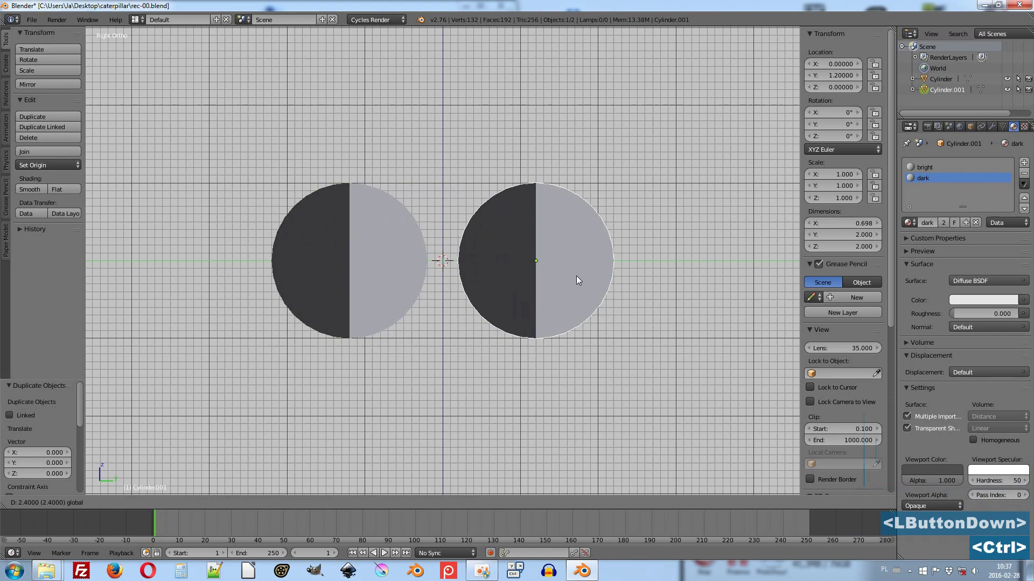
{"action": "middle_click", "coordinate": [585, 232]}
{"action": "scroll", "scroll_direction": "down", "scroll_amount": 3}
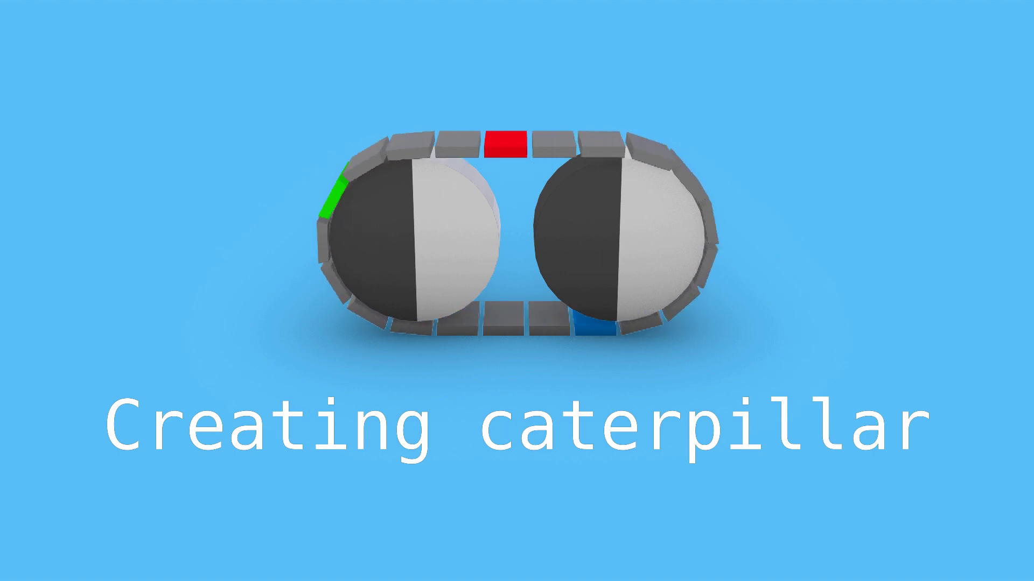
{"action": "key", "text": "F2"}
Duplicate the right-hand wheel and place the copy midway between the two wheels.
{"action": "right_click", "coordinate": [533, 257]}
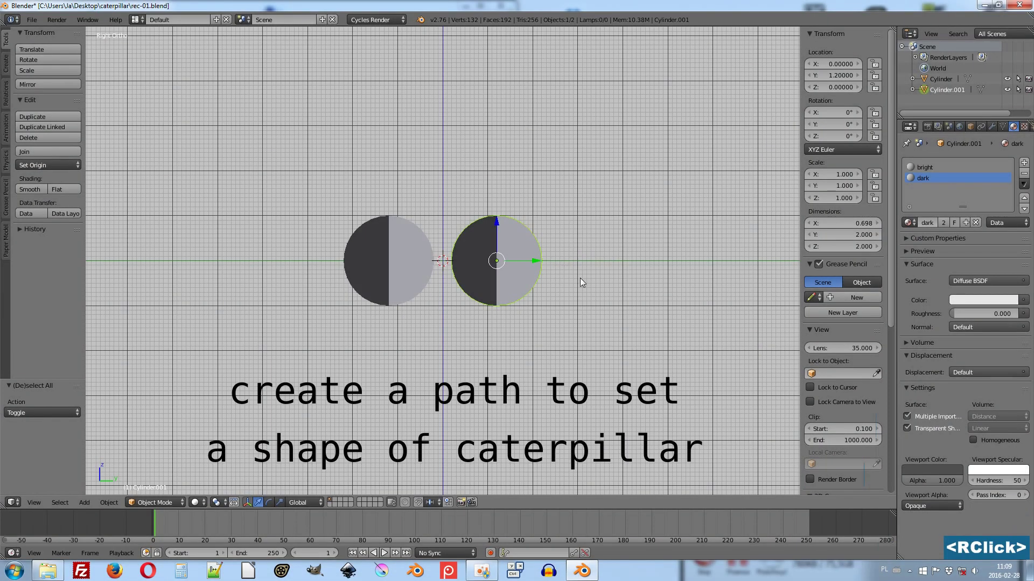
{"action": "key", "text": "d"}
{"action": "right_click", "coordinate": [573, 274]}
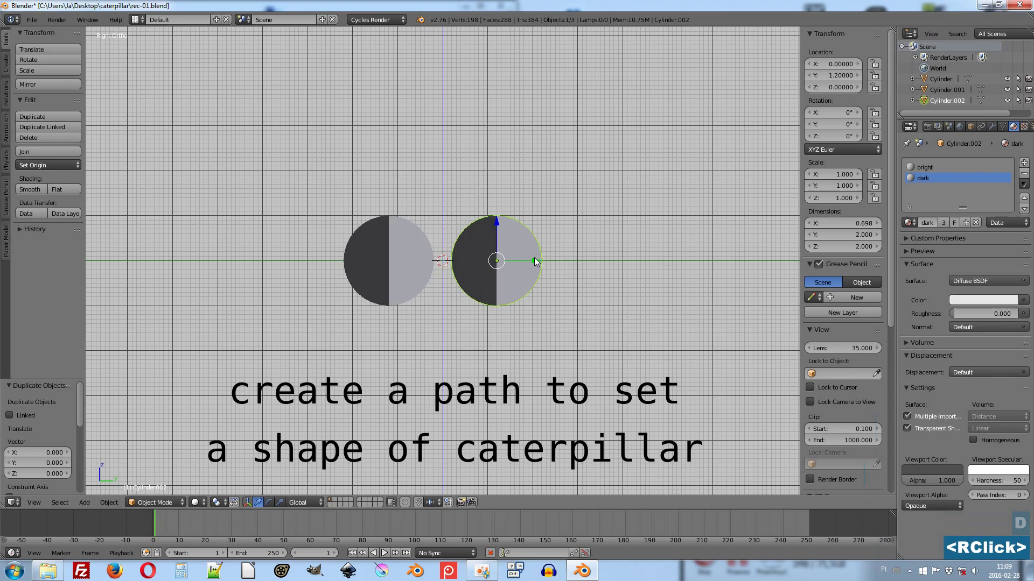
{"action": "left_click", "coordinate": [538, 261]}
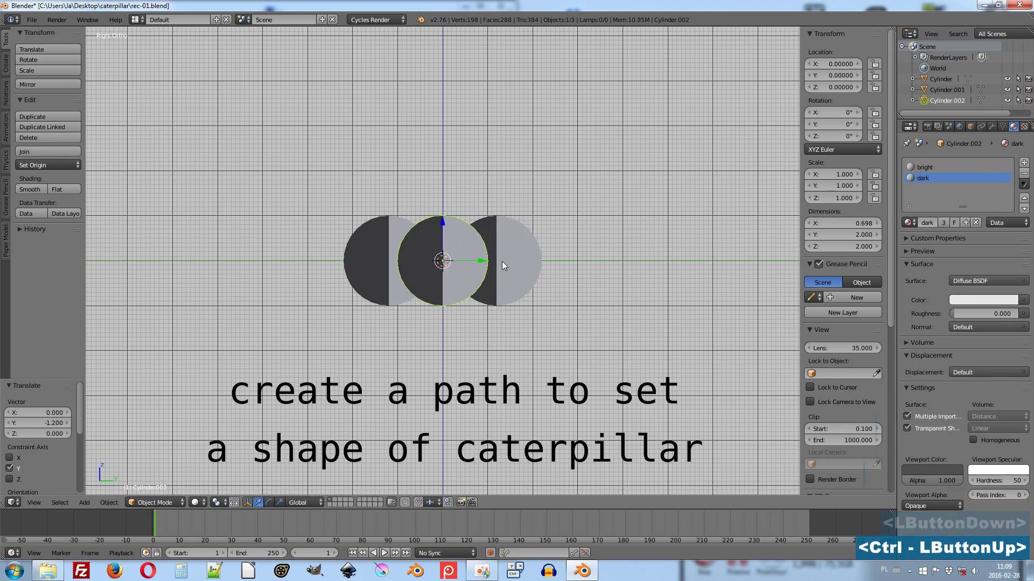
In Edit Mode flatten the copy to zero thickness along X and bring up the cleanup operations.
{"action": "key", "text": "Tab"}
{"action": "key", "text": "Tab"}
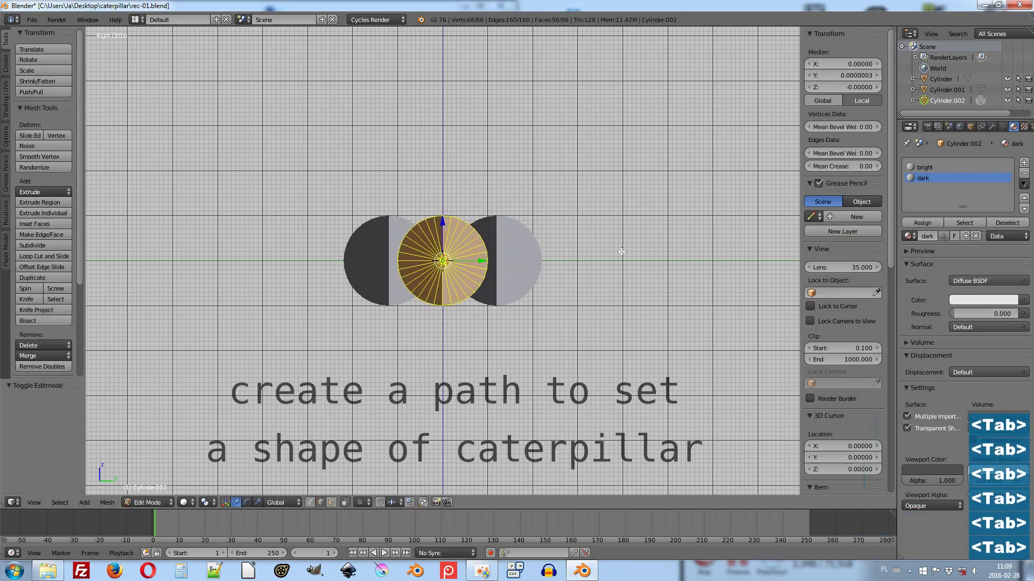
{"action": "middle_click", "coordinate": [463, 233]}
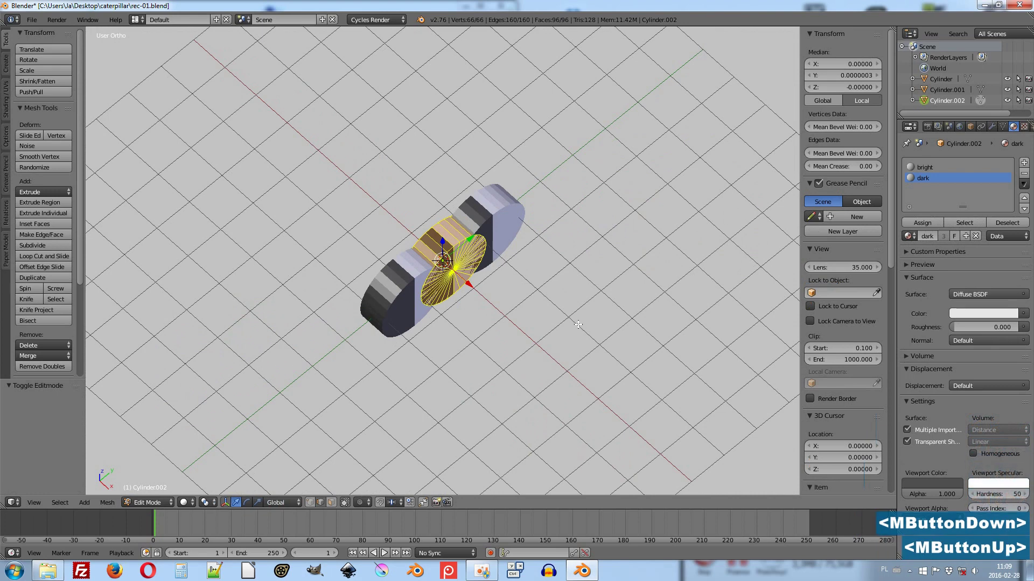
{"action": "type", "text": "sx"}
{"action": "key", "text": "0"}
{"action": "key", "text": "Return"}
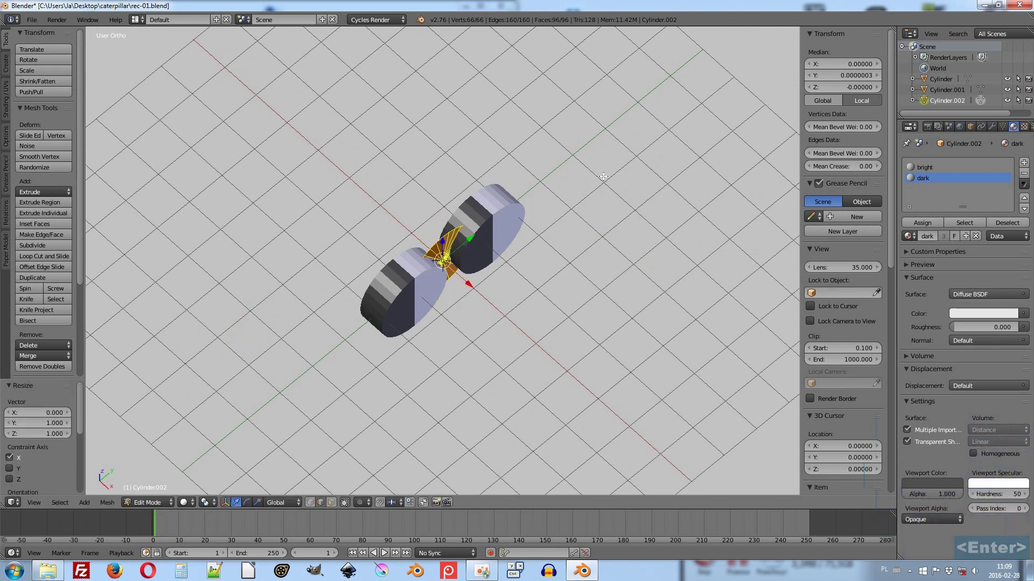
{"action": "key", "text": "w"}
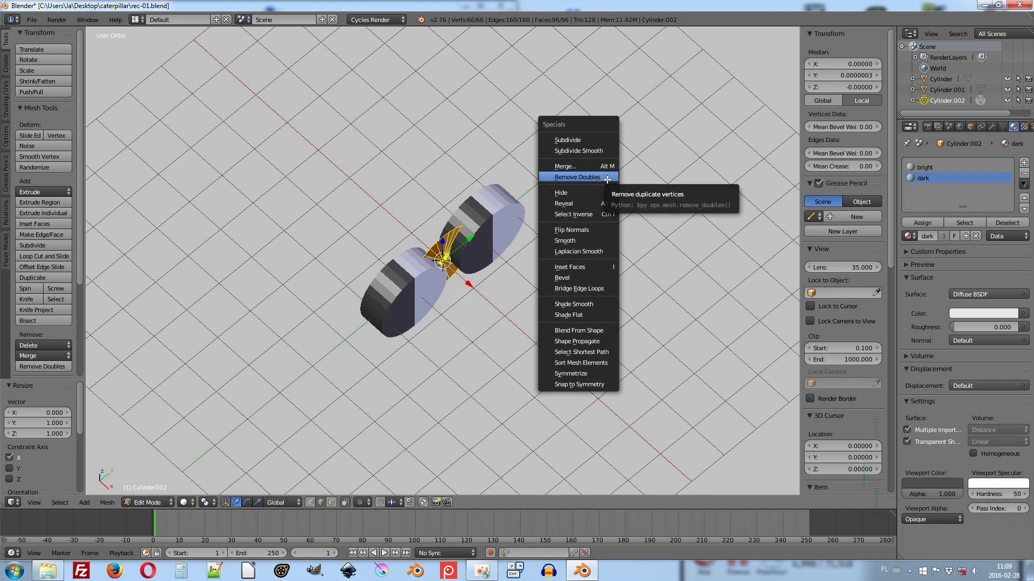
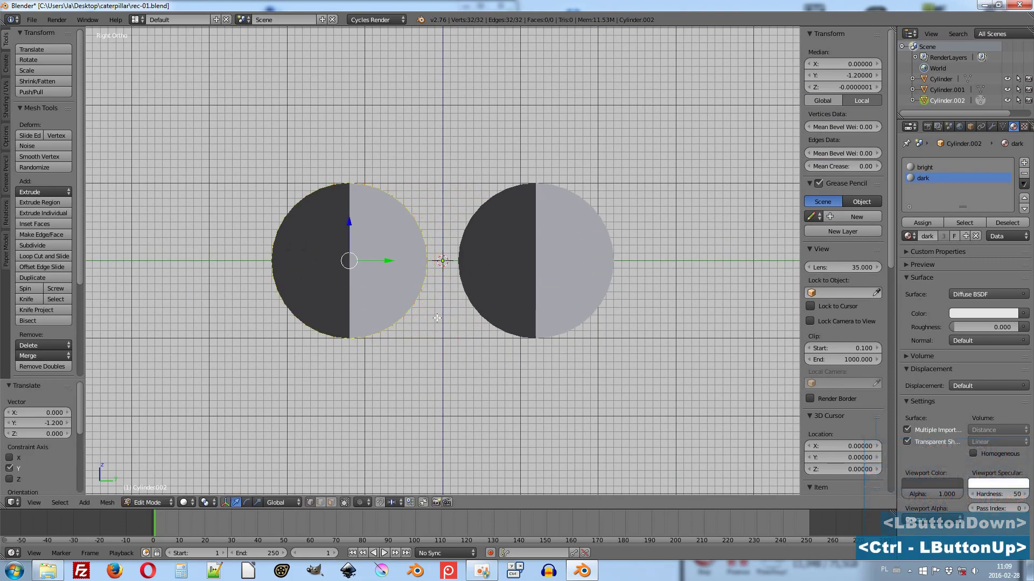
Enlarge the circle slightly around the wheel and duplicate it around the right wheel.
{"action": "key", "text": "s"}
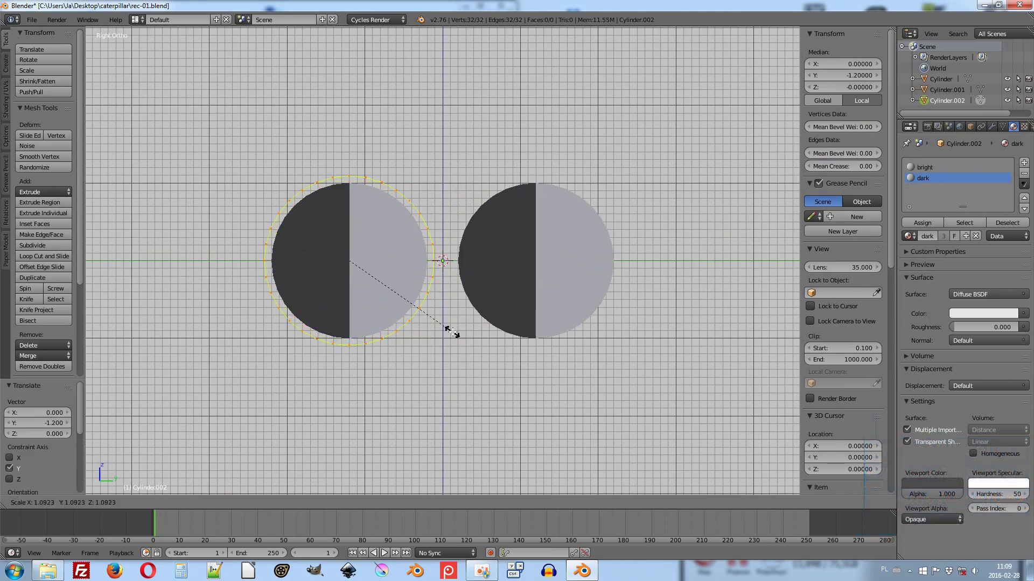
{"action": "left_click", "coordinate": [455, 328]}
{"action": "key", "text": "d"}
{"action": "right_click", "coordinate": [459, 322]}
{"action": "left_click", "coordinate": [391, 256]}
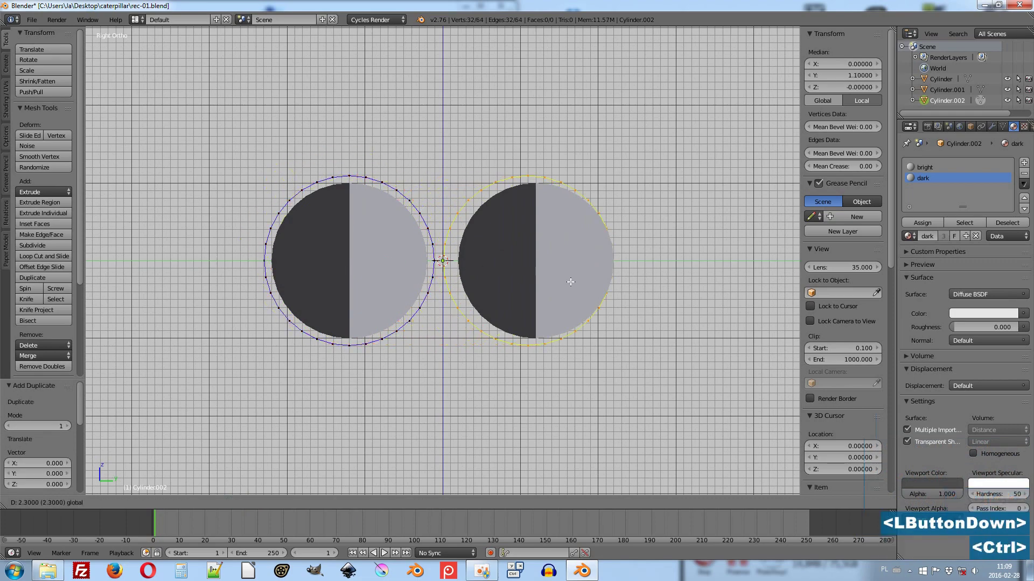
{"action": "key", "text": "a"}
Delete the inner arcs of both circles and join the open ends into one closed track outline.
{"action": "key", "text": "b"}
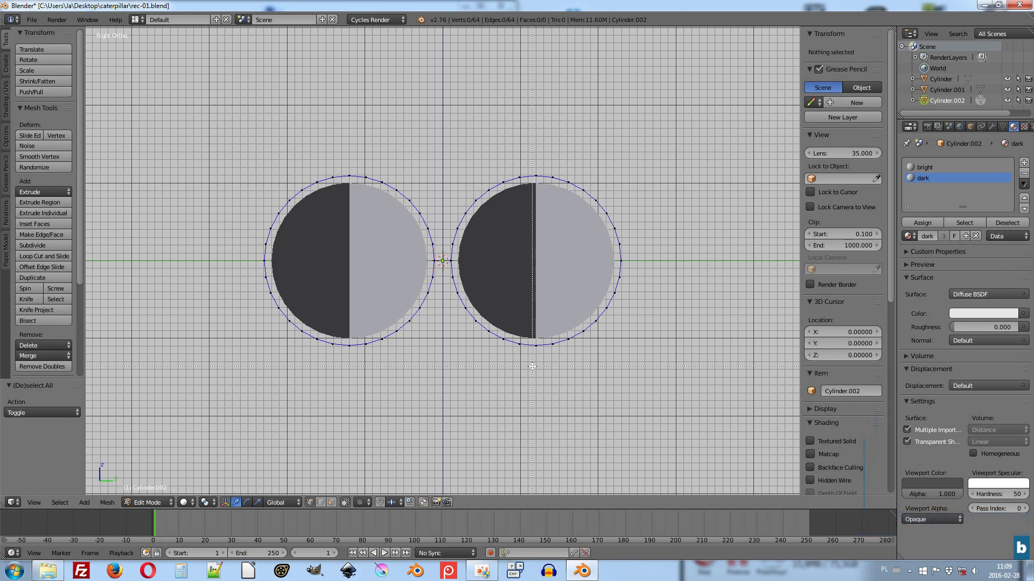
{"action": "left_click", "coordinate": [534, 363]}
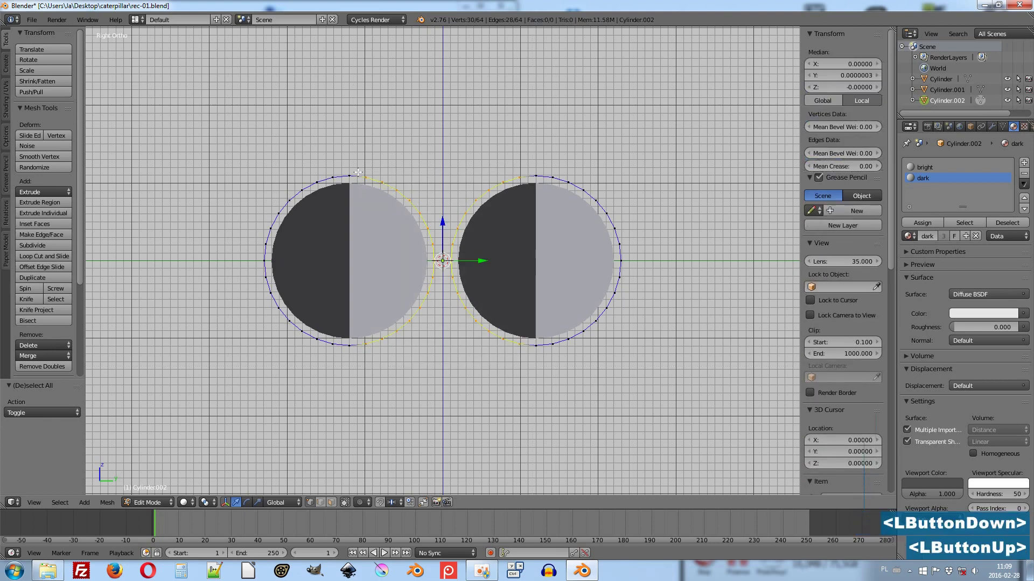
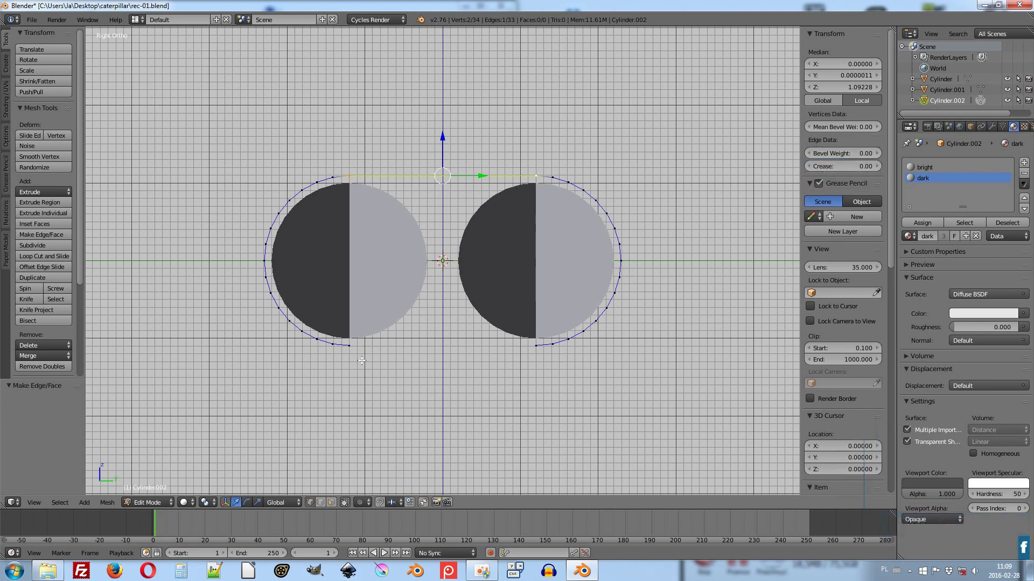
{"action": "right_click", "coordinate": [352, 346]}
{"action": "right_click", "coordinate": [352, 345]}
{"action": "right_click", "coordinate": [536, 344]}
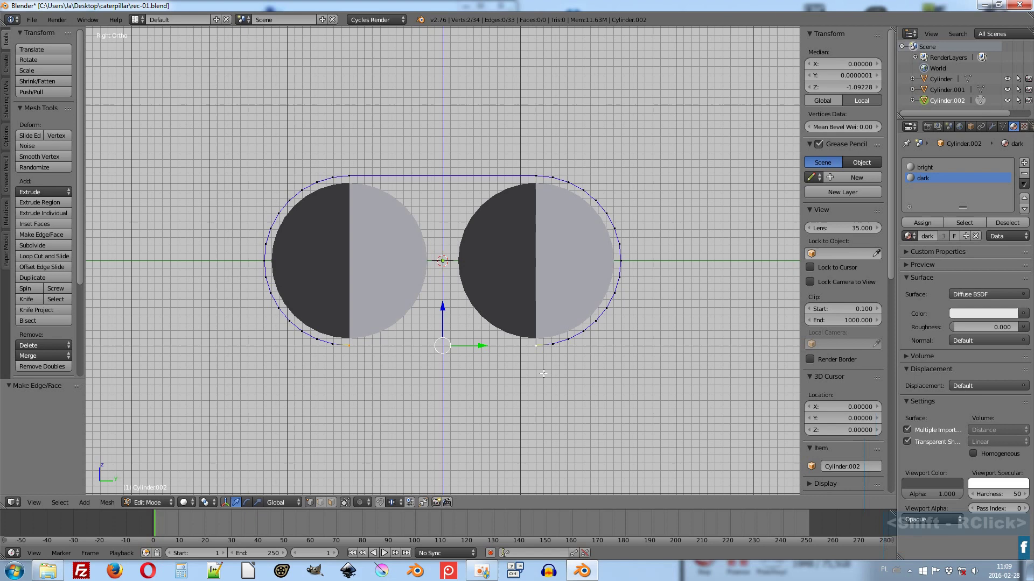
{"action": "key", "text": "a"}
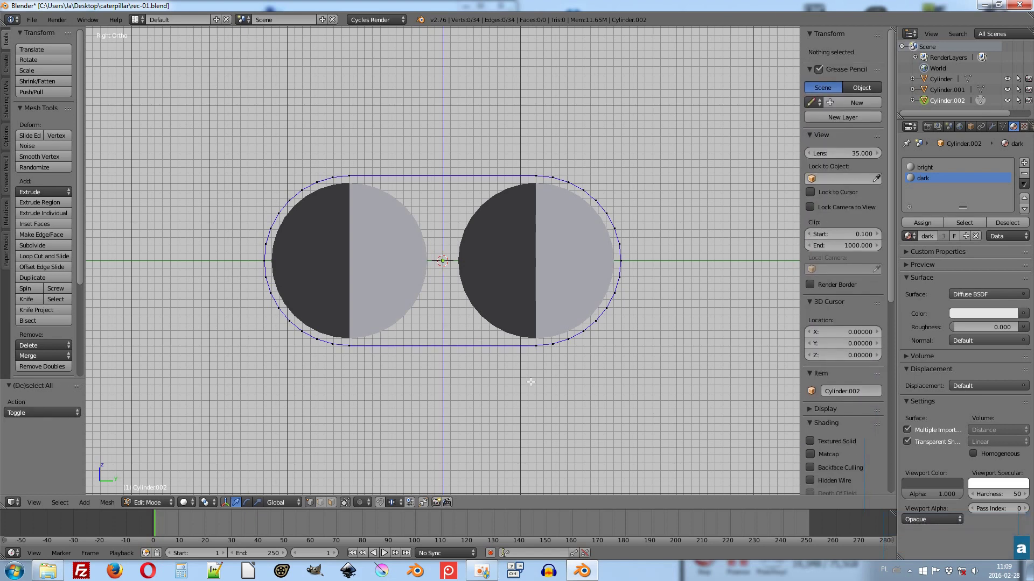
{"action": "key", "text": "Tab"}
Convert the track outline mesh into a curve object via Alt+C.
{"action": "key", "text": "Tab"}
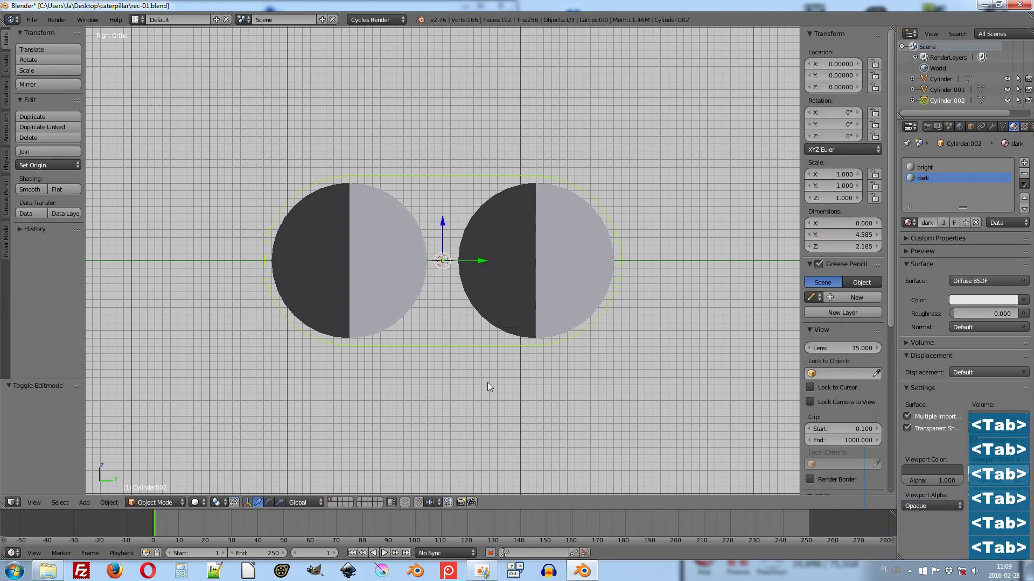
{"action": "key", "text": "alt+c"}
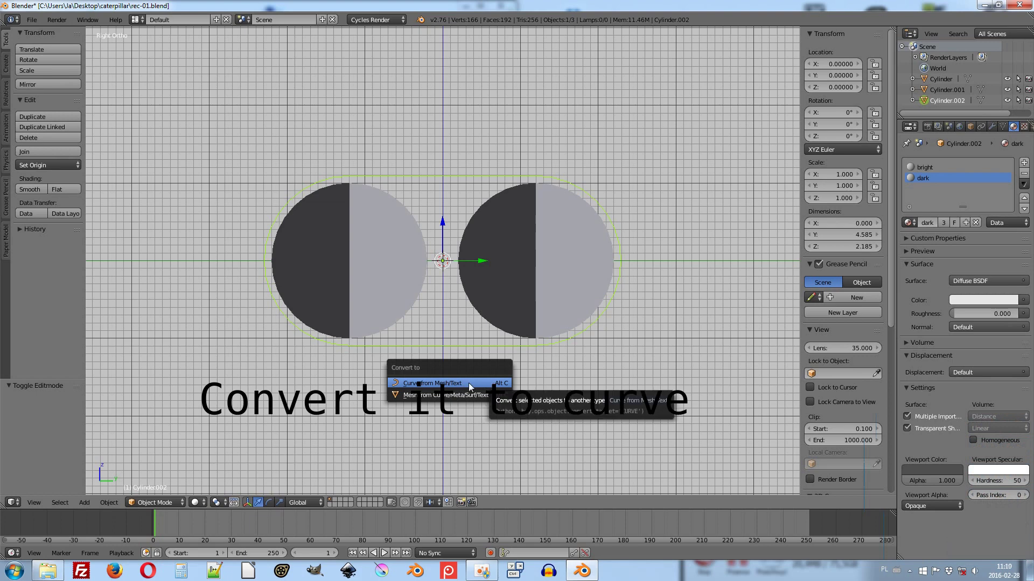
{"action": "left_click", "coordinate": [472, 388]}
{"action": "key", "text": "Tab"}
{"action": "key", "text": "Tab"}
{"action": "key", "text": "Tab"}
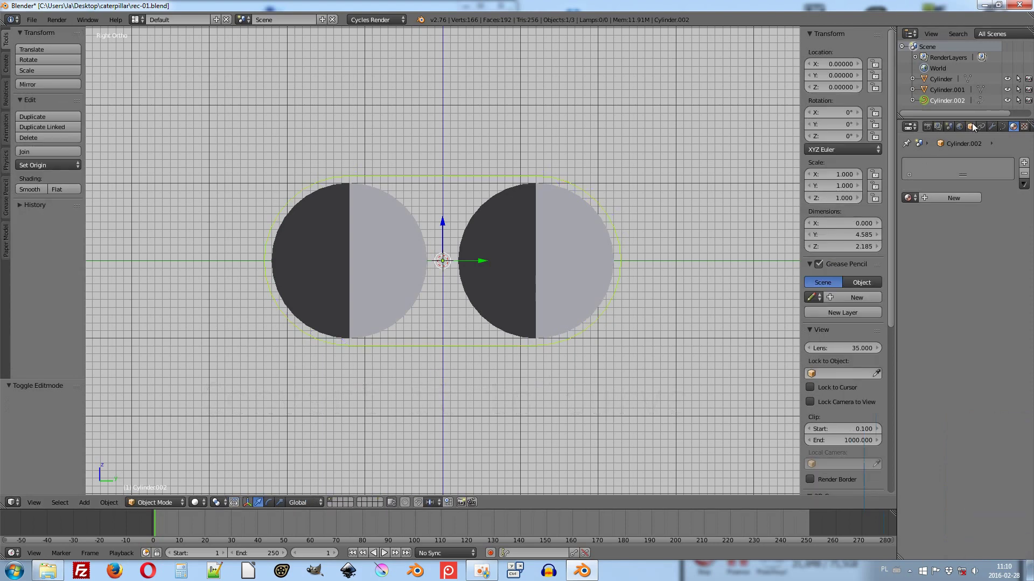
Rename the converted object to 'curve' in the Object properties.
{"action": "left_click", "coordinate": [976, 133]}
{"action": "left_click", "coordinate": [952, 166]}
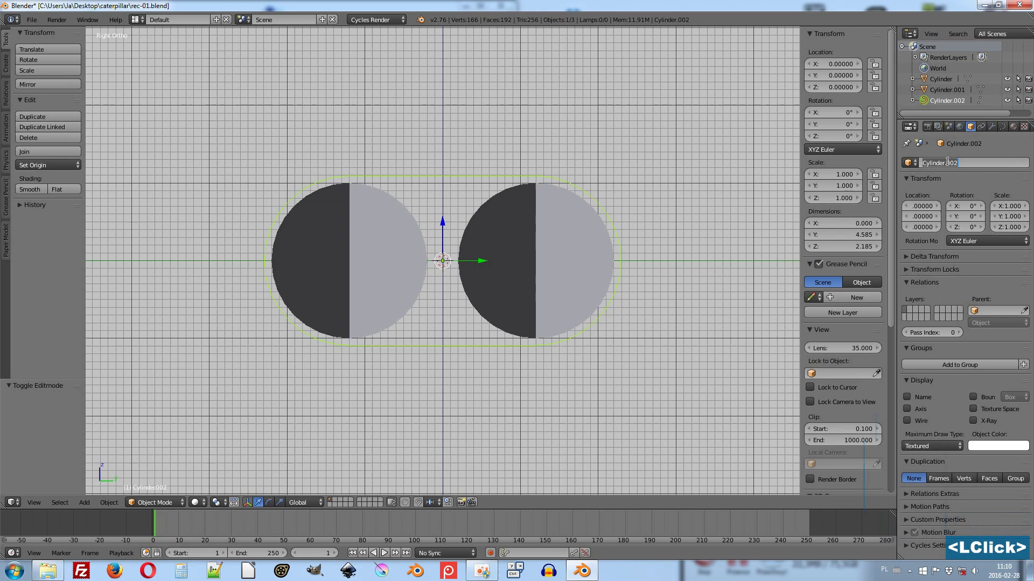
{"action": "type", "text": "curve"}
{"action": "key", "text": "Return"}
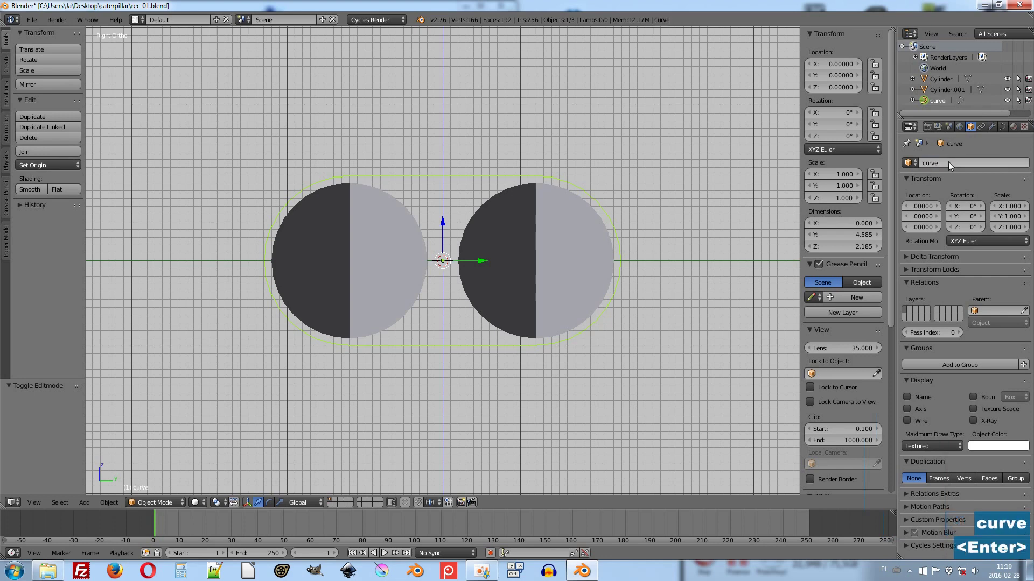
Add a cube and scale it down along Z and Y into a thin, narrow slab.
{"action": "key", "text": "shift+a"}
{"action": "left_click", "coordinate": [686, 280]}
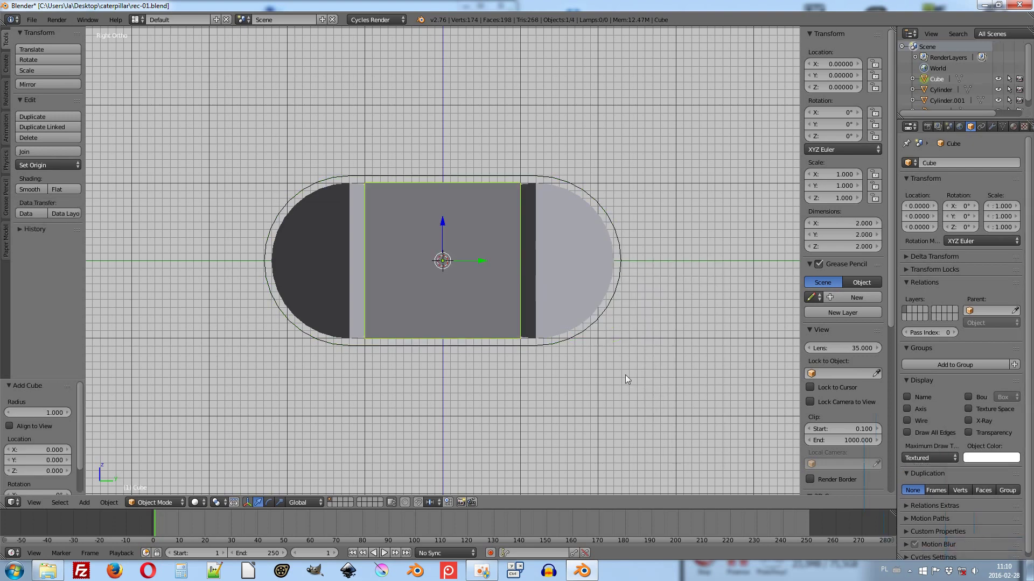
{"action": "key", "text": "s"}
{"action": "key", "text": "z"}
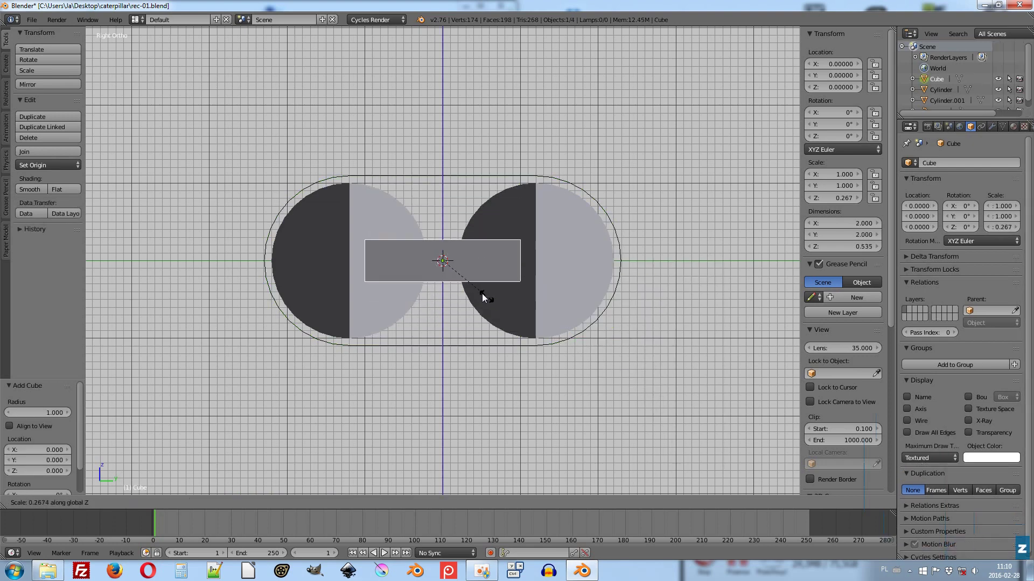
{"action": "left_click", "coordinate": [451, 269]}
{"action": "type", "text": "sx"}
{"action": "right_click", "coordinate": [607, 303]}
{"action": "key", "text": "s"}
{"action": "key", "text": "y"}
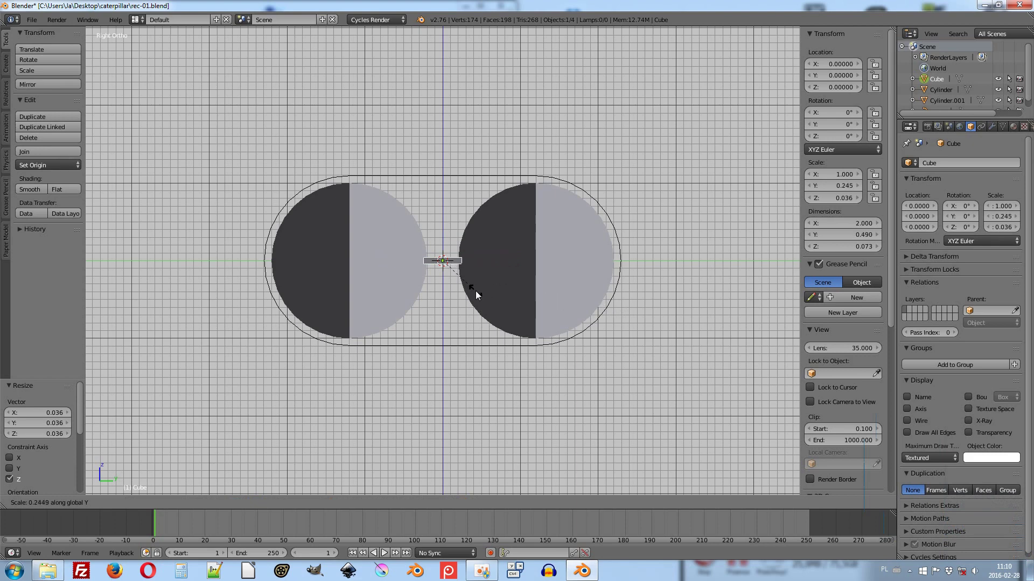
{"action": "left_click", "coordinate": [479, 295]}
Narrow the link along X from the top view and apply its scale.
{"action": "key", "text": "7"}
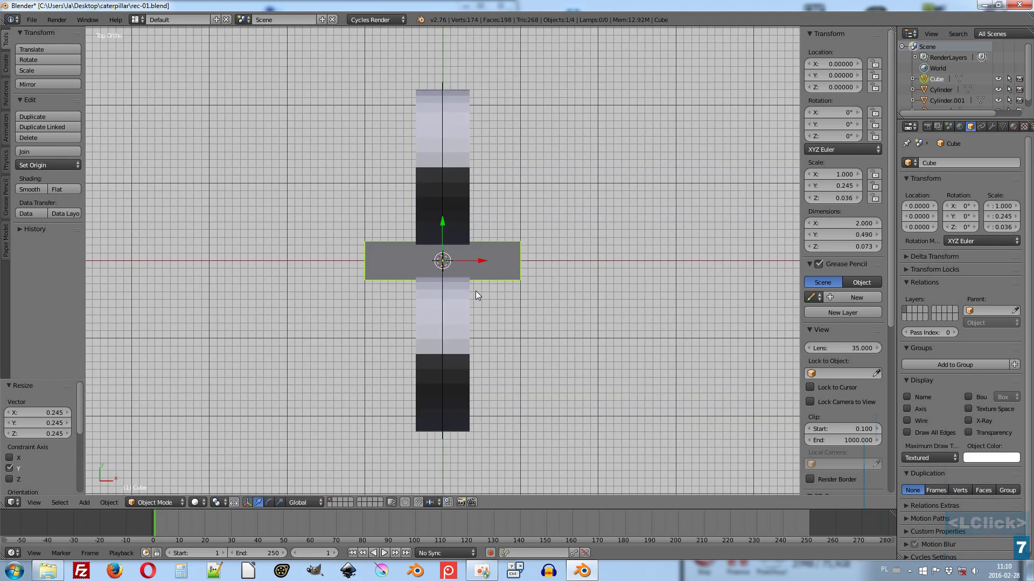
{"action": "type", "text": "sx"}
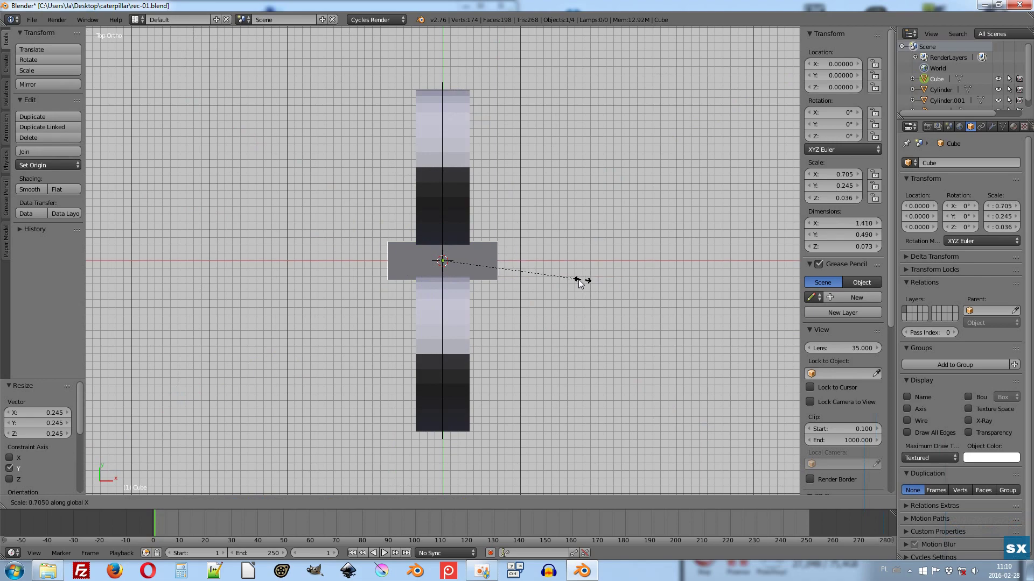
{"action": "left_click", "coordinate": [530, 281]}
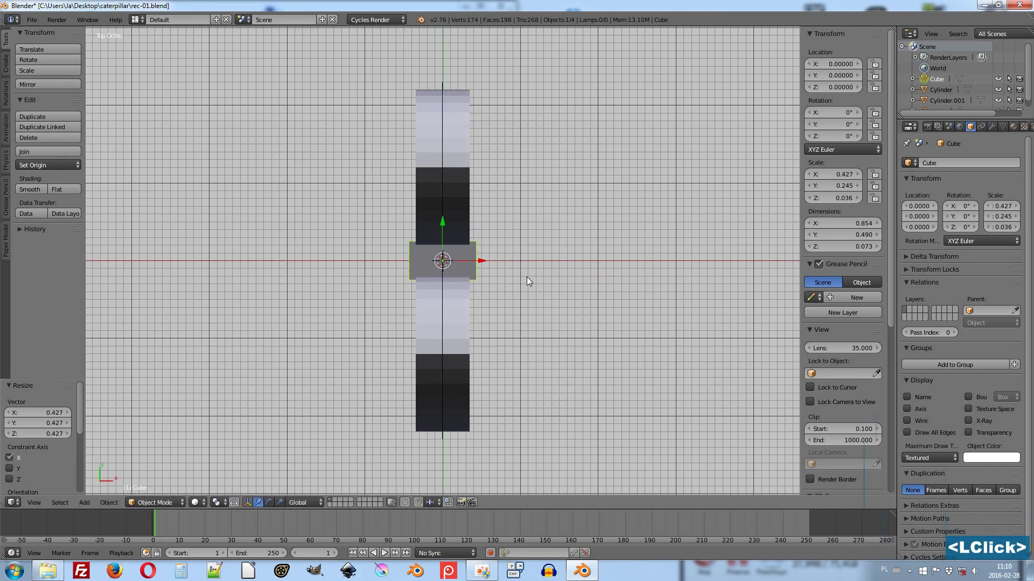
{"action": "key", "text": "3"}
{"action": "key", "text": "ctrl+a"}
{"action": "left_click", "coordinate": [492, 296]}
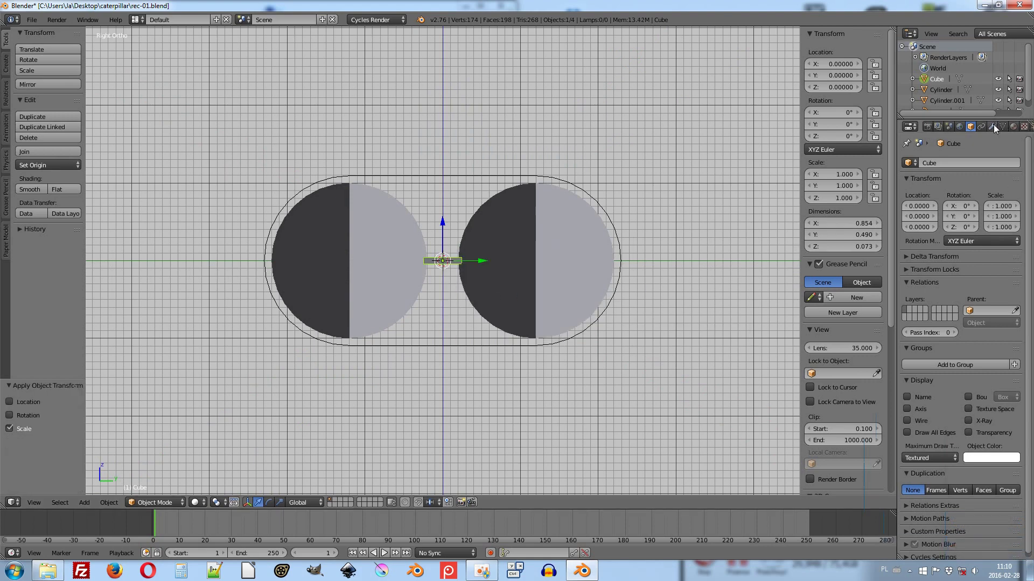
Add an Array modifier to the track link.
{"action": "left_click", "coordinate": [995, 128]}
{"action": "left_click", "coordinate": [960, 164]}
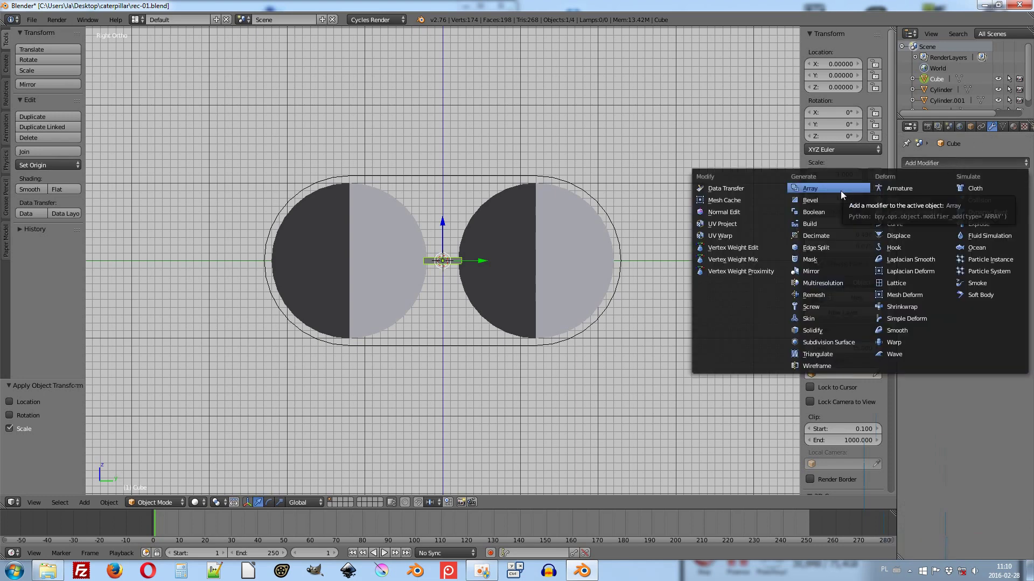
{"action": "left_click", "coordinate": [842, 195]}
{"action": "middle_click", "coordinate": [503, 226]}
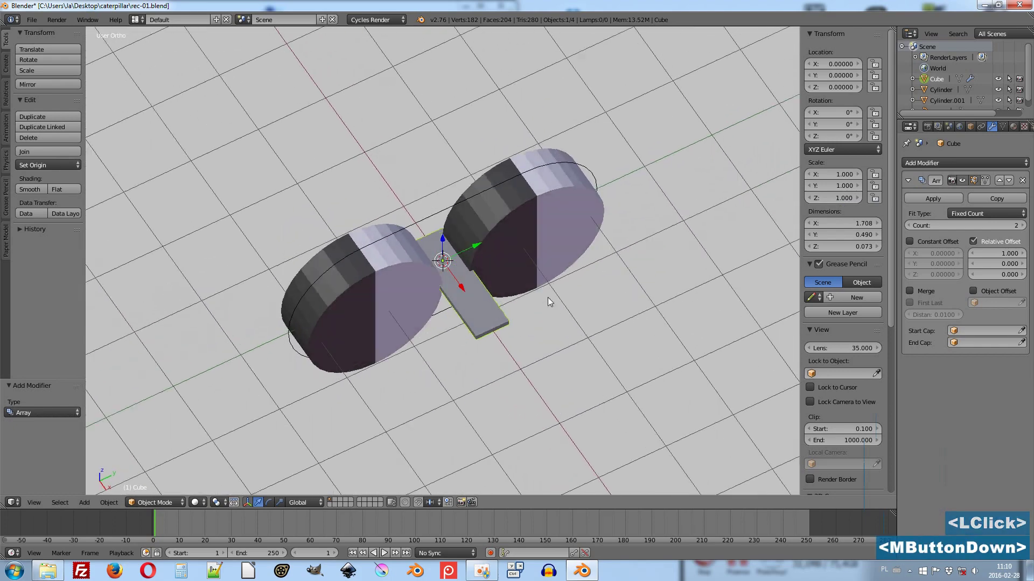
Set the array's Relative Offset to 0 on X and 1.1 on Y.
{"action": "left_click", "coordinate": [1027, 229]}
{"action": "left_click", "coordinate": [1026, 229]}
{"action": "double_click", "coordinate": [1026, 229]}
{"action": "double_click", "coordinate": [1027, 229]}
{"action": "double_click", "coordinate": [1007, 254]}
{"action": "key", "text": "0"}
{"action": "key", "text": "Tab"}
{"action": "type", "text": "1,1"}
{"action": "key", "text": "Return"}
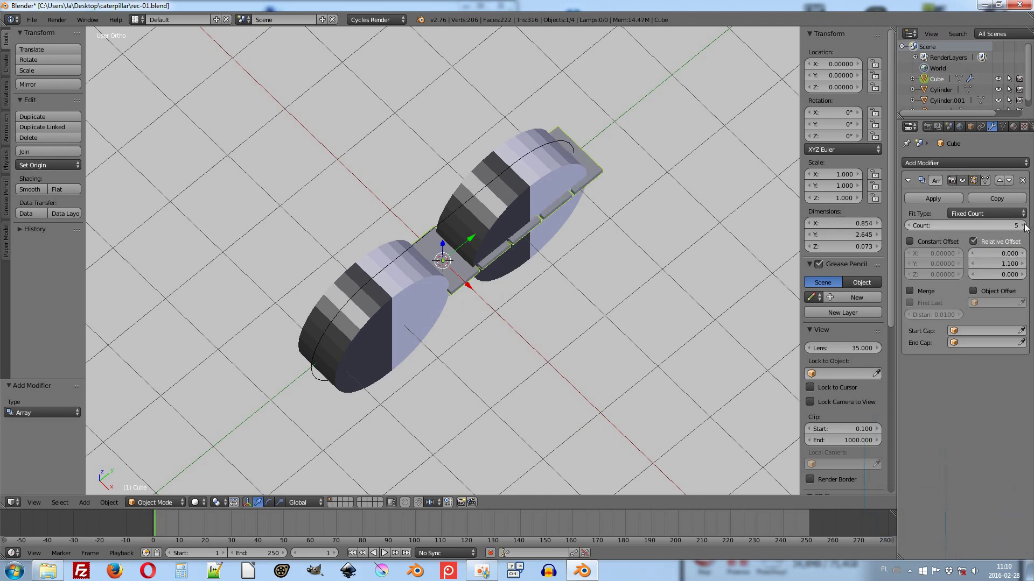
Raise the array Count to 8 links and return to the side view.
{"action": "left_click", "coordinate": [1026, 227]}
{"action": "double_click", "coordinate": [1026, 227]}
{"action": "double_click", "coordinate": [1026, 227]}
{"action": "left_click", "coordinate": [649, 213]}
{"action": "double_click", "coordinate": [649, 213]}
{"action": "key", "text": "3"}
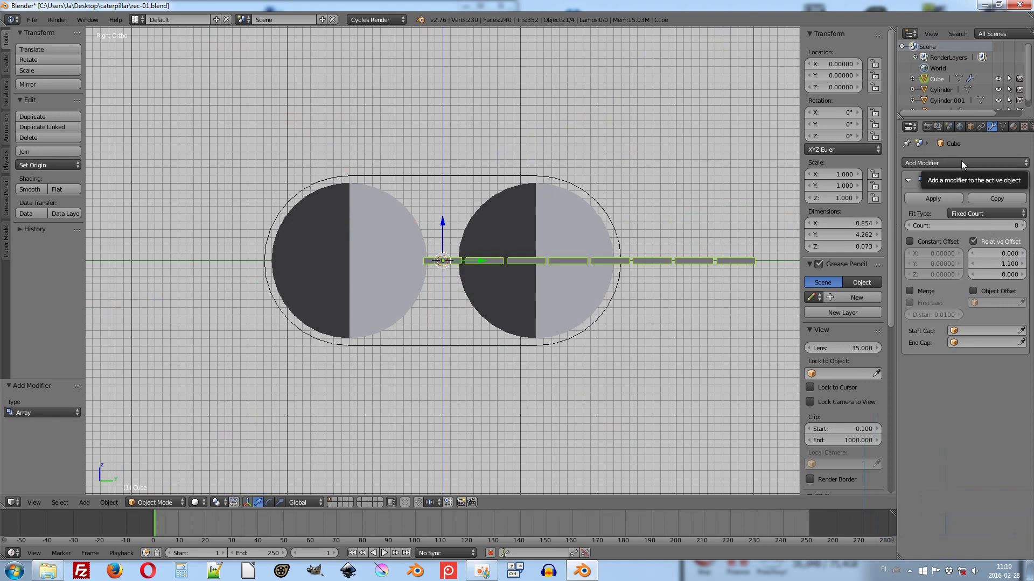
Add a Curve modifier to the track links with the path curve as deform object.
{"action": "left_click", "coordinate": [965, 165]}
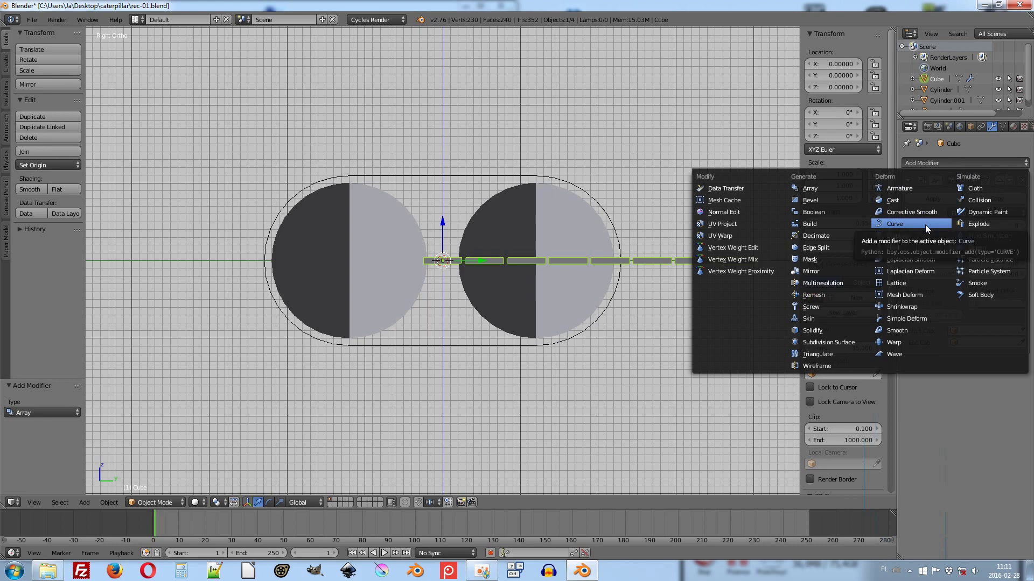
{"action": "left_click", "coordinate": [929, 230]}
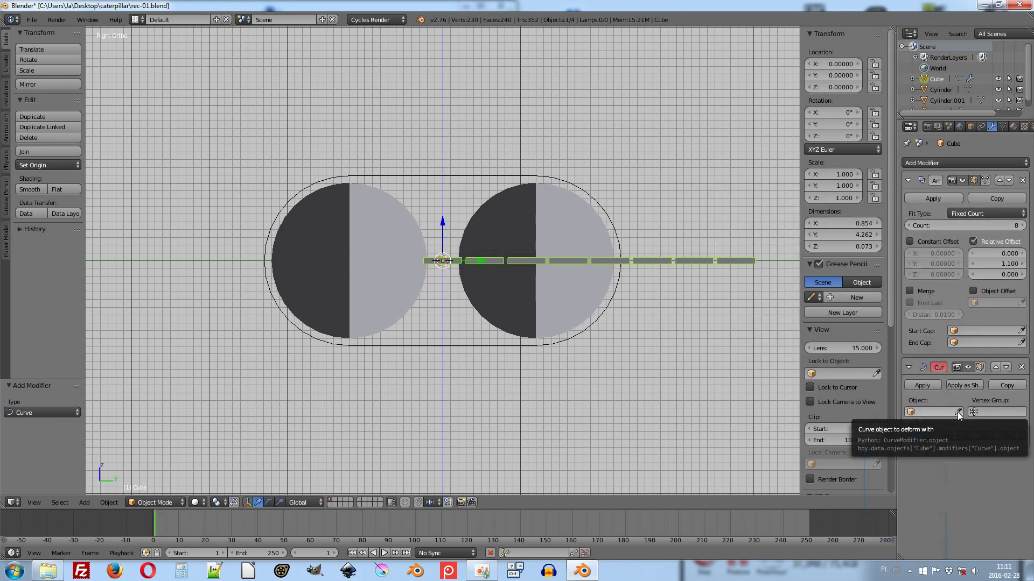
{"action": "left_click", "coordinate": [961, 417]}
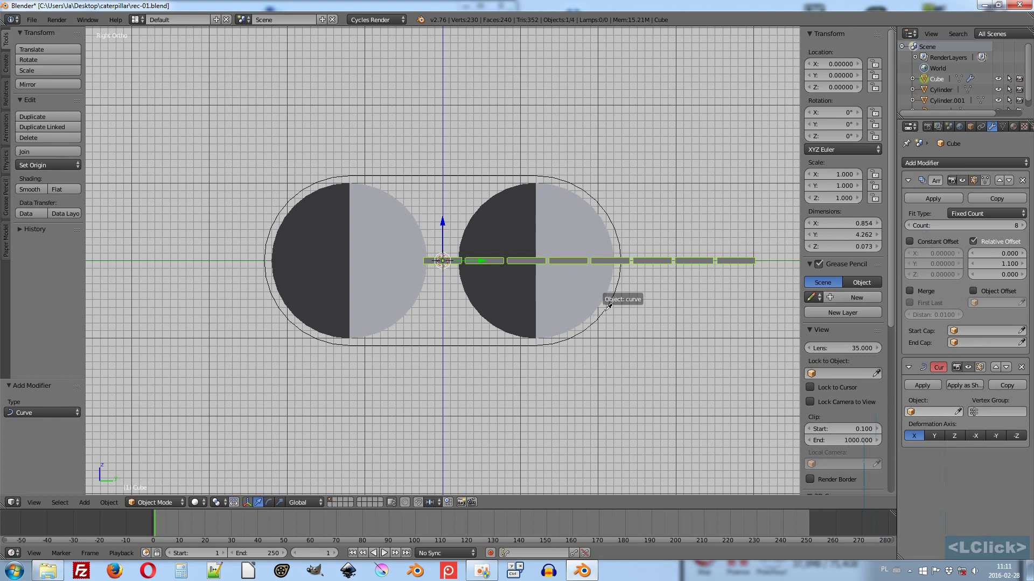
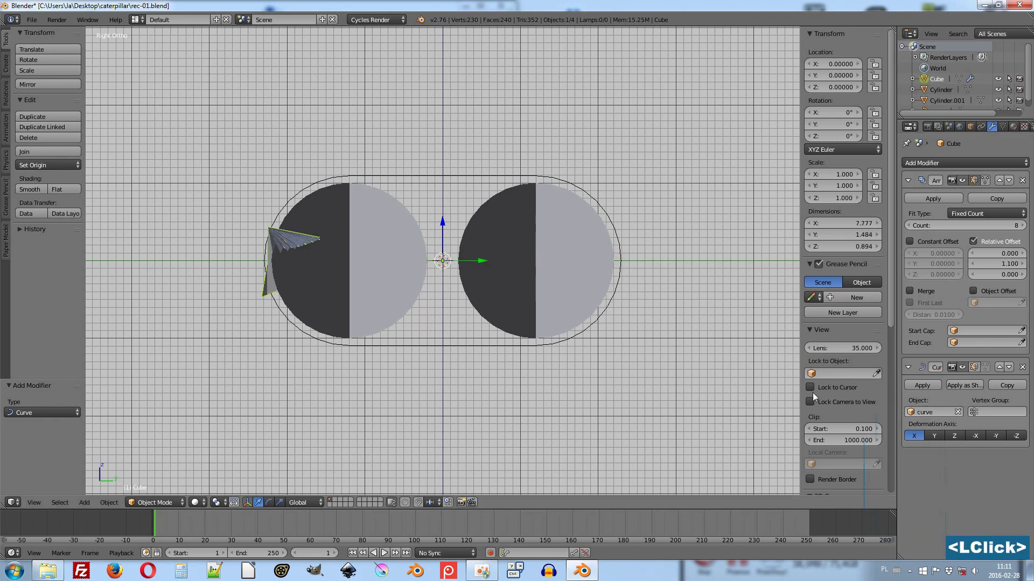
{"action": "left_click", "coordinate": [938, 439]}
{"action": "left_click", "coordinate": [958, 441]}
{"action": "left_click", "coordinate": [979, 440]}
Raise the Array count to 21 so the links wrap around both wheels.
{"action": "left_click", "coordinate": [999, 440]}
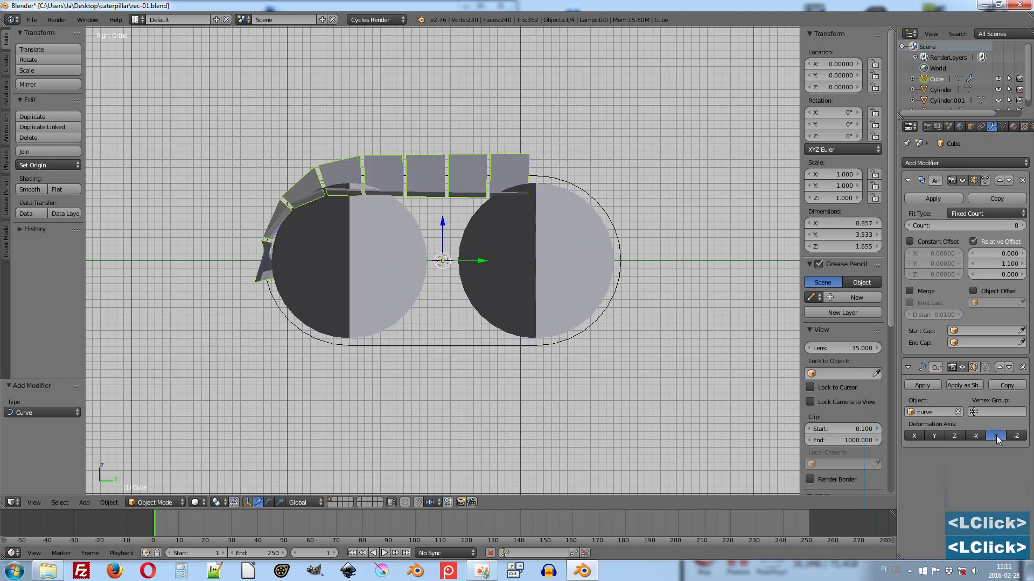
{"action": "left_click", "coordinate": [1026, 230]}
{"action": "left_click", "coordinate": [1025, 230]}
{"action": "left_click", "coordinate": [1025, 230]}
{"action": "double_click", "coordinate": [1025, 230]}
{"action": "left_click", "coordinate": [1026, 230]}
{"action": "left_click", "coordinate": [1025, 230]}
{"action": "left_click", "coordinate": [1025, 230]}
{"action": "left_click", "coordinate": [1026, 230]}
{"action": "double_click", "coordinate": [1026, 230]}
{"action": "double_click", "coordinate": [1026, 230]}
{"action": "double_click", "coordinate": [1026, 230]}
{"action": "double_click", "coordinate": [1026, 230]}
{"action": "double_click", "coordinate": [1026, 230]}
{"action": "double_click", "coordinate": [1026, 230]}
{"action": "double_click", "coordinate": [1025, 230]}
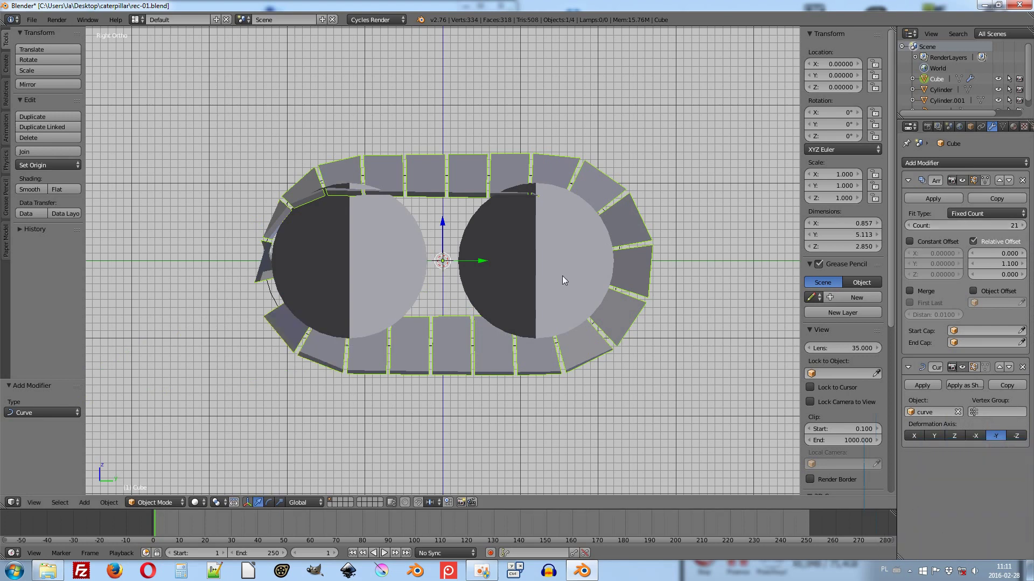
Select the track path curve and enter Edit Mode on it.
{"action": "right_click", "coordinate": [274, 301]}
{"action": "key", "text": "Tab"}
{"action": "key", "text": "Tab"}
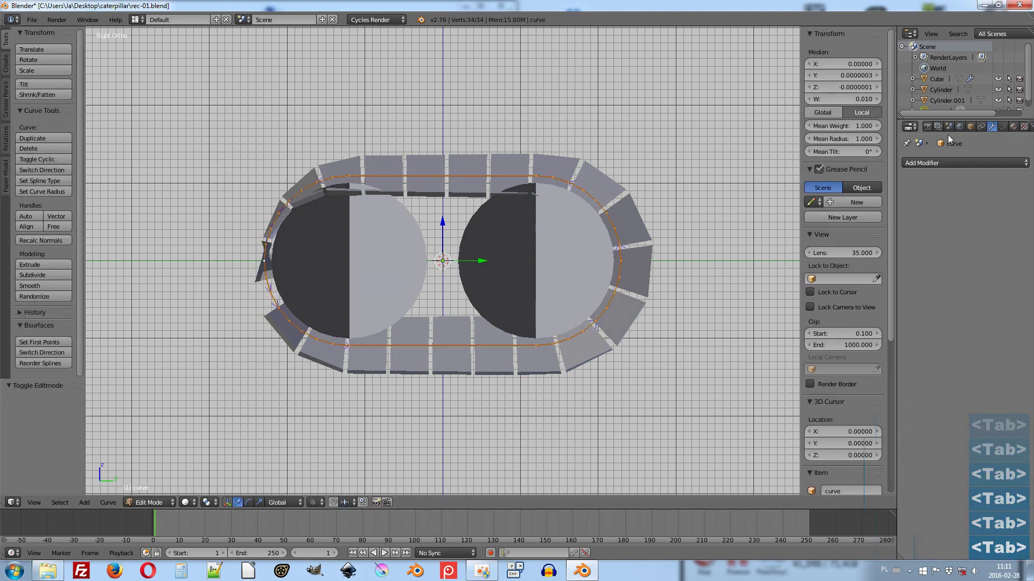
{"action": "left_click", "coordinate": [971, 129]}
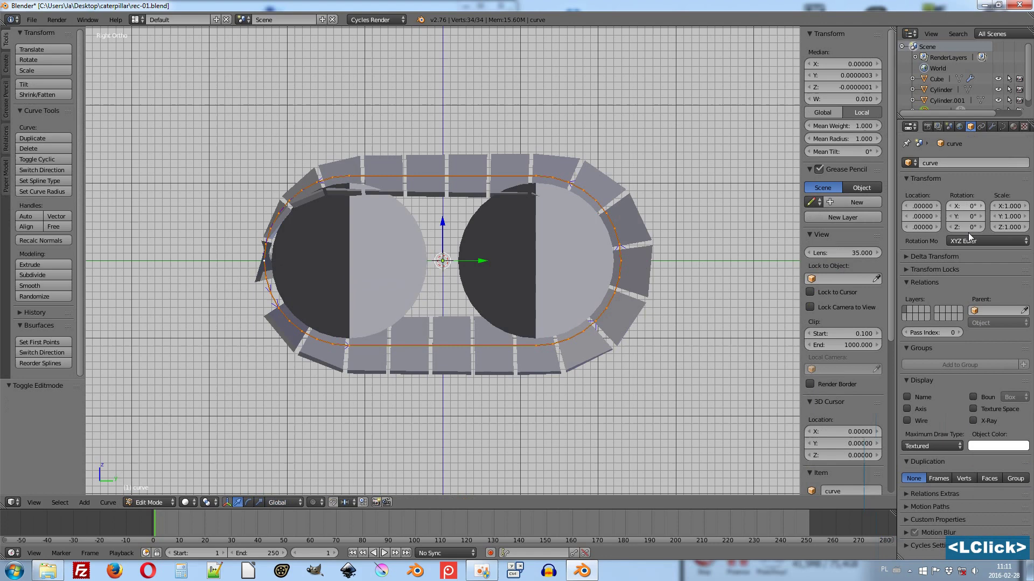
{"action": "left_click", "coordinate": [978, 423]}
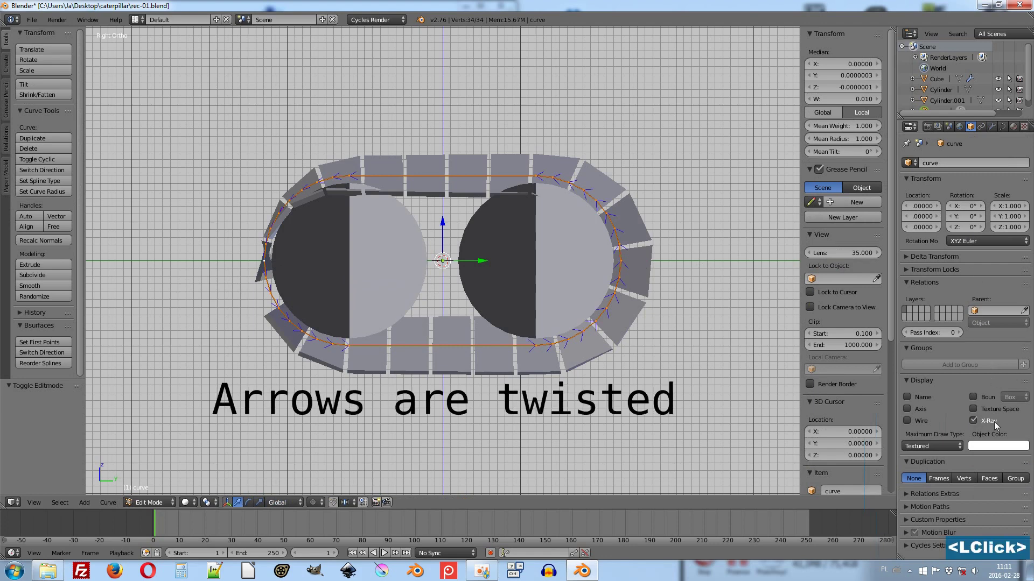
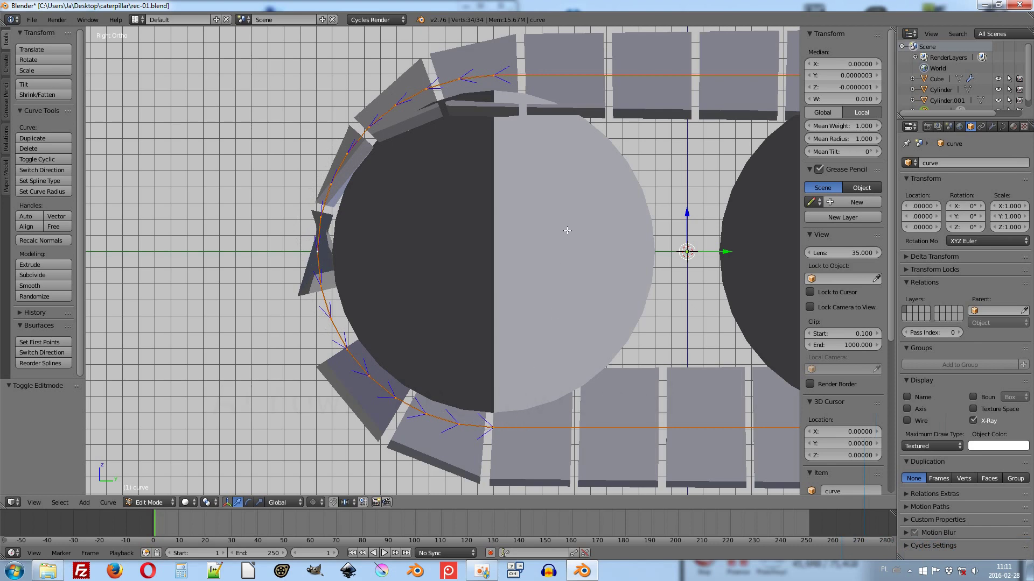
{"action": "scroll", "scroll_direction": "down", "scroll_amount": 3}
{"action": "middle_click", "coordinate": [580, 218]}
{"action": "key", "text": "Tab"}
{"action": "key", "text": "Tab"}
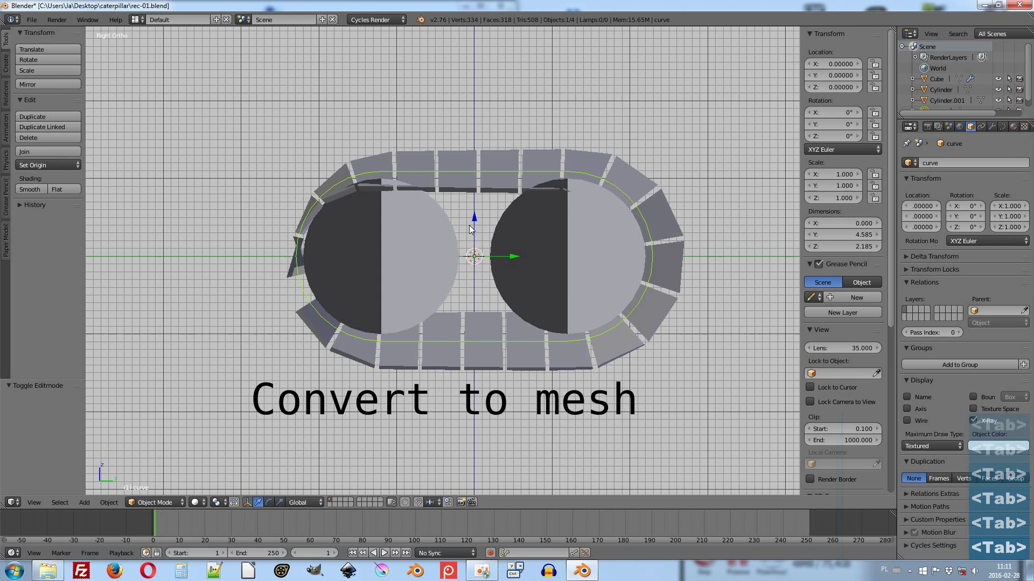
Convert the path curve to a mesh, remove doubles and recalculate its normals, then leave editing.
{"action": "key", "text": "alt+c"}
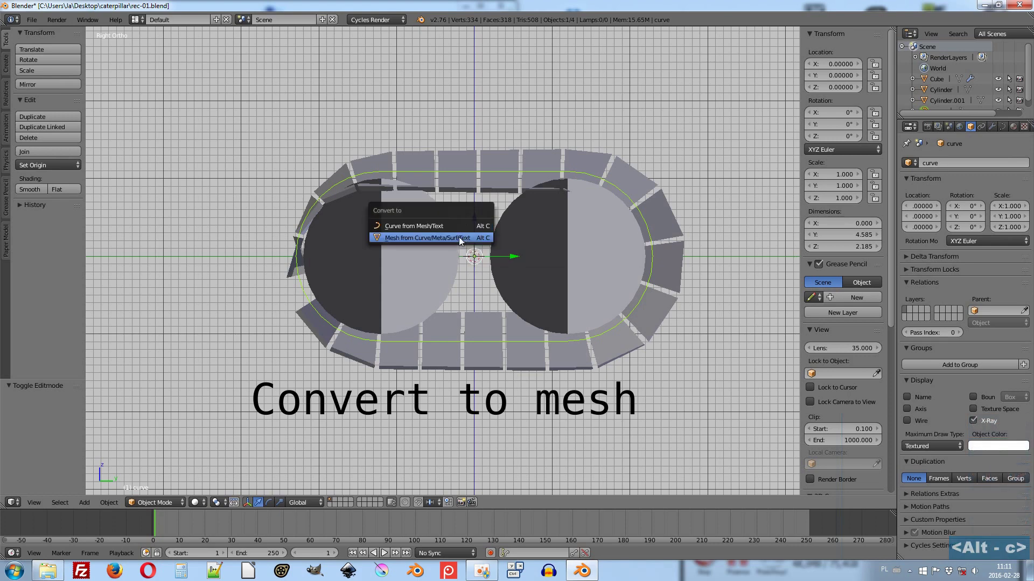
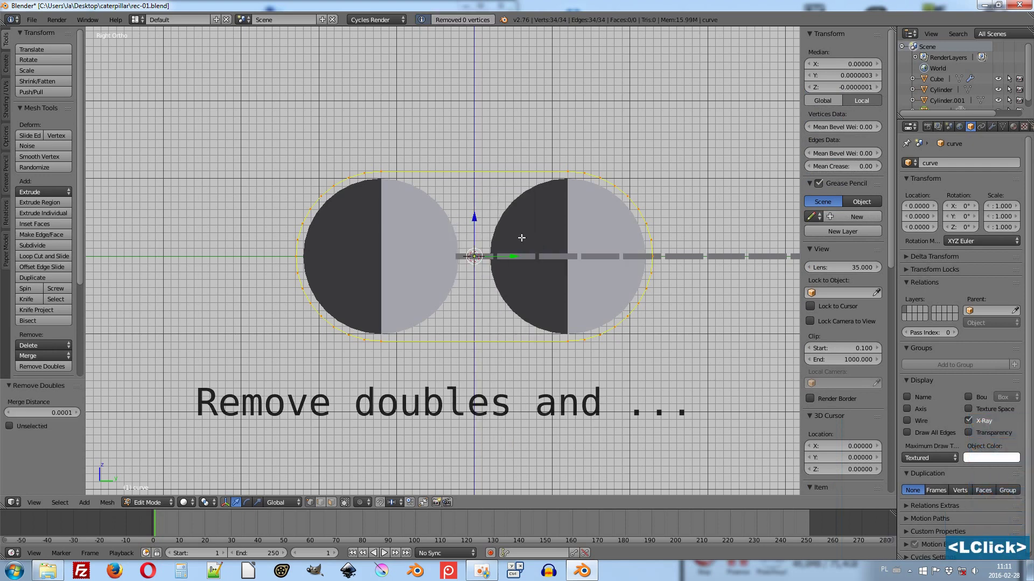
{"action": "key", "text": "ctrl+n"}
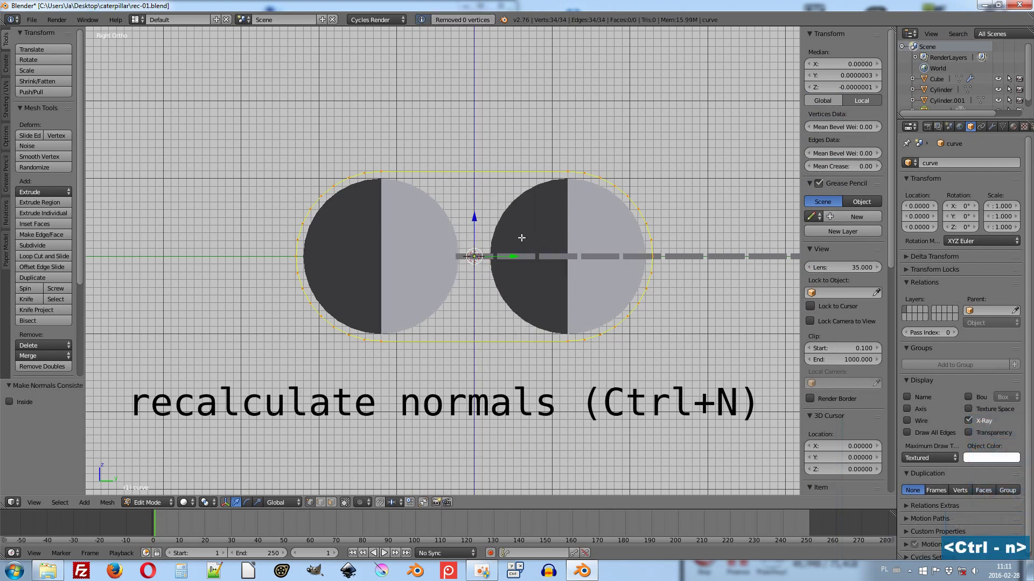
{"action": "key", "text": "Tab"}
{"action": "key", "text": "Tab"}
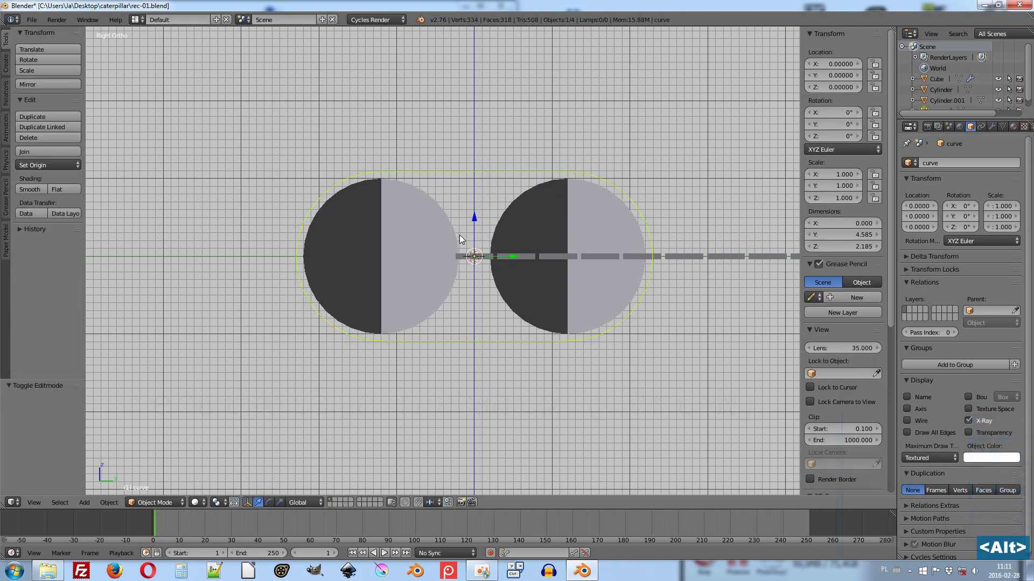
{"action": "key", "text": "alt+c"}
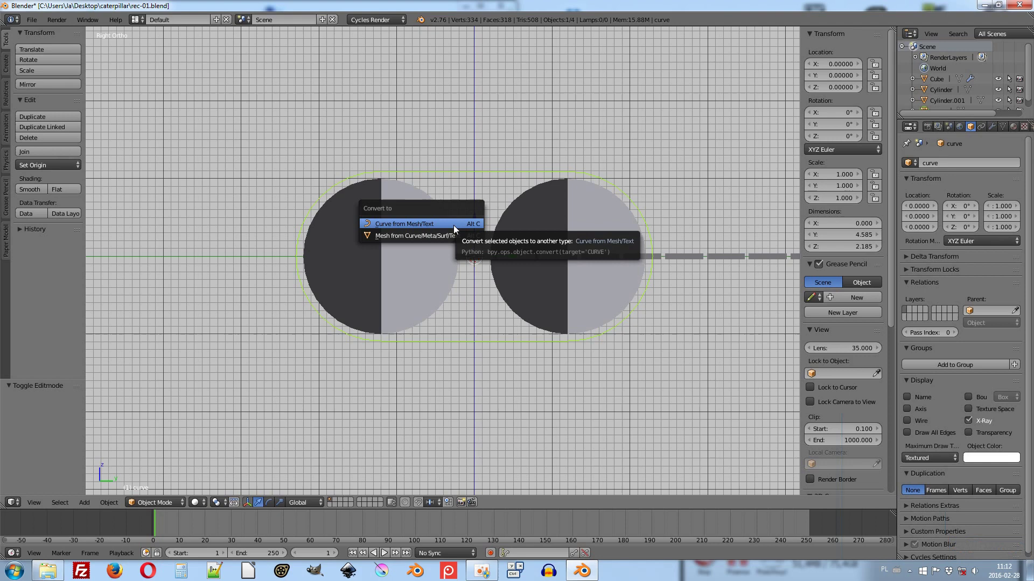
Convert the path back to a curve and return to the link object's modifier settings.
{"action": "left_click", "coordinate": [457, 229]}
{"action": "right_click", "coordinate": [326, 330]}
{"action": "left_click", "coordinate": [996, 132]}
{"action": "scroll", "scroll_direction": "up", "scroll_amount": 3}
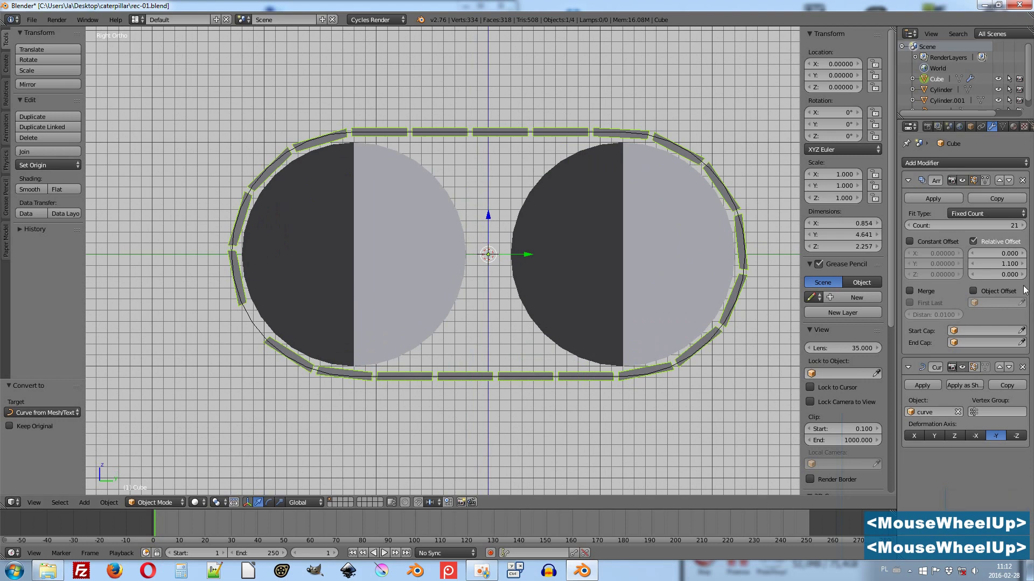
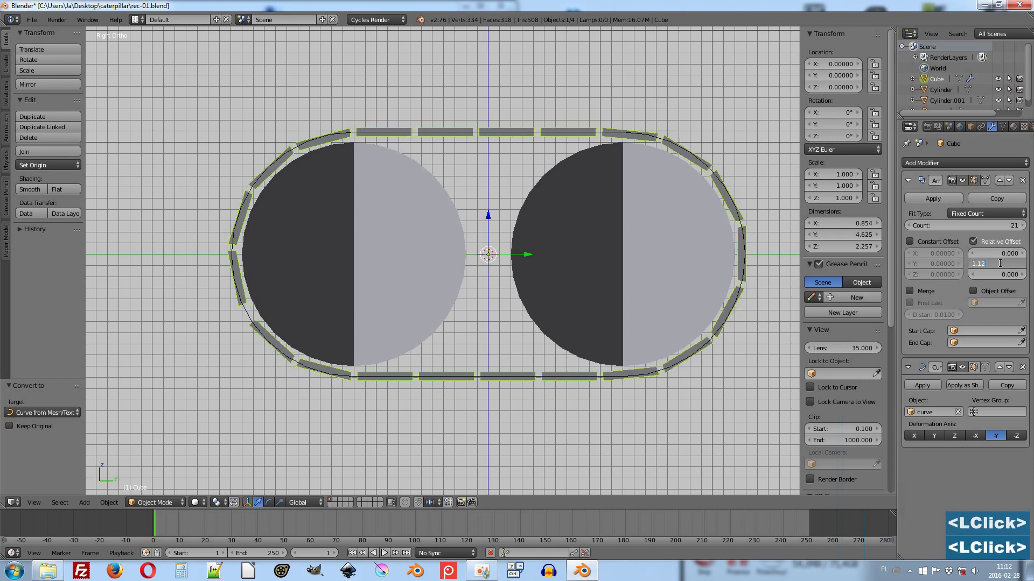
Set the Array Relative Offset Y to 1.13 and enter Edit Mode on the link.
{"action": "key", "text": "BackSpace"}
{"action": "key", "text": "3"}
{"action": "key", "text": "Return"}
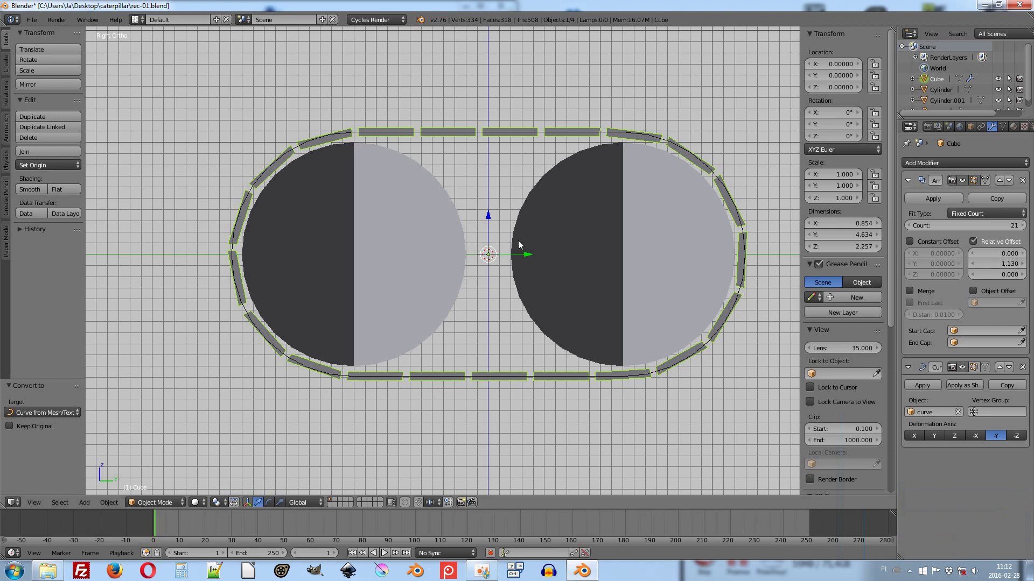
{"action": "key", "text": "Tab"}
{"action": "key", "text": "Tab"}
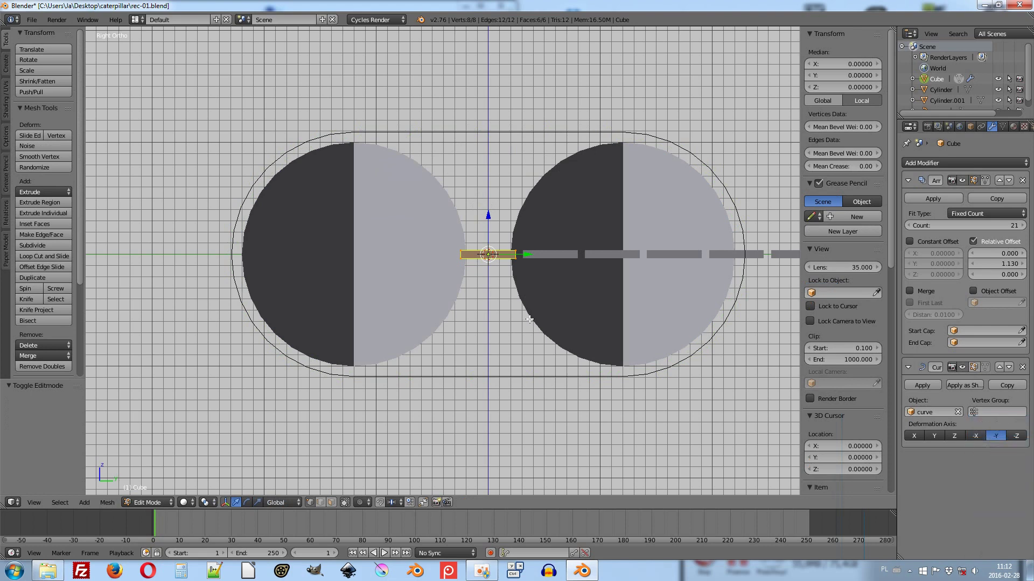
Scale the single link along Z so the plates form a thicker band around the wheels.
{"action": "type", "text": "sz"}
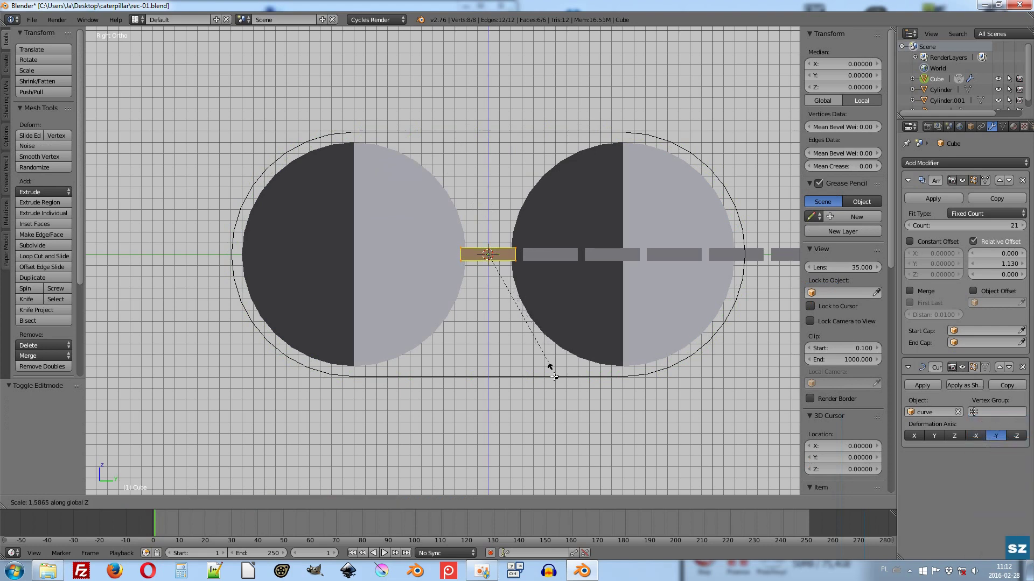
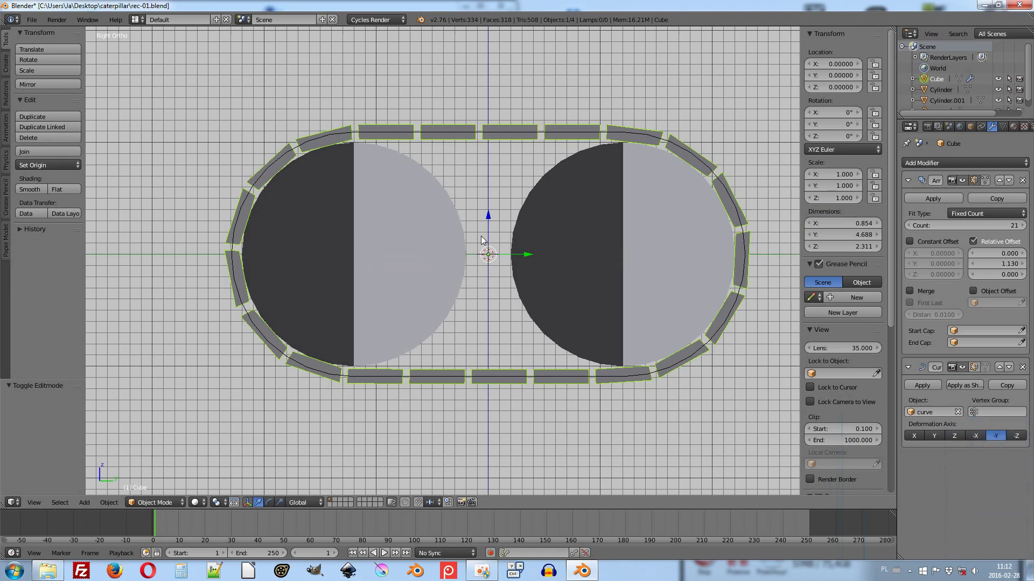
{"action": "middle_click", "coordinate": [435, 251]}
{"action": "scroll", "scroll_direction": "down", "scroll_amount": 3}
{"action": "middle_click", "coordinate": [464, 277]}
{"action": "key", "text": "Tab"}
{"action": "key", "text": "Tab"}
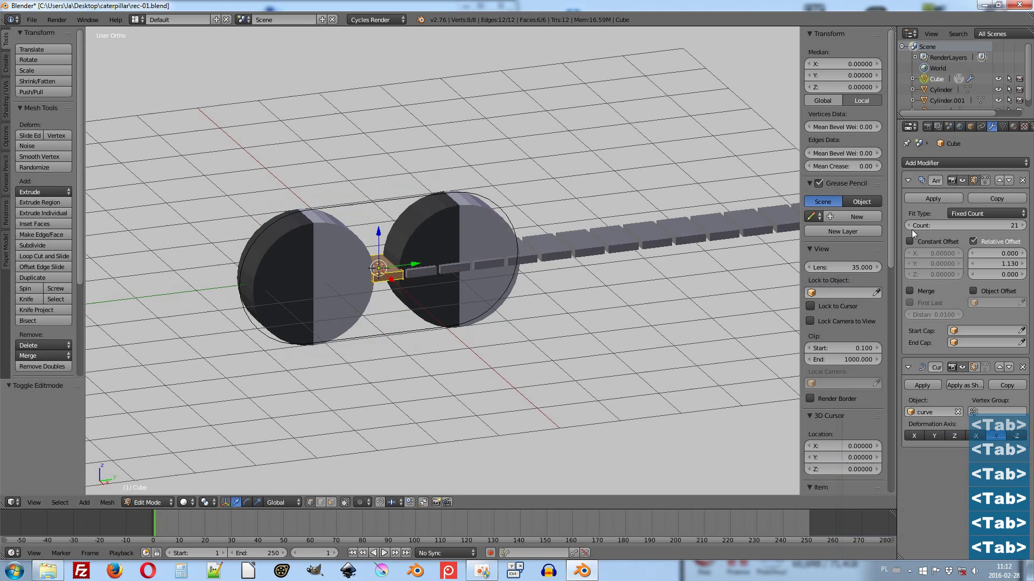
{"action": "key", "text": "Tab"}
{"action": "key", "text": "Tab"}
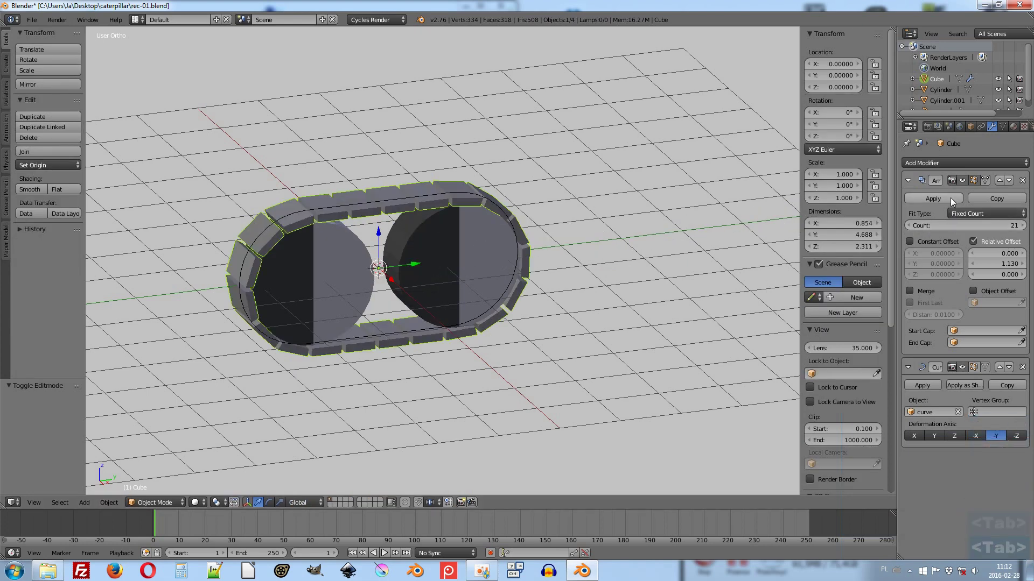
Apply the Array modifier so the 21 links become real geometry, then enter Edit Mode.
{"action": "left_click", "coordinate": [958, 201]}
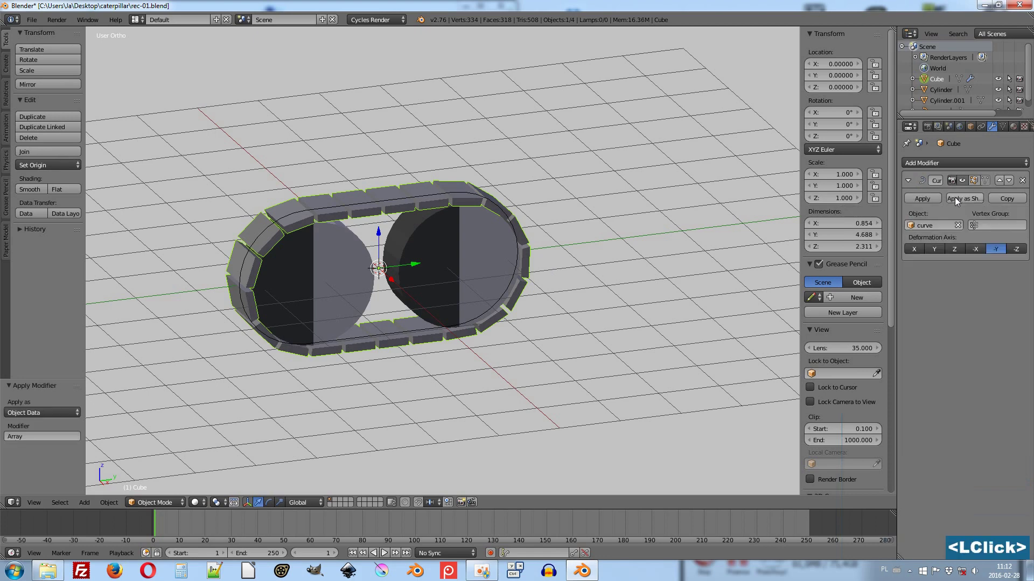
{"action": "key", "text": "Tab"}
{"action": "key", "text": "Tab"}
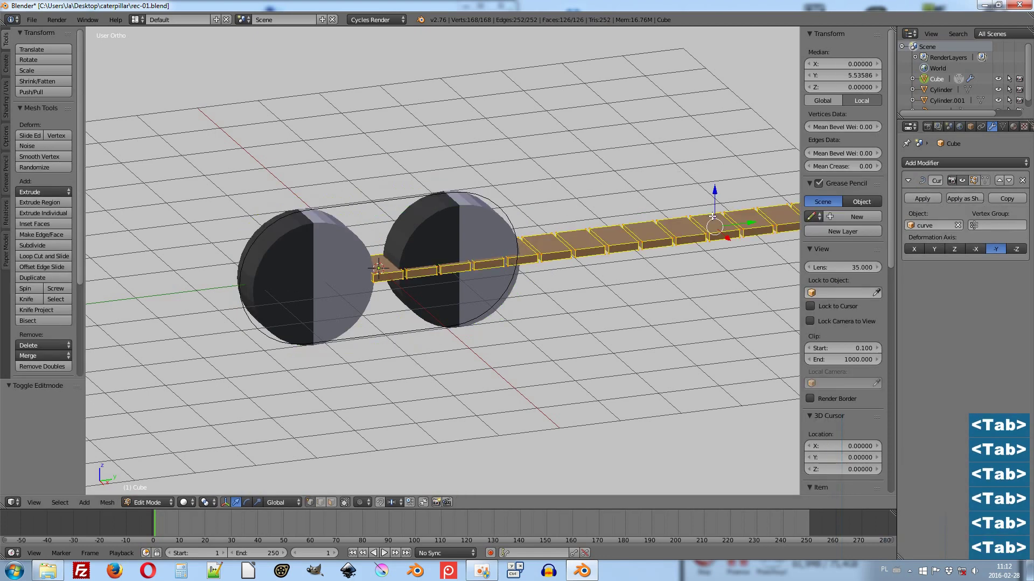
Enable the Curve modifier's edit-mode and on-cage display, then return to Object Mode.
{"action": "scroll", "scroll_direction": "down", "scroll_amount": 3}
{"action": "scroll", "scroll_direction": "up", "scroll_amount": 3}
{"action": "scroll", "scroll_direction": "up", "scroll_amount": 3}
{"action": "left_click", "coordinate": [977, 186]}
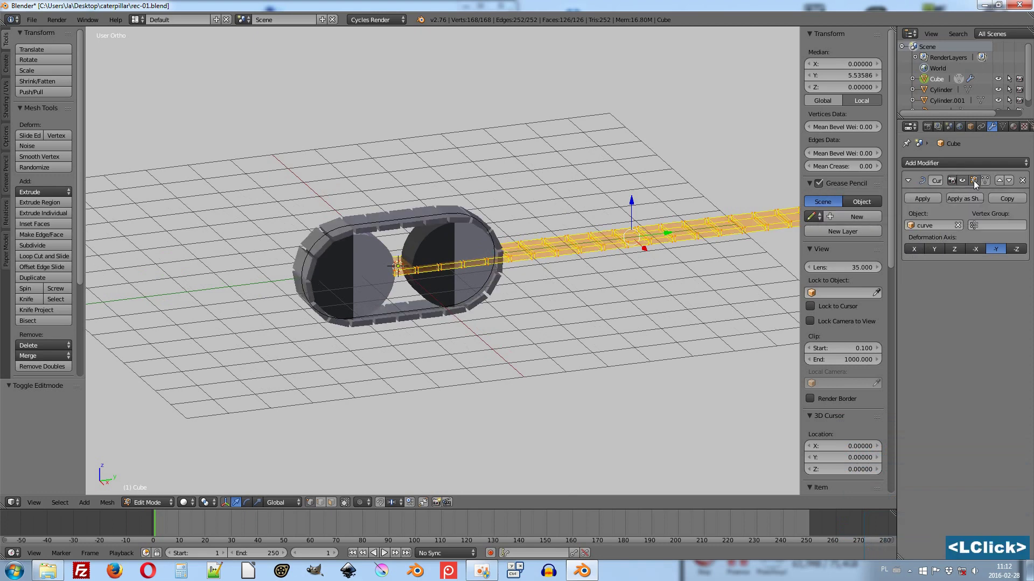
{"action": "left_click", "coordinate": [987, 187]}
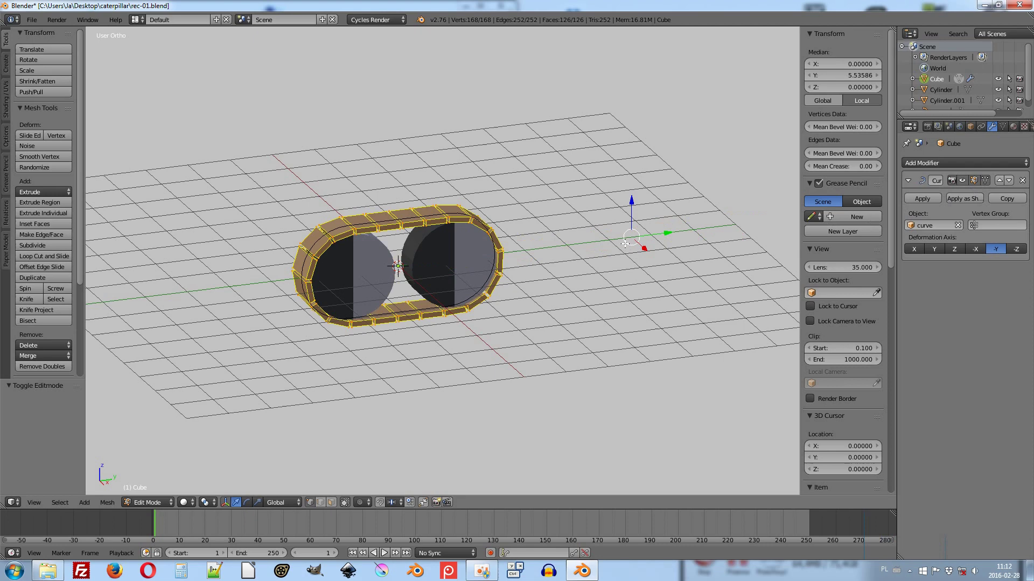
{"action": "key", "text": "Tab"}
{"action": "key", "text": "Tab"}
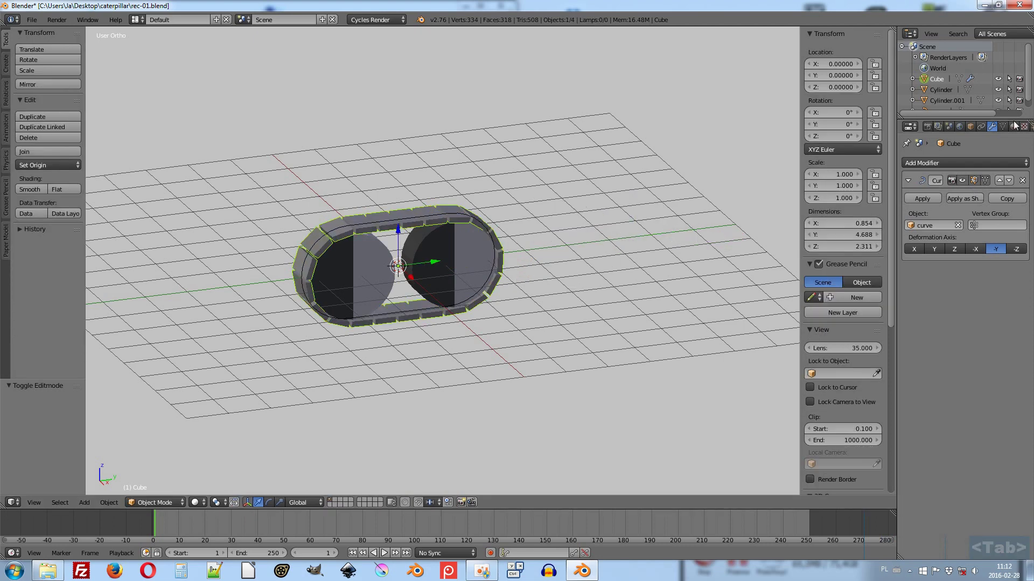
Give the track four material slots, each with a new material.
{"action": "left_click", "coordinate": [1016, 129]}
{"action": "left_click", "coordinate": [1027, 164]}
{"action": "left_click", "coordinate": [944, 202]}
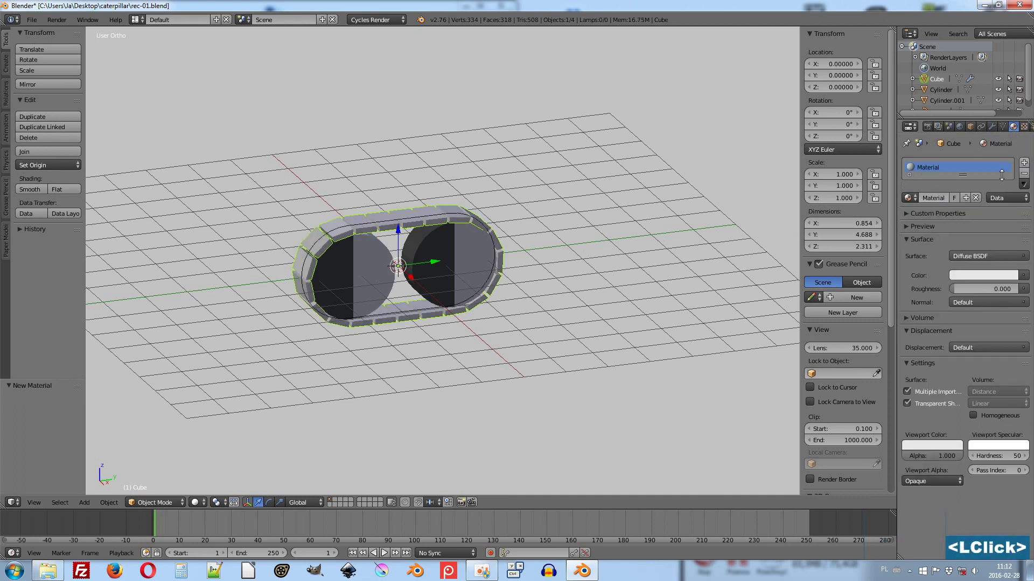
{"action": "left_click", "coordinate": [1023, 165]}
{"action": "left_click", "coordinate": [1027, 166]}
{"action": "left_click", "coordinate": [1027, 166]}
{"action": "left_click", "coordinate": [916, 181]}
{"action": "left_click", "coordinate": [945, 226]}
{"action": "left_click", "coordinate": [936, 210]}
{"action": "left_click", "coordinate": [928, 193]}
{"action": "left_click", "coordinate": [940, 223]}
{"action": "left_click", "coordinate": [933, 207]}
{"action": "left_click", "coordinate": [942, 224]}
Rename the second, third and fourth materials to r, g and b.
{"action": "double_click", "coordinate": [933, 182]}
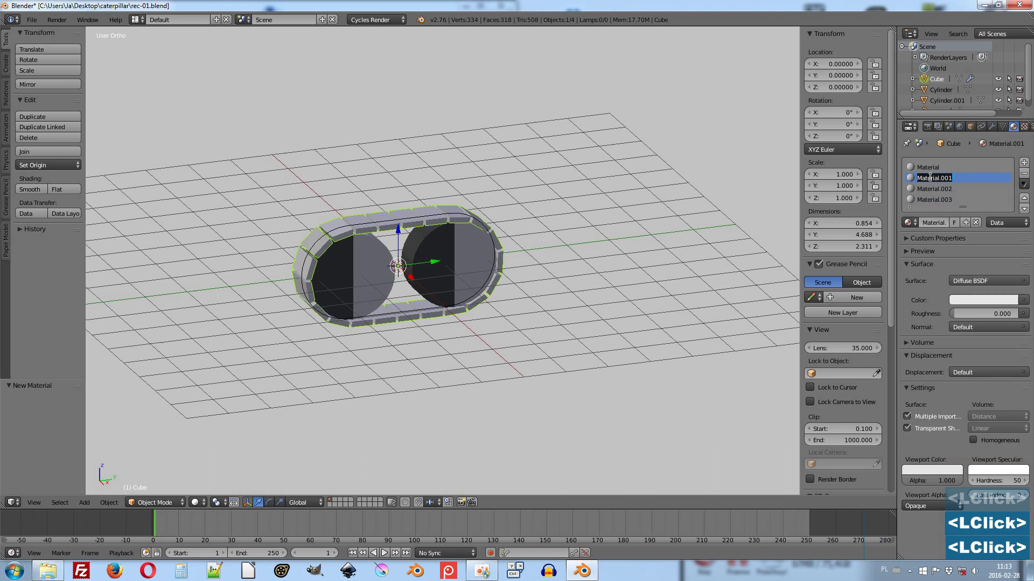
{"action": "key", "text": "r"}
{"action": "key", "text": "Return"}
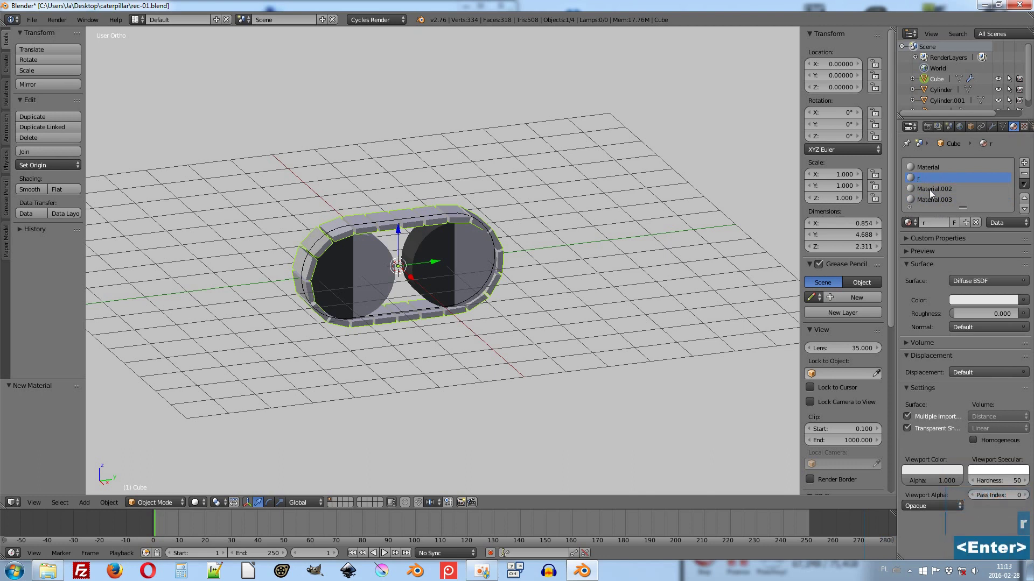
{"action": "double_click", "coordinate": [931, 193]}
{"action": "key", "text": "g"}
{"action": "key", "text": "Return"}
{"action": "double_click", "coordinate": [930, 205]}
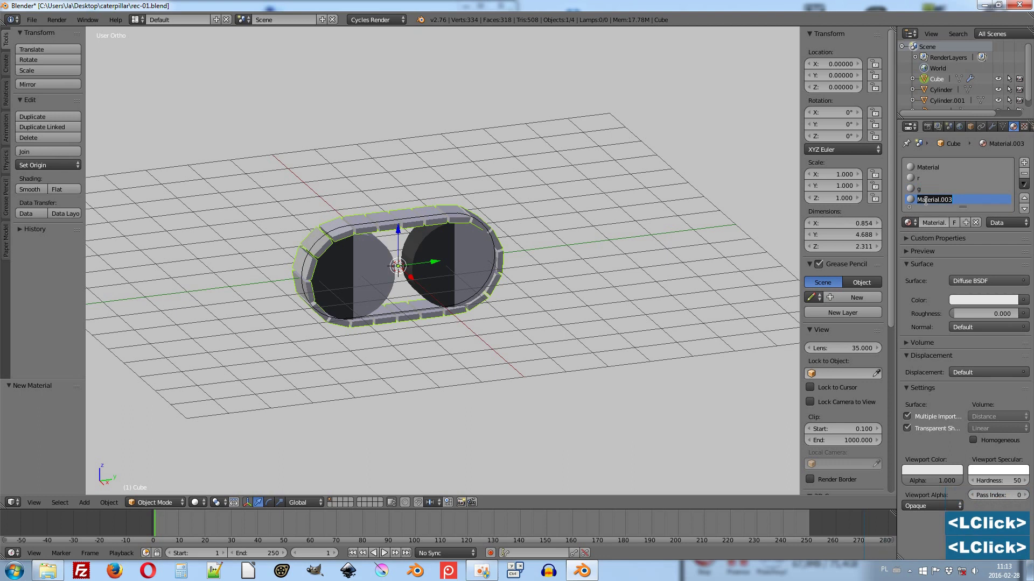
{"action": "key", "text": "b"}
{"action": "key", "text": "Return"}
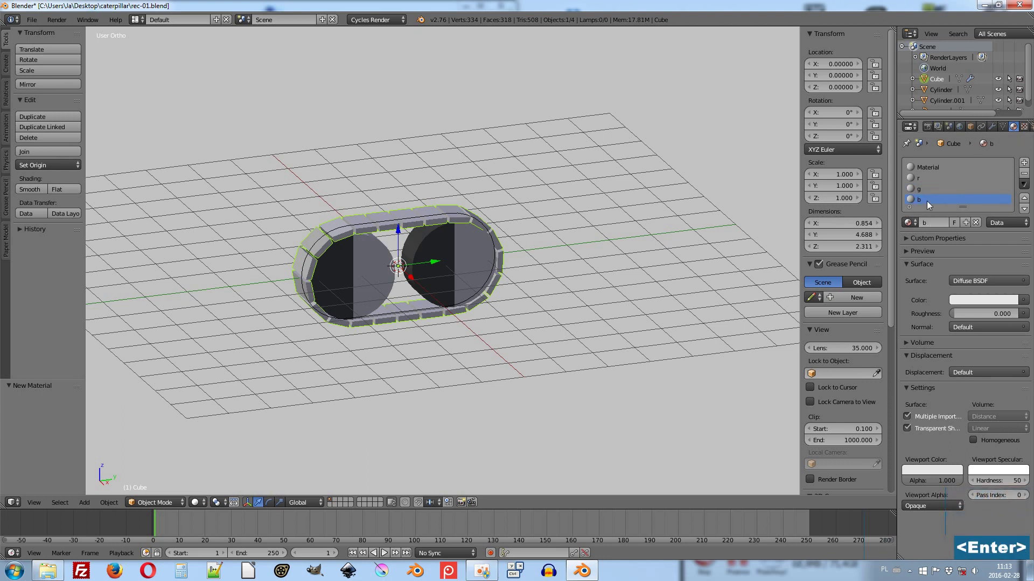
Set the Diffuse colours of materials b, g and r with the colour wheel.
{"action": "left_click", "coordinate": [928, 476]}
{"action": "left_click", "coordinate": [910, 367]}
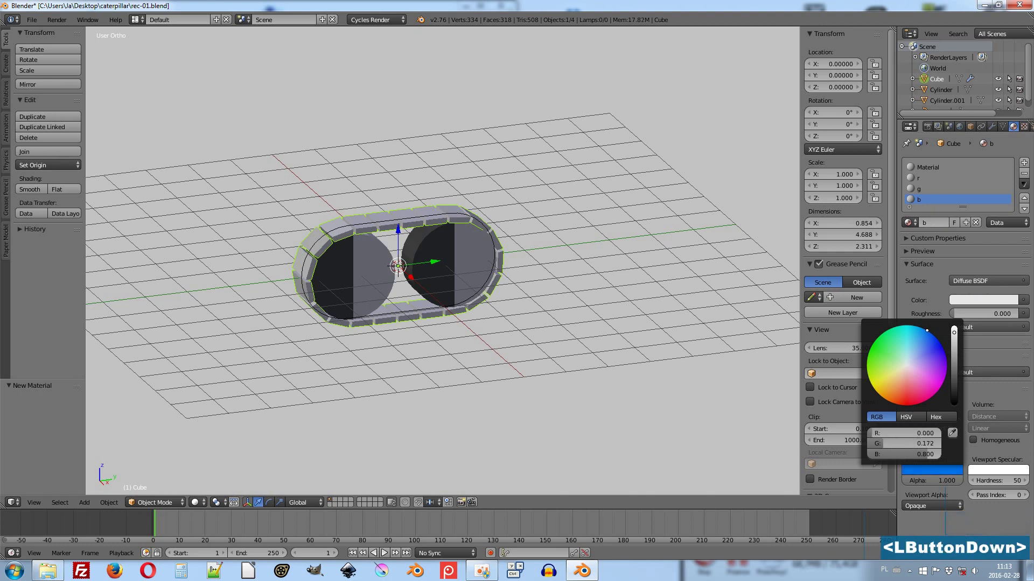
{"action": "left_click", "coordinate": [934, 196]}
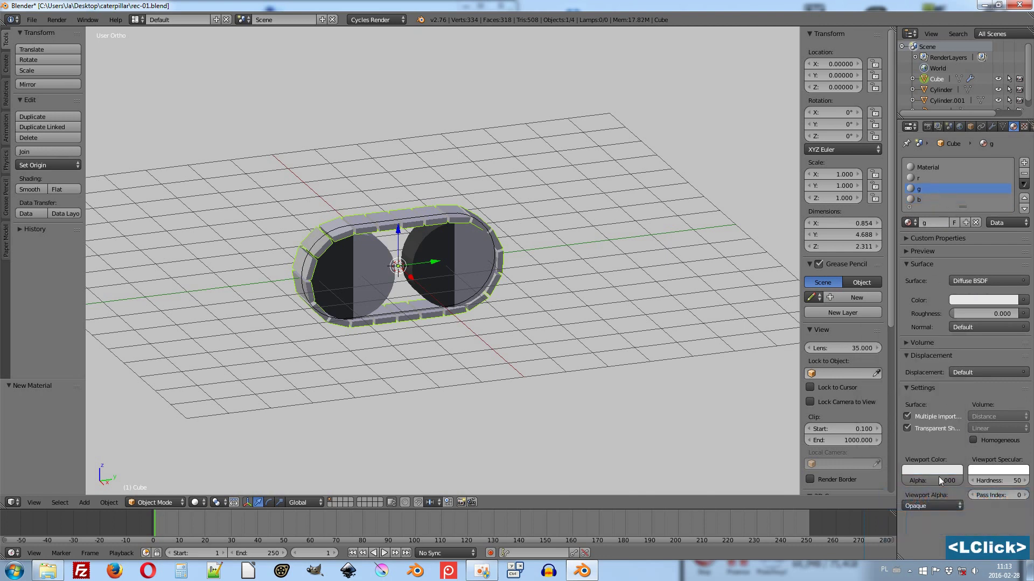
{"action": "left_click", "coordinate": [938, 476]}
{"action": "left_click", "coordinate": [890, 355]}
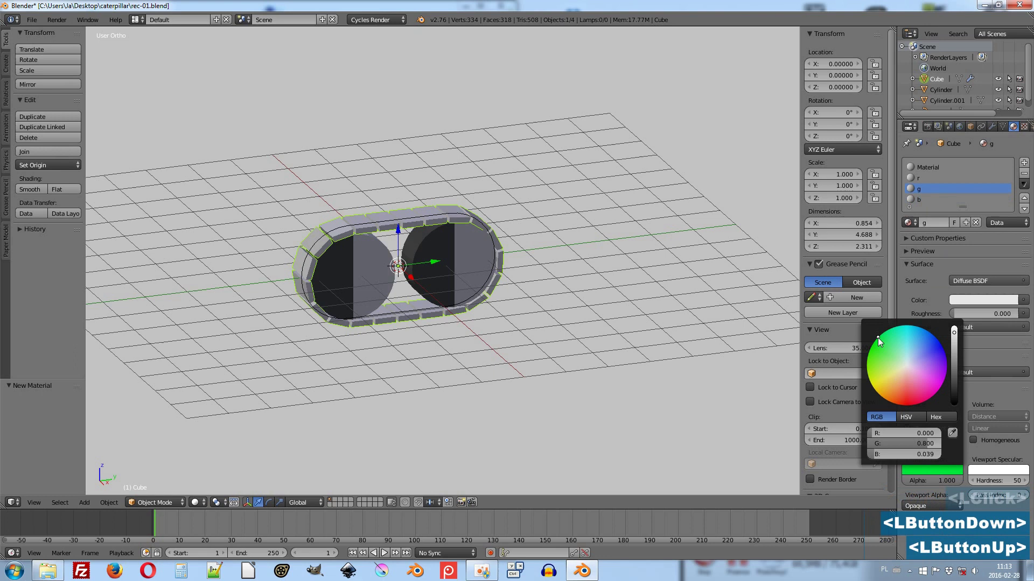
{"action": "left_click", "coordinate": [932, 184]}
{"action": "left_click", "coordinate": [943, 472]}
{"action": "left_click", "coordinate": [908, 377]}
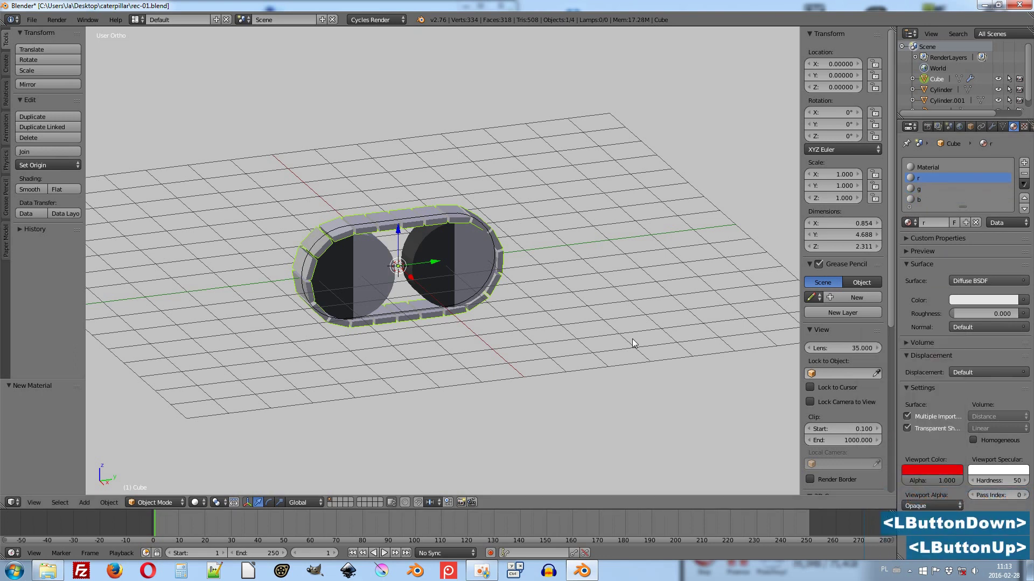
In Edit Mode select the lower-right link and assign it the g material.
{"action": "key", "text": "Tab"}
{"action": "key", "text": "Tab"}
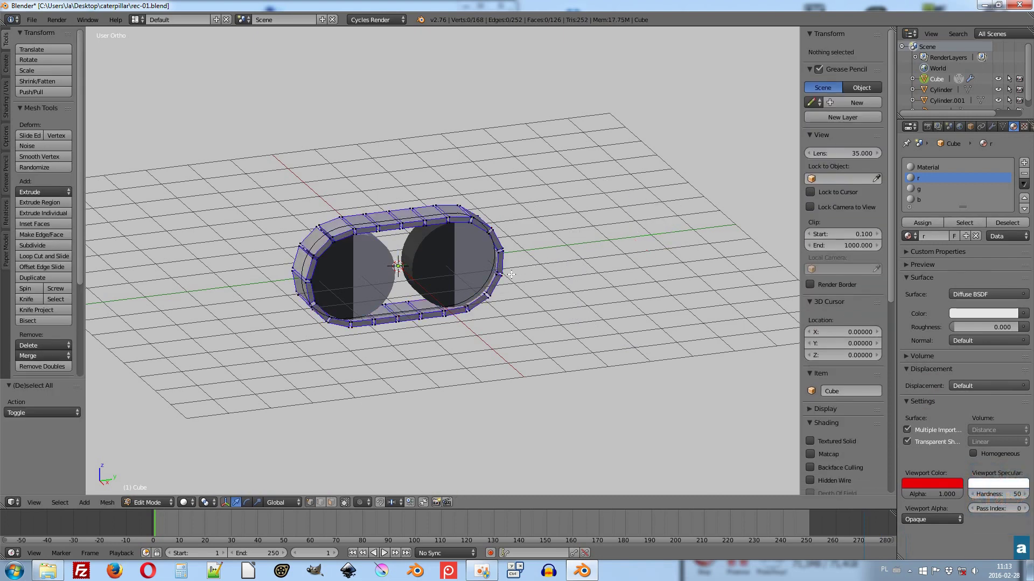
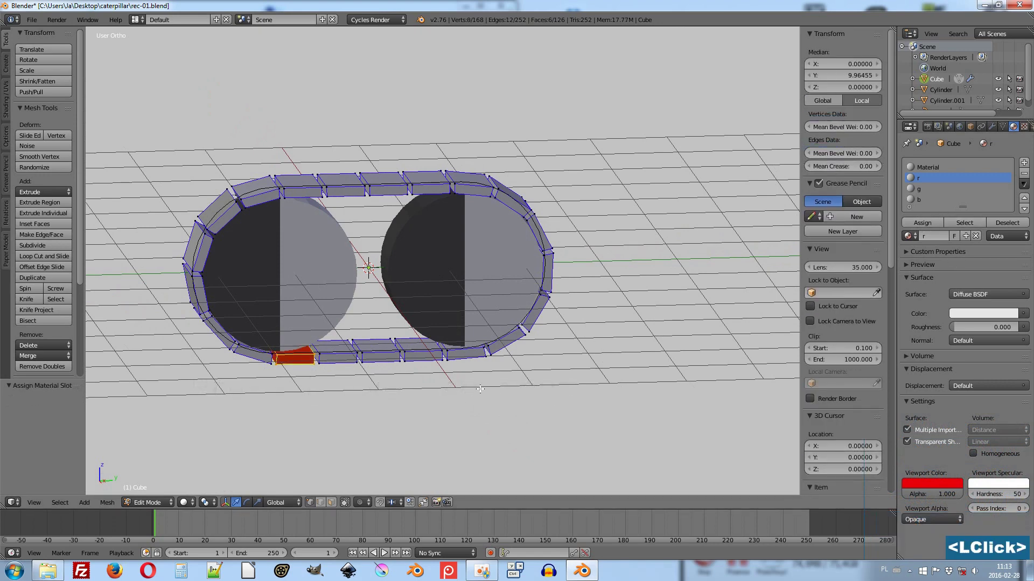
{"action": "key", "text": "a"}
{"action": "key", "text": "l"}
{"action": "left_click", "coordinate": [934, 190]}
{"action": "left_click", "coordinate": [922, 229]}
Assign the b material to the top link, then leave editing and view the track from the side.
{"action": "key", "text": "a"}
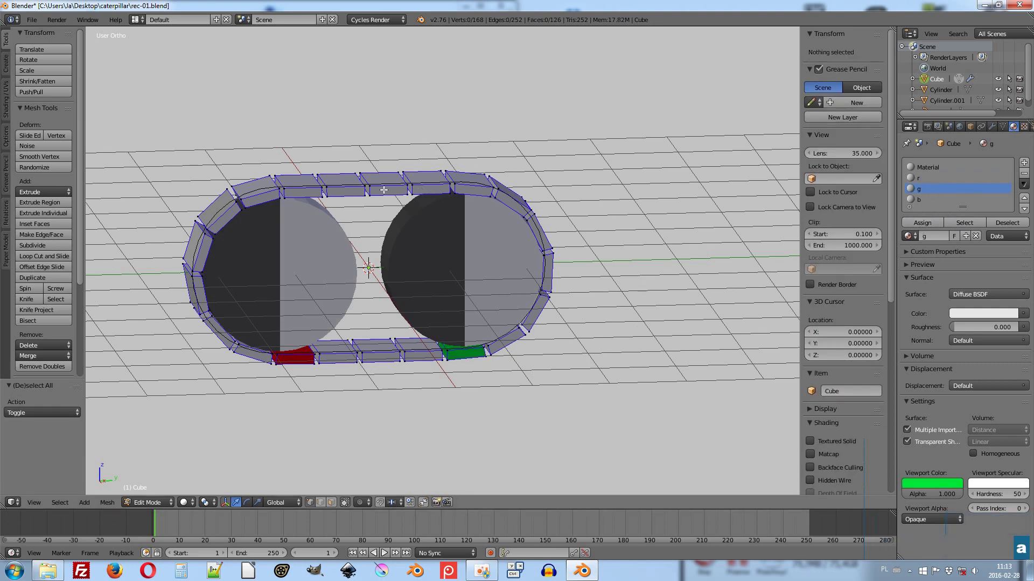
{"action": "key", "text": "l"}
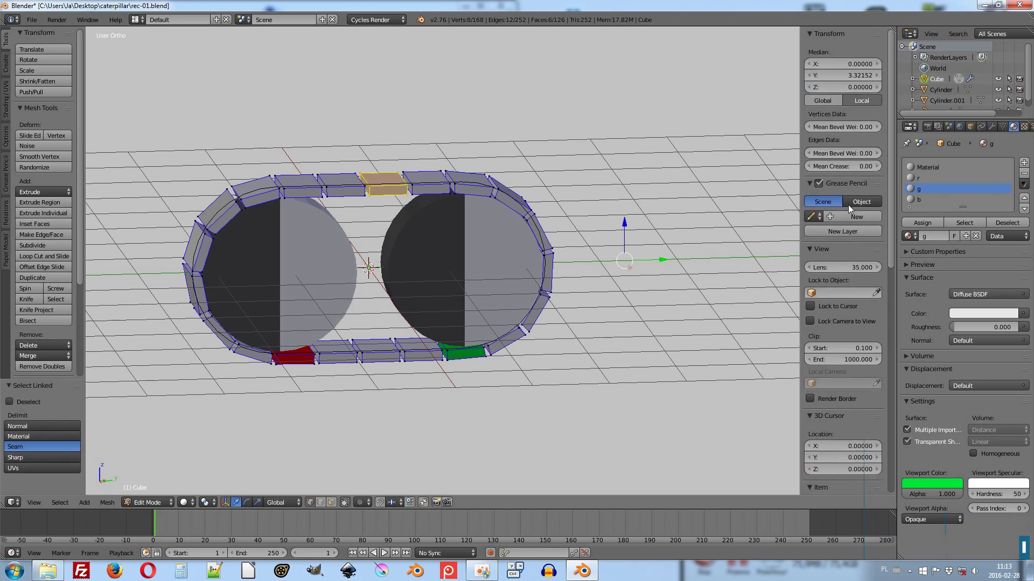
{"action": "left_click", "coordinate": [926, 204]}
{"action": "left_click", "coordinate": [929, 223]}
{"action": "key", "text": "a"}
{"action": "scroll", "scroll_direction": "down", "scroll_amount": 3}
{"action": "middle_click", "coordinate": [560, 257]}
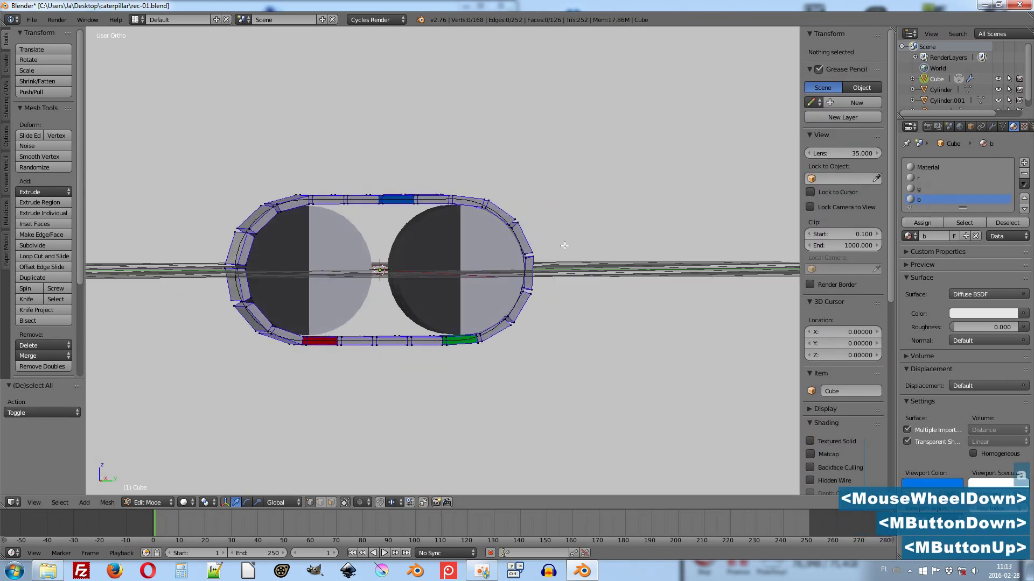
{"action": "key", "text": "Tab"}
{"action": "key", "text": "Tab"}
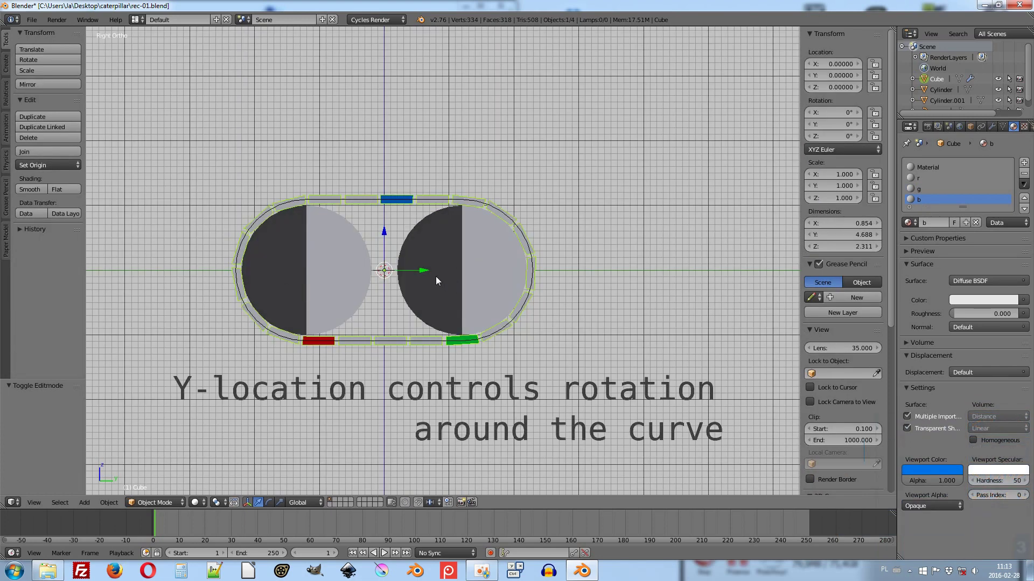
{"action": "left_click", "coordinate": [423, 274]}
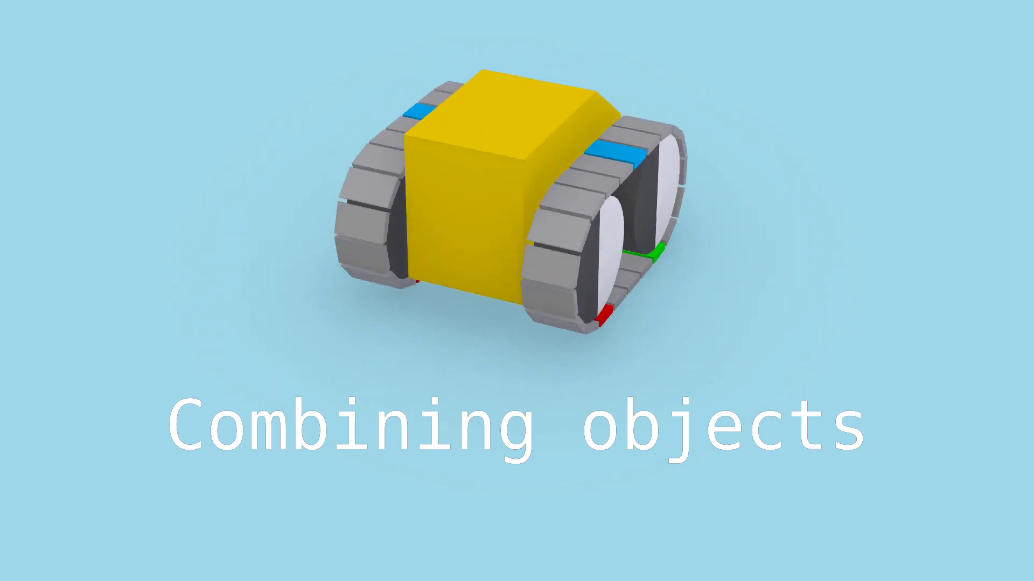
Select the whole track assembly and, from top view, move it to X 1.6.
{"action": "key", "text": "F2"}
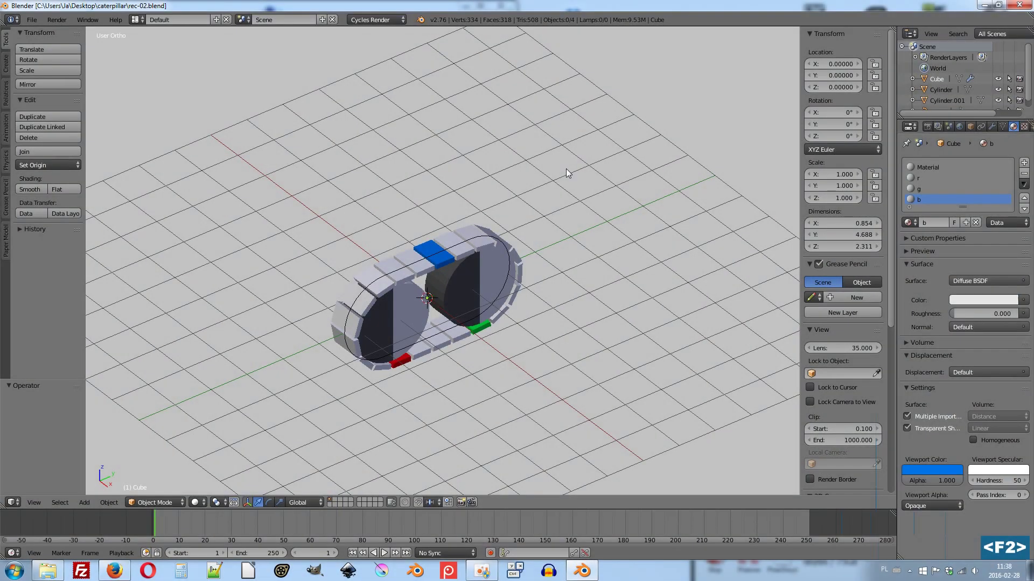
{"action": "key", "text": "a"}
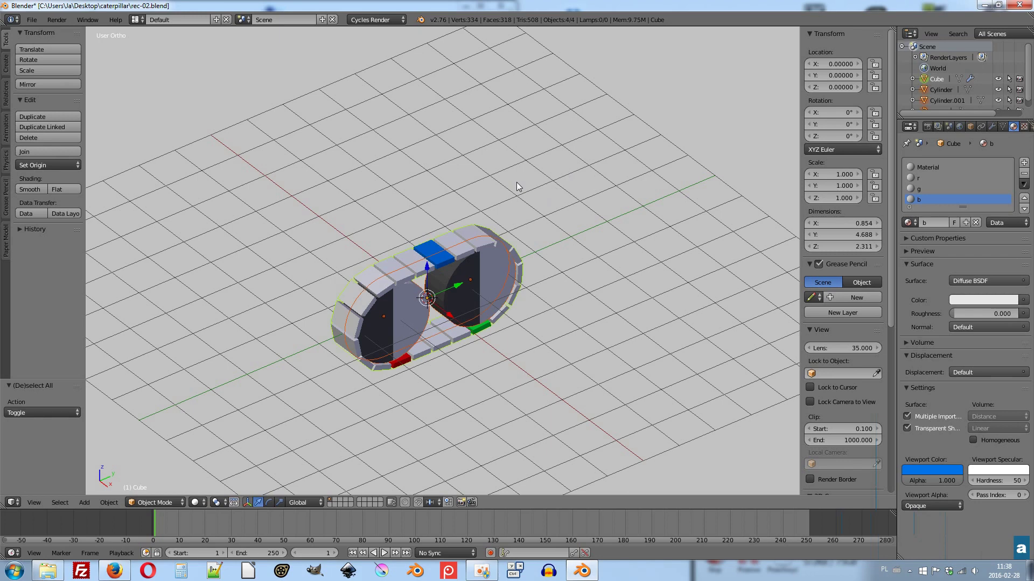
{"action": "key", "text": "7"}
{"action": "left_click", "coordinate": [495, 291]}
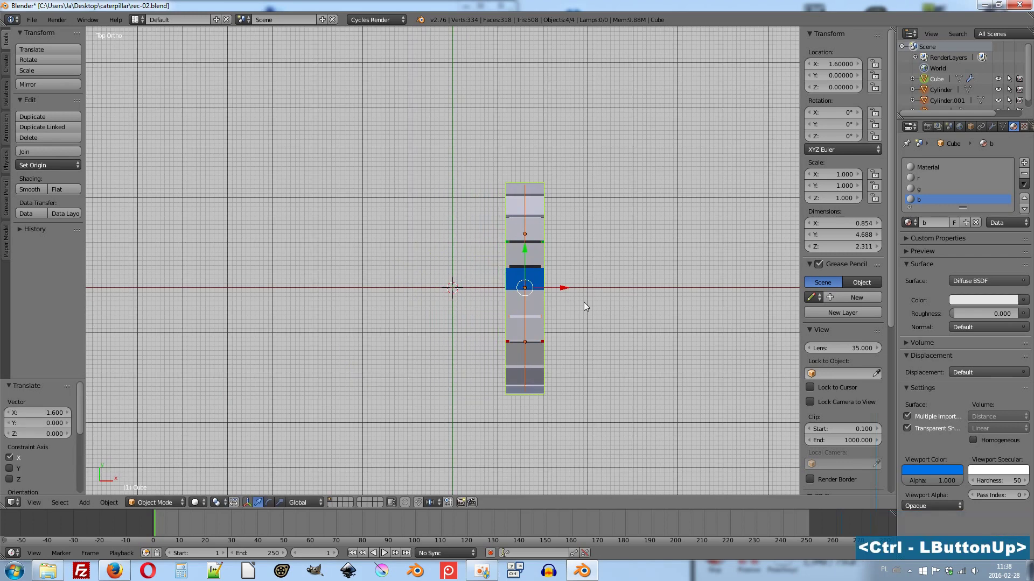
Duplicate the assembly and place the copy opposite at X -1.6.
{"action": "key", "text": "d"}
{"action": "right_click", "coordinate": [569, 296]}
{"action": "left_click", "coordinate": [567, 292]}
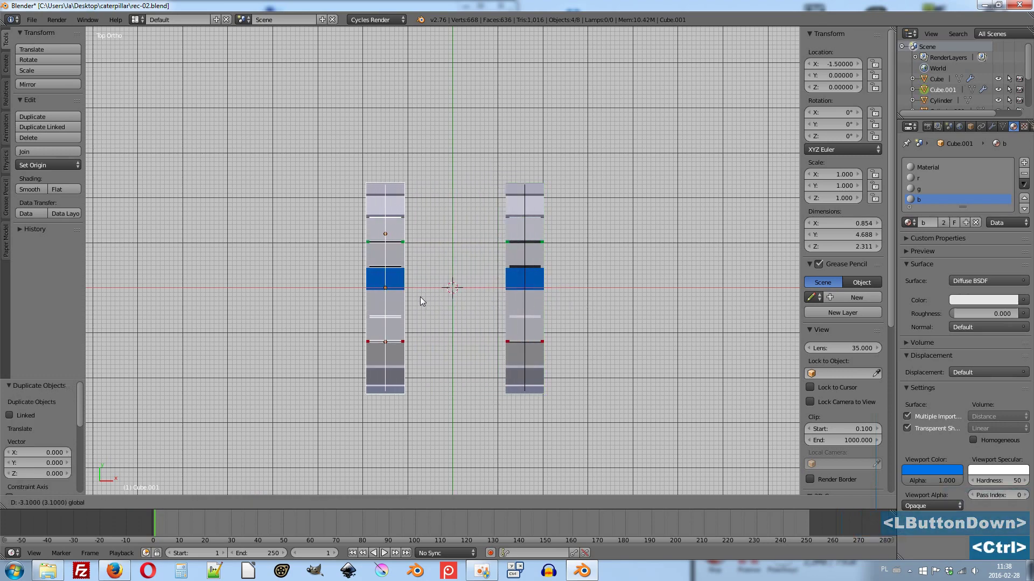
{"action": "key", "text": "a"}
{"action": "middle_click", "coordinate": [477, 315]}
{"action": "key", "text": "shift+a"}
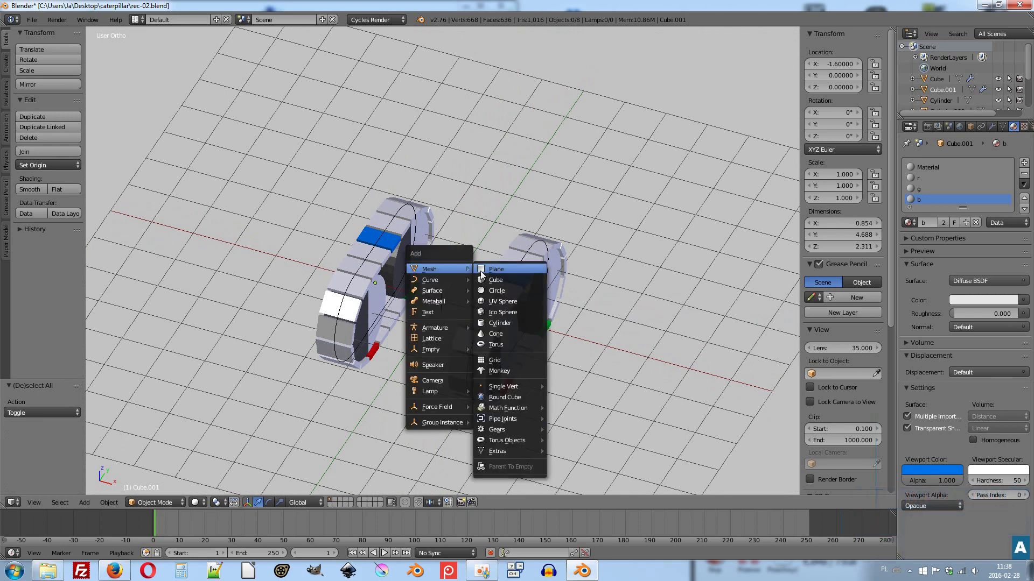
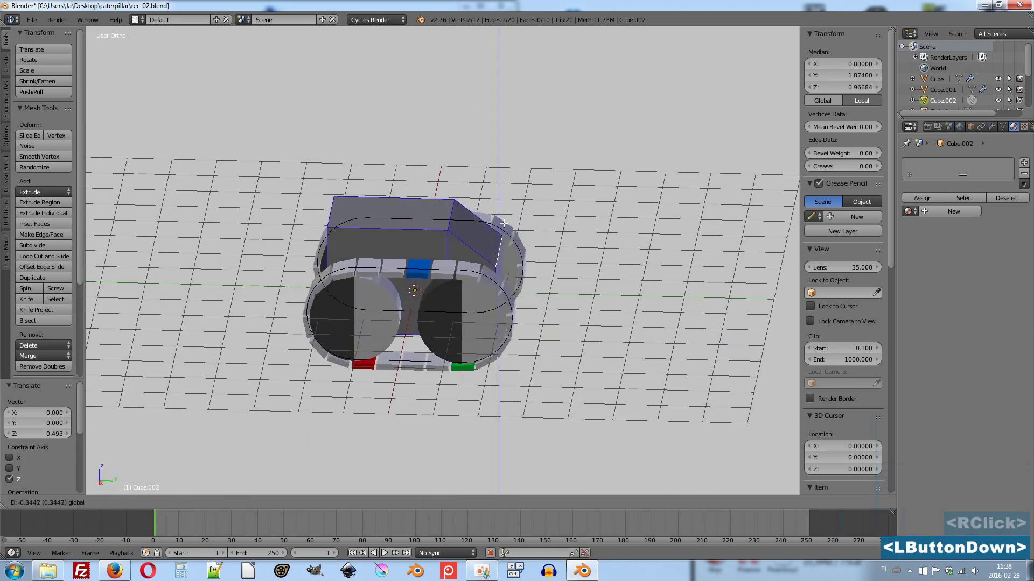
Finish sloping the cube body's front and leave Edit Mode.
{"action": "key", "text": "Tab"}
{"action": "key", "text": "Tab"}
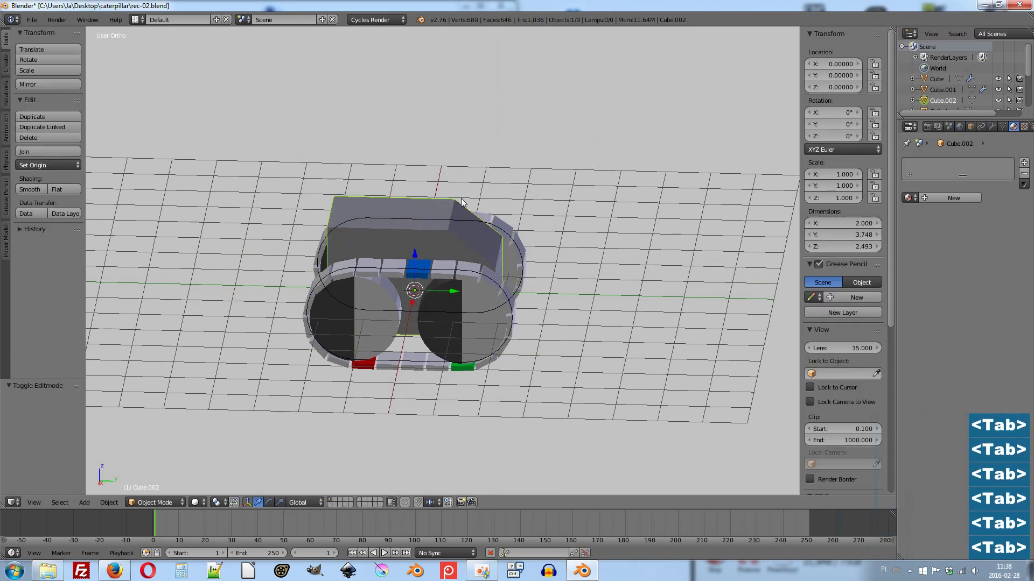
{"action": "middle_click", "coordinate": [373, 231]}
Select the four wheels one after another for parenting.
{"action": "right_click", "coordinate": [388, 349]}
{"action": "right_click", "coordinate": [446, 349]}
{"action": "middle_click", "coordinate": [286, 270]}
{"action": "right_click", "coordinate": [373, 298]}
{"action": "right_click", "coordinate": [414, 329]}
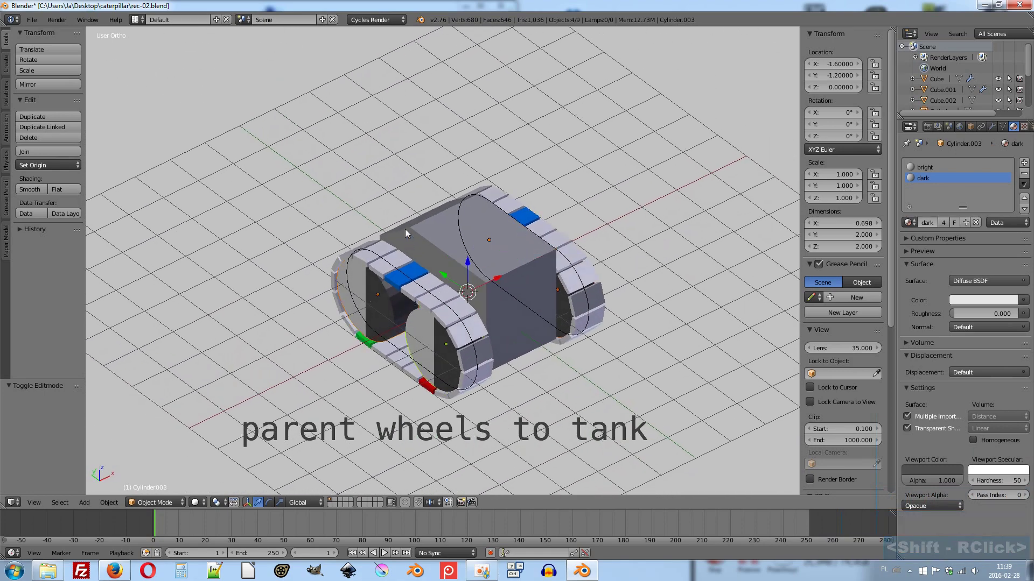
Parent the four wheels to the tank body (Ctrl+P Object) and test by moving the body.
{"action": "right_click", "coordinate": [409, 234]}
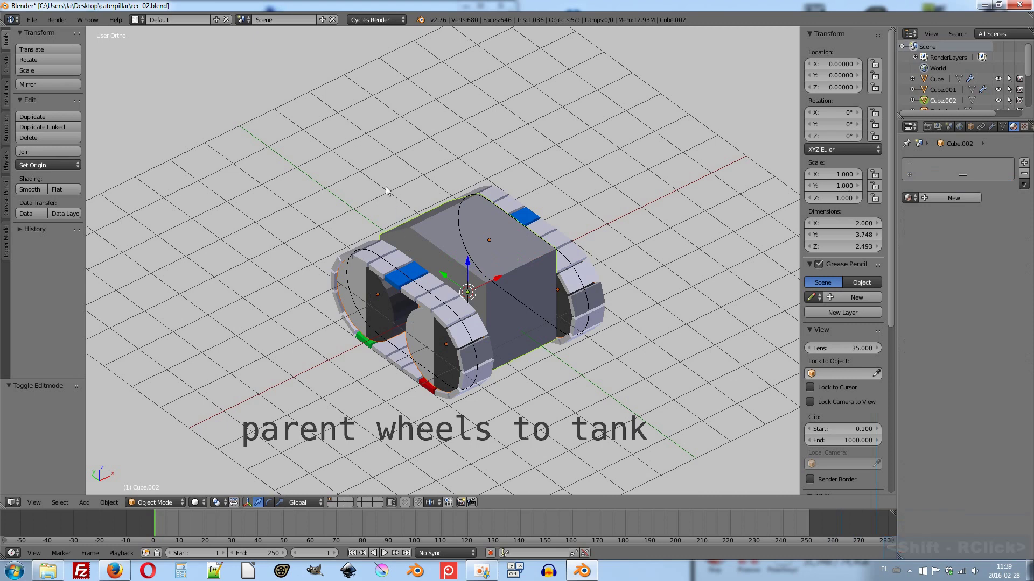
{"action": "key", "text": "ctrl+p"}
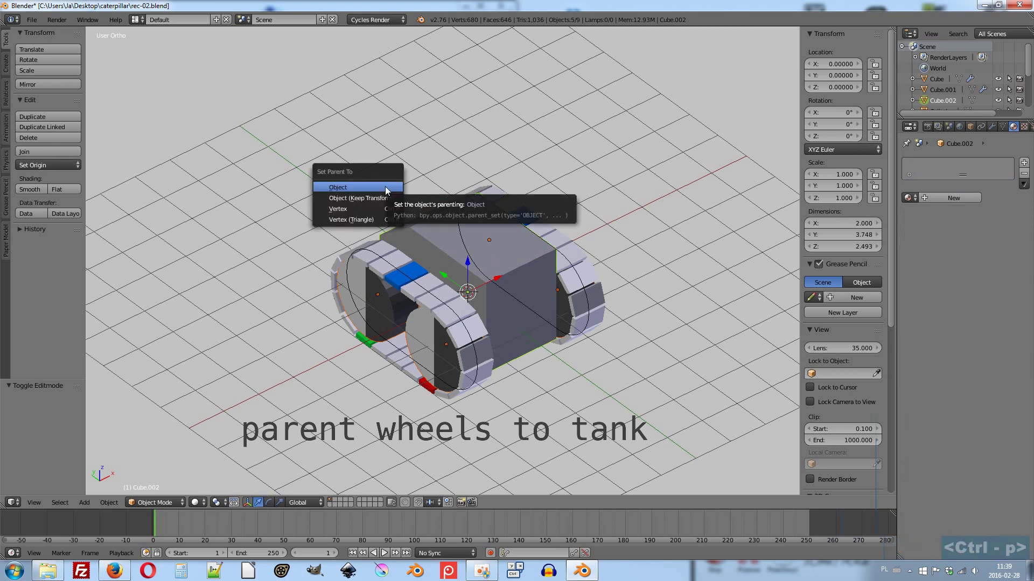
{"action": "left_click", "coordinate": [391, 194]}
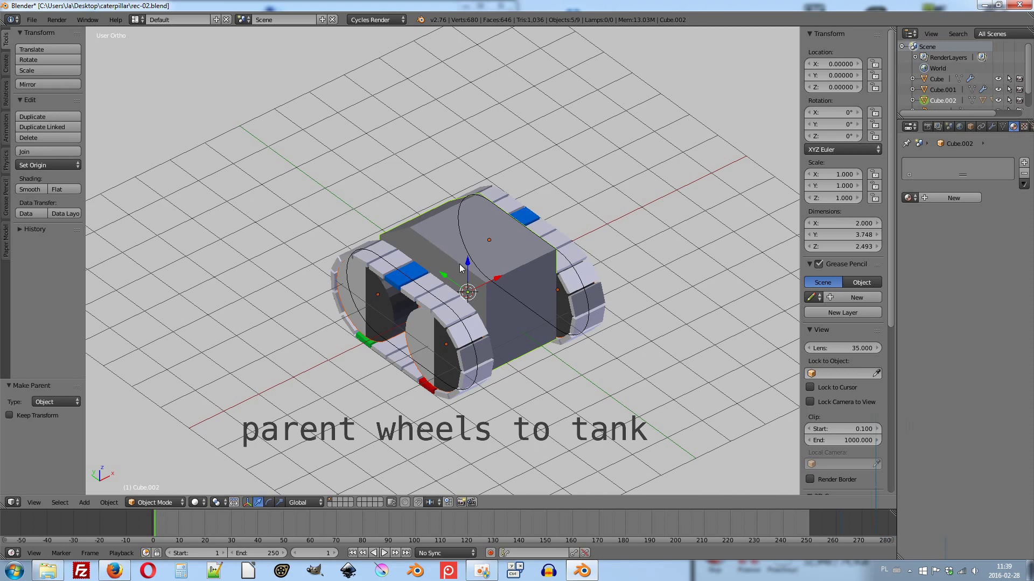
{"action": "key", "text": "g"}
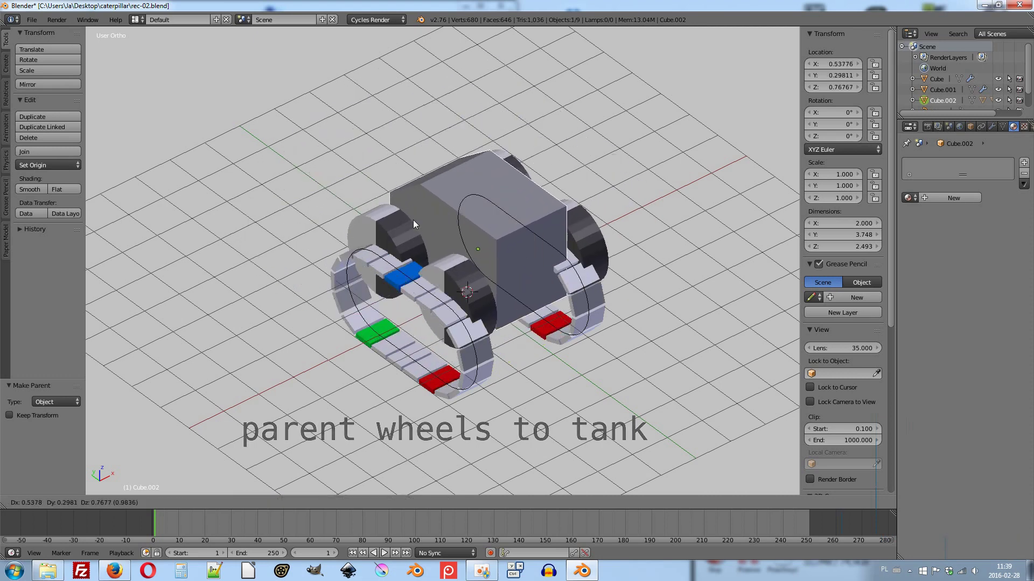
{"action": "right_click", "coordinate": [518, 218]}
{"action": "middle_click", "coordinate": [518, 245]}
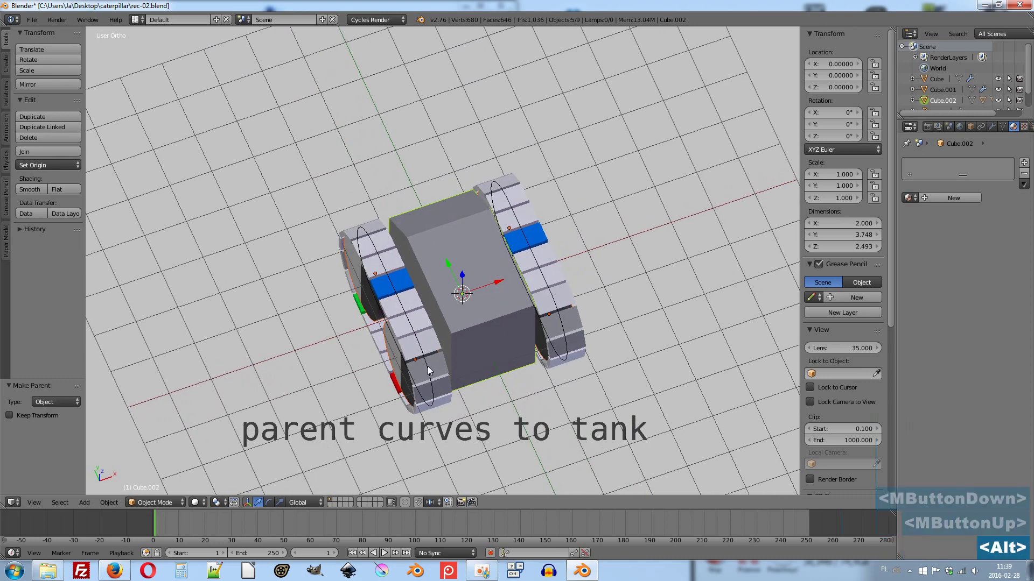
Select curve.001 and the right track curve, then parent both to the tank body.
{"action": "right_click", "coordinate": [432, 371]}
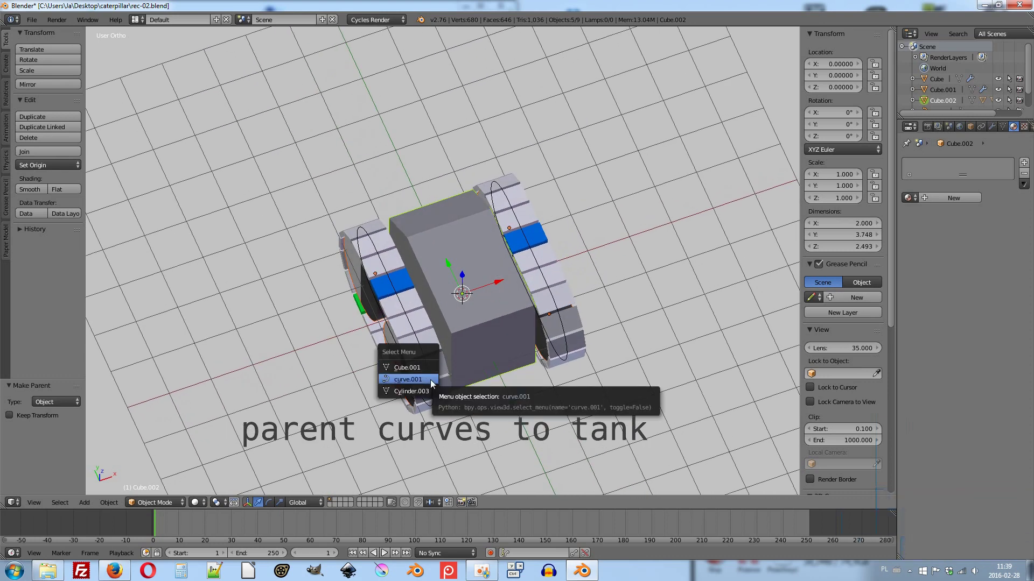
{"action": "left_click", "coordinate": [434, 385]}
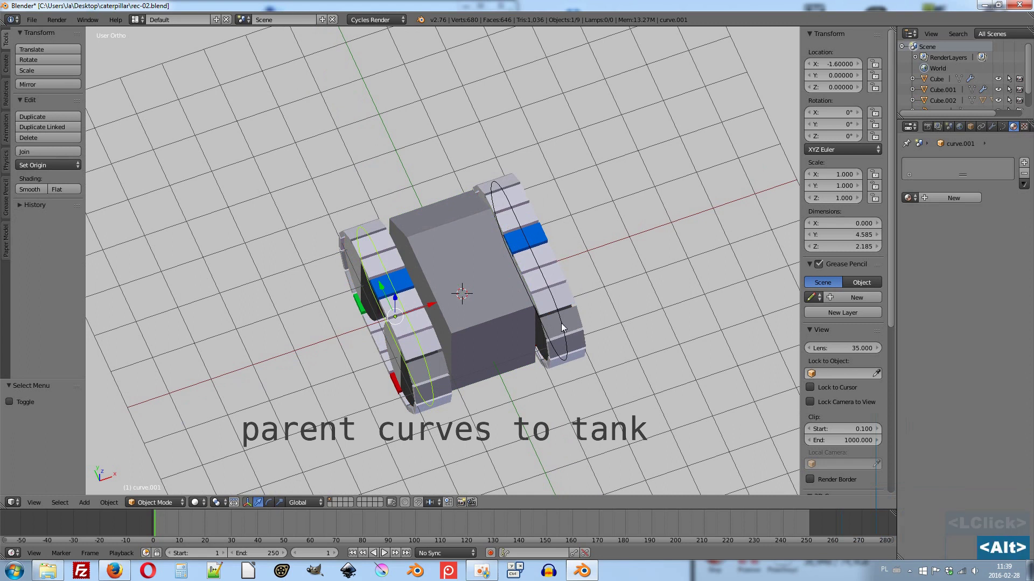
{"action": "right_click", "coordinate": [565, 329]}
{"action": "left_click", "coordinate": [565, 338]}
{"action": "right_click", "coordinate": [427, 223]}
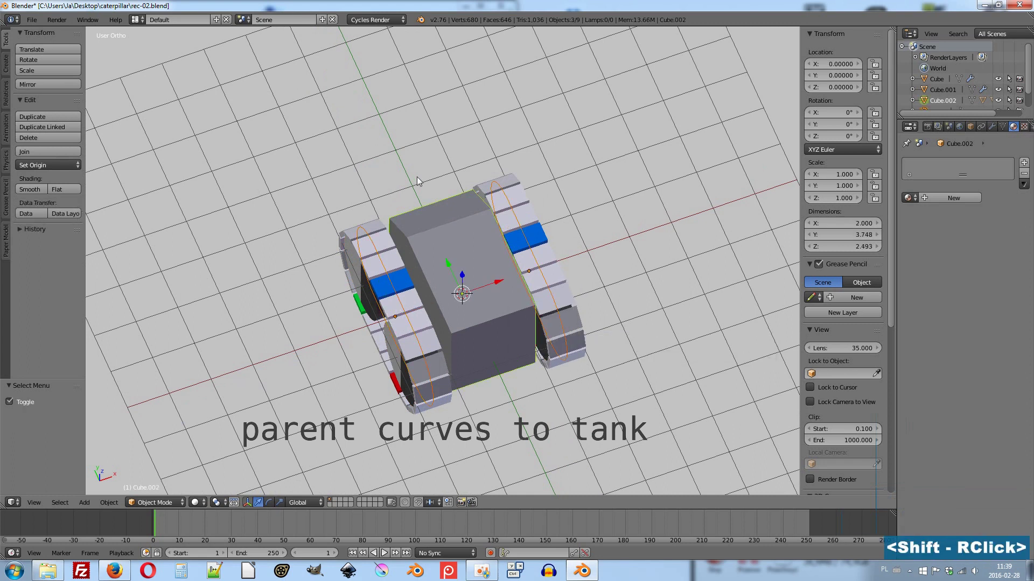
{"action": "key", "text": "ctrl+p"}
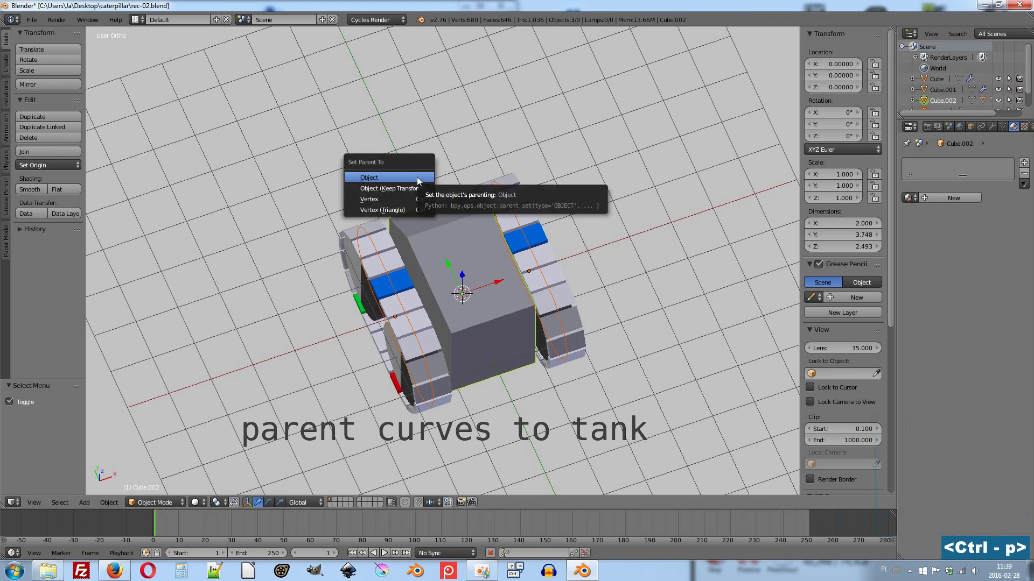
{"action": "left_click", "coordinate": [412, 184]}
Test the parenting by moving the body, then select the left caterpillar track for parenting.
{"action": "right_click", "coordinate": [441, 233]}
{"action": "middle_click", "coordinate": [406, 269]}
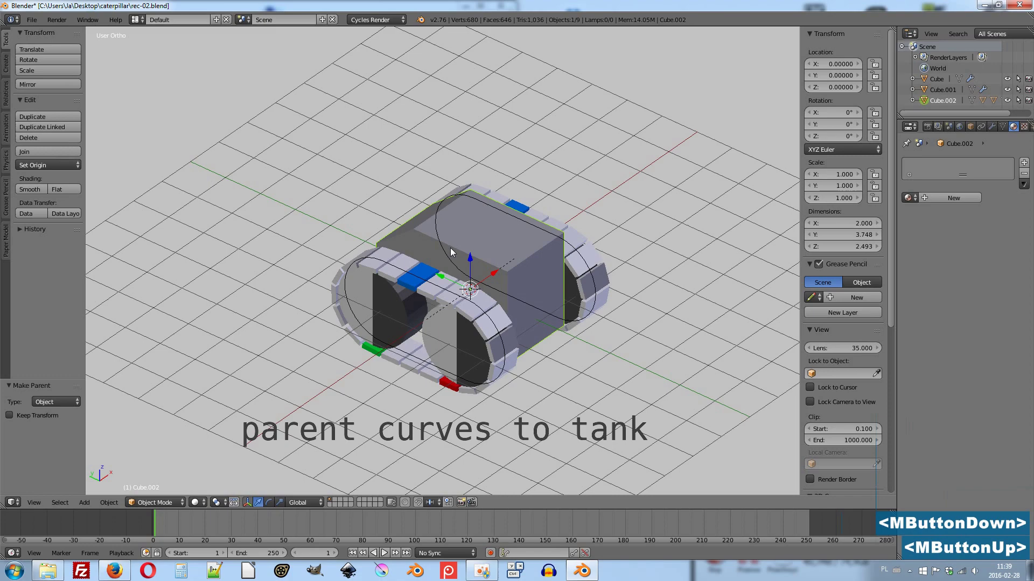
{"action": "key", "text": "g"}
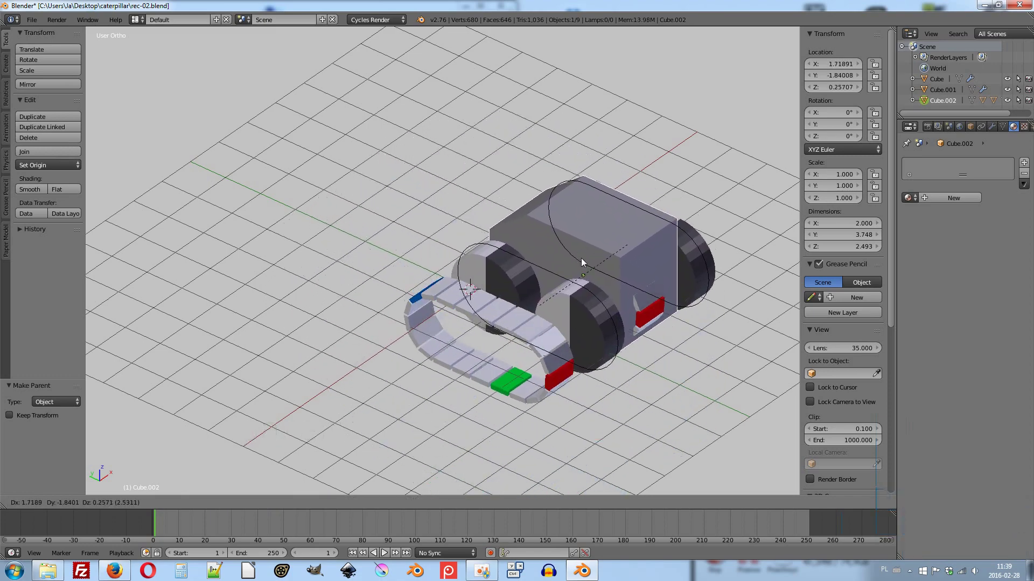
{"action": "right_click", "coordinate": [424, 198]}
{"action": "middle_click", "coordinate": [454, 242]}
{"action": "right_click", "coordinate": [481, 351]}
{"action": "right_click", "coordinate": [473, 354]}
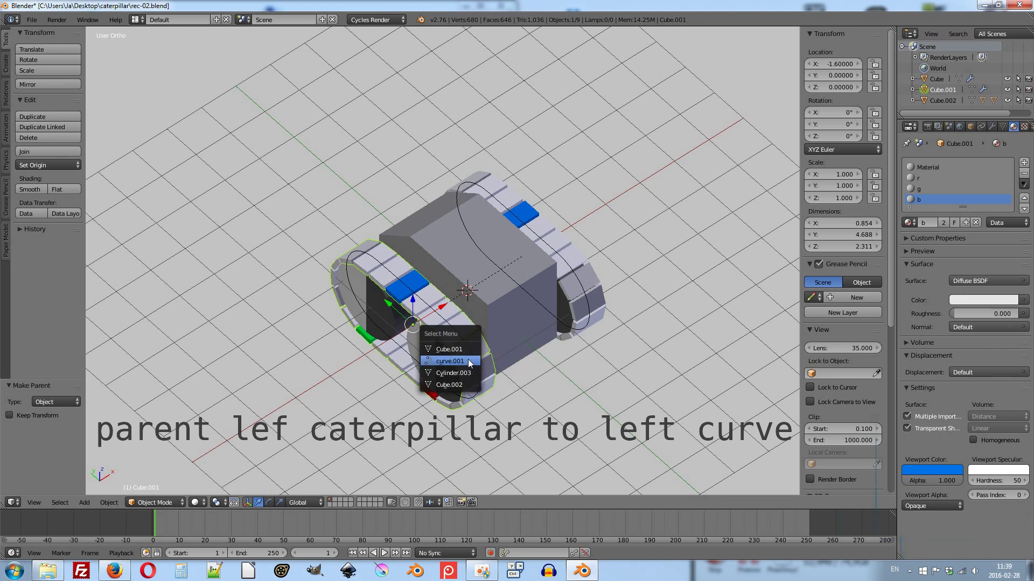
Parent the left caterpillar track to its curve curve.001.
{"action": "left_click", "coordinate": [472, 365]}
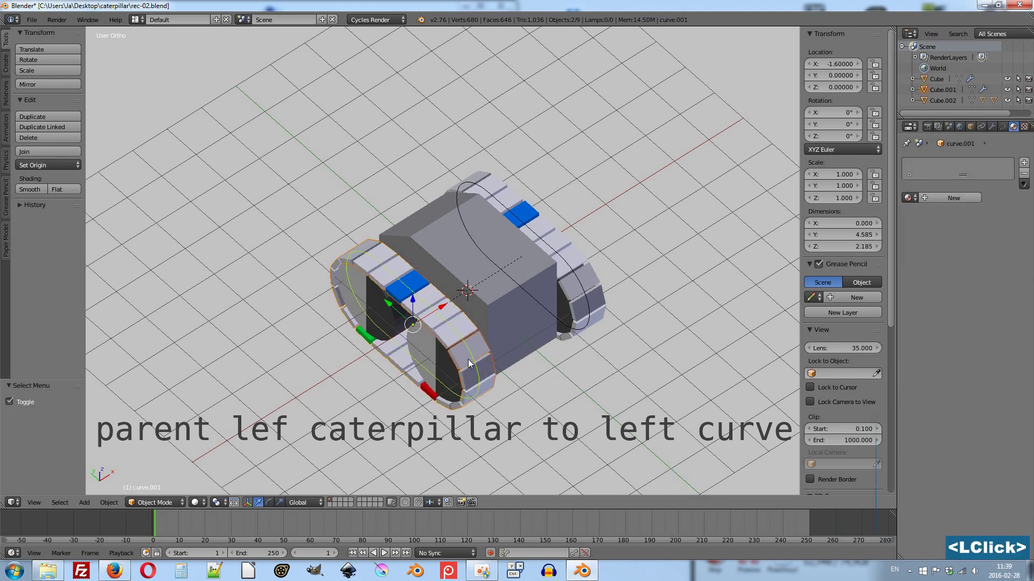
{"action": "key", "text": "ctrl+p"}
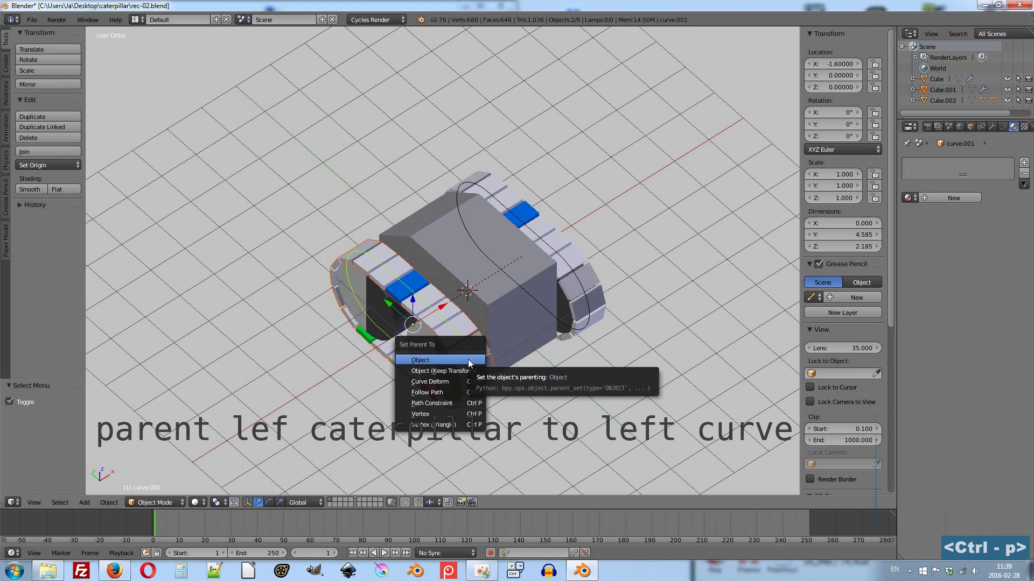
{"action": "left_click", "coordinate": [472, 363]}
Parent the right caterpillar track to its curve as well.
{"action": "right_click", "coordinate": [594, 283]}
{"action": "right_click", "coordinate": [583, 287]}
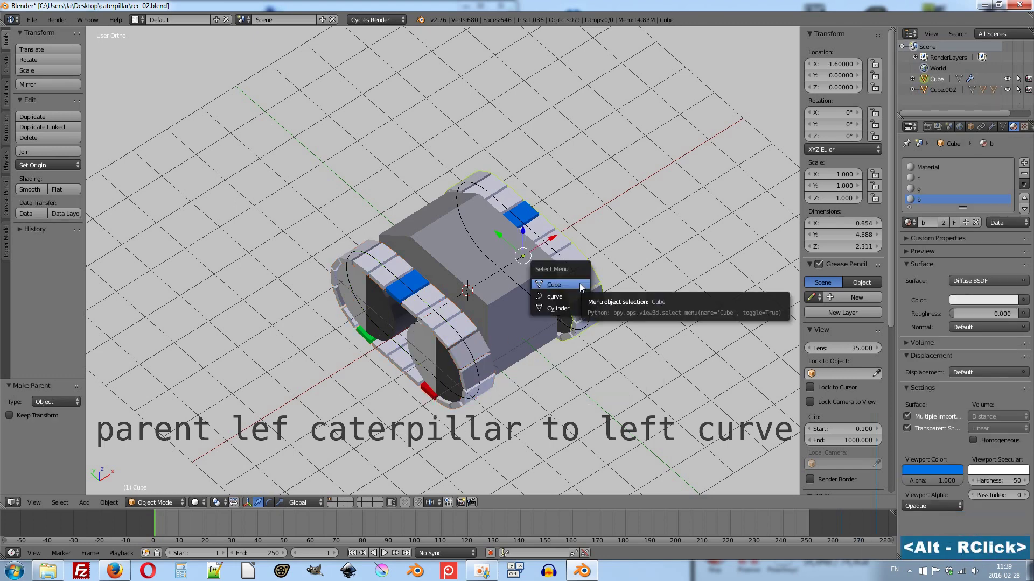
{"action": "left_click", "coordinate": [579, 300]}
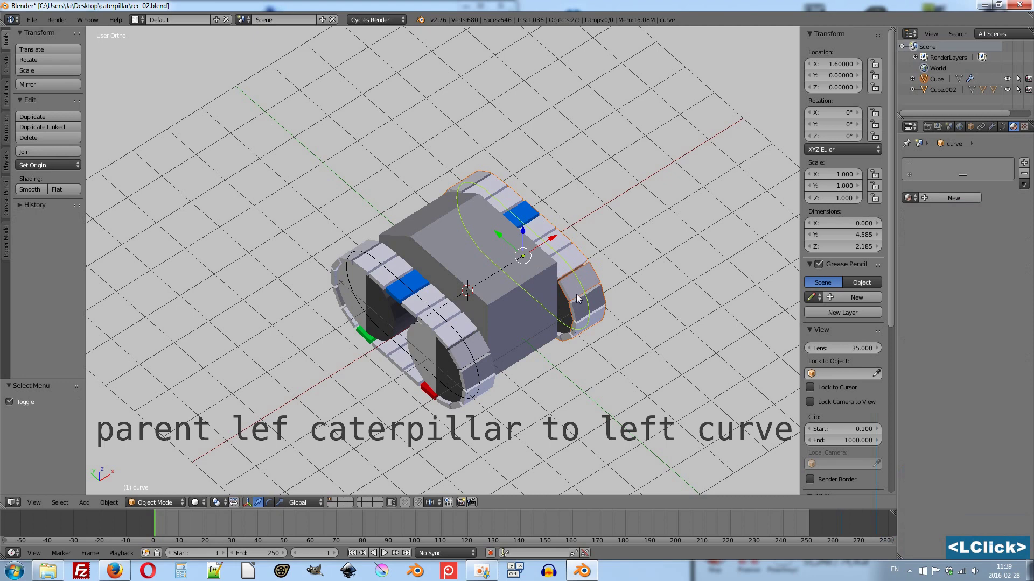
{"action": "key", "text": "ctrl+p"}
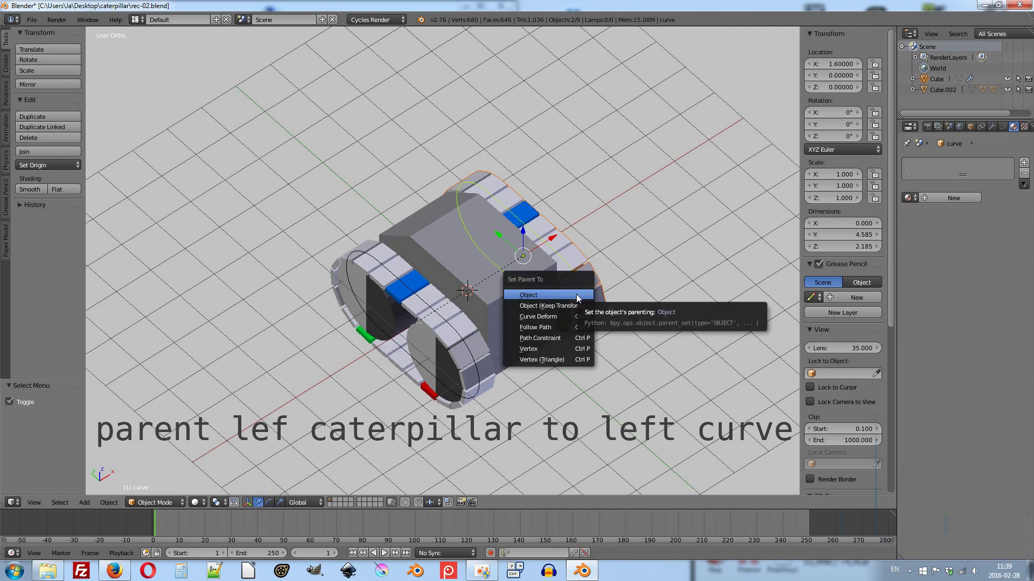
{"action": "left_click", "coordinate": [580, 298]}
Move the tank body to confirm the whole caterpillar rig follows it.
{"action": "right_click", "coordinate": [434, 240]}
{"action": "key", "text": "g"}
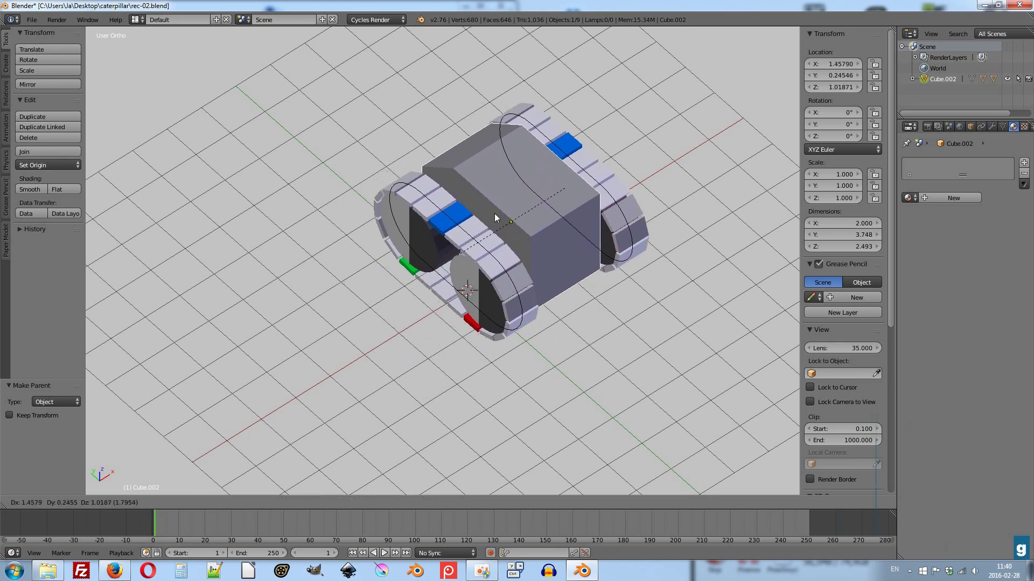
{"action": "right_click", "coordinate": [504, 257]}
{"action": "middle_click", "coordinate": [469, 290]}
{"action": "key", "text": "g"}
{"action": "right_click", "coordinate": [484, 250]}
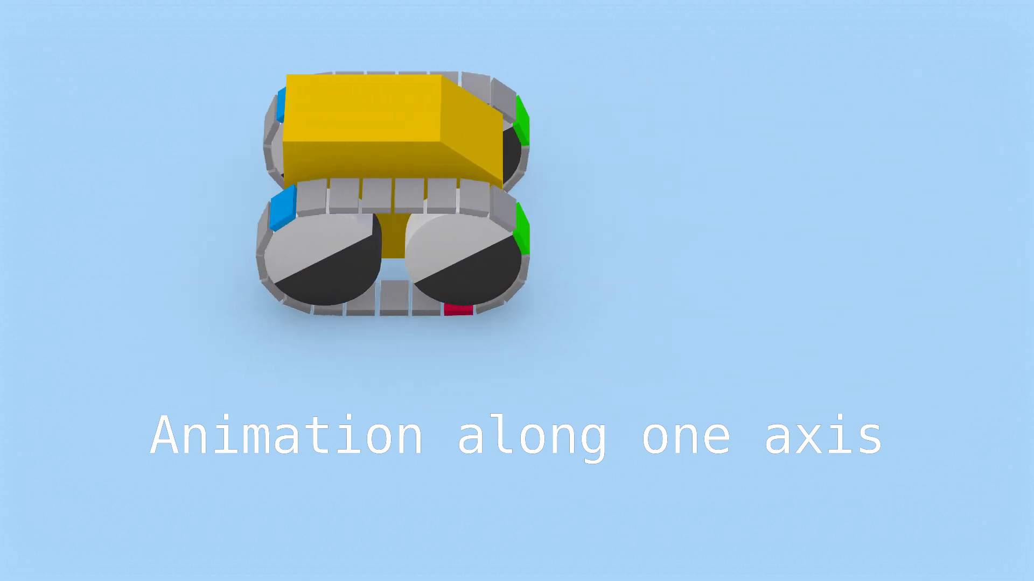
Enable Auto Run Python Scripts in the File user preferences.
{"action": "key", "text": "F2"}
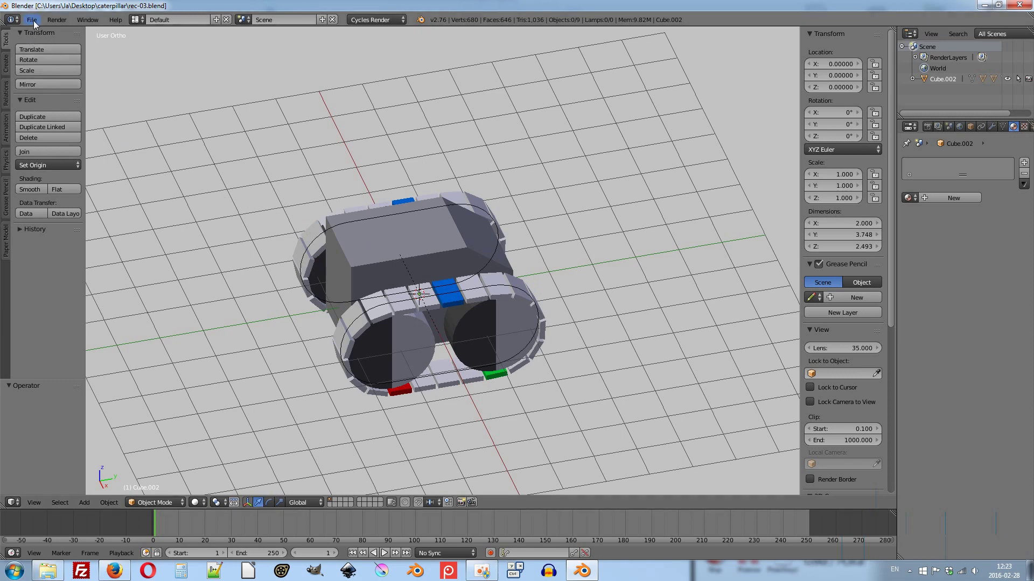
{"action": "left_click", "coordinate": [37, 26]}
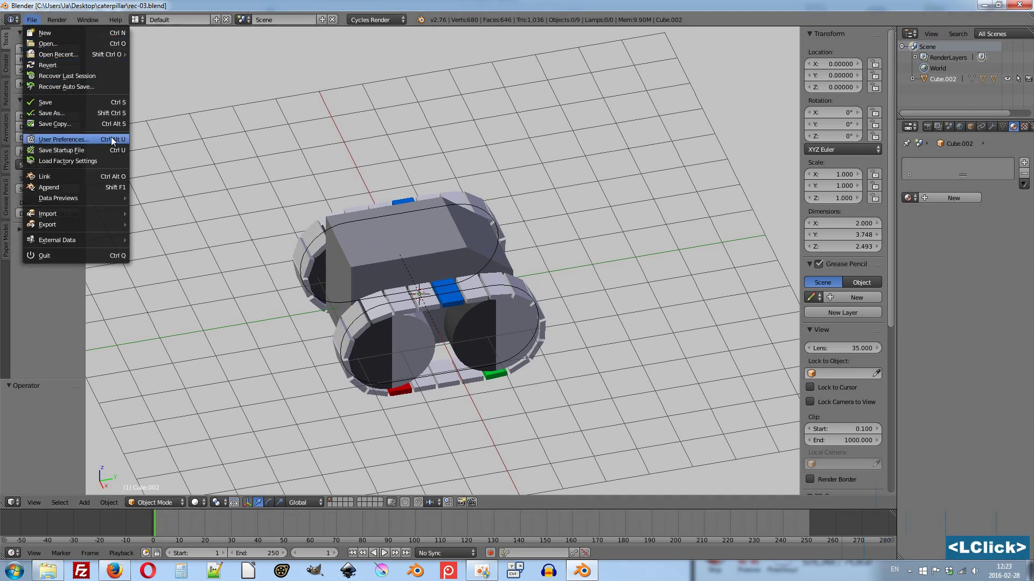
{"action": "left_click", "coordinate": [115, 142]}
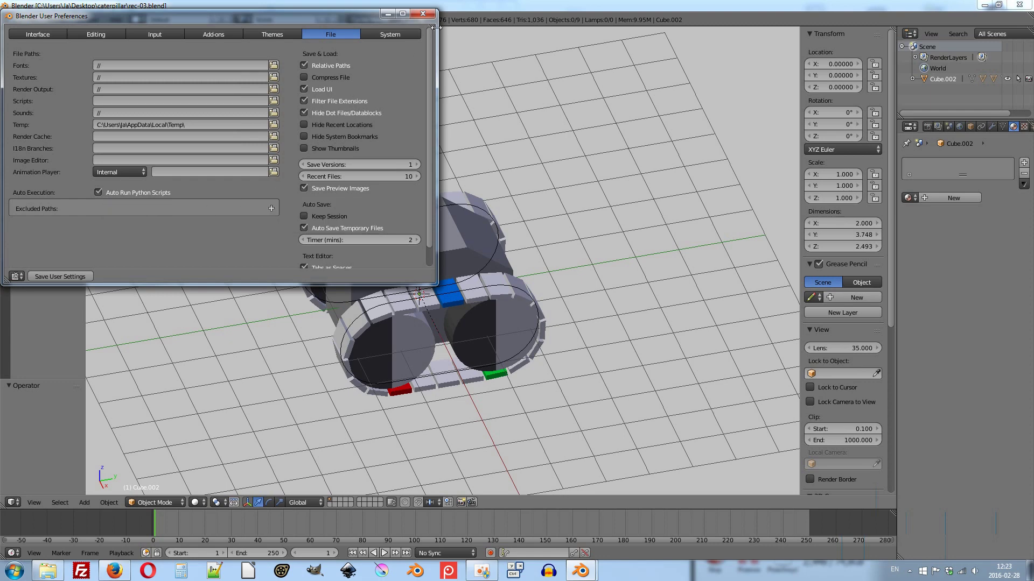
{"action": "left_click", "coordinate": [431, 20]}
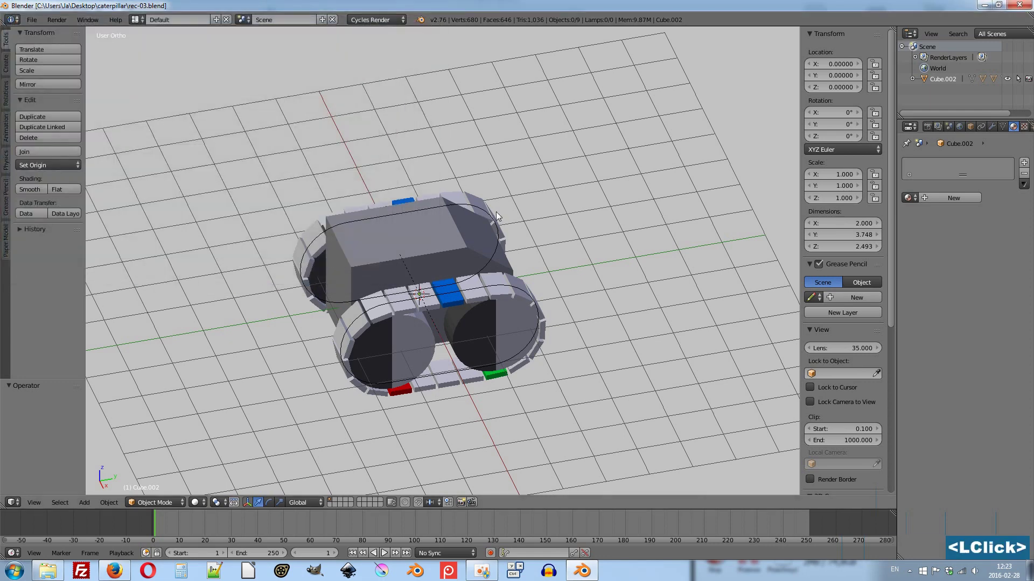
Keyframe the body's location at frame 1 and again at frame 60 after moving it forward along Y.
{"action": "right_click", "coordinate": [357, 264]}
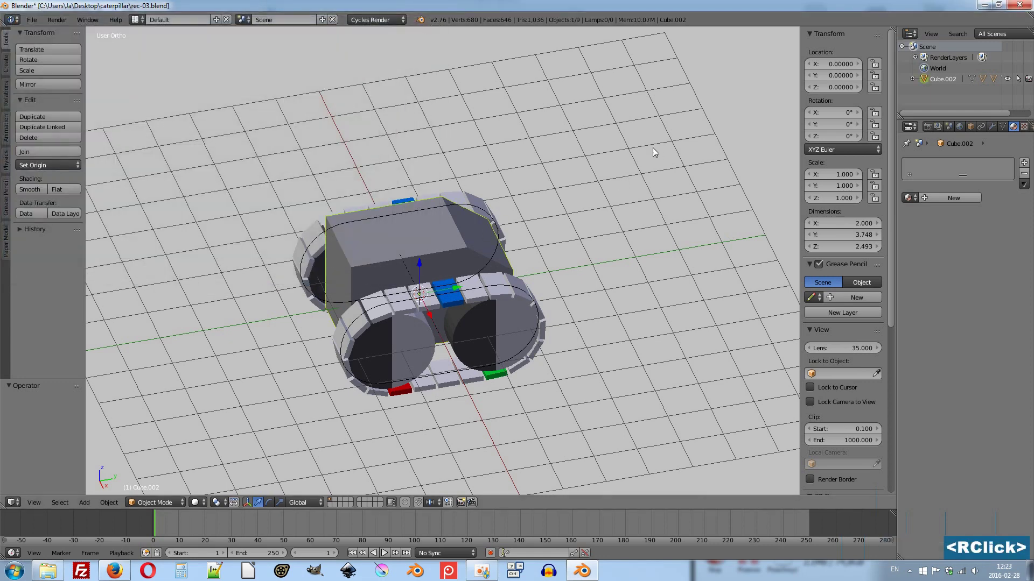
{"action": "key", "text": "i"}
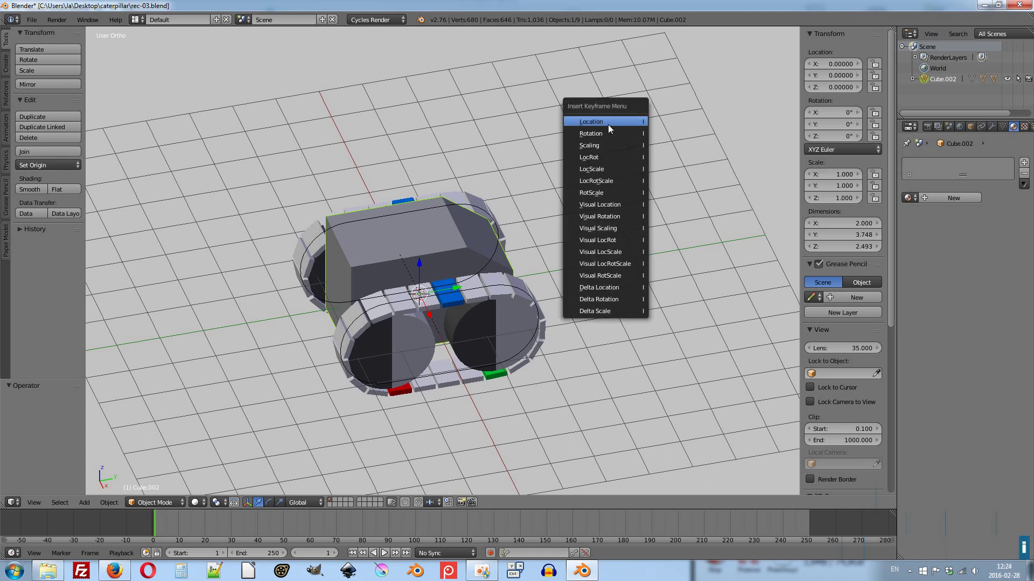
{"action": "left_click", "coordinate": [618, 124]}
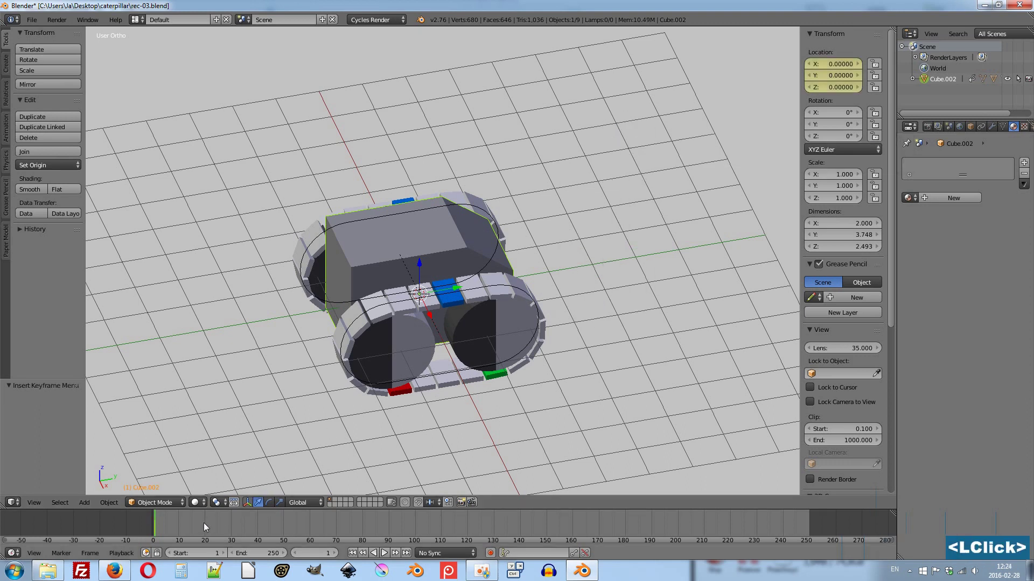
{"action": "left_click", "coordinate": [312, 533]}
{"action": "left_click", "coordinate": [455, 291]}
{"action": "key", "text": "i"}
{"action": "left_click", "coordinate": [700, 186]}
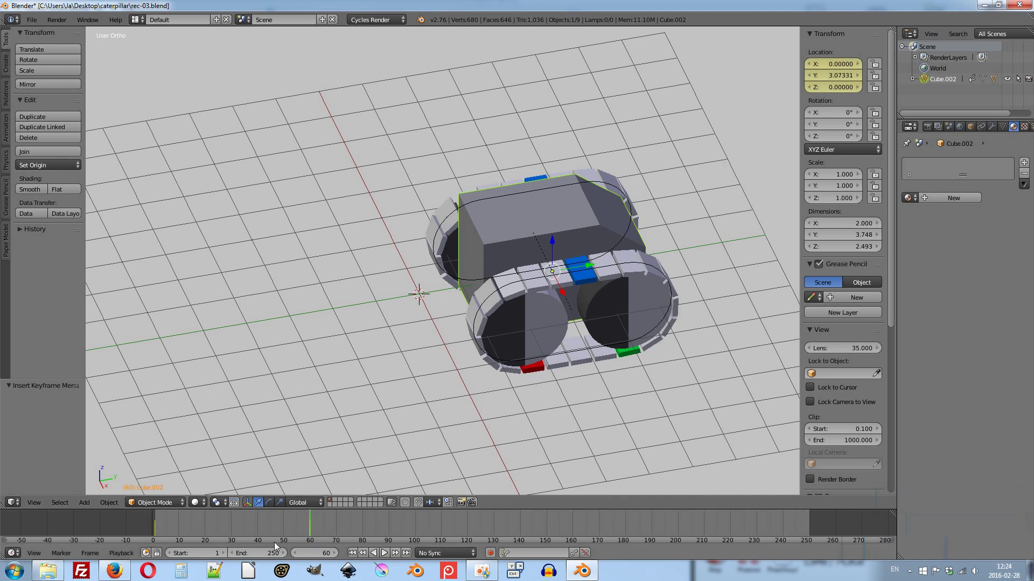
Set the animation end frame to 60 and play it back to check the motion.
{"action": "left_click", "coordinate": [264, 555]}
{"action": "type", "text": "60"}
{"action": "key", "text": "Return"}
{"action": "key", "text": "alt+a"}
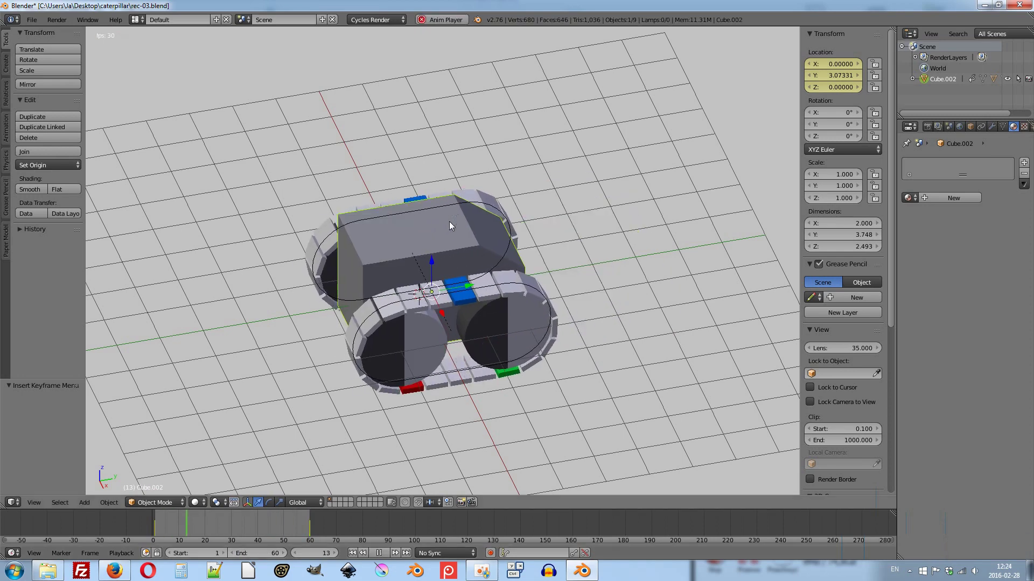
{"action": "key", "text": "Escape"}
{"action": "key", "text": "ctrl+shift+Down"}
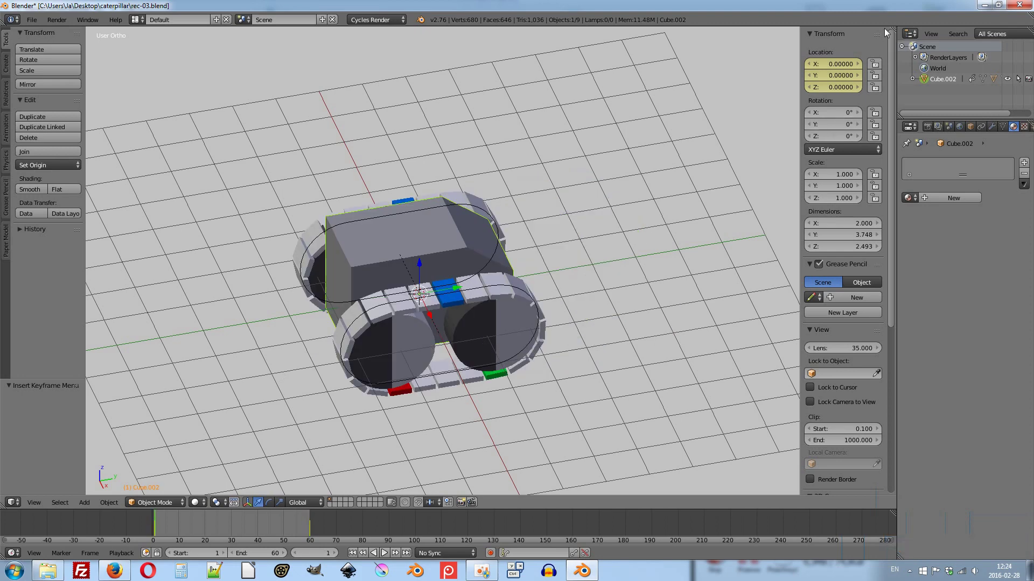
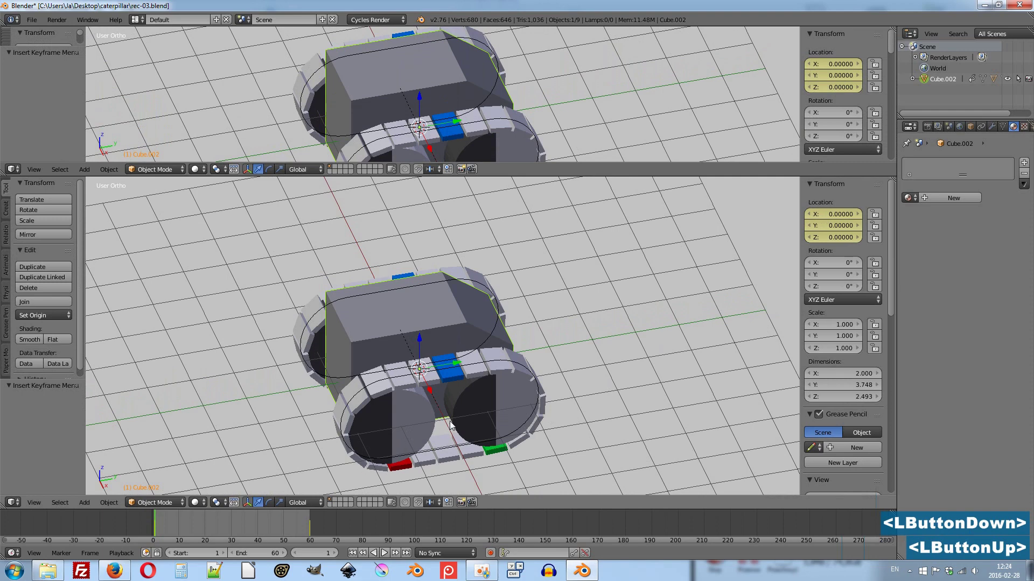
Add a single driver to the left caterpillar's Location Y field.
{"action": "right_click", "coordinate": [466, 459]}
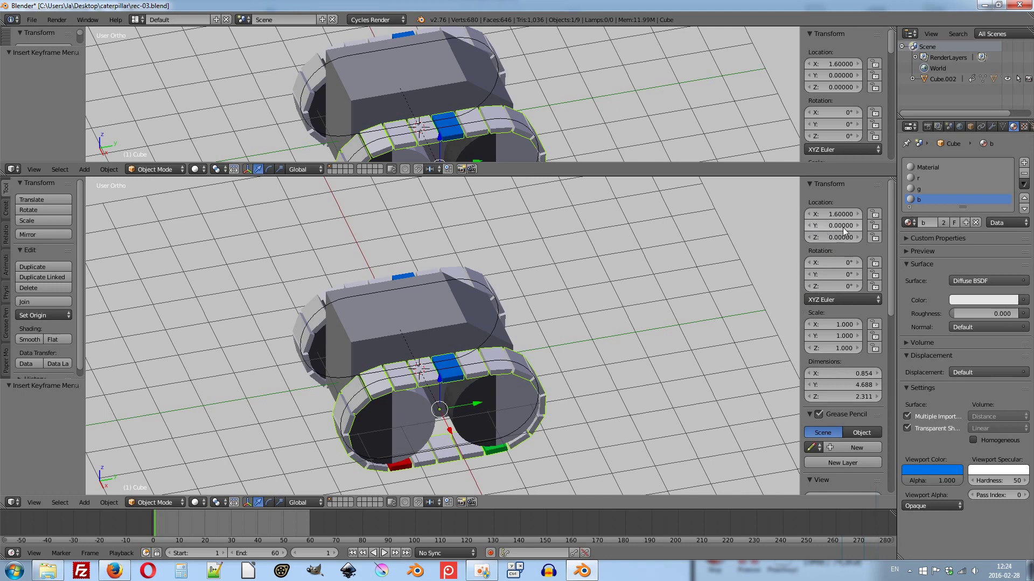
{"action": "right_click", "coordinate": [847, 231]}
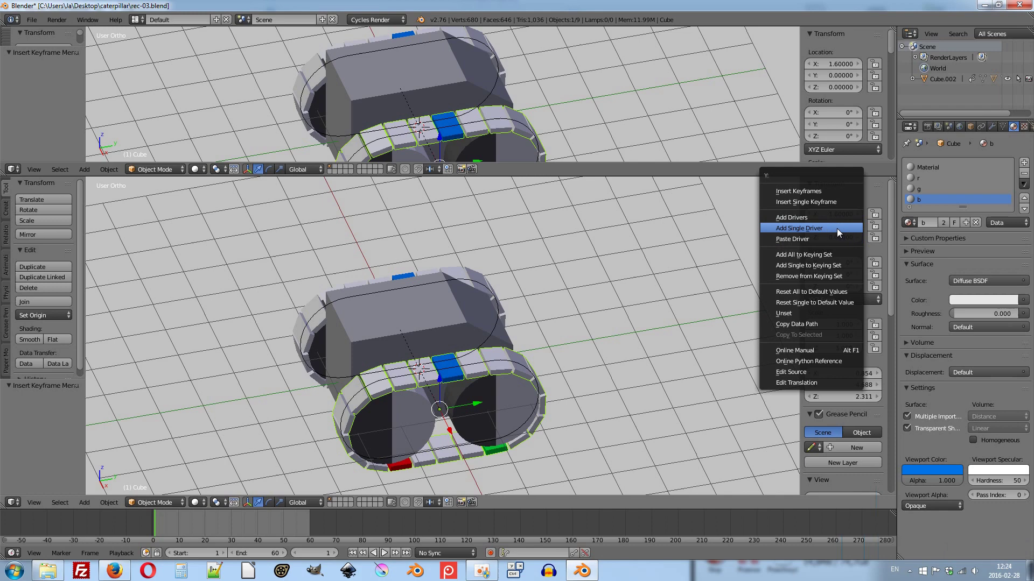
{"action": "left_click", "coordinate": [841, 232]}
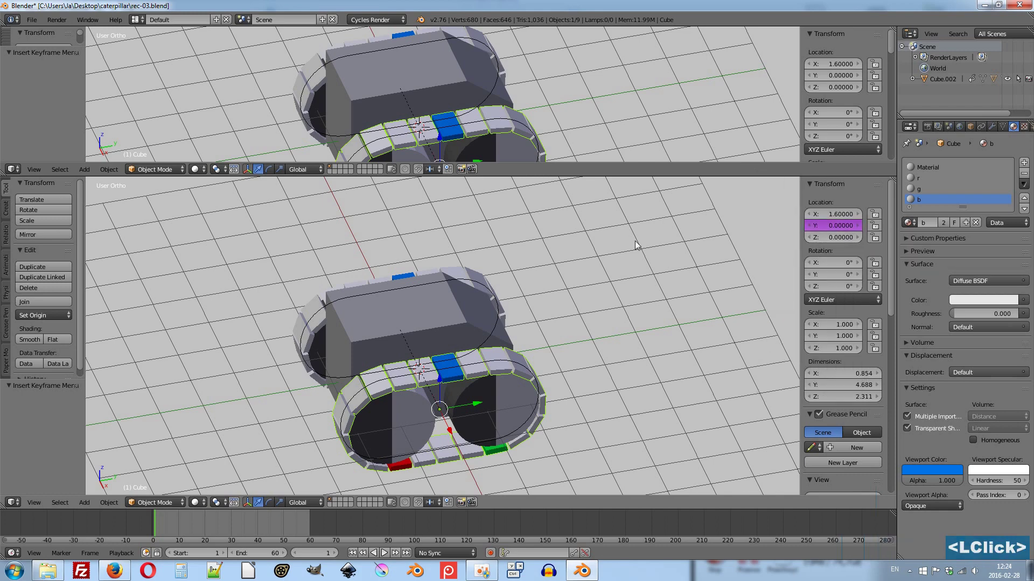
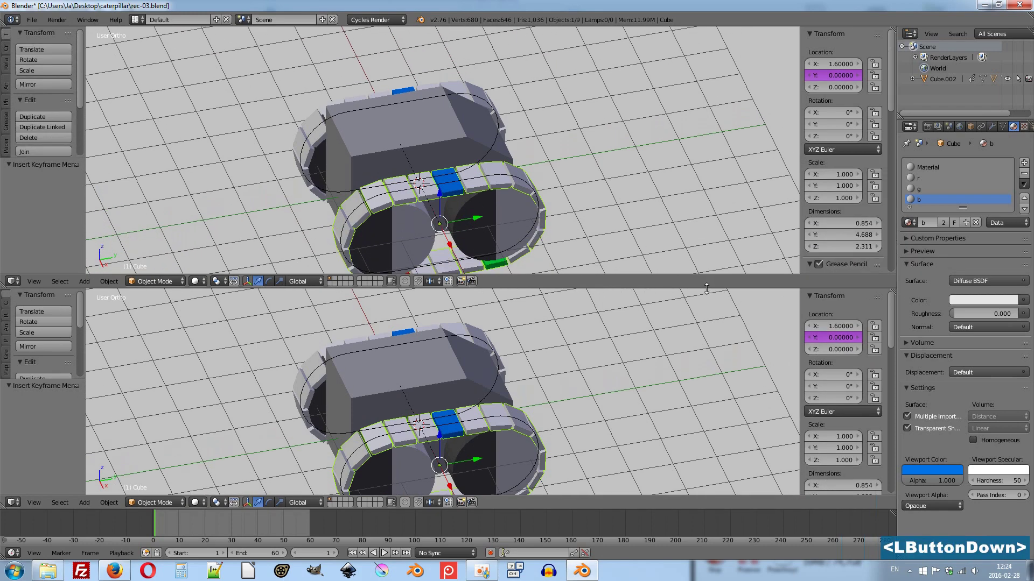
Turn the top area into a Graph Editor in Drivers mode showing the caterpillar's Y Location channel.
{"action": "left_click", "coordinate": [10, 290]}
{"action": "left_click", "coordinate": [54, 245]}
{"action": "left_click", "coordinate": [189, 288]}
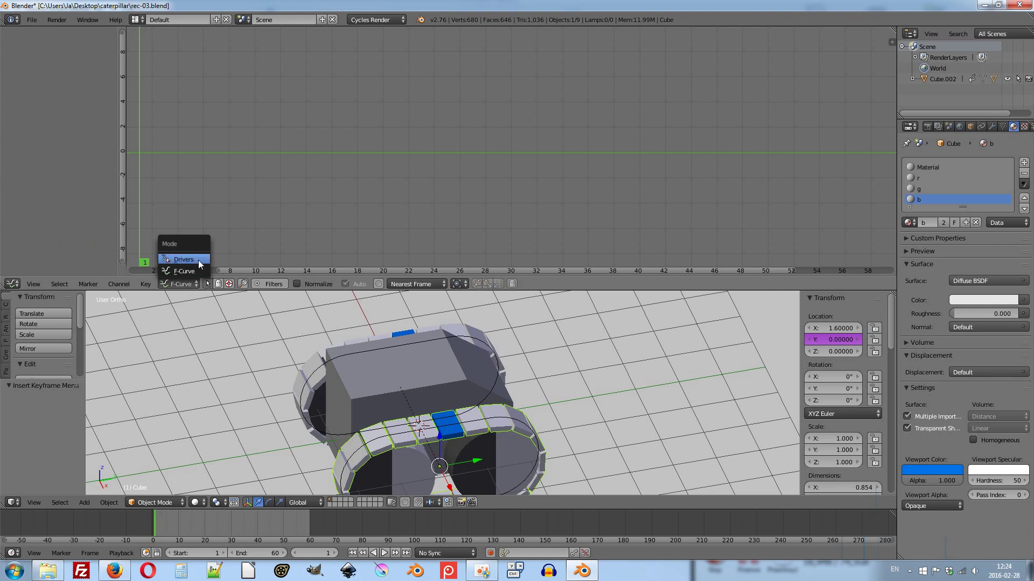
{"action": "left_click", "coordinate": [201, 265]}
{"action": "left_click", "coordinate": [46, 60]}
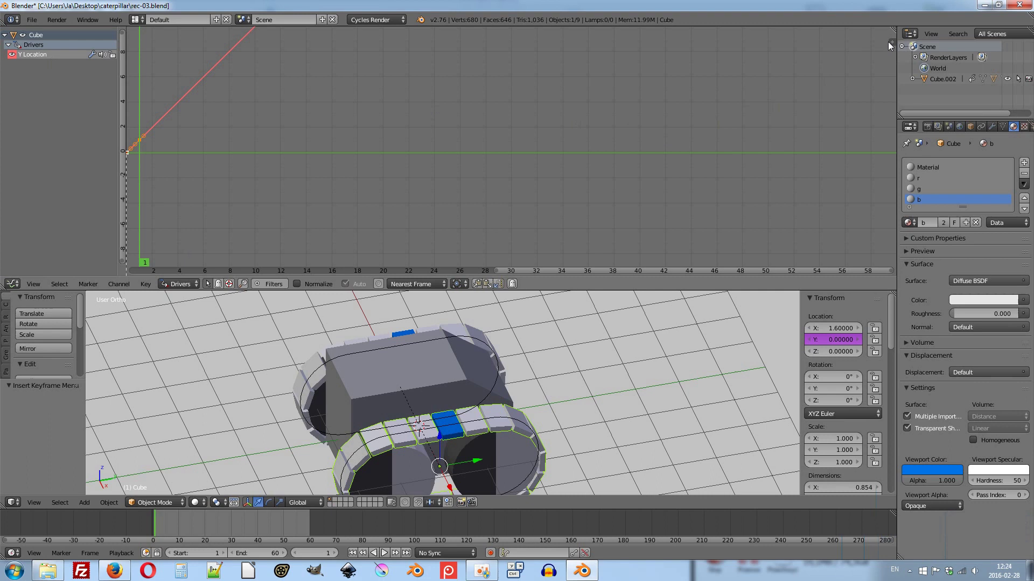
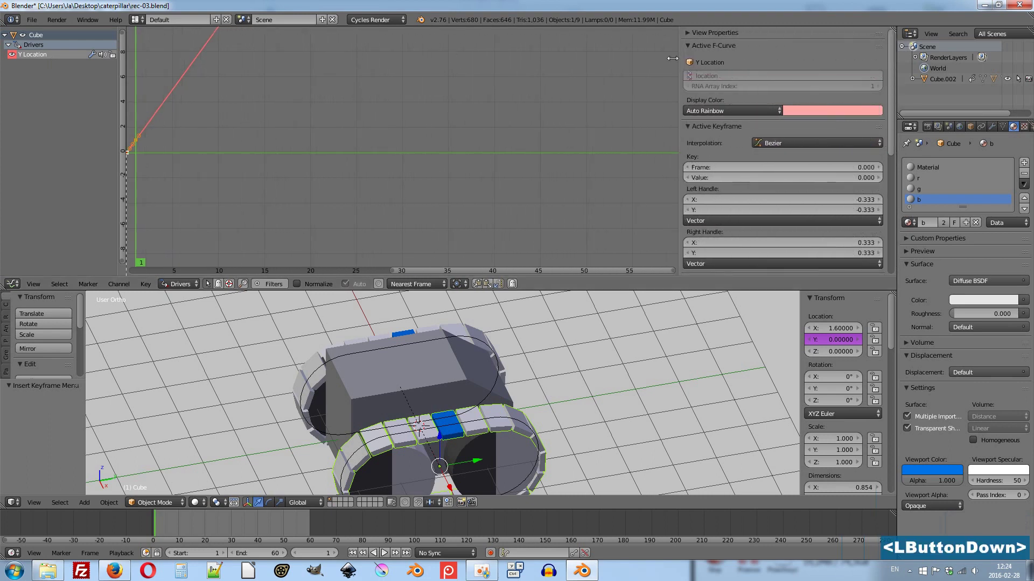
{"action": "double_click", "coordinate": [687, 49]}
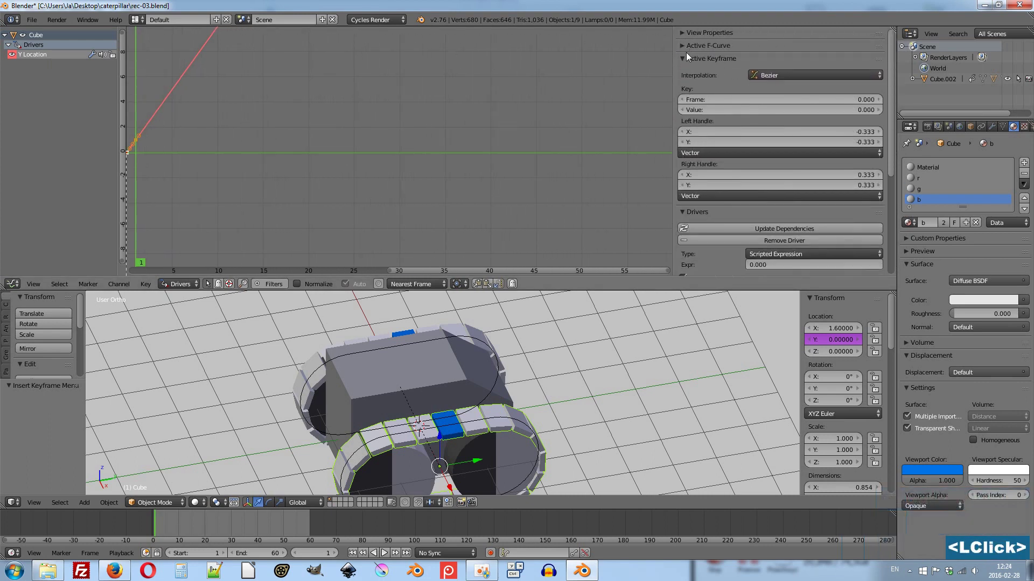
{"action": "left_click", "coordinate": [686, 64]}
{"action": "scroll", "scroll_direction": "down", "scroll_amount": 3}
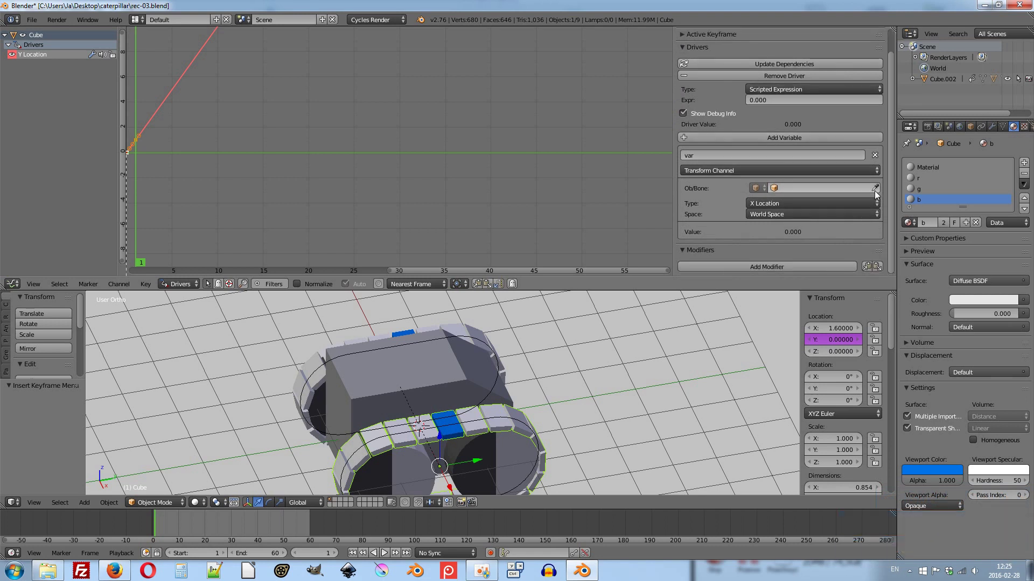
Make the driver variable read Cube.002's Y Location and set the expression to 1 * var.
{"action": "left_click", "coordinate": [878, 195]}
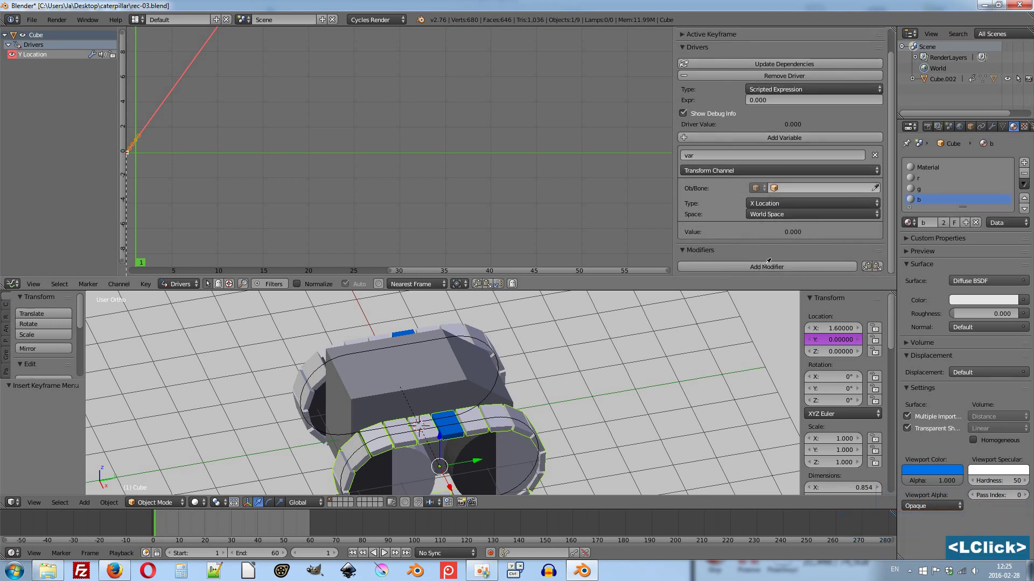
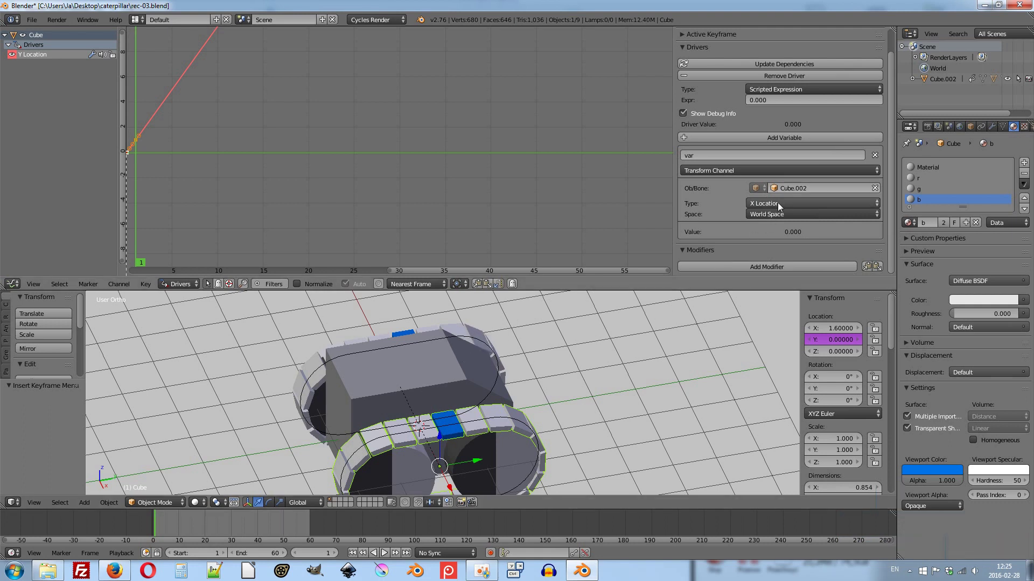
{"action": "left_click", "coordinate": [791, 207]}
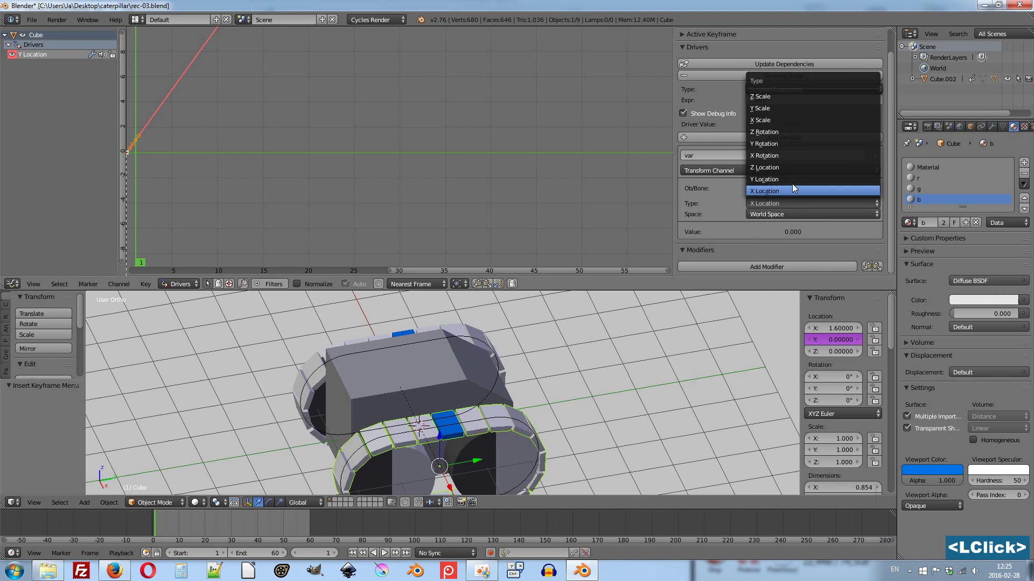
{"action": "left_click", "coordinate": [798, 185]}
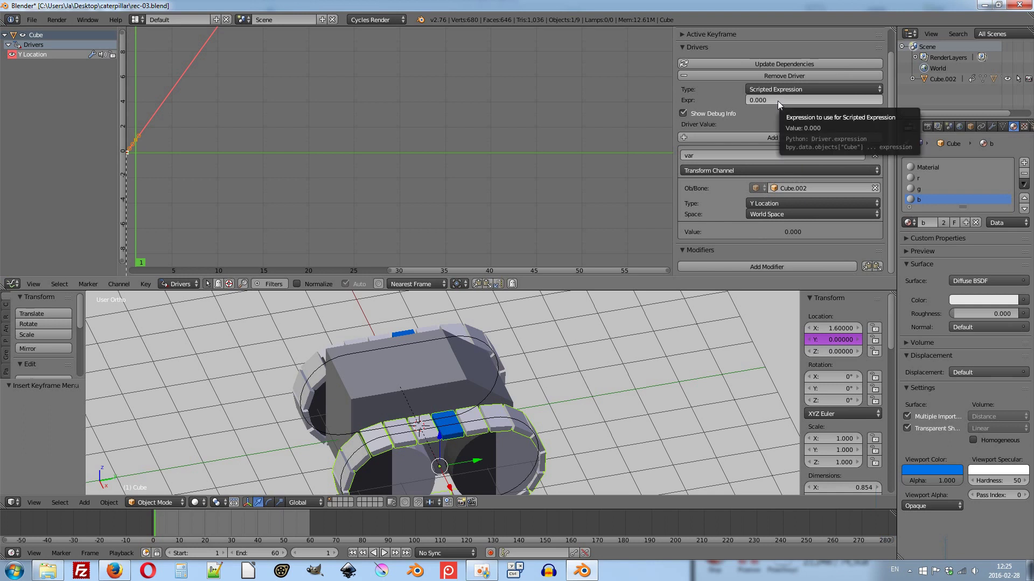
{"action": "left_click", "coordinate": [780, 105]}
{"action": "type", "text": "1"}
{"action": "key", "text": "space"}
{"action": "key", "text": "space"}
{"action": "type", "text": "ar"}
{"action": "key", "text": "Return"}
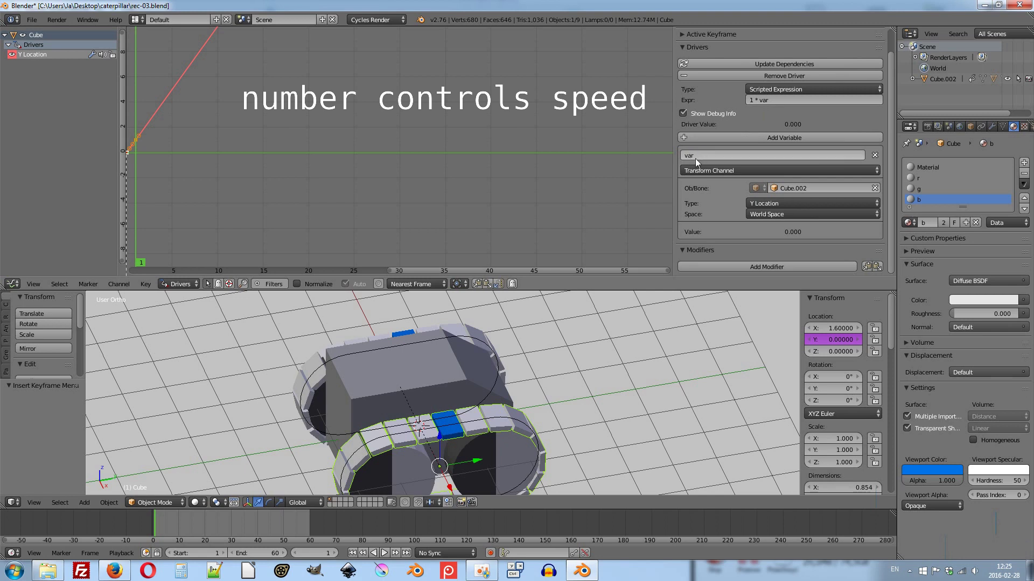
{"action": "middle_click", "coordinate": [493, 416]}
{"action": "key", "text": "alt+a"}
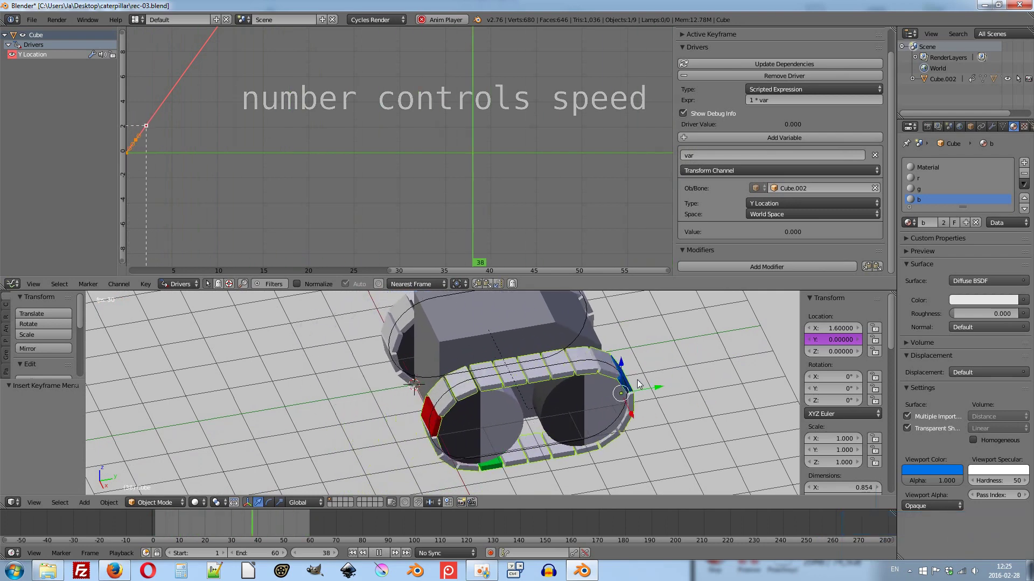
{"action": "key", "text": "Escape"}
{"action": "key", "text": "3"}
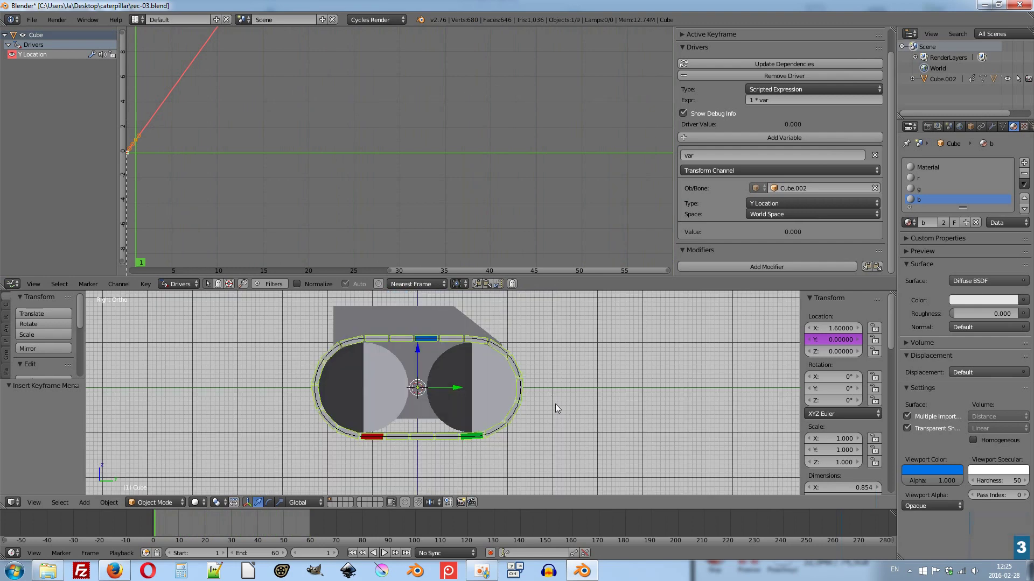
{"action": "scroll", "scroll_direction": "up", "scroll_amount": 3}
{"action": "middle_click", "coordinate": [498, 407]}
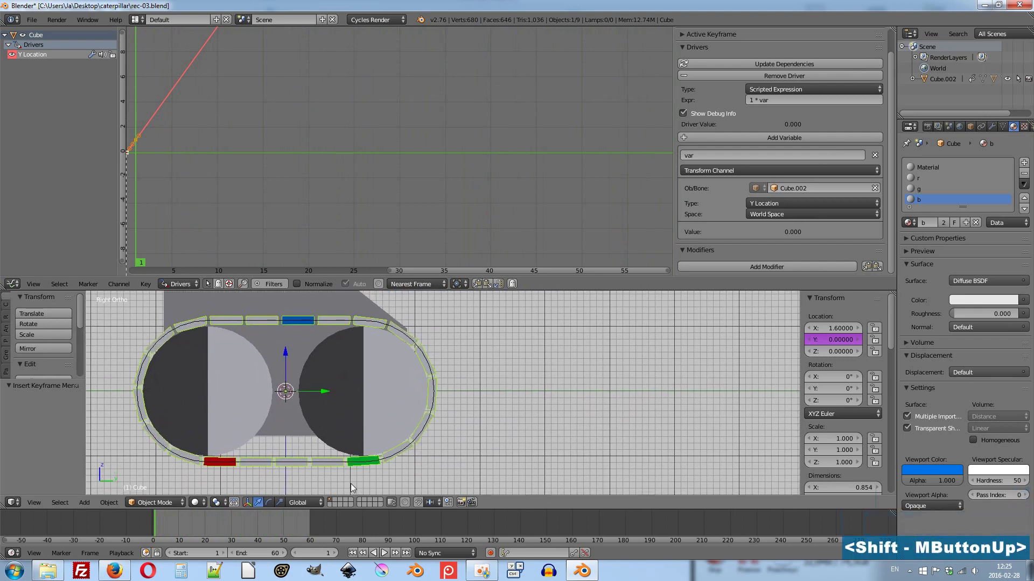
{"action": "key", "text": "alt+a"}
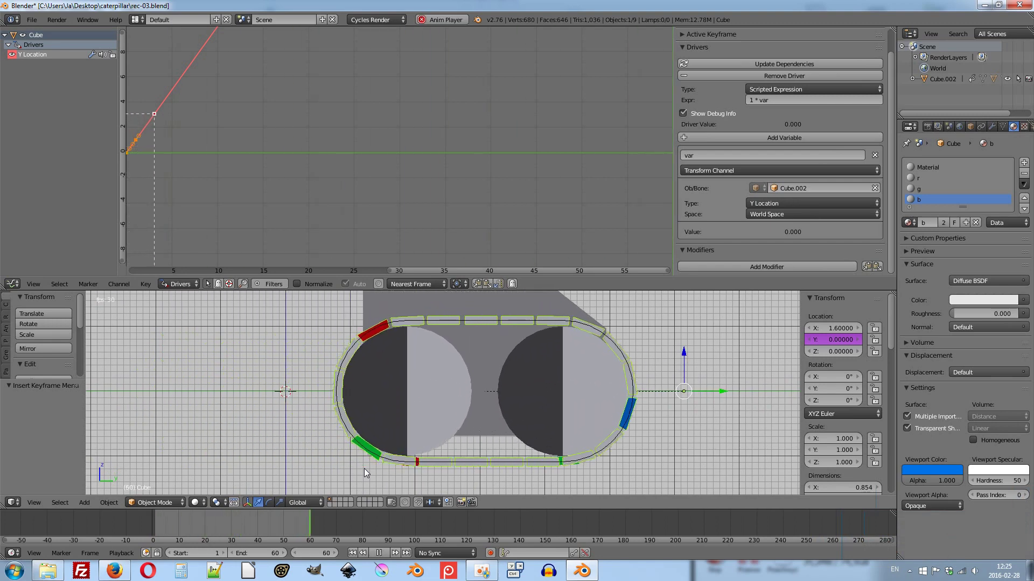
{"action": "key", "text": "Escape"}
{"action": "middle_click", "coordinate": [302, 415]}
{"action": "right_click", "coordinate": [149, 421]}
{"action": "right_click", "coordinate": [149, 421]}
{"action": "right_click", "coordinate": [149, 421]}
{"action": "right_click", "coordinate": [149, 421]}
{"action": "key", "text": "h"}
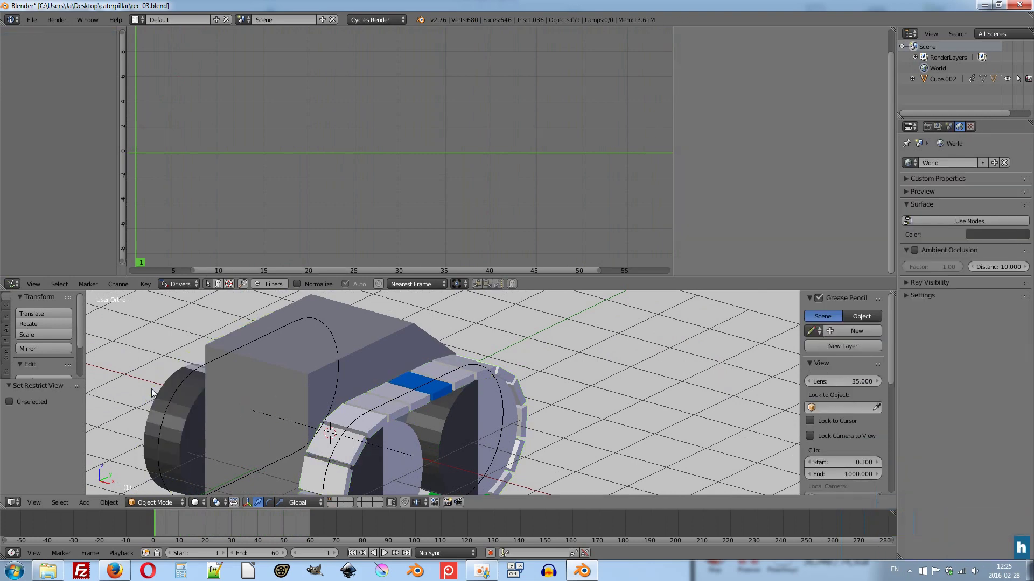
{"action": "key", "text": "3"}
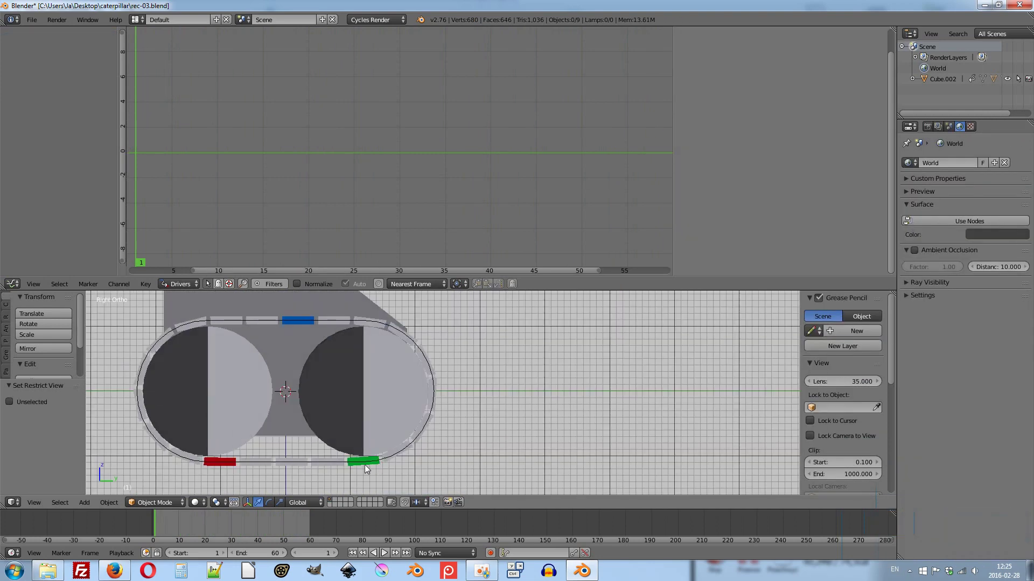
{"action": "key", "text": "alt+a"}
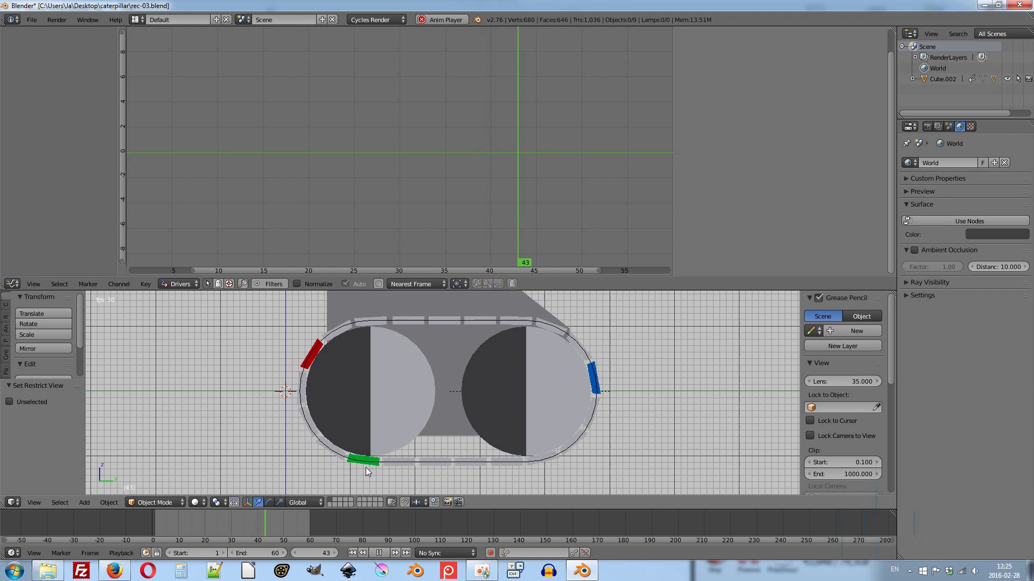
{"action": "key", "text": "Escape"}
{"action": "middle_click", "coordinate": [388, 396]}
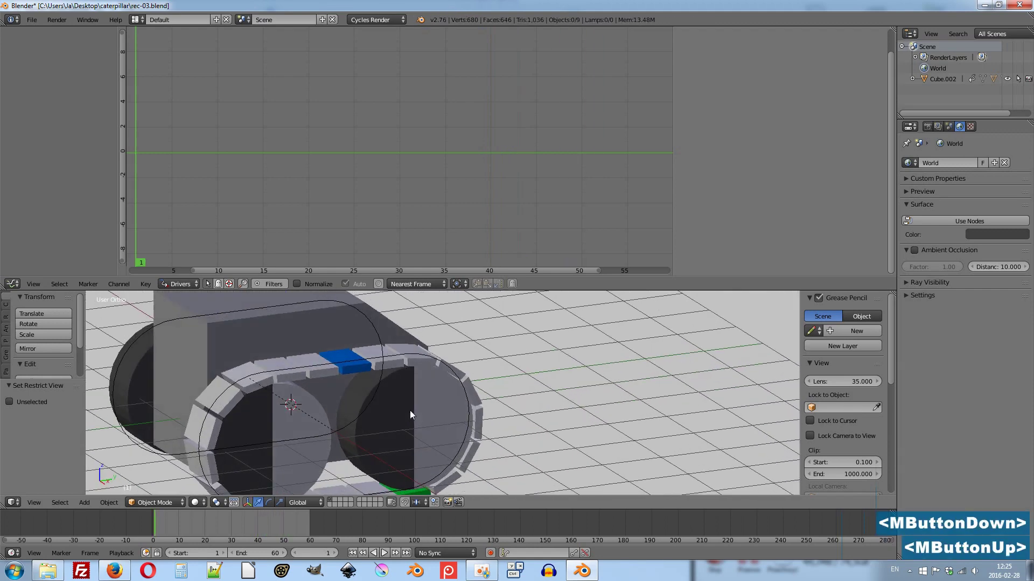
{"action": "key", "text": "alt+h"}
{"action": "middle_click", "coordinate": [433, 453]}
{"action": "scroll", "scroll_direction": "down", "scroll_amount": 3}
Copy Cube's Y Location driver and paste it onto Cube.001's Y Location.
{"action": "right_click", "coordinate": [494, 438]}
{"action": "right_click", "coordinate": [834, 346]}
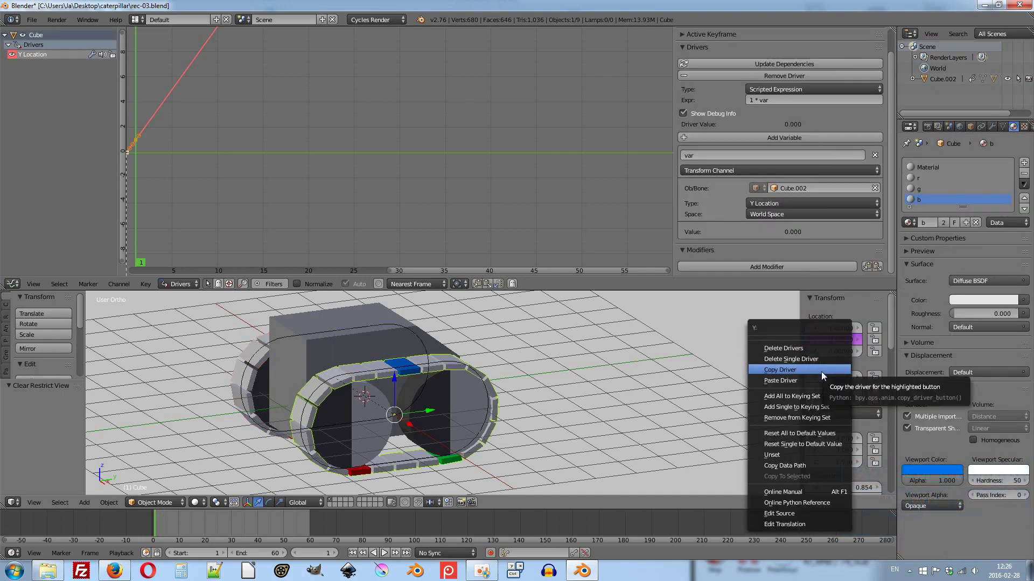
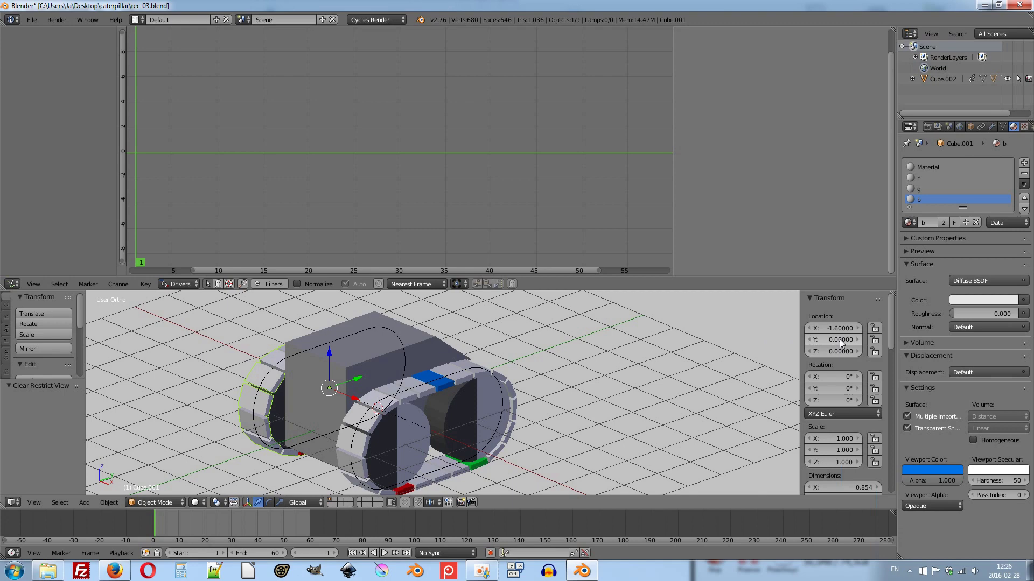
{"action": "right_click", "coordinate": [843, 345]}
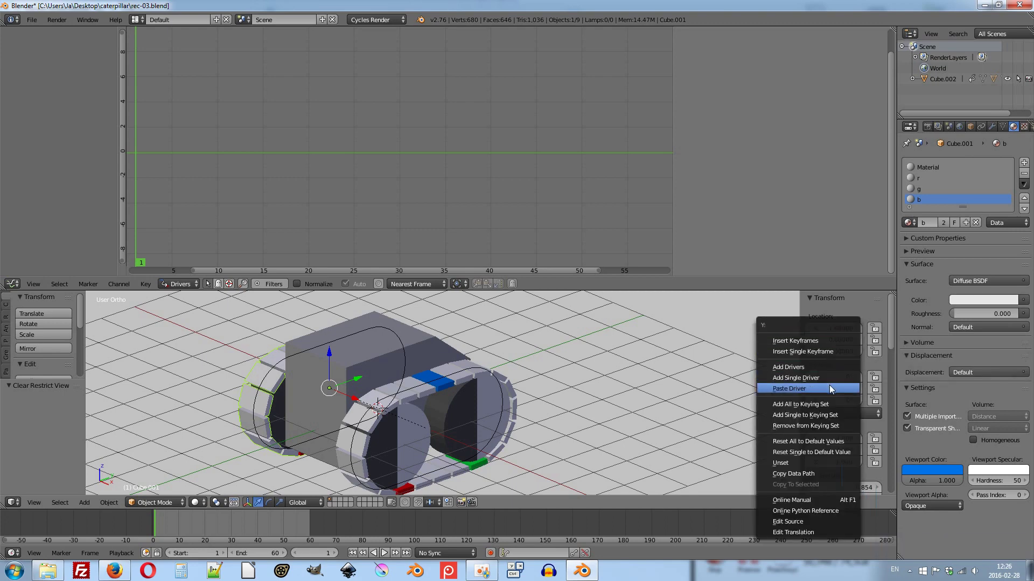
{"action": "left_click", "coordinate": [836, 392]}
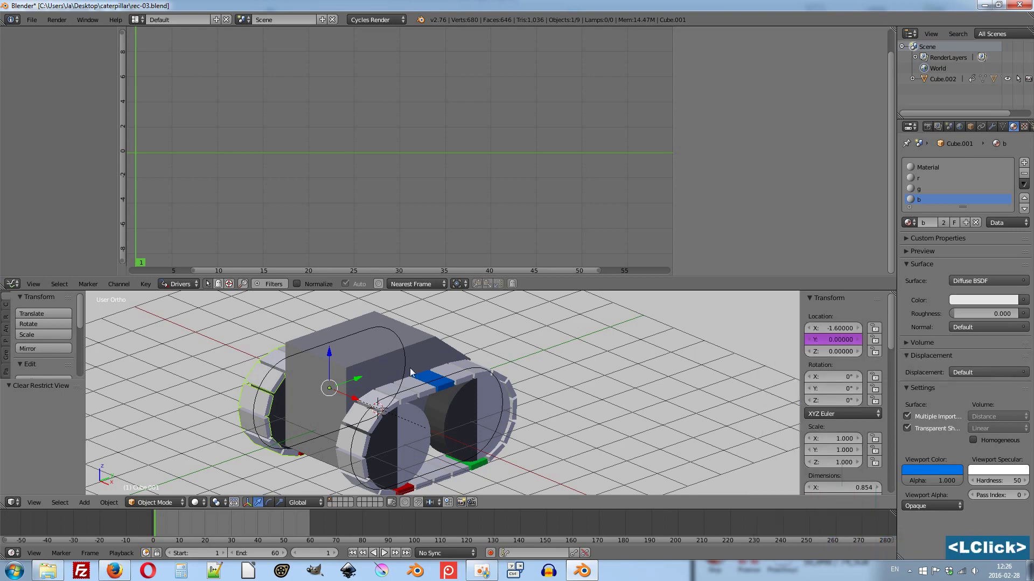
Play the animation to test both track pieces, then select wheel Cylinder.001.
{"action": "middle_click", "coordinate": [413, 374]}
{"action": "scroll", "scroll_direction": "down", "scroll_amount": 3}
{"action": "key", "text": "alt+a"}
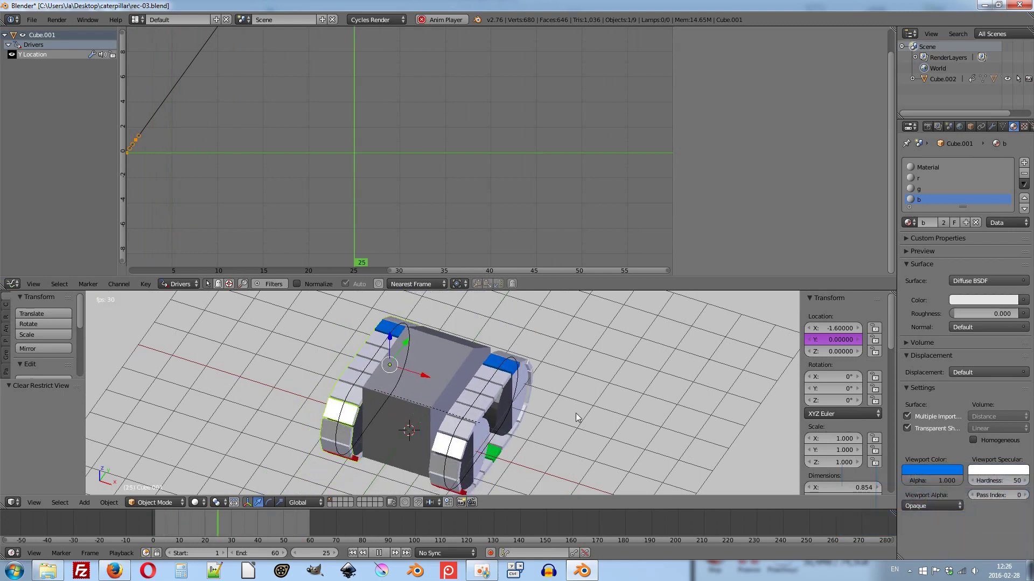
{"action": "key", "text": "Escape"}
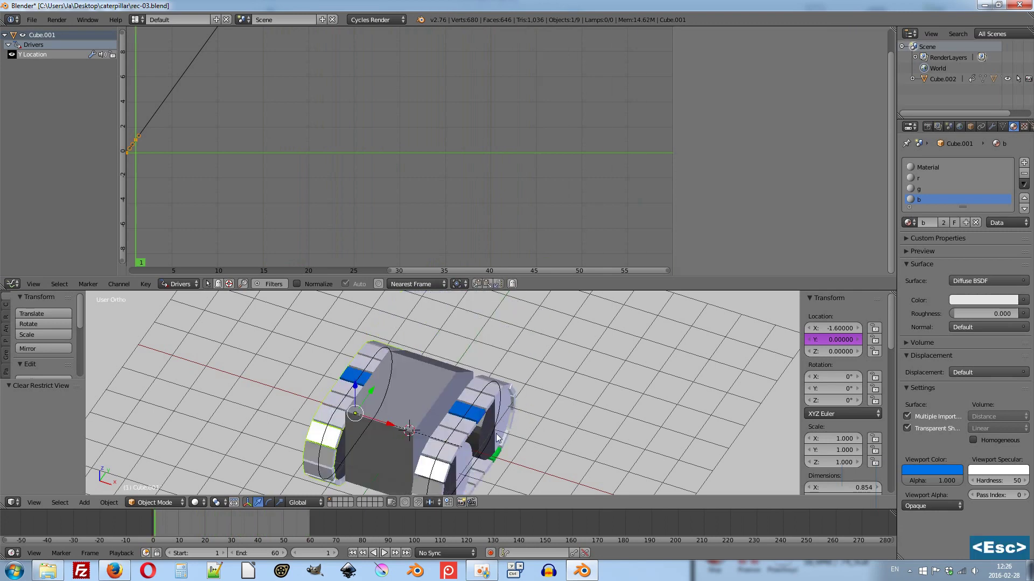
{"action": "right_click", "coordinate": [500, 439]}
{"action": "right_click", "coordinate": [500, 439]}
{"action": "right_click", "coordinate": [507, 433]}
{"action": "middle_click", "coordinate": [509, 428]}
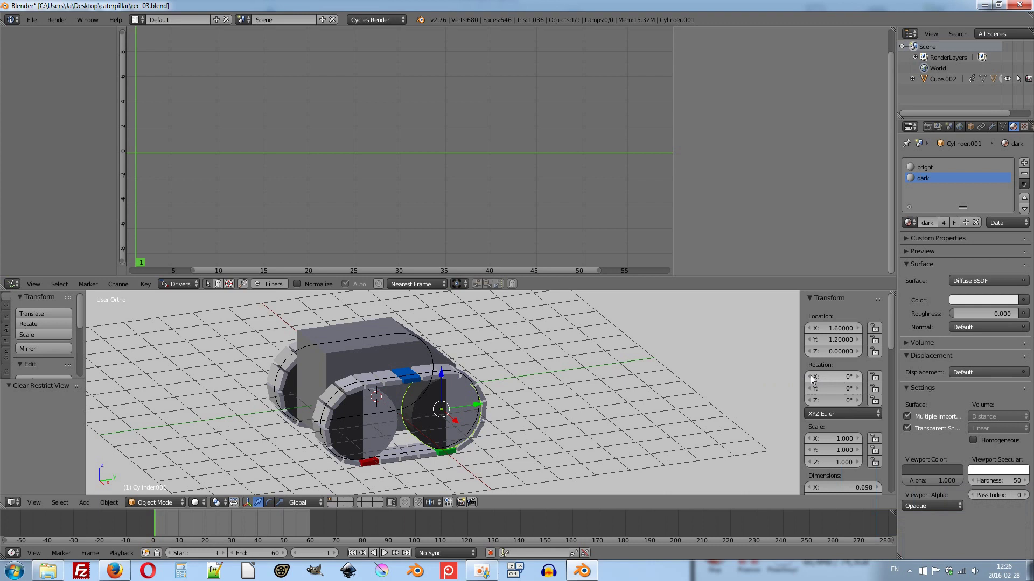
Add an X Rotation driver to Cylinder.001 reading Cube.002's Y Location.
{"action": "right_click", "coordinate": [841, 381]}
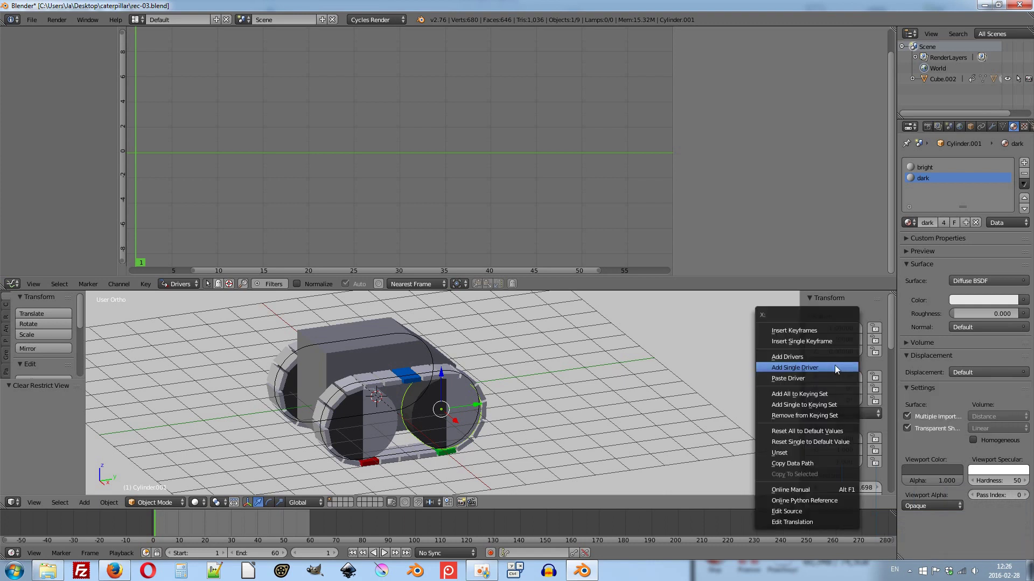
{"action": "left_click", "coordinate": [837, 369]}
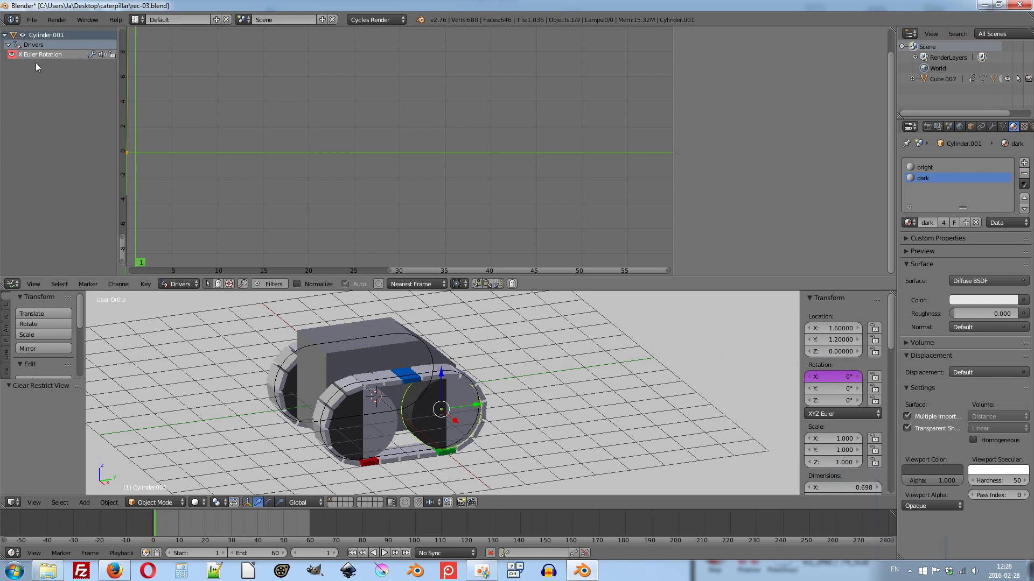
{"action": "left_click", "coordinate": [42, 61]}
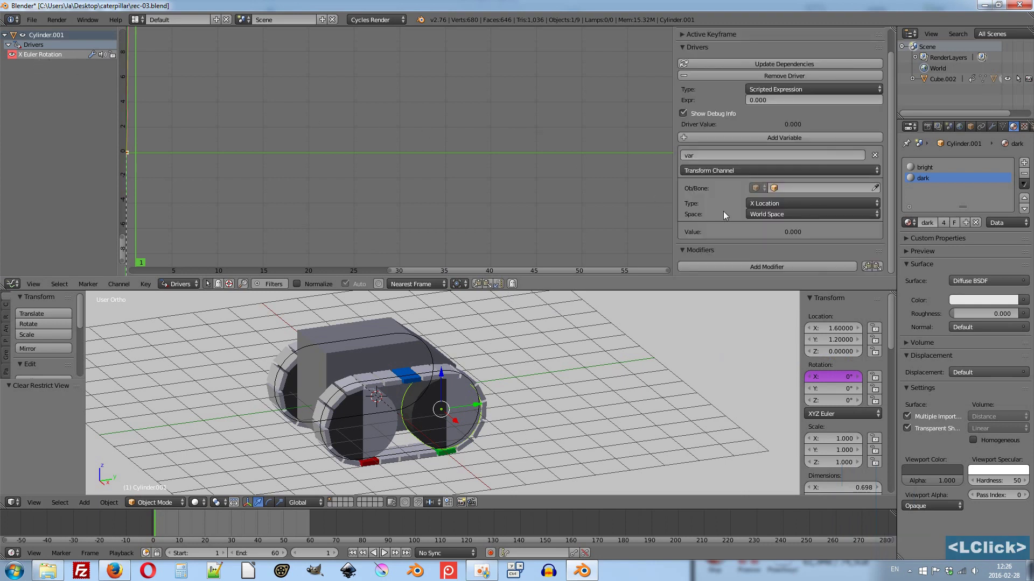
{"action": "left_click", "coordinate": [878, 191]}
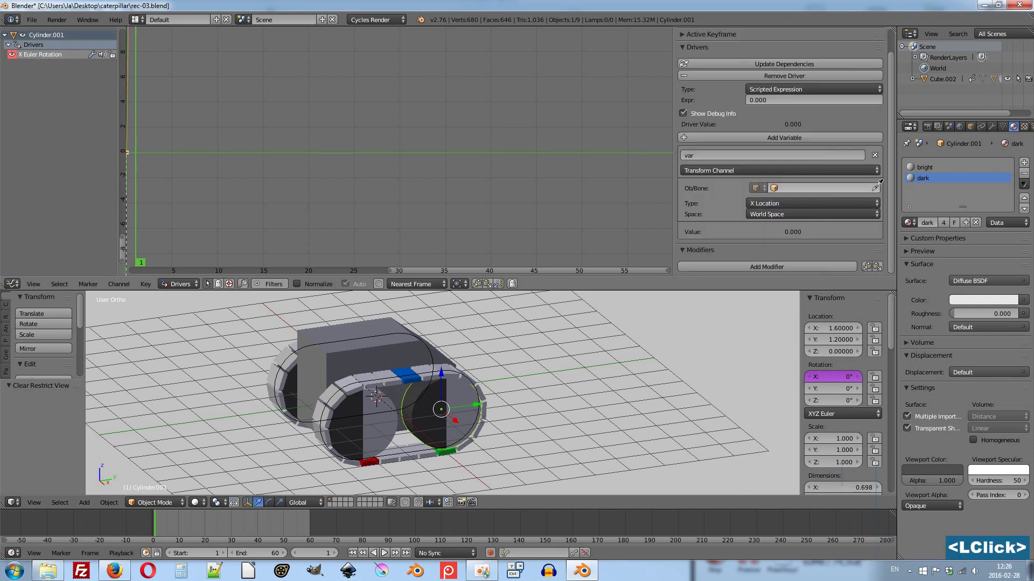
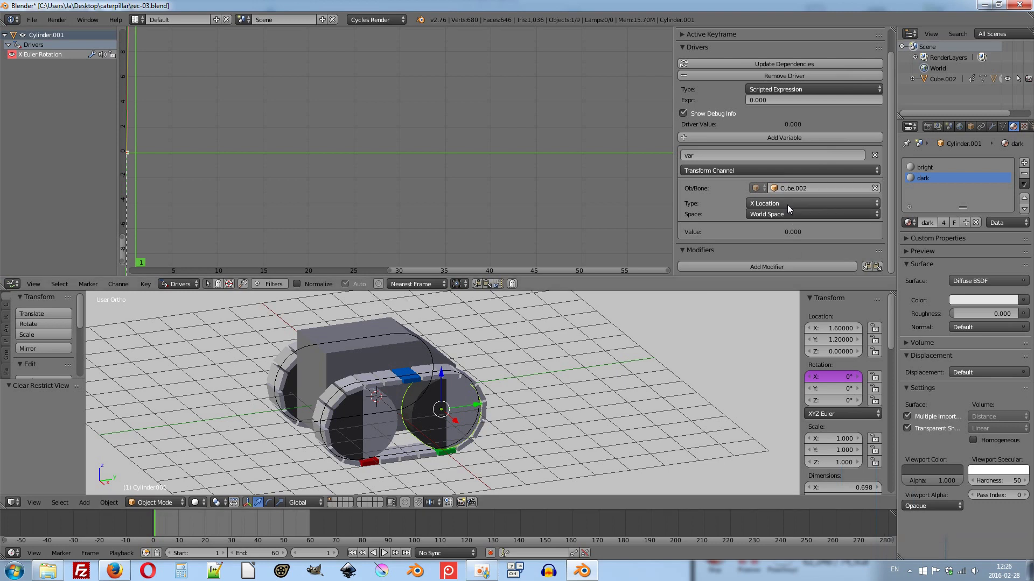
{"action": "left_click", "coordinate": [791, 209]}
{"action": "left_click", "coordinate": [807, 182]}
Set the driver expression to 1 * var and play the animation to check the wheel turning.
{"action": "left_click", "coordinate": [786, 105]}
{"action": "key", "text": "1"}
{"action": "key", "text": "space"}
{"action": "key", "text": "*"}
{"action": "key", "text": "space"}
{"action": "type", "text": "var"}
{"action": "key", "text": "Return"}
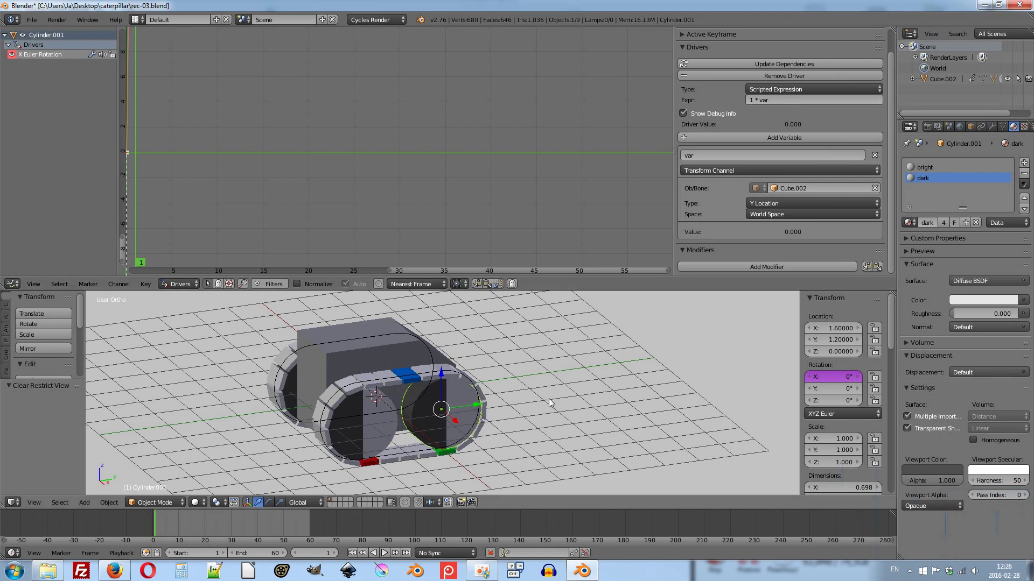
{"action": "key", "text": "alt+a"}
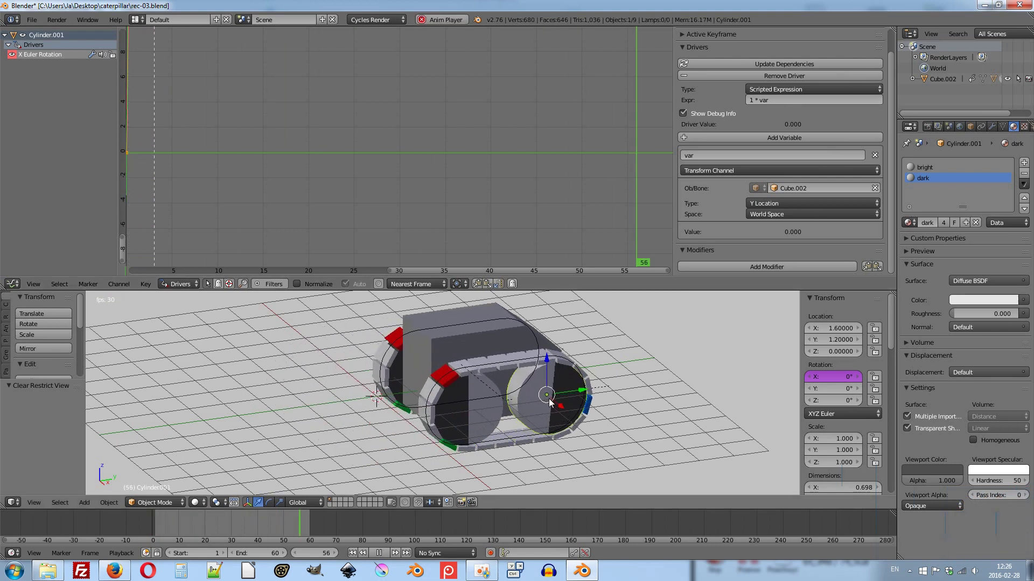
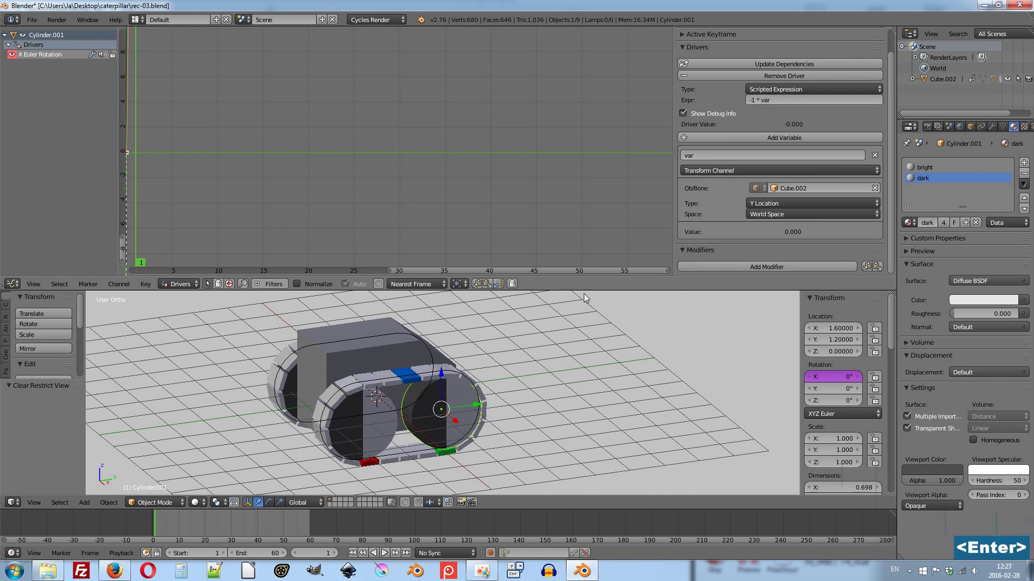
{"action": "key", "text": "alt+a"}
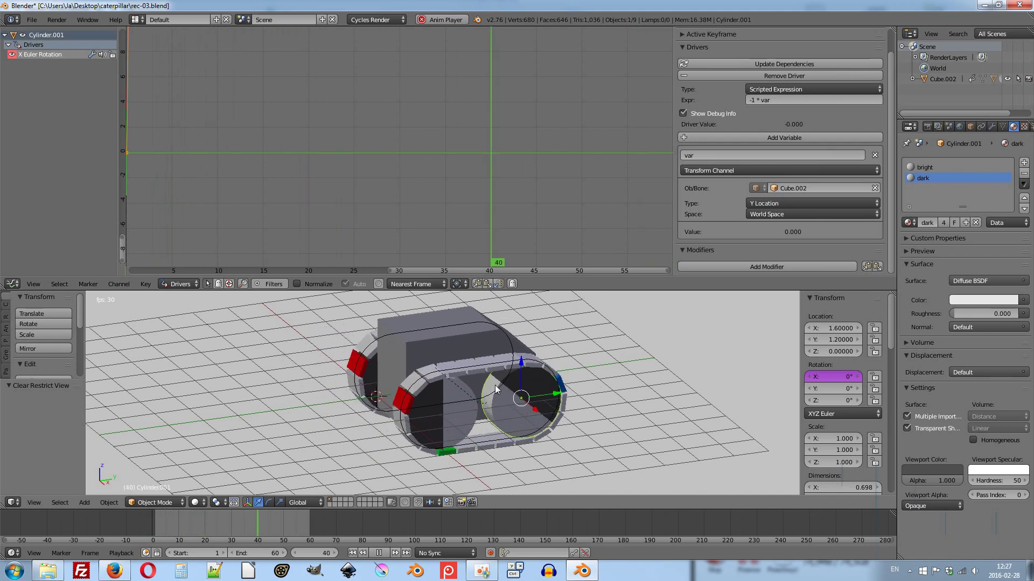
{"action": "key", "text": "Escape"}
{"action": "key", "text": "3"}
{"action": "scroll", "scroll_direction": "up", "scroll_amount": 3}
{"action": "middle_click", "coordinate": [468, 381]}
{"action": "scroll", "scroll_direction": "up", "scroll_amount": 3}
{"action": "middle_click", "coordinate": [419, 390]}
{"action": "scroll", "scroll_direction": "down", "scroll_amount": 3}
{"action": "key", "text": "alt+a"}
{"action": "key", "text": "Escape"}
{"action": "middle_click", "coordinate": [507, 388]}
{"action": "middle_click", "coordinate": [416, 367]}
{"action": "scroll", "scroll_direction": "down", "scroll_amount": 3}
{"action": "scroll", "scroll_direction": "down", "scroll_amount": 3}
{"action": "middle_click", "coordinate": [480, 382]}
{"action": "key", "text": "alt+a"}
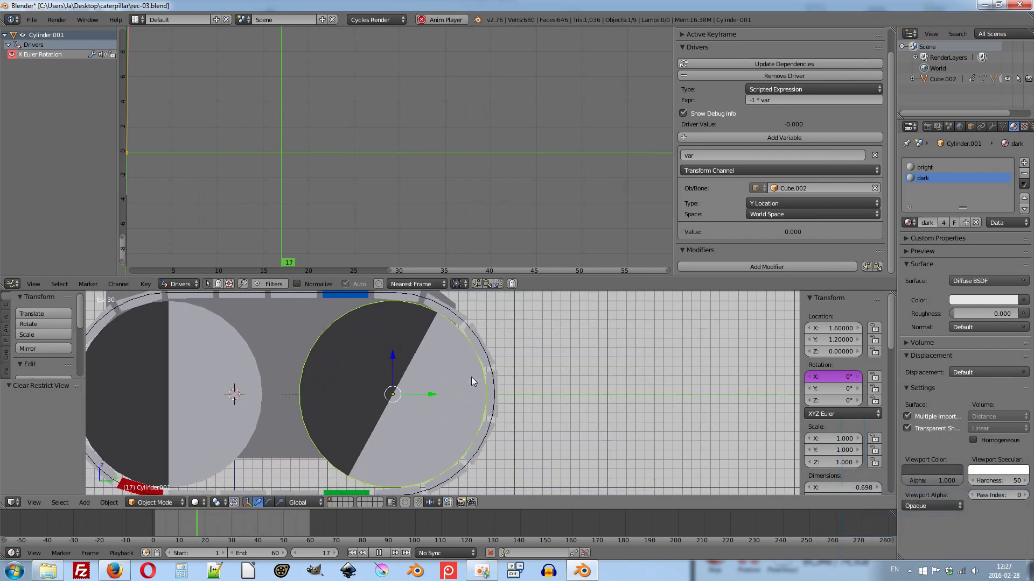
{"action": "key", "text": "Escape"}
{"action": "scroll", "scroll_direction": "down", "scroll_amount": 3}
{"action": "scroll", "scroll_direction": "down", "scroll_amount": 3}
Copy Cylinder.001's X rotation driver and paste it onto wheel Cylinder.
{"action": "right_click", "coordinate": [842, 381]}
{"action": "left_click", "coordinate": [826, 394]}
{"action": "right_click", "coordinate": [290, 398]}
{"action": "right_click", "coordinate": [824, 383]}
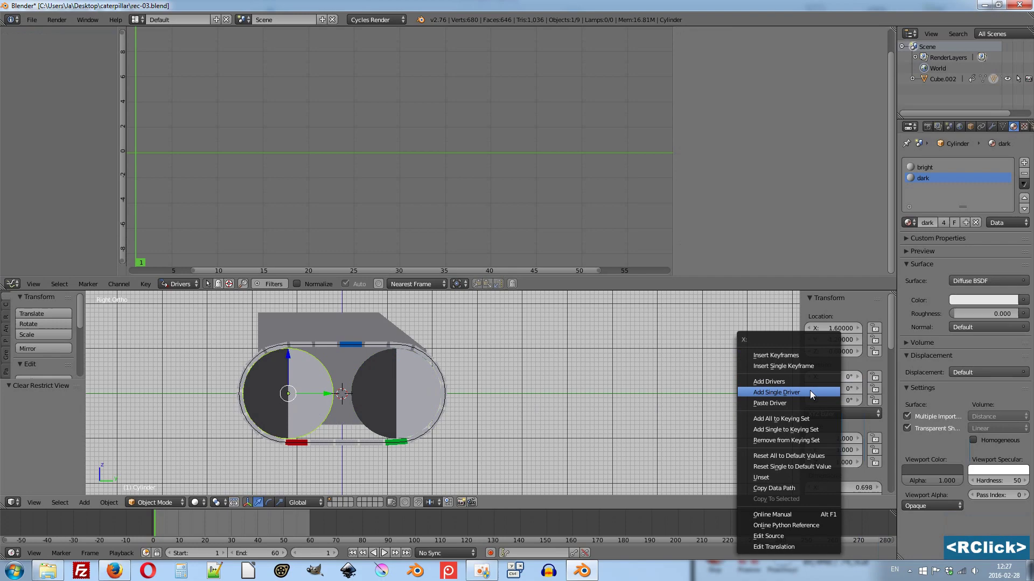
{"action": "left_click", "coordinate": [807, 404]}
{"action": "middle_click", "coordinate": [284, 377]}
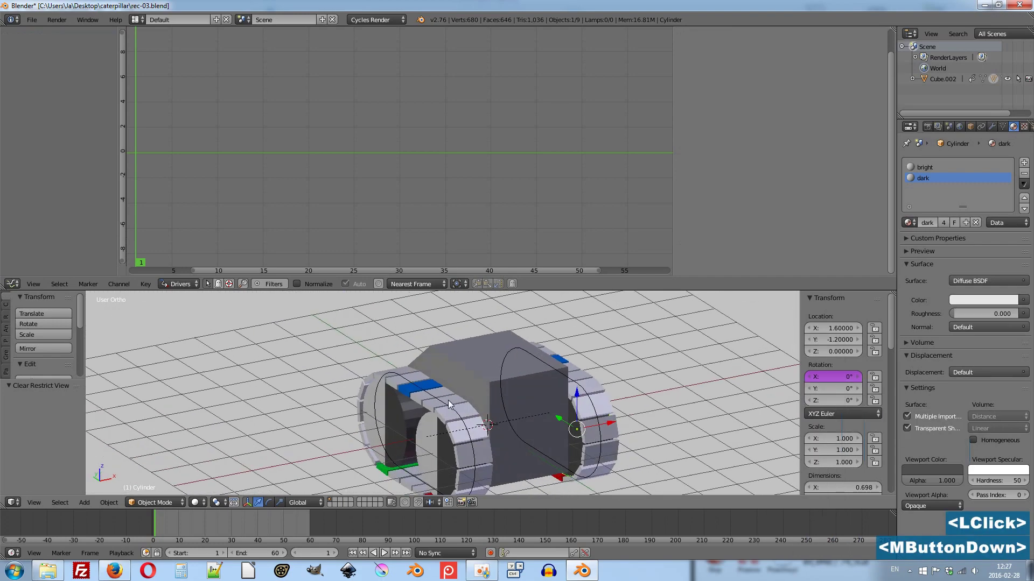
Paste the same rotation driver onto Cylinder.002 and Cylinder.003, then play to check all wheels.
{"action": "right_click", "coordinate": [423, 418]}
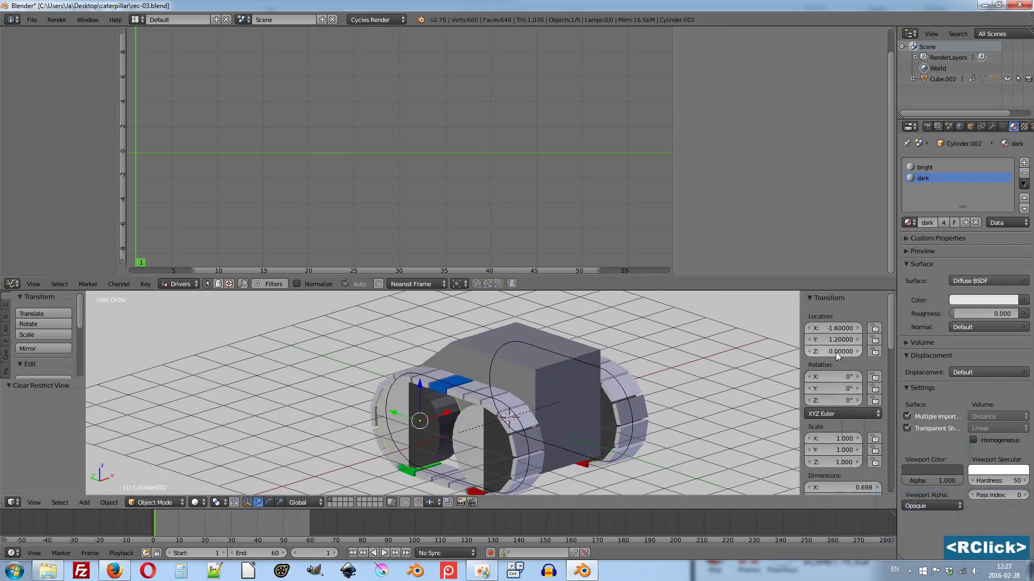
{"action": "right_click", "coordinate": [836, 380]}
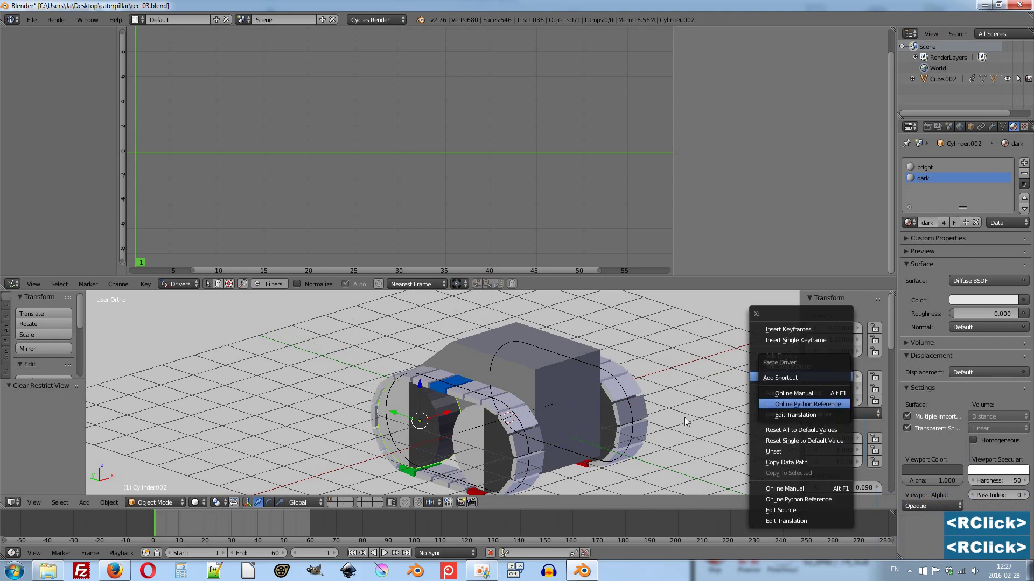
{"action": "right_click", "coordinate": [835, 381]}
{"action": "right_click", "coordinate": [833, 382]}
{"action": "left_click", "coordinate": [833, 381]}
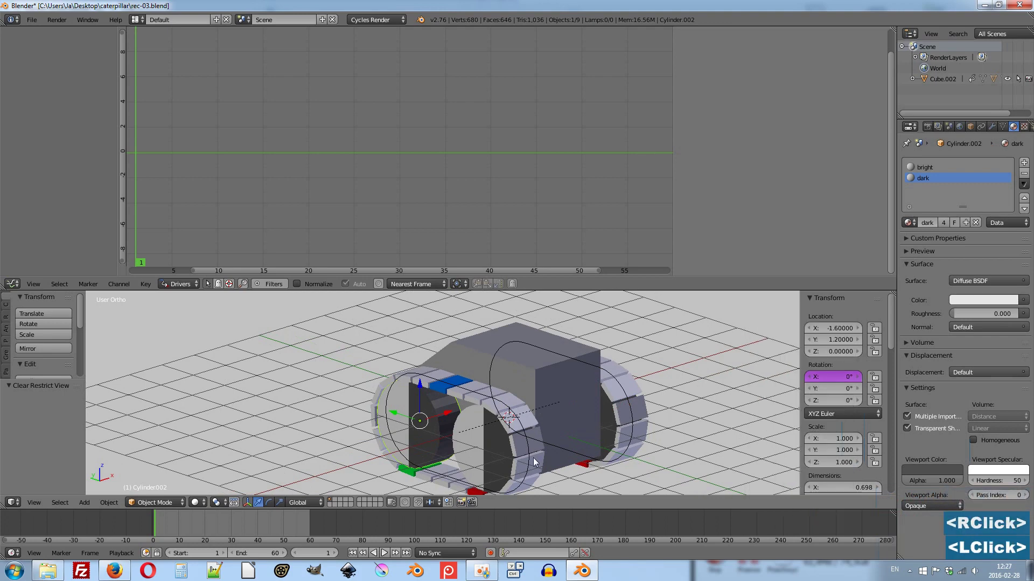
{"action": "right_click", "coordinate": [471, 445]}
{"action": "right_click", "coordinate": [835, 382]}
{"action": "left_click", "coordinate": [835, 381]}
{"action": "scroll", "scroll_direction": "down", "scroll_amount": 3}
{"action": "key", "text": "alt+a"}
{"action": "middle_click", "coordinate": [609, 422]}
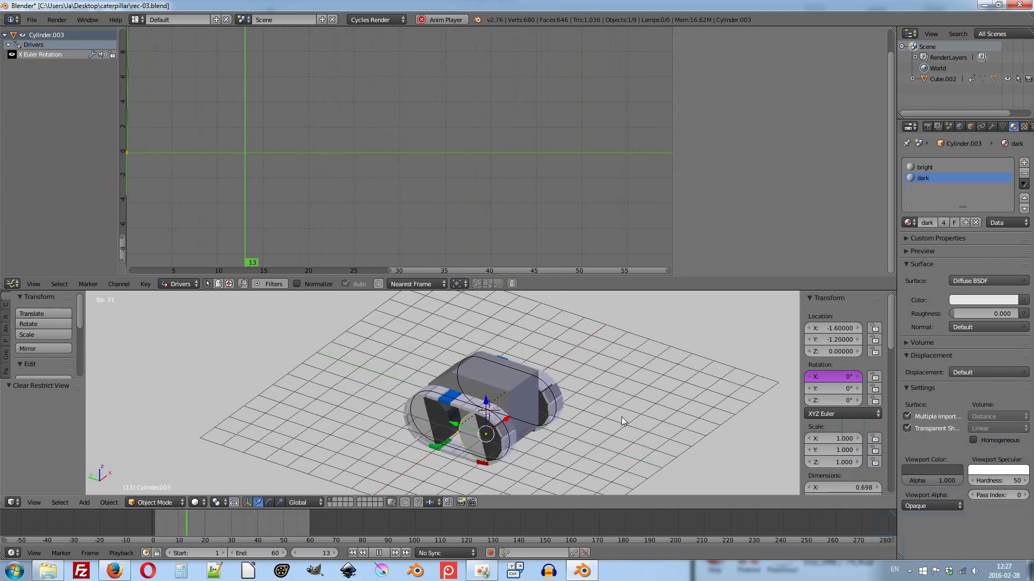
Add a Bezier curve and shape its points into a gently bending path about 12 units long.
{"action": "key", "text": "Escape"}
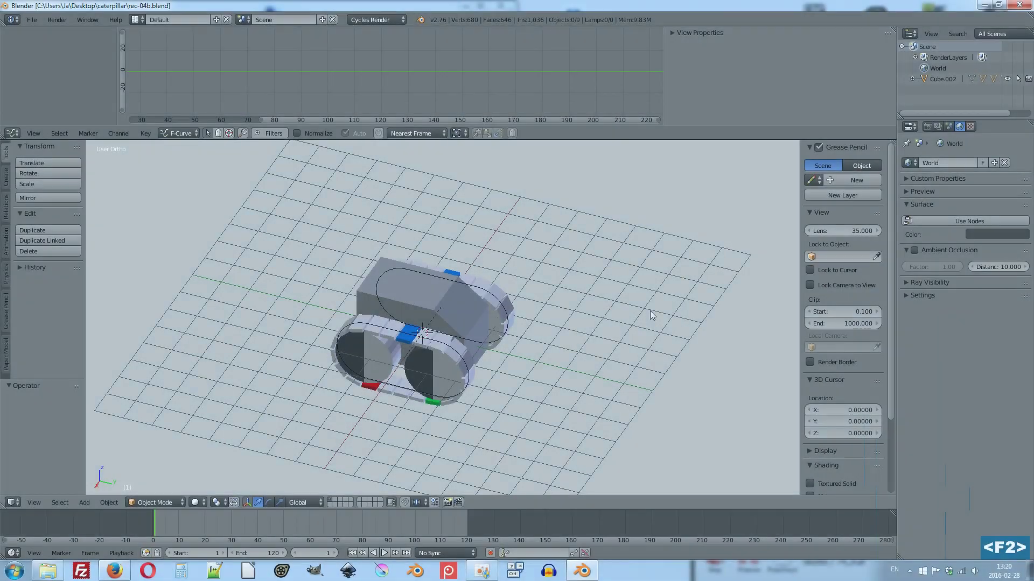
{"action": "key", "text": "a"}
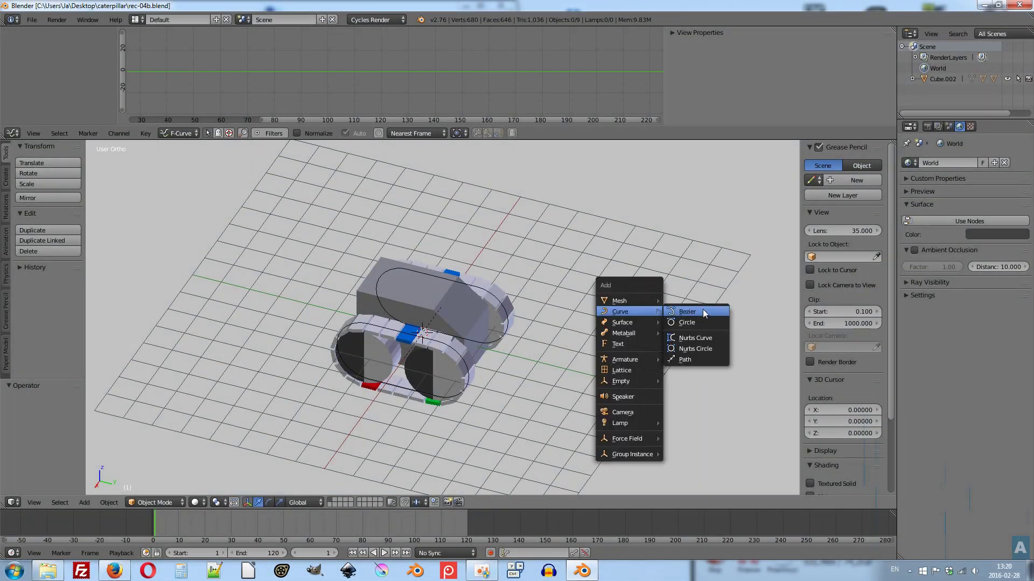
{"action": "left_click", "coordinate": [714, 316]}
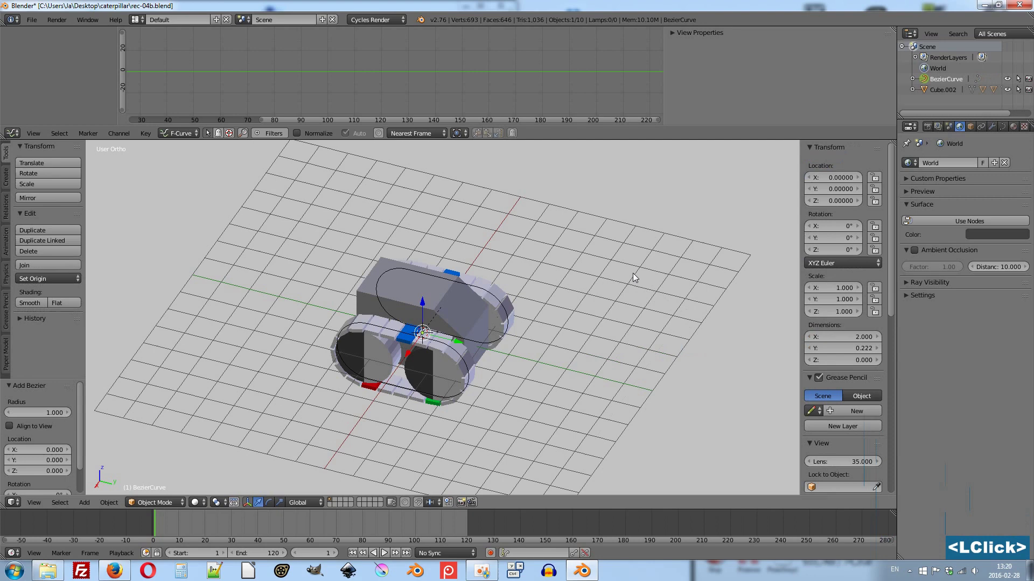
{"action": "key", "text": "Tab"}
{"action": "key", "text": "Tab"}
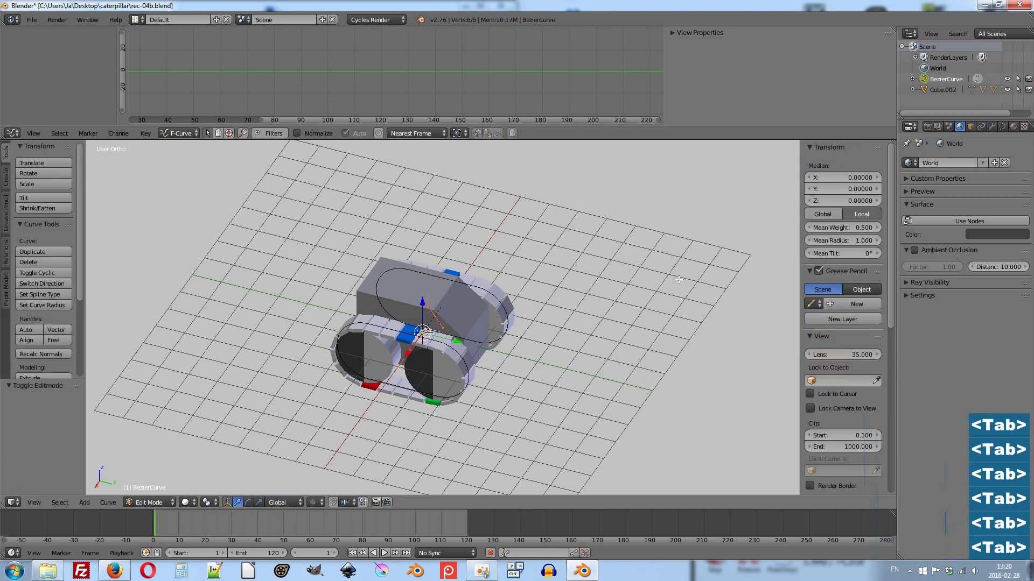
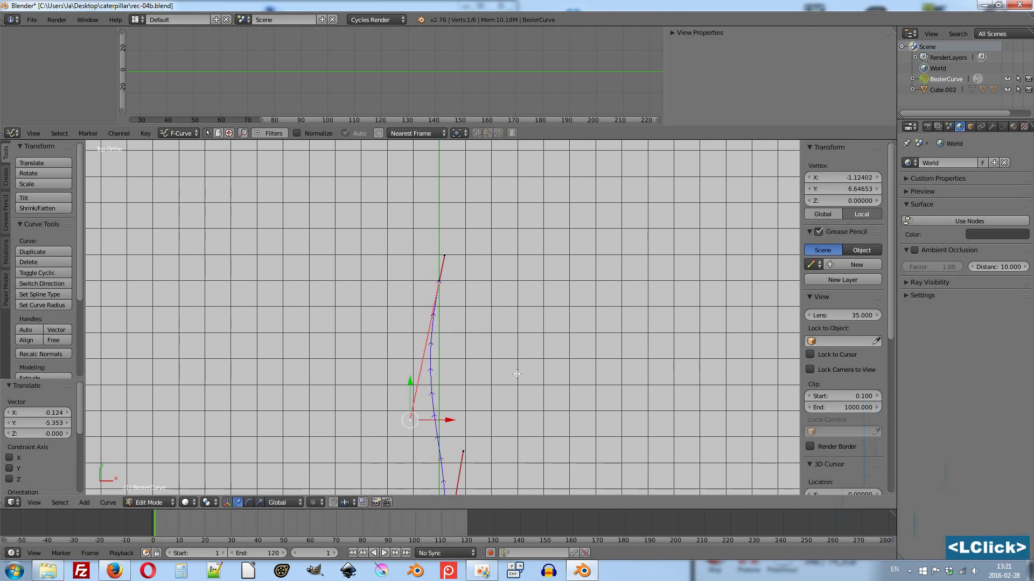
{"action": "key", "text": "Tab"}
Leave Edit Mode and orbit the viewport to see the path beside the tank.
{"action": "key", "text": "Tab"}
{"action": "scroll", "scroll_direction": "down", "scroll_amount": 3}
{"action": "middle_click", "coordinate": [507, 406]}
{"action": "scroll", "scroll_direction": "up", "scroll_amount": 3}
{"action": "middle_click", "coordinate": [384, 338]}
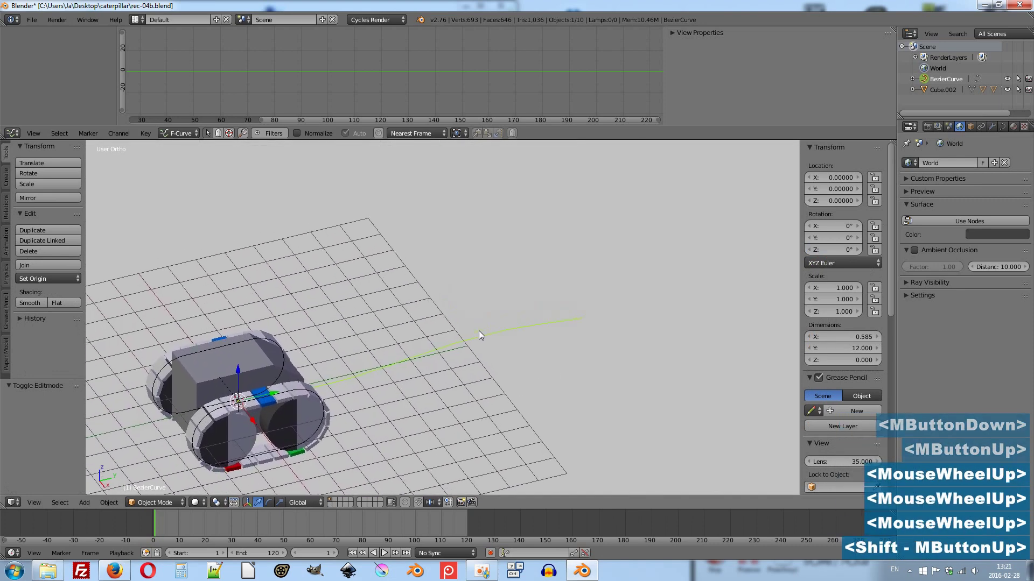
Keyframe the BezierCurve's Evaluation Time at frame 1 in Path Animation.
{"action": "left_click", "coordinate": [1008, 133]}
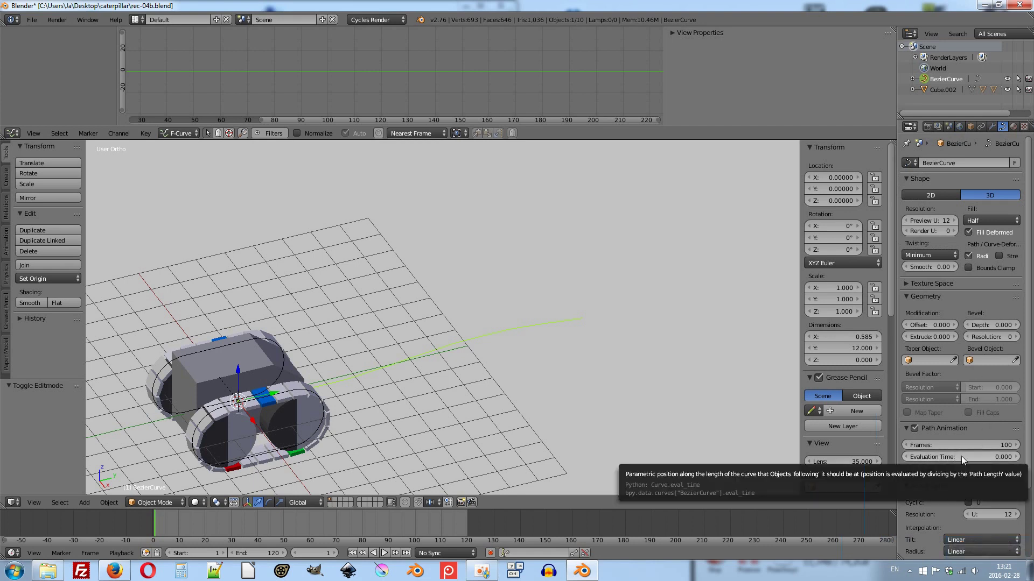
{"action": "right_click", "coordinate": [965, 460]}
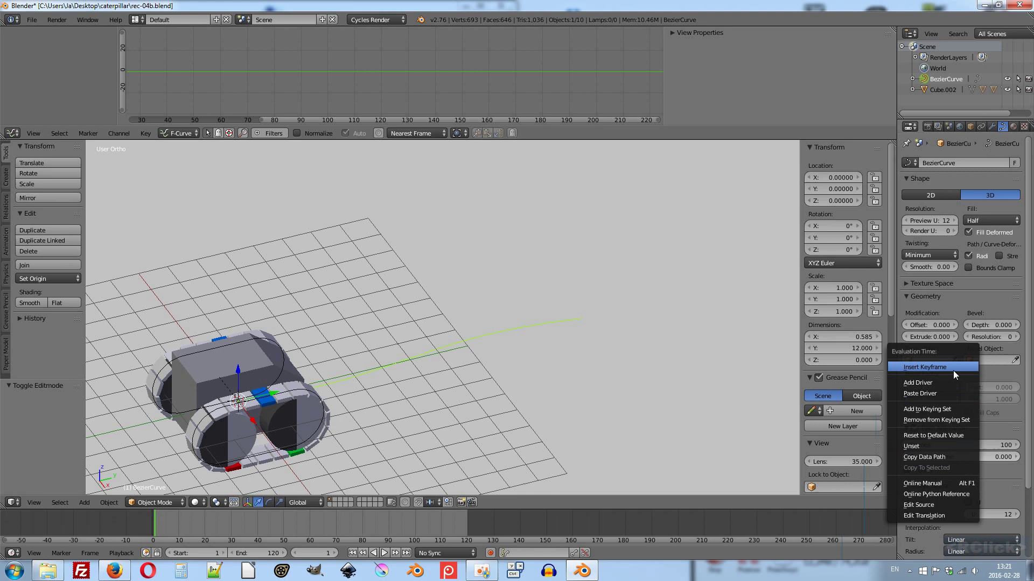
{"action": "left_click", "coordinate": [957, 374]}
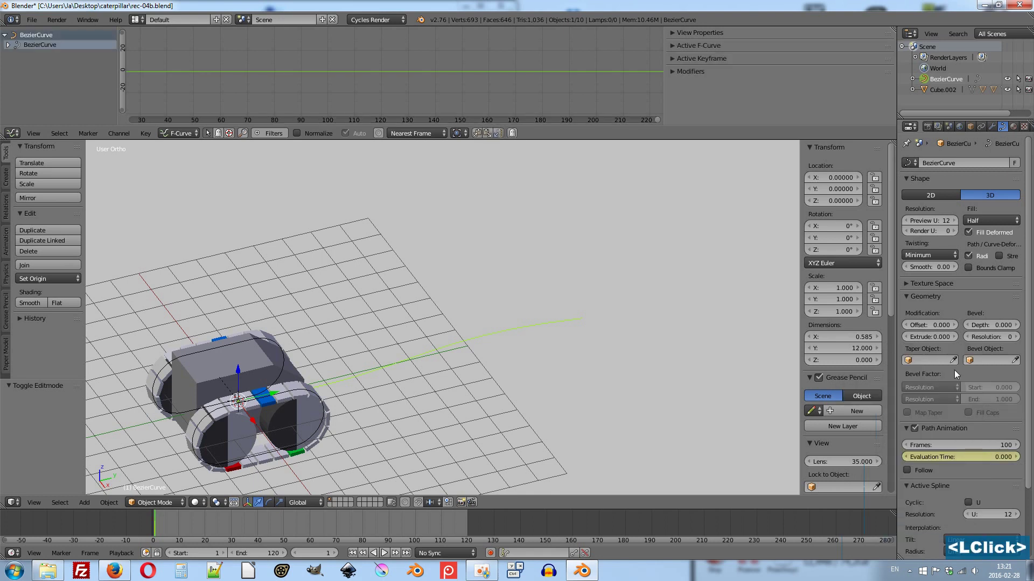
Jump to frame 120, set Evaluation Time to 100 and keyframe it again.
{"action": "key", "text": "ctrl+shift+Up"}
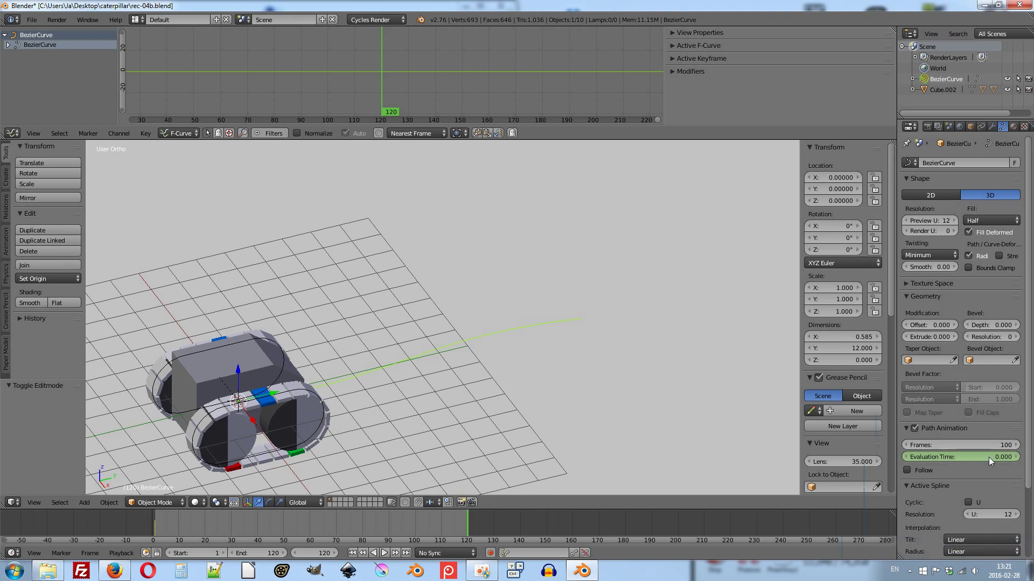
{"action": "left_click", "coordinate": [993, 461]}
{"action": "type", "text": "100"}
{"action": "key", "text": "Return"}
{"action": "right_click", "coordinate": [991, 460]}
{"action": "left_click", "coordinate": [979, 418]}
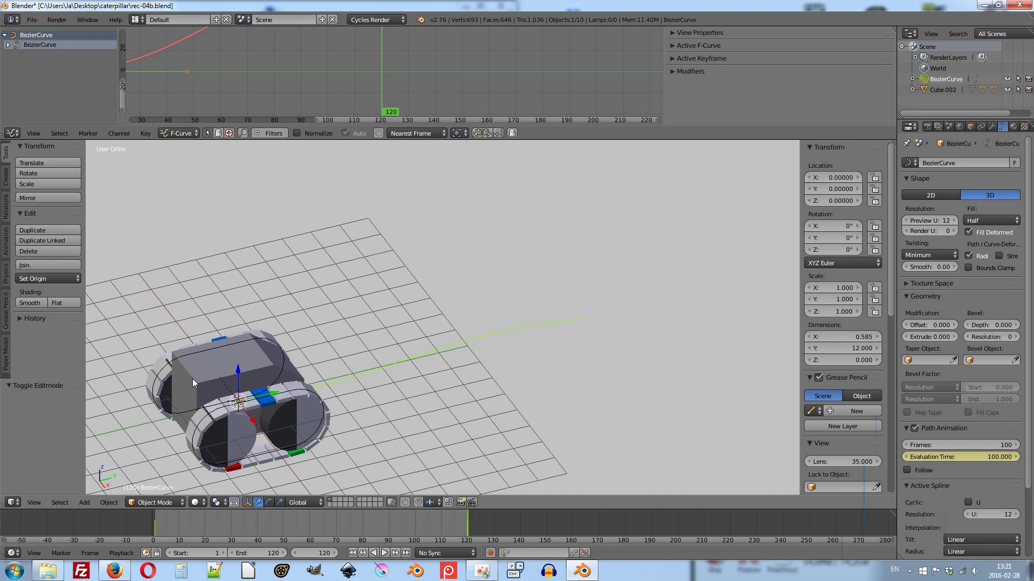
Add a Follow Path constraint to Cube.002 targeting BezierCurve with Follow Curve enabled.
{"action": "right_click", "coordinate": [196, 382]}
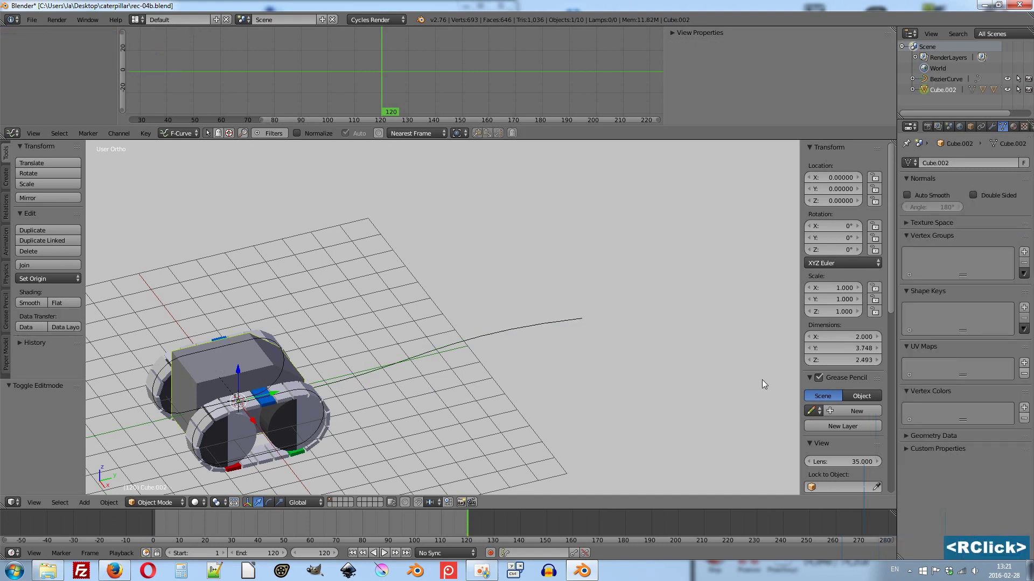
{"action": "left_click", "coordinate": [985, 131]}
{"action": "left_click", "coordinate": [994, 169]}
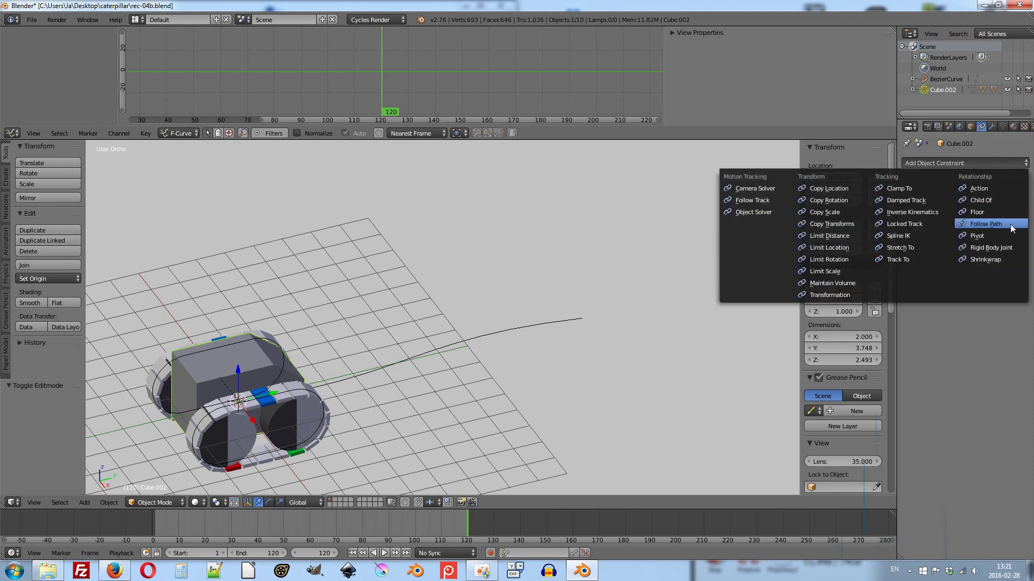
{"action": "left_click", "coordinate": [1016, 229]}
{"action": "left_click", "coordinate": [1023, 206]}
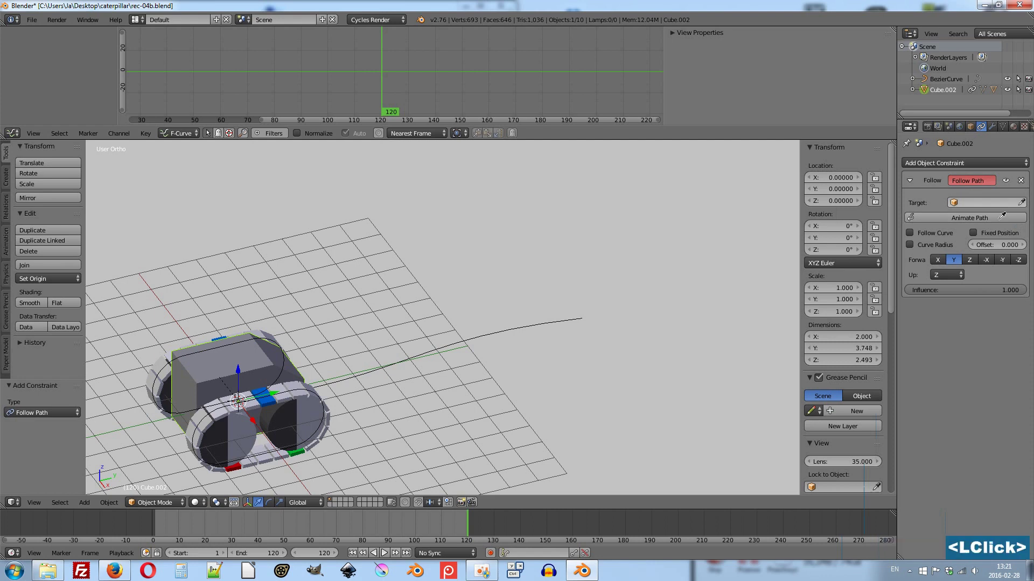
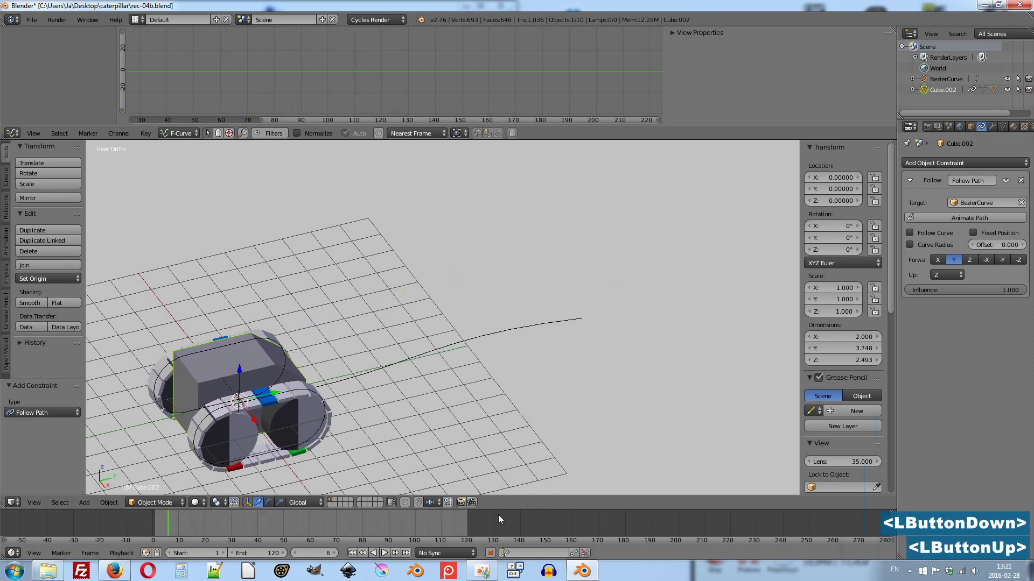
{"action": "left_click", "coordinate": [913, 237]}
{"action": "left_click", "coordinate": [178, 528]}
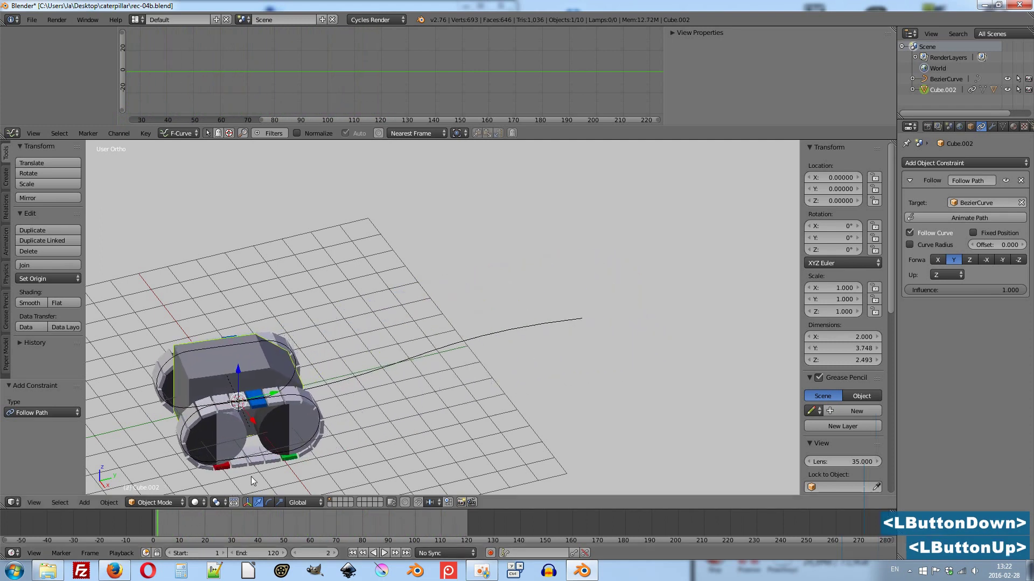
Add a single driver to the track Cube's Y Location and show it in the Graph Editor's Drivers mode.
{"action": "right_click", "coordinate": [260, 468]}
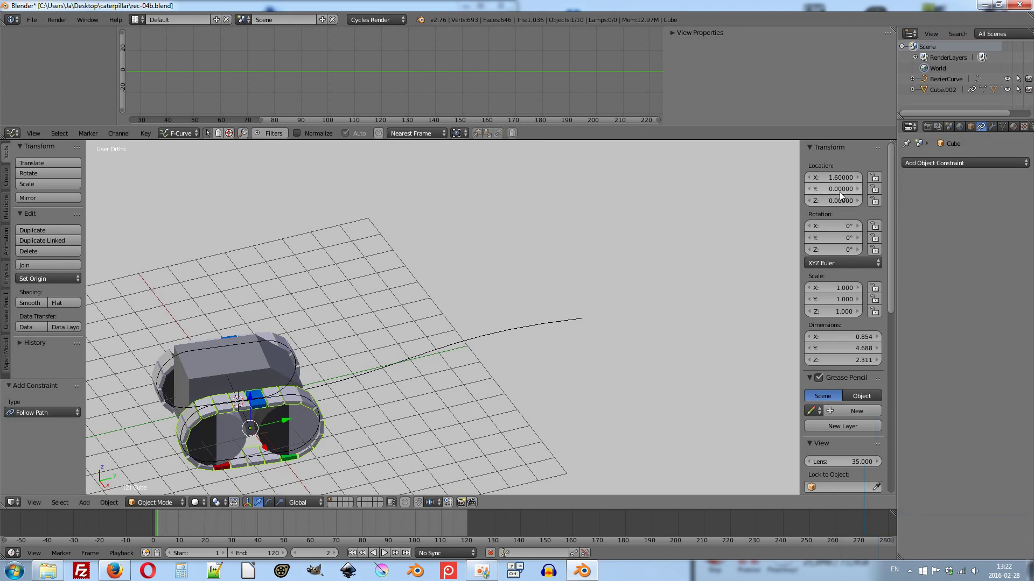
{"action": "right_click", "coordinate": [843, 197]}
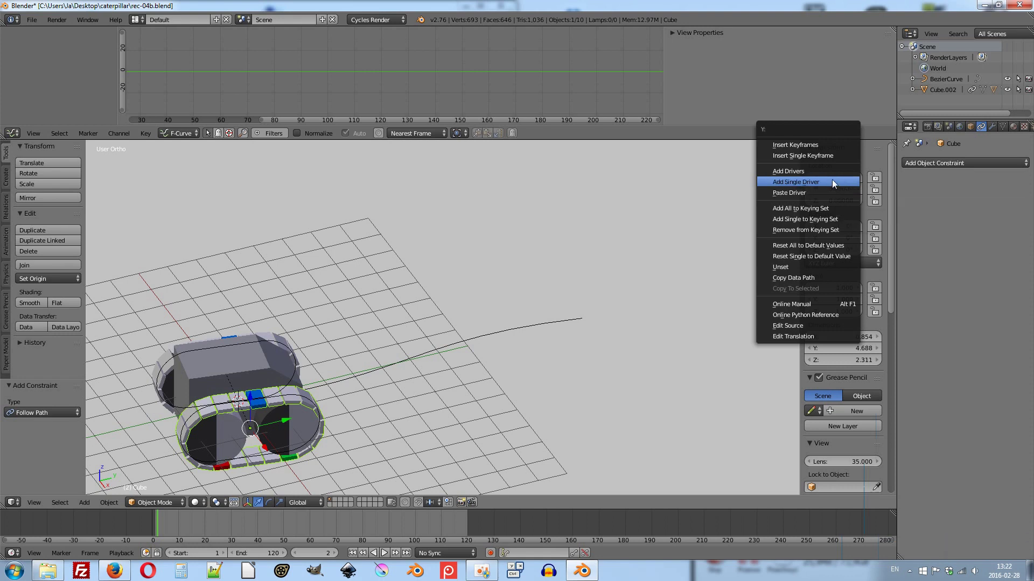
{"action": "left_click", "coordinate": [835, 187]}
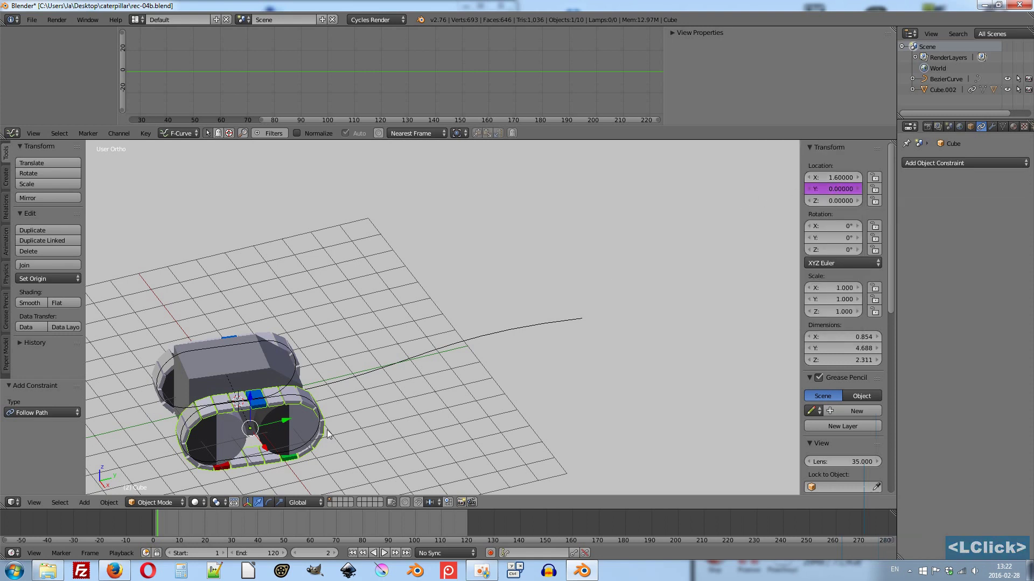
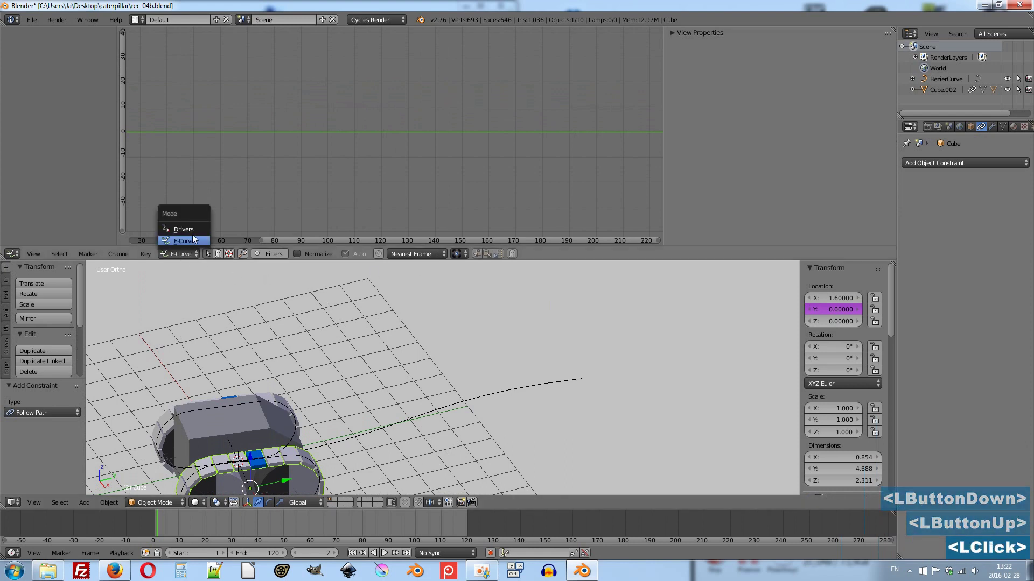
{"action": "left_click", "coordinate": [197, 234]}
{"action": "left_click", "coordinate": [33, 60]}
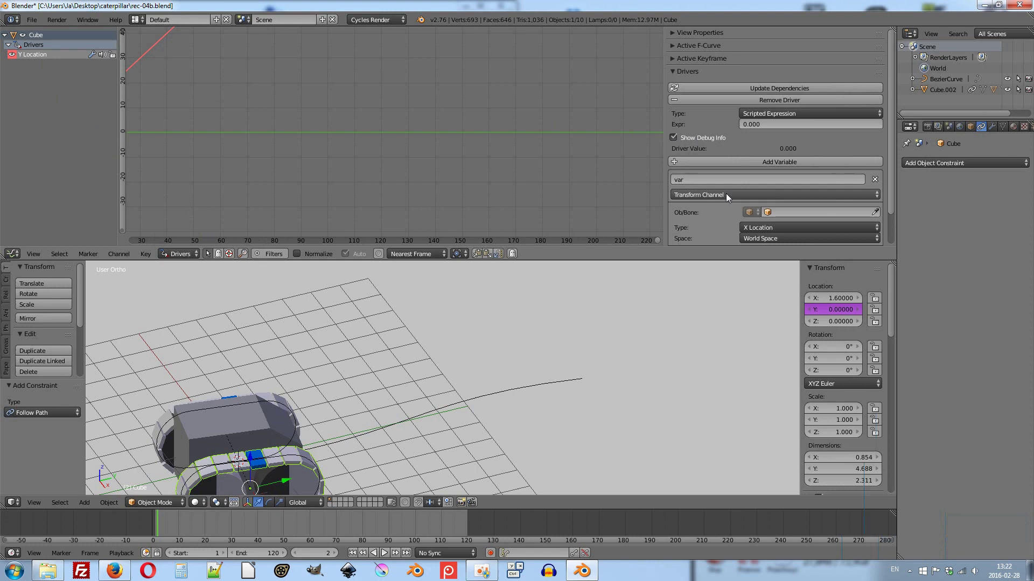
{"action": "left_click", "coordinate": [738, 199]}
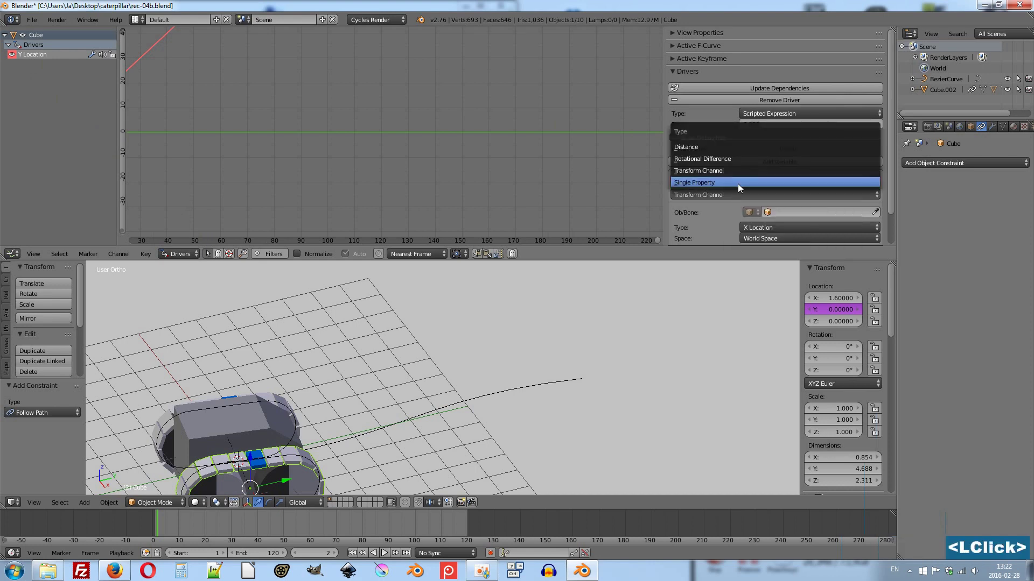
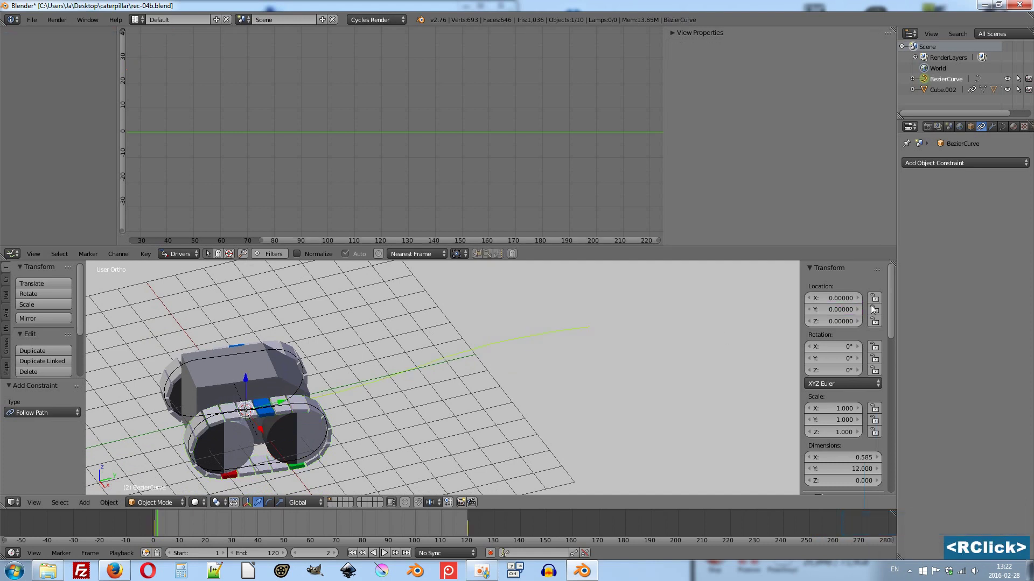
Copy the BezierCurve's eval_time data path and paste it into the driver variable.
{"action": "left_click", "coordinate": [1005, 133]}
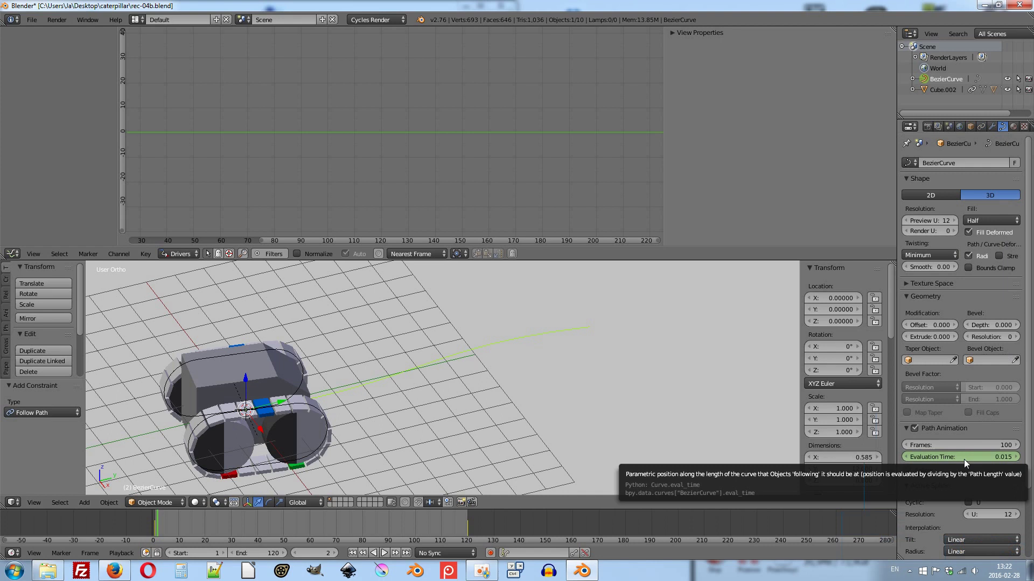
{"action": "right_click", "coordinate": [968, 465]}
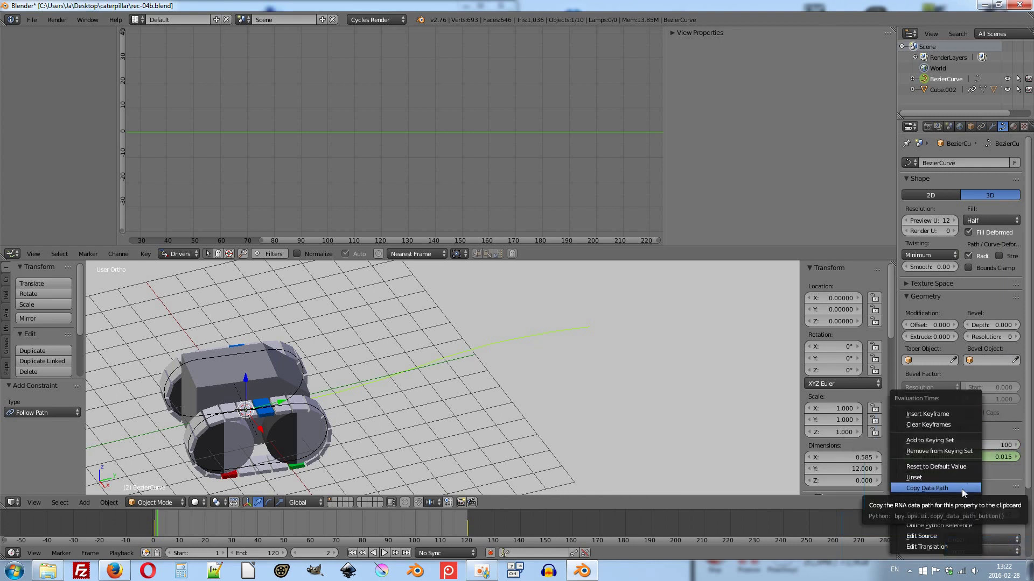
{"action": "left_click", "coordinate": [965, 495]}
{"action": "right_click", "coordinate": [282, 475]}
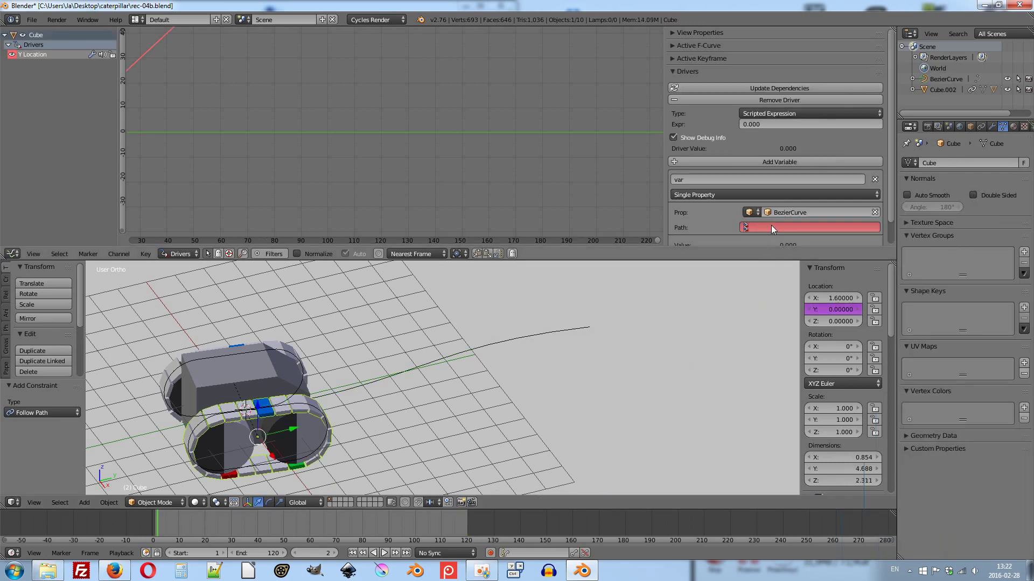
{"action": "left_click", "coordinate": [775, 233]}
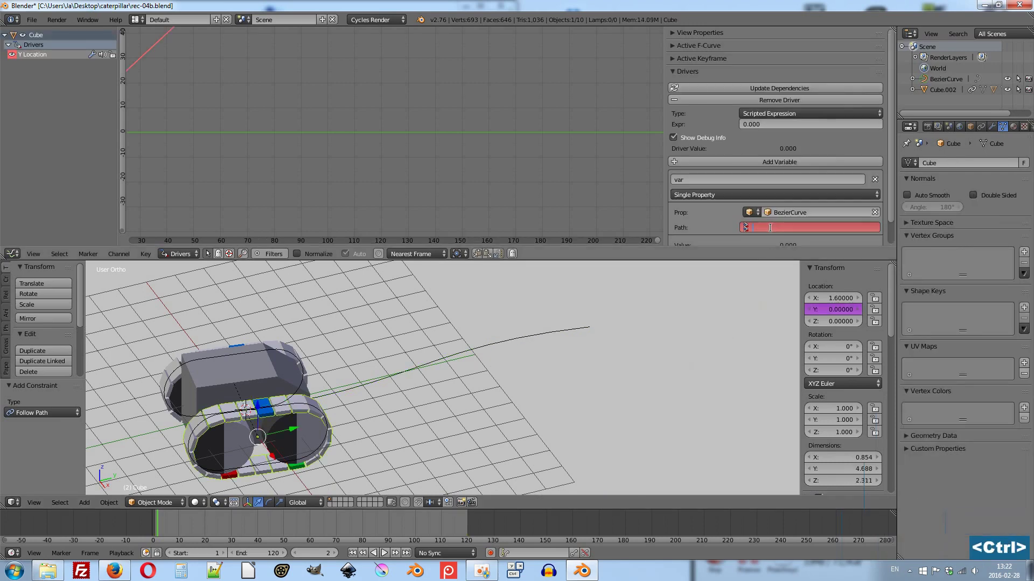
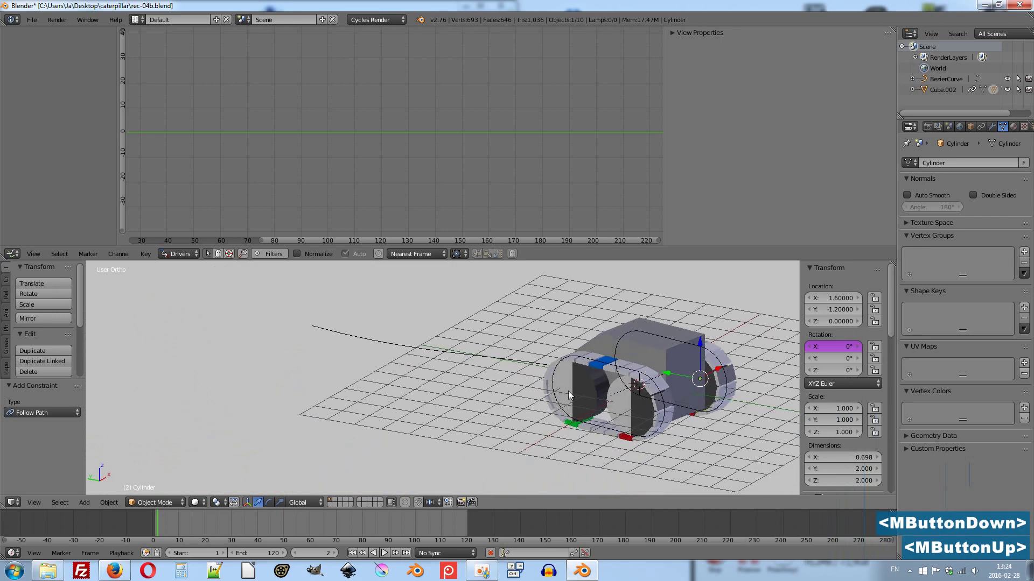
Paste the copied X rotation driver onto wheels Cylinder.002 and Cylinder.003.
{"action": "right_click", "coordinate": [581, 390]}
{"action": "right_click", "coordinate": [827, 349]}
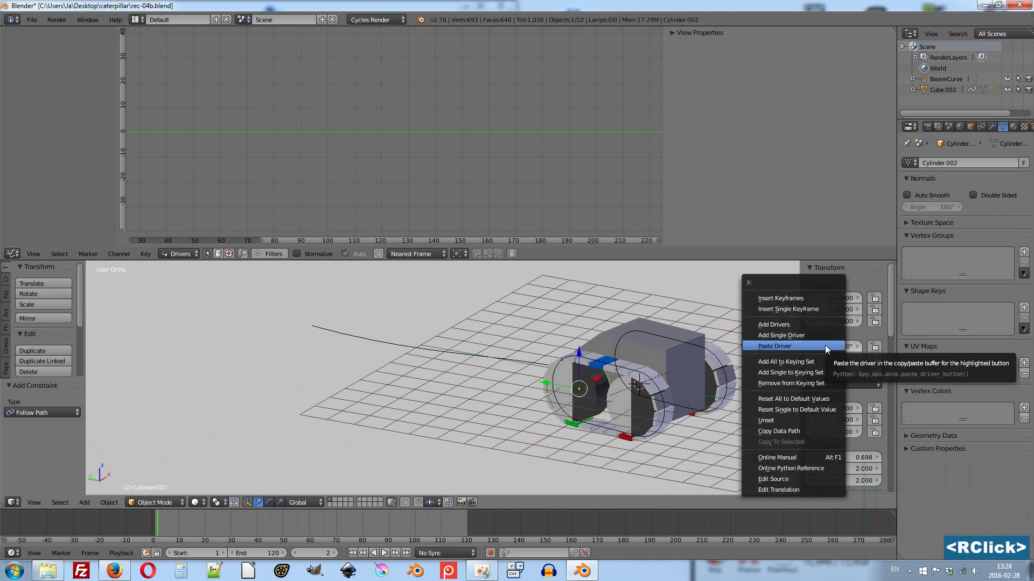
{"action": "left_click", "coordinate": [827, 349]}
{"action": "right_click", "coordinate": [614, 405]}
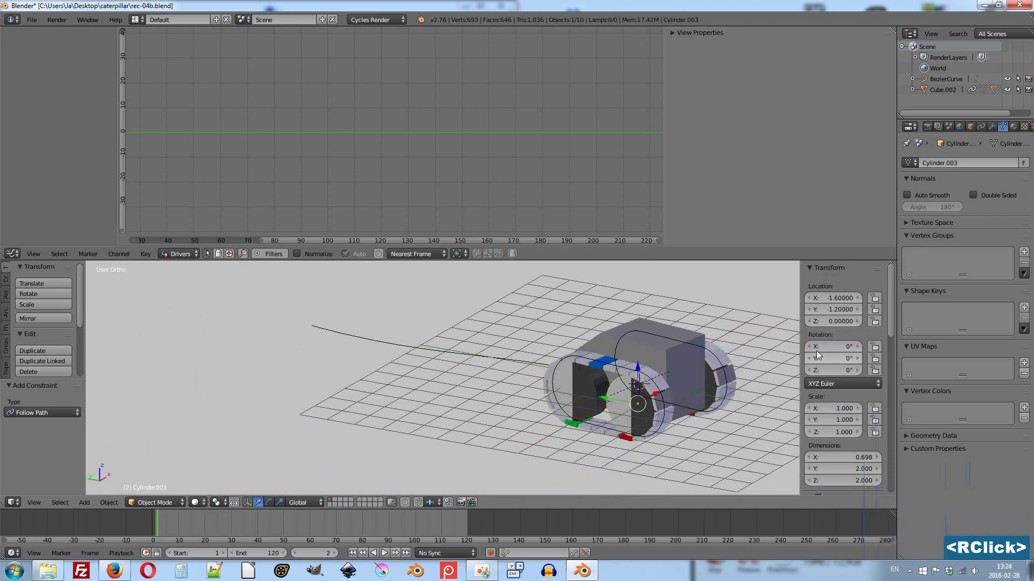
{"action": "right_click", "coordinate": [828, 348]}
{"action": "left_click", "coordinate": [829, 349]}
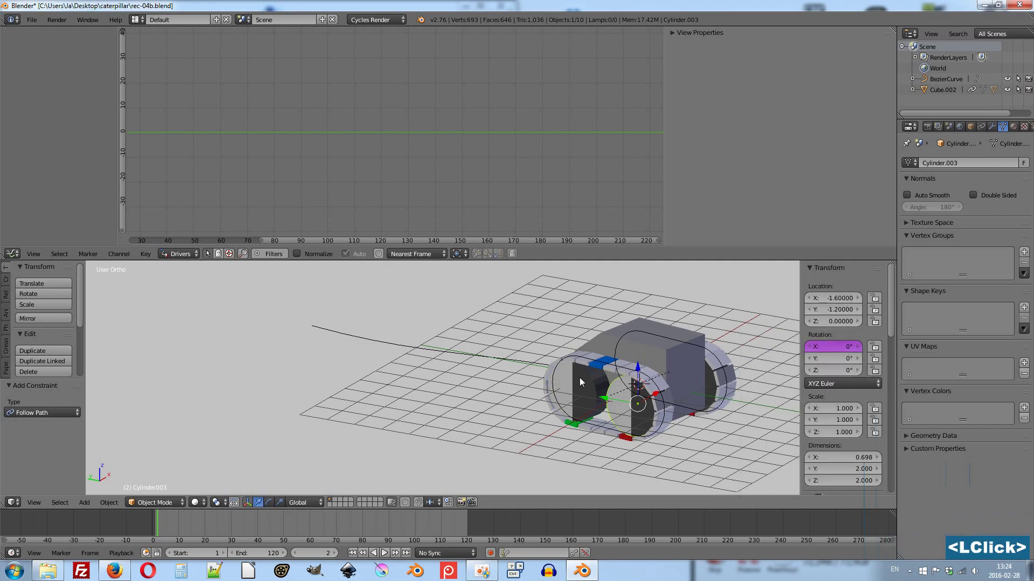
Play the animation to check the driven wheels, then stop playback.
{"action": "key", "text": "alt+a"}
{"action": "middle_click", "coordinate": [661, 385]}
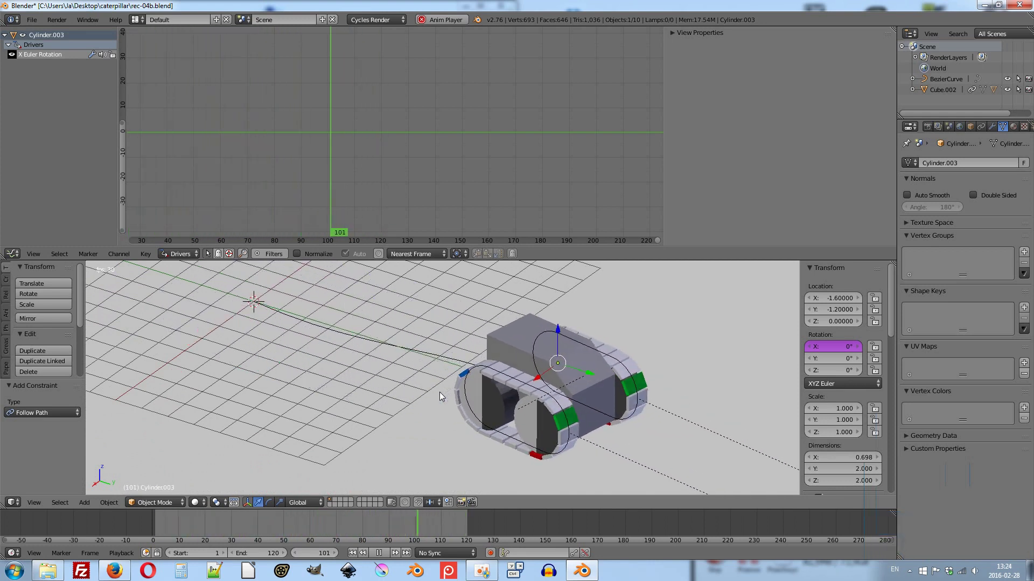
{"action": "key", "text": "Escape"}
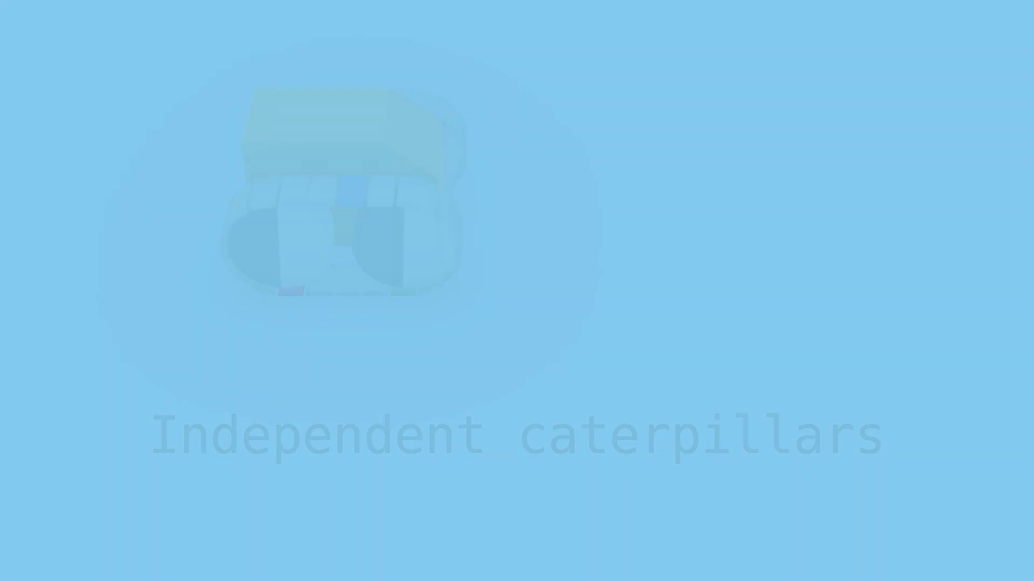
Key Cube.002's location and rotation at the start frame and again at frame 40.
{"action": "key", "text": "F2"}
{"action": "right_click", "coordinate": [390, 423]}
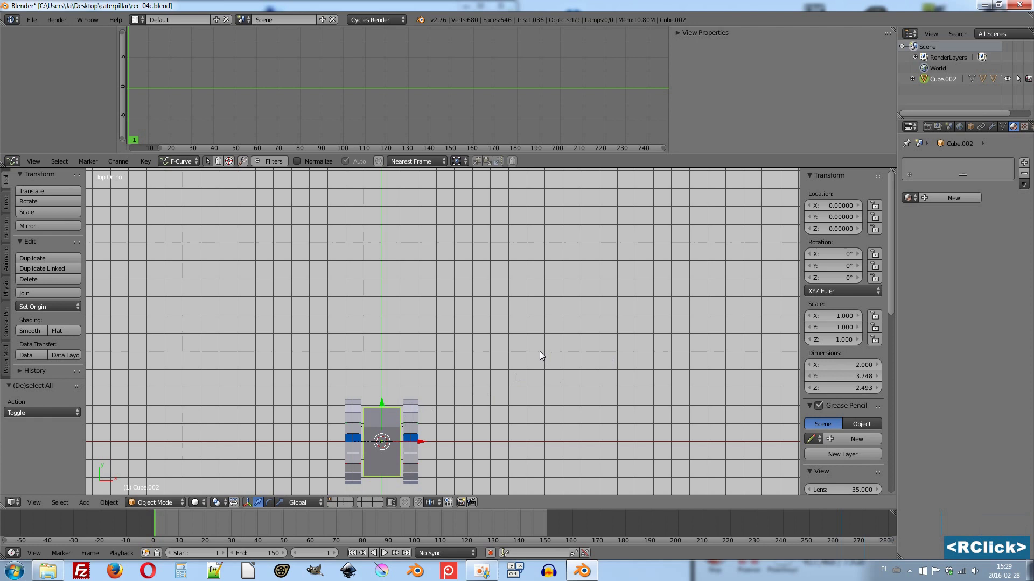
{"action": "key", "text": "i"}
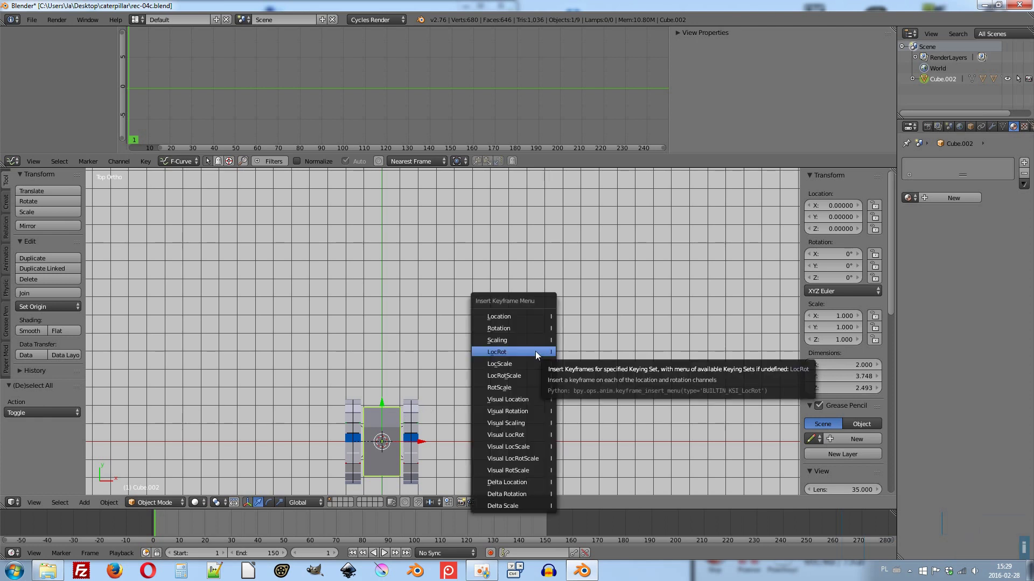
{"action": "left_click", "coordinate": [539, 356]}
{"action": "left_click", "coordinate": [238, 534]}
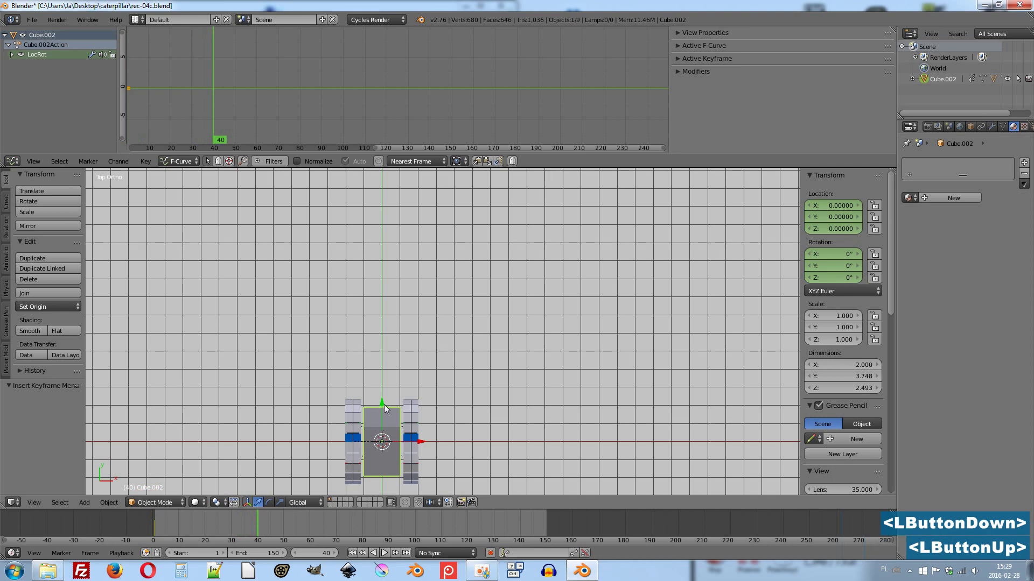
{"action": "left_click", "coordinate": [387, 408]}
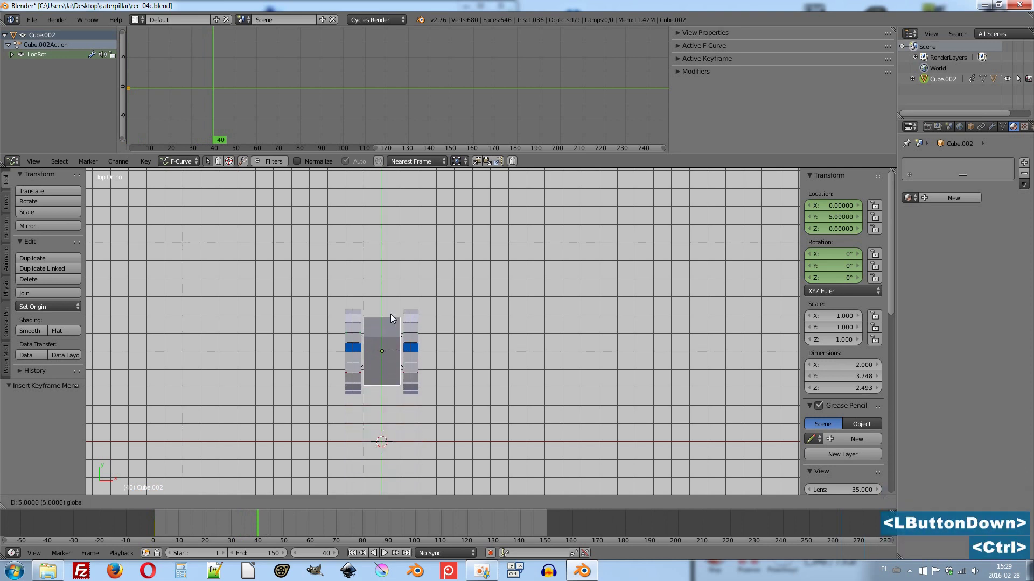
{"action": "key", "text": "i"}
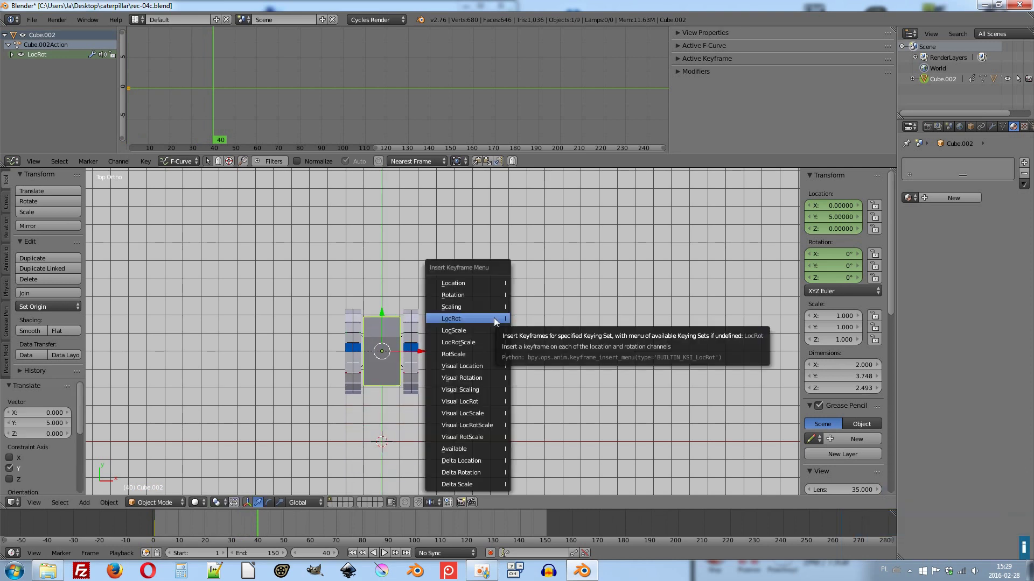
{"action": "left_click", "coordinate": [496, 322]}
At frame 80 give the body a -90 degree Z turn and key its location and rotation.
{"action": "left_click", "coordinate": [341, 531]}
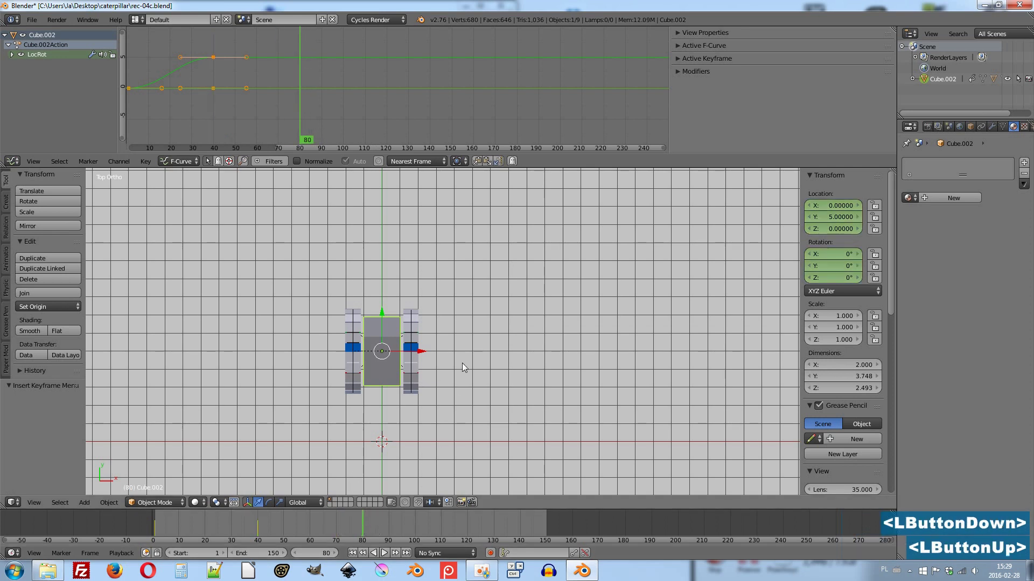
{"action": "key", "text": "r"}
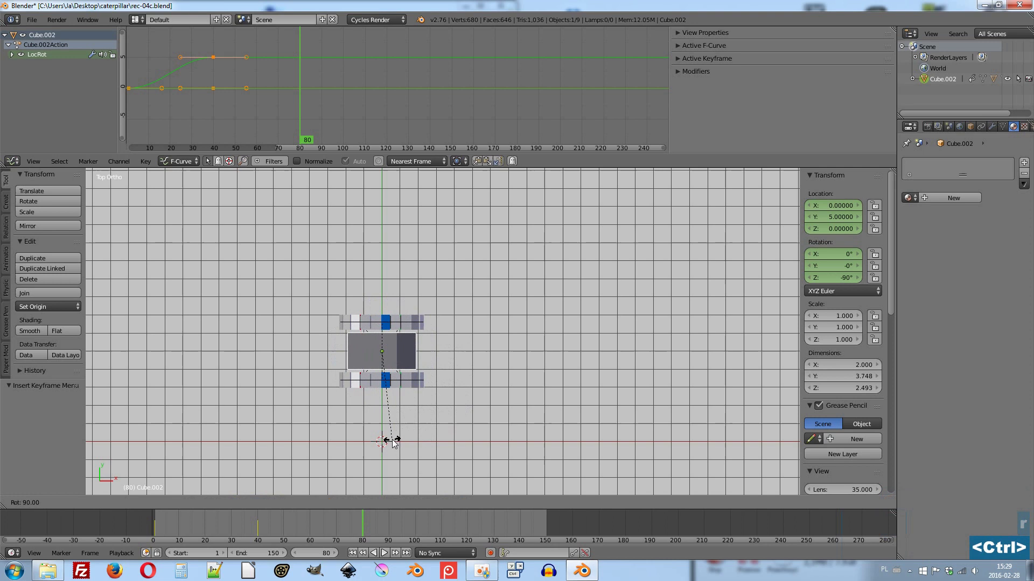
{"action": "left_click", "coordinate": [393, 443]}
{"action": "key", "text": "i"}
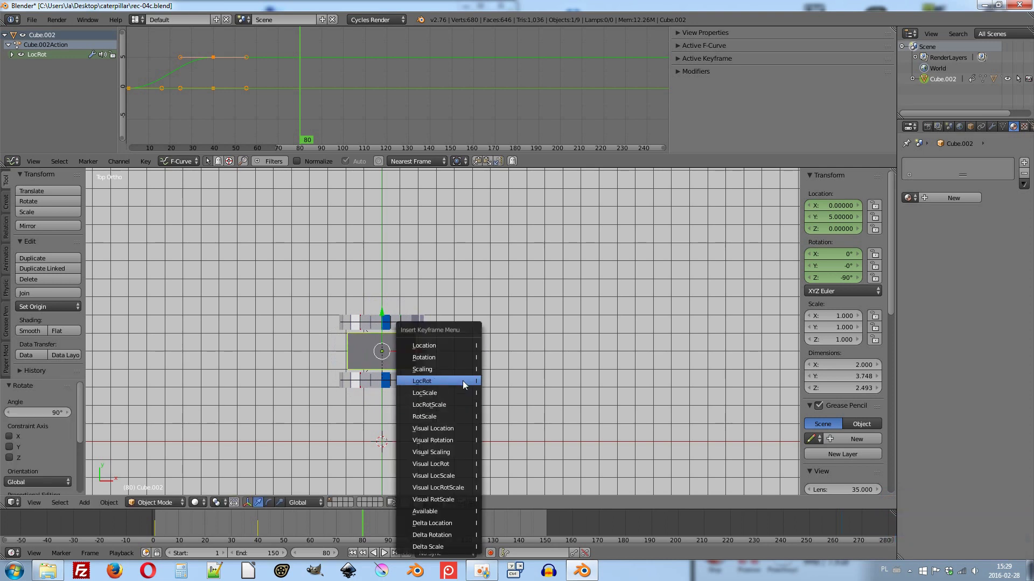
{"action": "left_click", "coordinate": [465, 385]}
At frame 110 move the body along X and key its location and rotation at the further positions.
{"action": "left_click", "coordinate": [405, 533]}
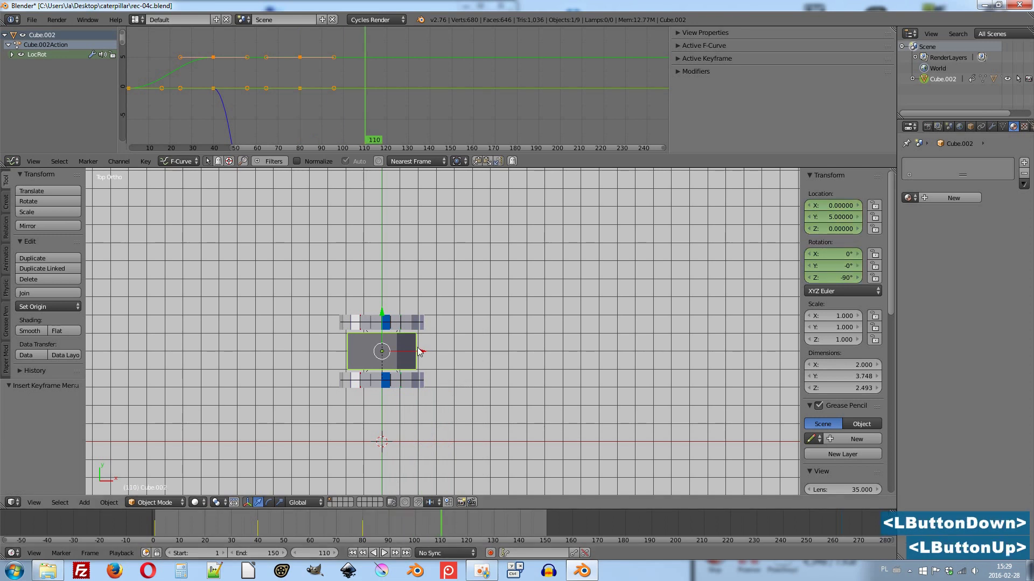
{"action": "left_click", "coordinate": [422, 353]}
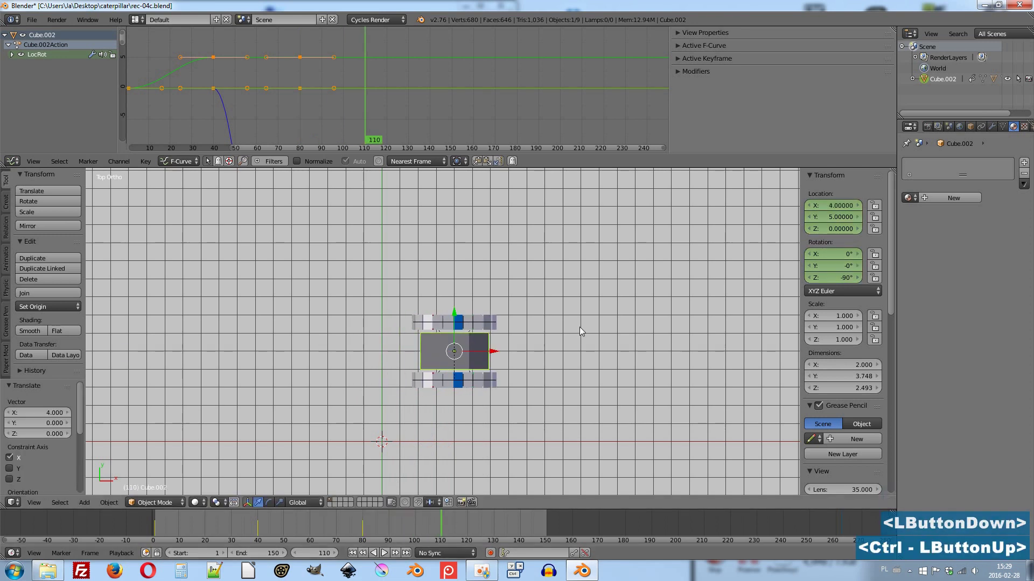
{"action": "key", "text": "i"}
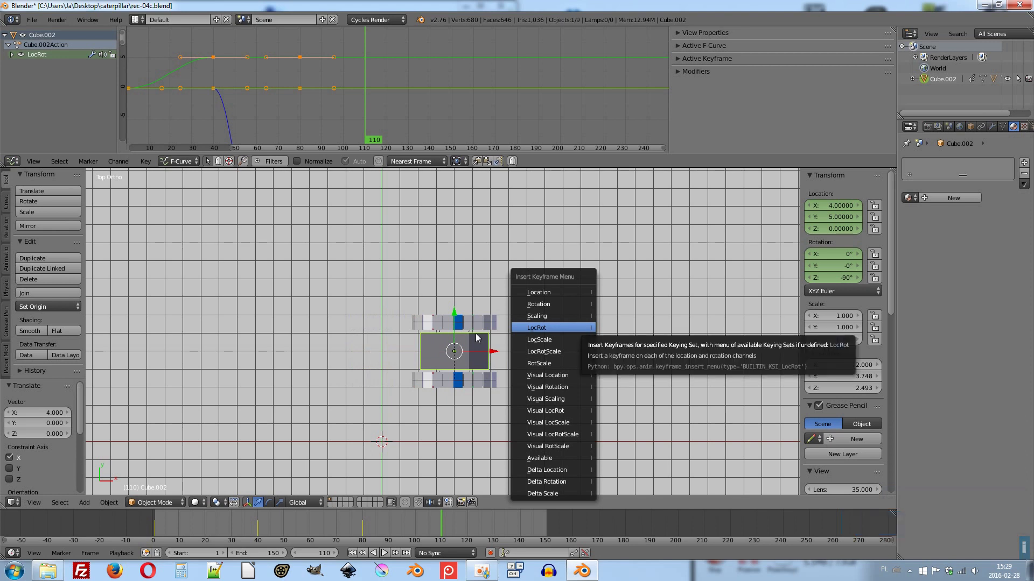
{"action": "left_click", "coordinate": [497, 355]}
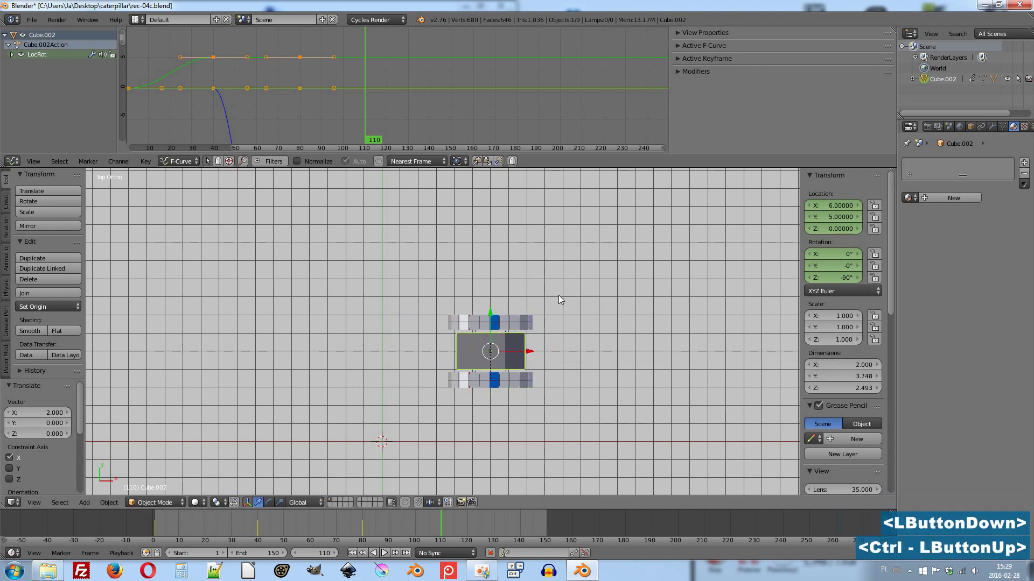
{"action": "key", "text": "i"}
{"action": "left_click", "coordinate": [576, 294]}
Play back the body animation from an early frame, then select the near track piece.
{"action": "left_click", "coordinate": [151, 521]}
{"action": "key", "text": "alt+a"}
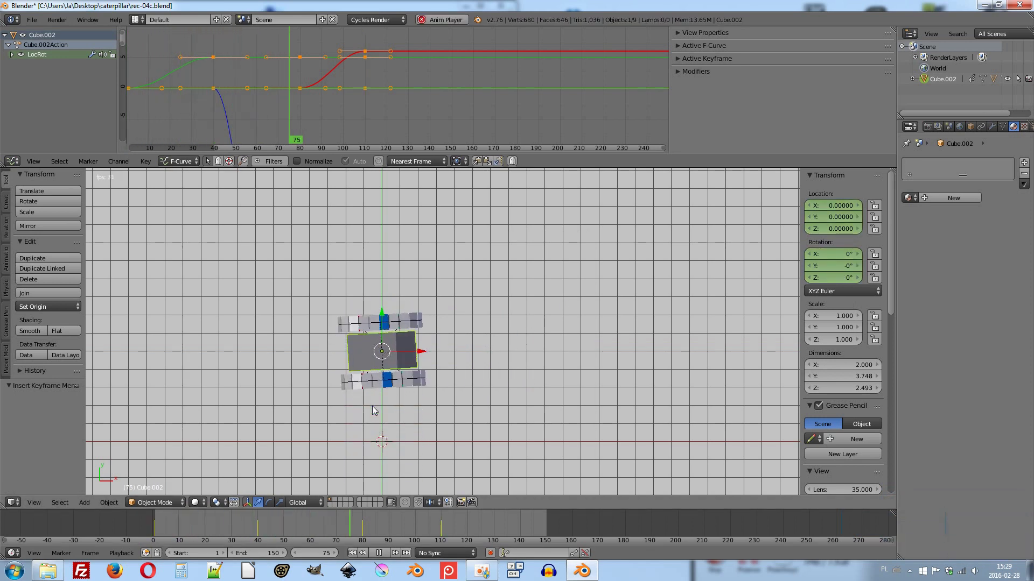
{"action": "key", "text": "Escape"}
{"action": "middle_click", "coordinate": [410, 425]}
{"action": "scroll", "scroll_direction": "up", "scroll_amount": 3}
{"action": "middle_click", "coordinate": [294, 360]}
{"action": "right_click", "coordinate": [404, 410]}
Insert a single keyframe on the far track piece Cube.001's Y Location.
{"action": "key", "text": "Right"}
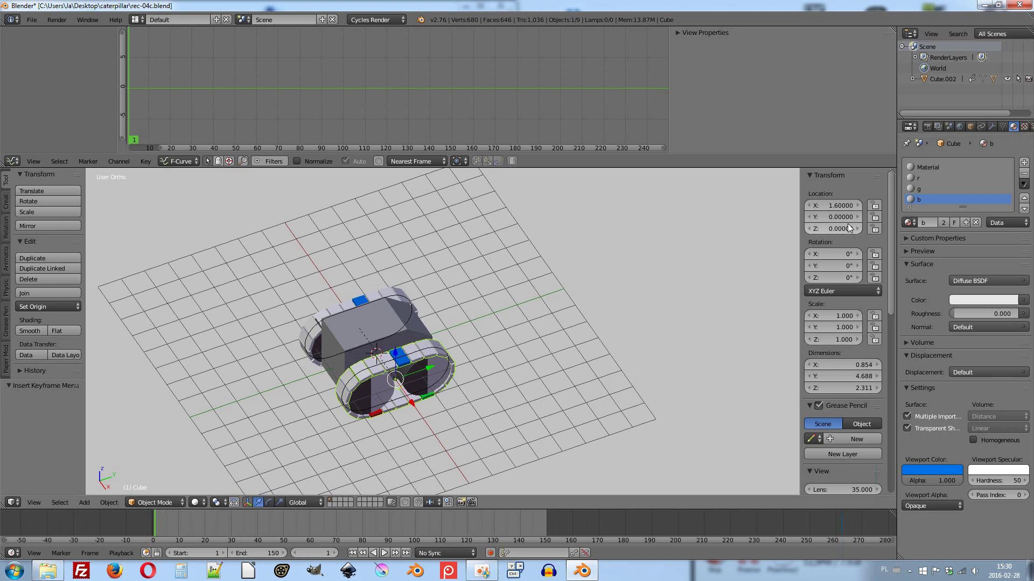
{"action": "right_click", "coordinate": [848, 223]}
{"action": "left_click", "coordinate": [845, 225]}
{"action": "right_click", "coordinate": [307, 327]}
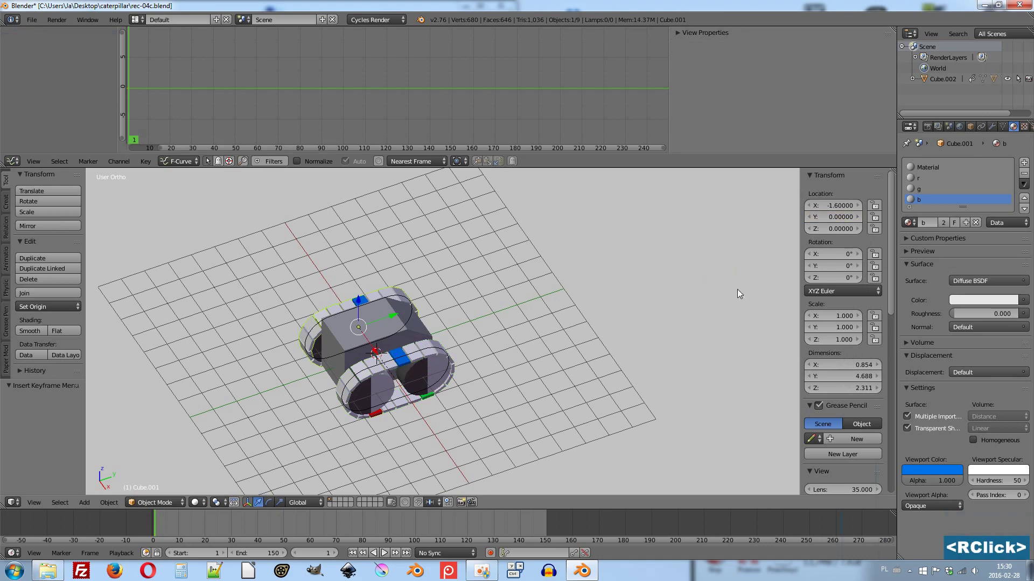
{"action": "right_click", "coordinate": [845, 221]}
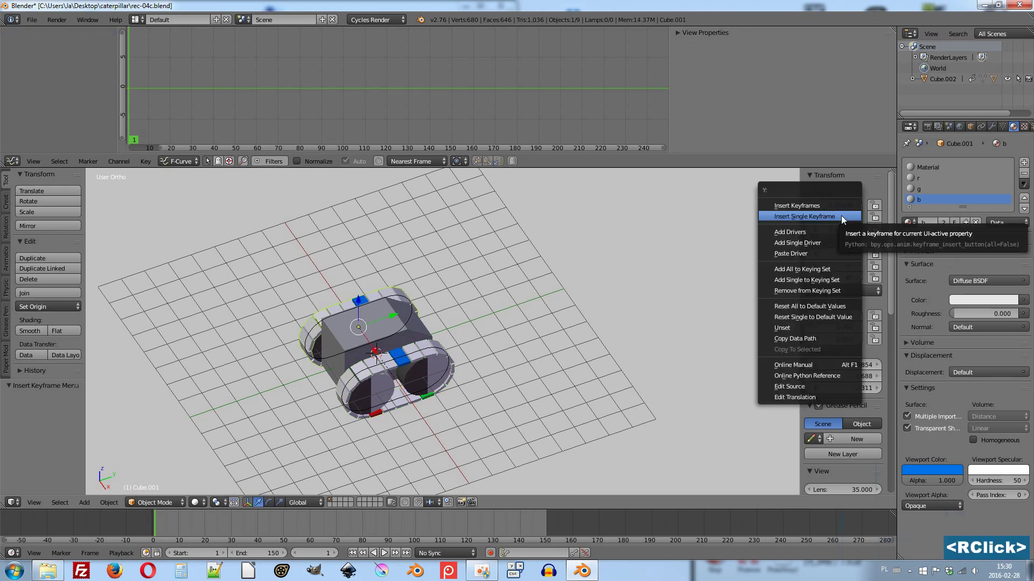
{"action": "left_click", "coordinate": [845, 221]}
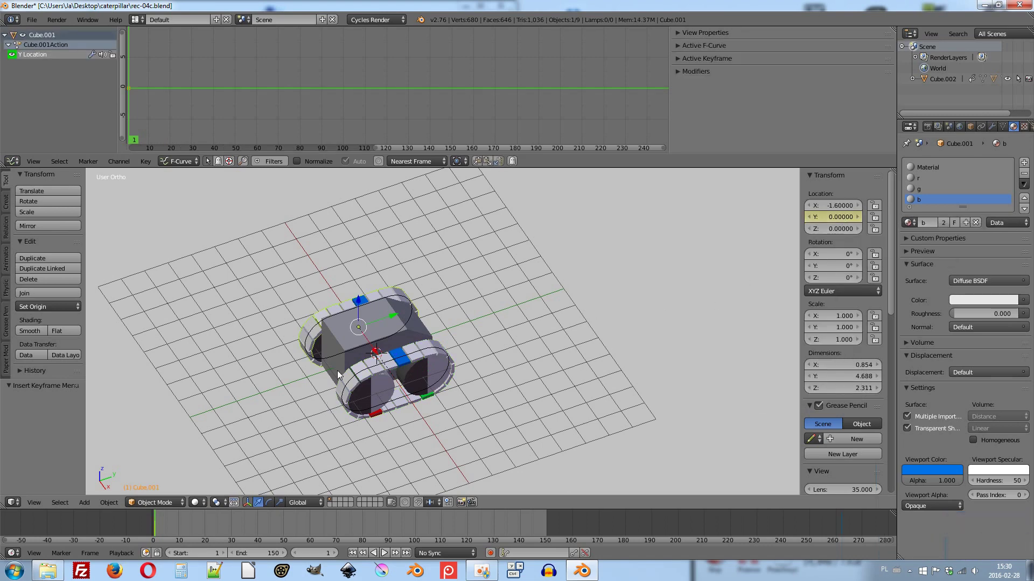
Insert a single keyframe on the near track piece Cube's Y Location.
{"action": "right_click", "coordinate": [341, 369]}
{"action": "left_click", "coordinate": [252, 531]}
{"action": "right_click", "coordinate": [455, 348]}
{"action": "right_click", "coordinate": [417, 296]}
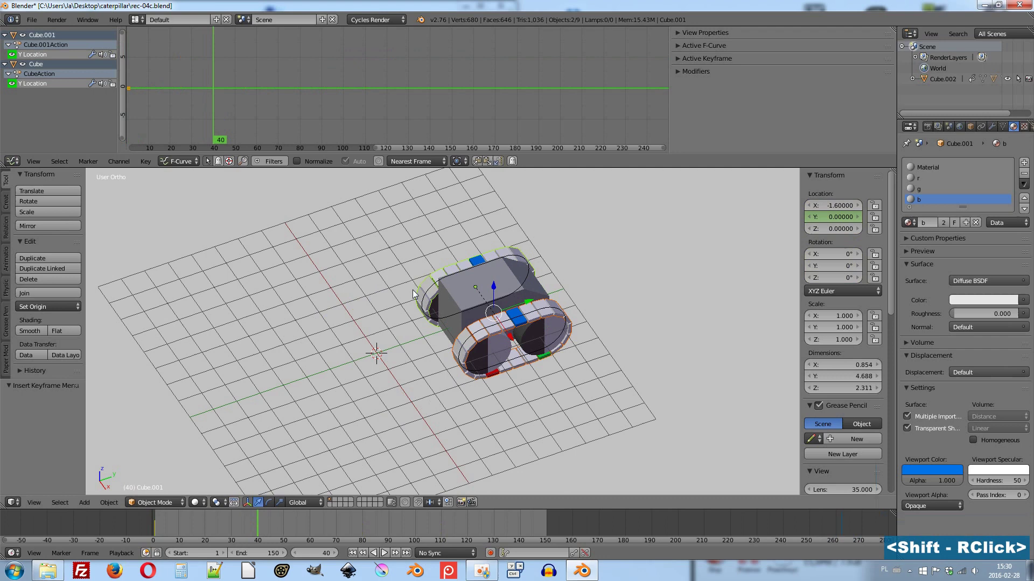
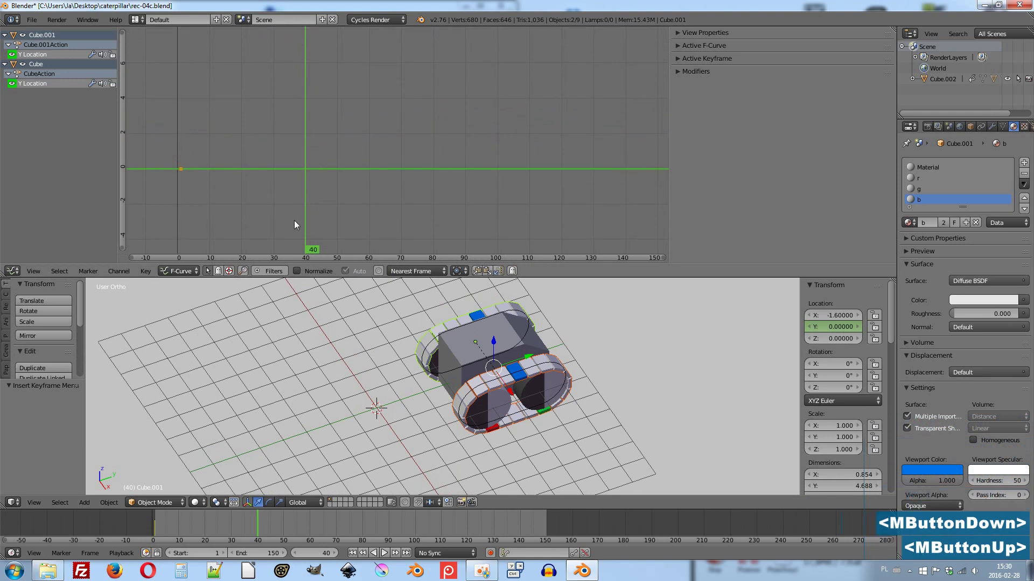
Insert keyframes on all track curve channels and pick Cube's Y Location channel.
{"action": "left_click", "coordinate": [146, 276]}
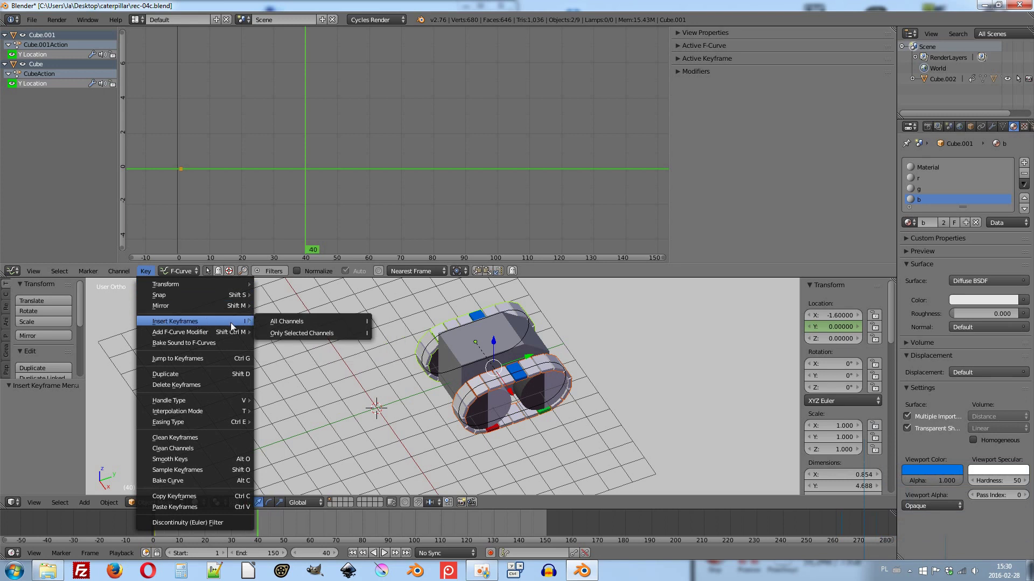
{"action": "left_click", "coordinate": [336, 326]}
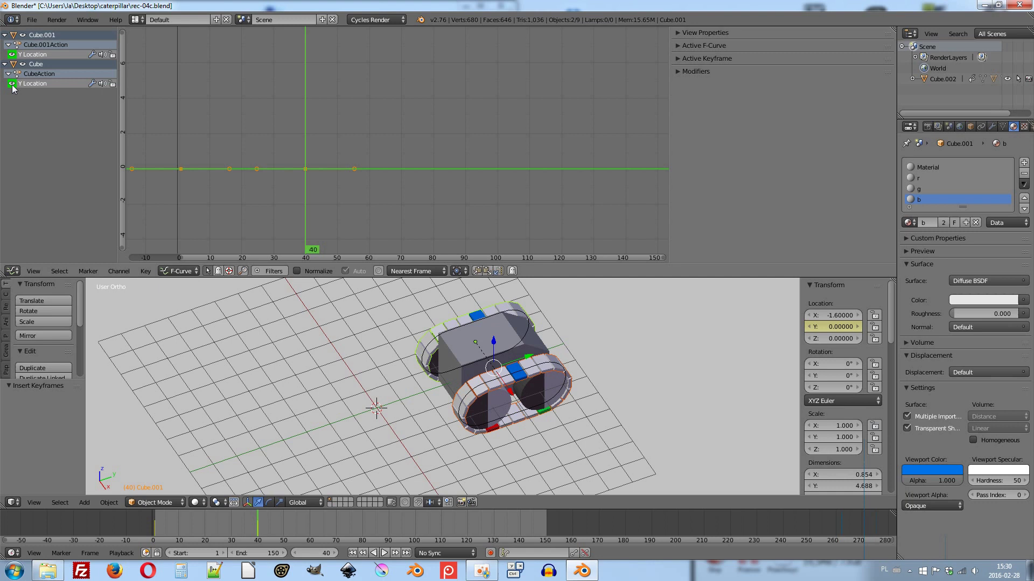
{"action": "left_click", "coordinate": [27, 90]}
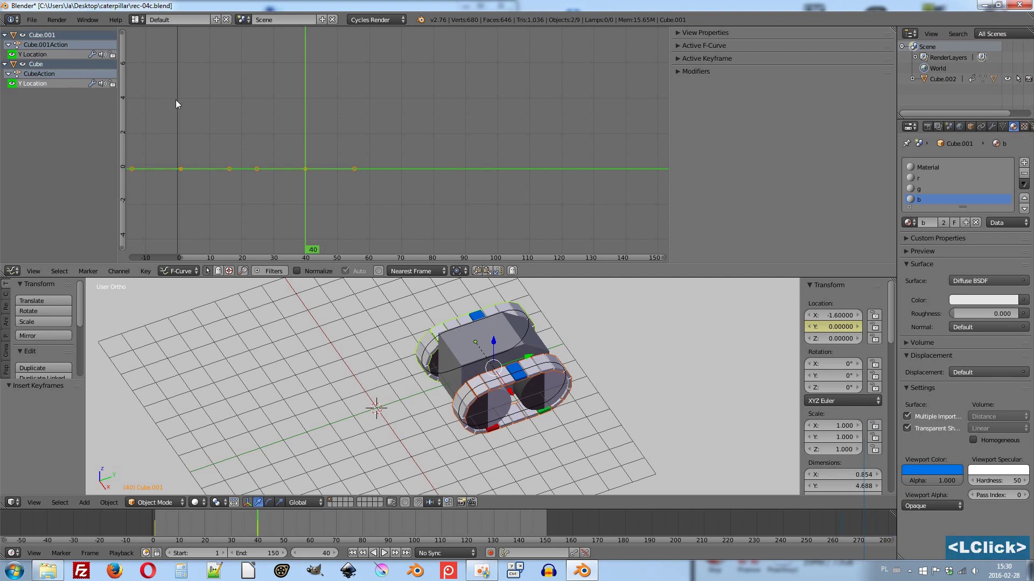
Set the active Y Location curve's display colour to a user-defined magenta.
{"action": "left_click", "coordinate": [680, 49]}
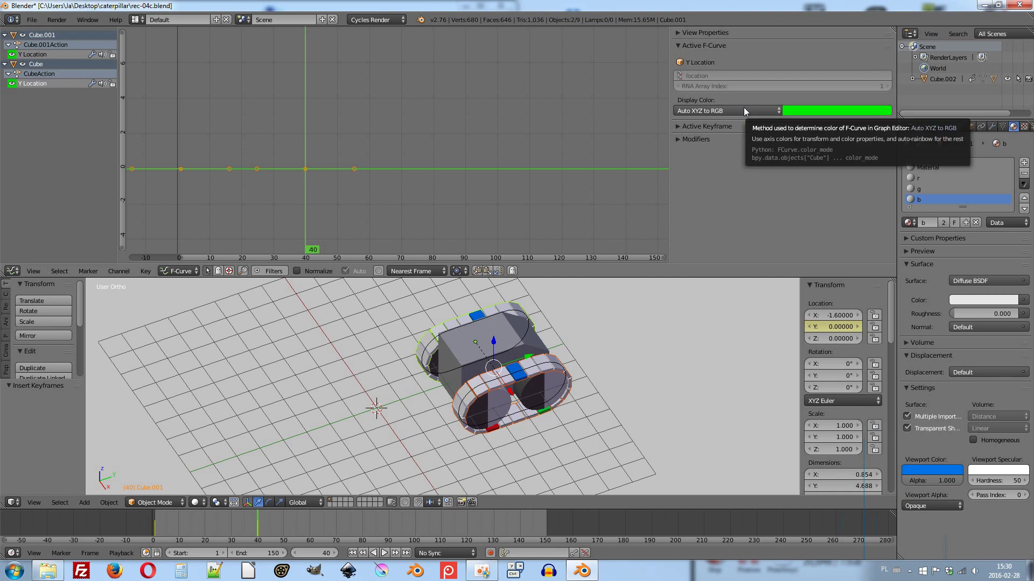
{"action": "left_click", "coordinate": [746, 111]}
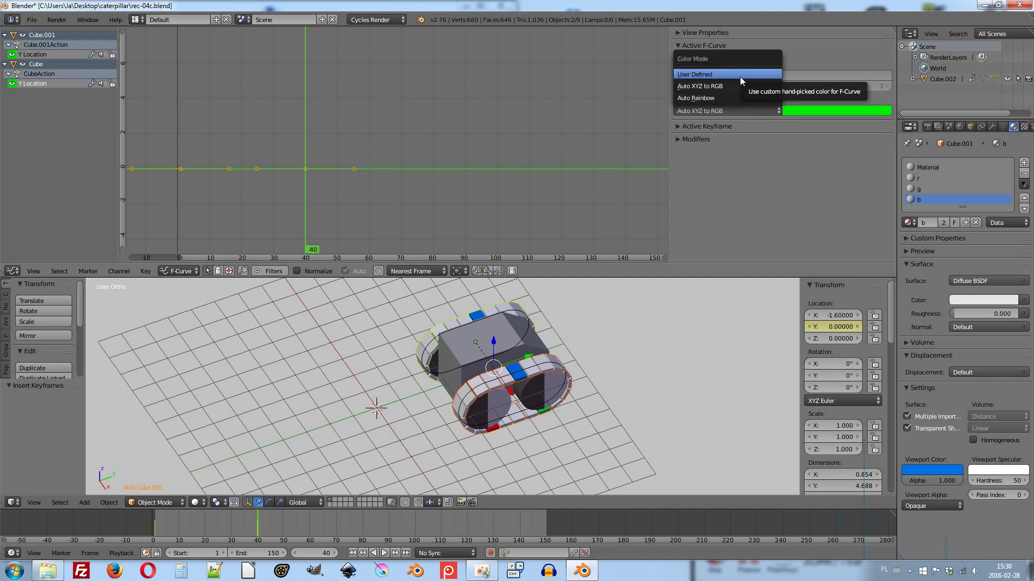
{"action": "left_click", "coordinate": [744, 82]}
{"action": "left_click", "coordinate": [814, 118]}
{"action": "left_click", "coordinate": [836, 166]}
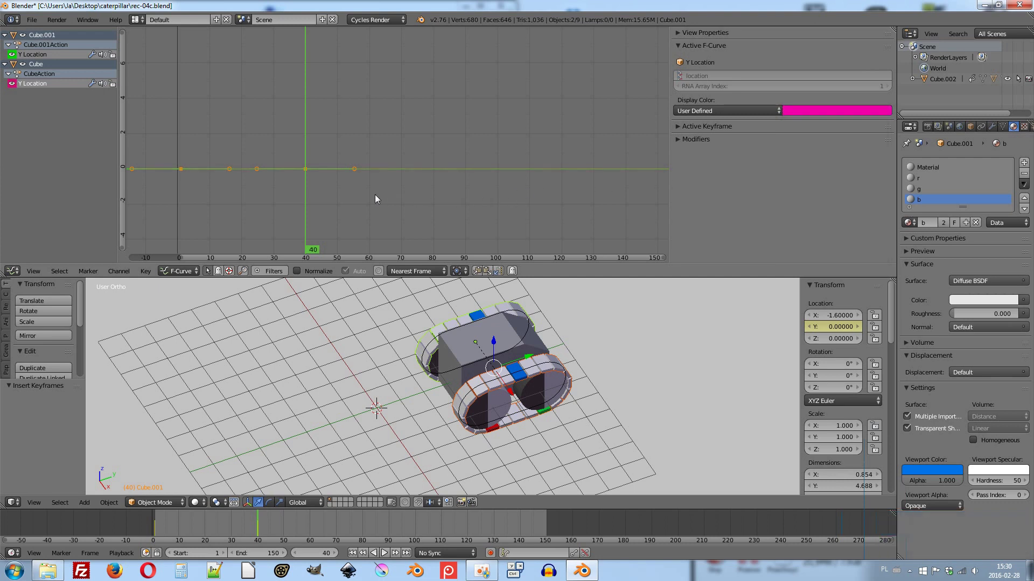
Deselect all keys and box-select the keys from frame 25 onward.
{"action": "key", "text": "a"}
{"action": "key", "text": "b"}
{"action": "left_click", "coordinate": [324, 190]}
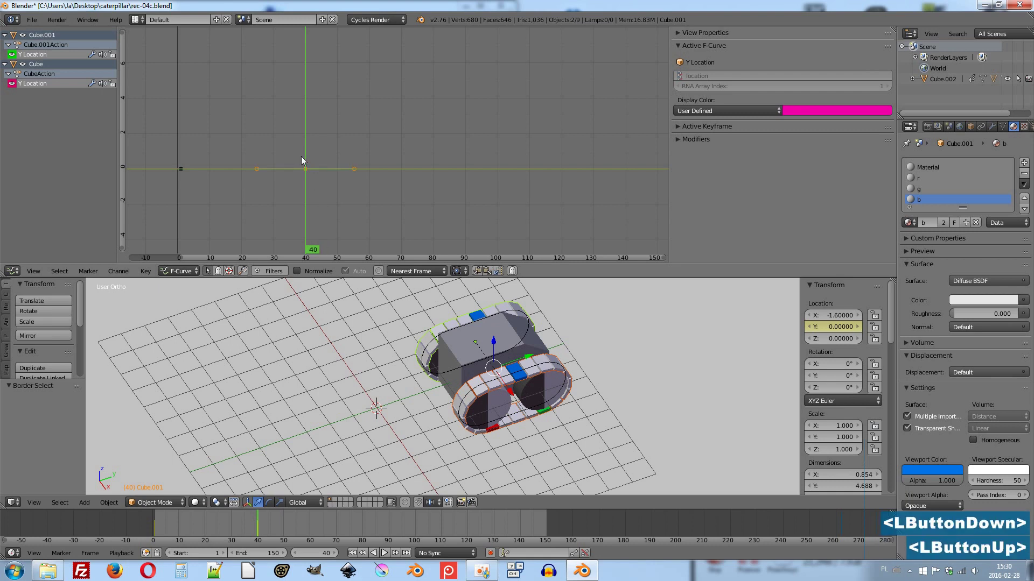
Raise the later Y Location keys to about 2.2 along the value axis and check playback.
{"action": "key", "text": "g"}
{"action": "key", "text": "y"}
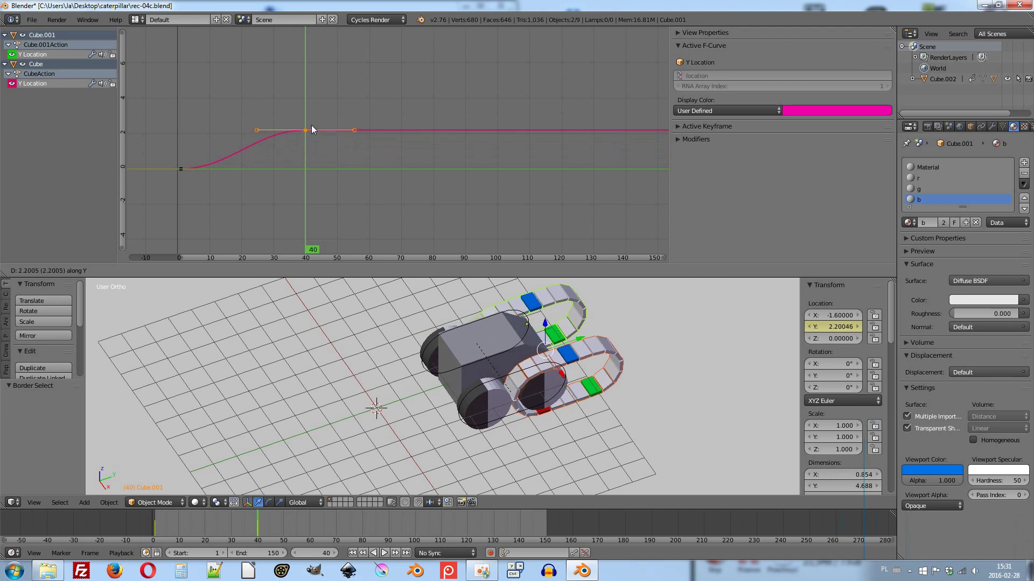
{"action": "left_click", "coordinate": [315, 123]}
{"action": "left_click", "coordinate": [153, 525]}
{"action": "key", "text": "alt+a"}
{"action": "key", "text": "Escape"}
{"action": "left_click", "coordinate": [172, 531]}
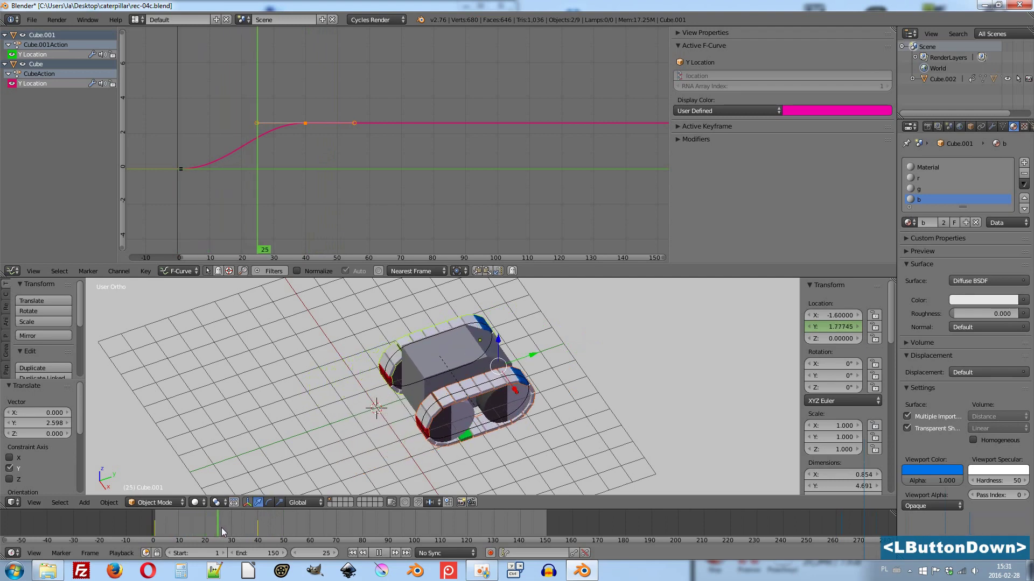
From frame 20, lift the later keys to about 4 and scrub the first frames to check.
{"action": "scroll", "scroll_direction": "up", "scroll_amount": 3}
{"action": "middle_click", "coordinate": [441, 450]}
{"action": "left_click", "coordinate": [171, 526]}
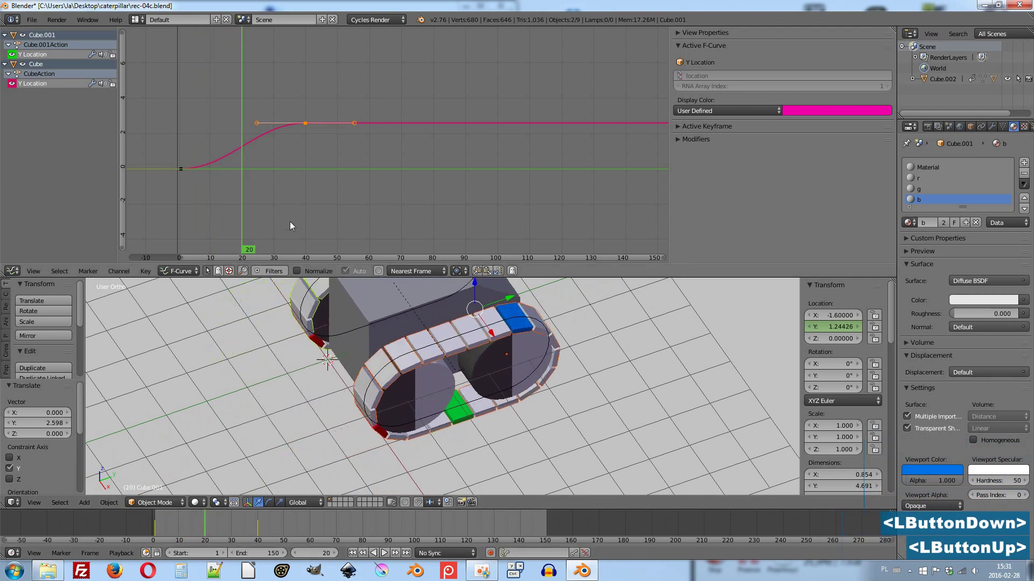
{"action": "key", "text": "g"}
{"action": "key", "text": "y"}
{"action": "left_click", "coordinate": [343, 151]}
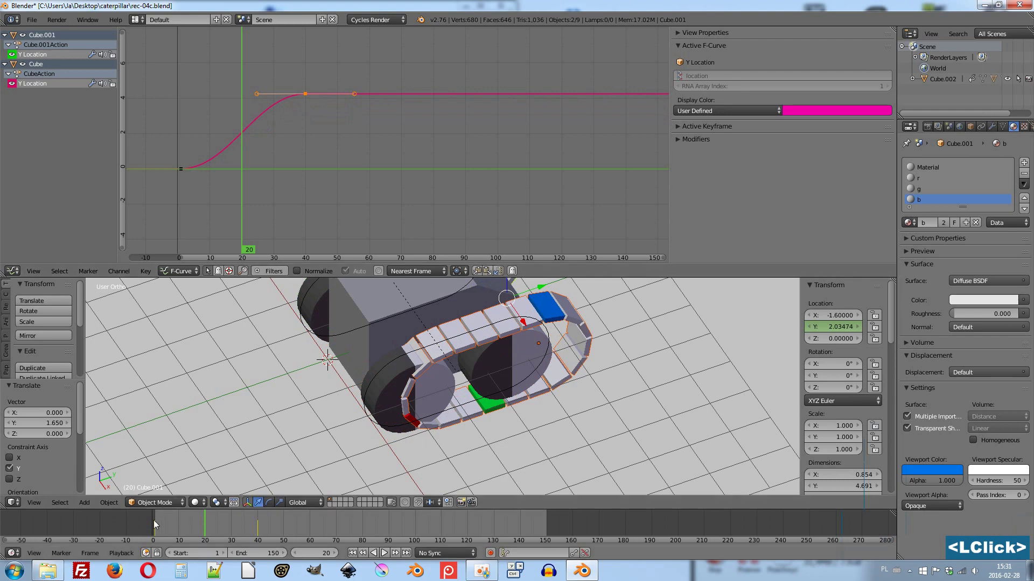
{"action": "left_click", "coordinate": [158, 527]}
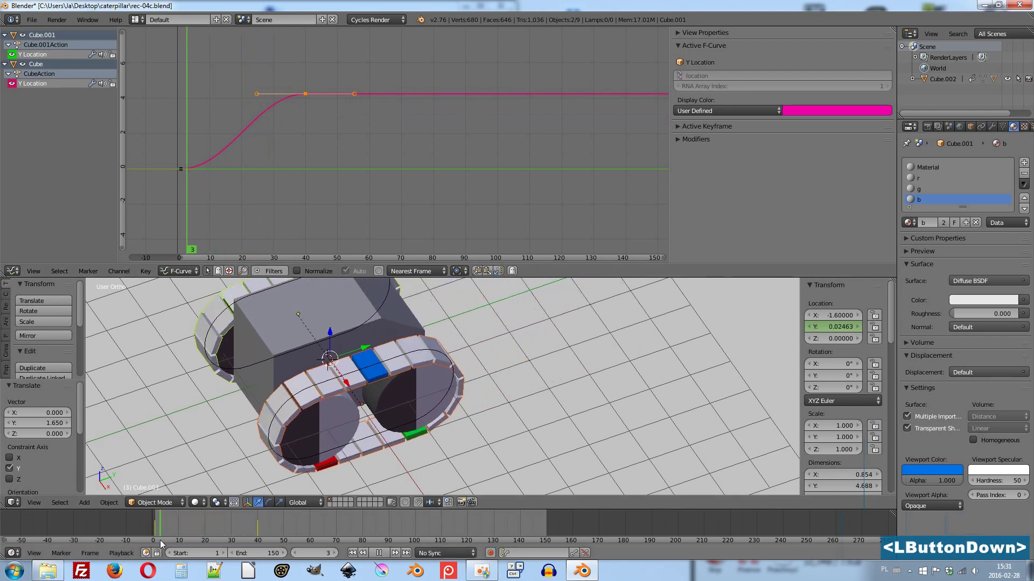
Fine-tune the raised keys' heights along Y and scrub to frame 34 to check motion.
{"action": "key", "text": "g"}
{"action": "type", "text": "y"}
{"action": "left_click", "coordinate": [338, 184]}
{"action": "left_click", "coordinate": [162, 524]}
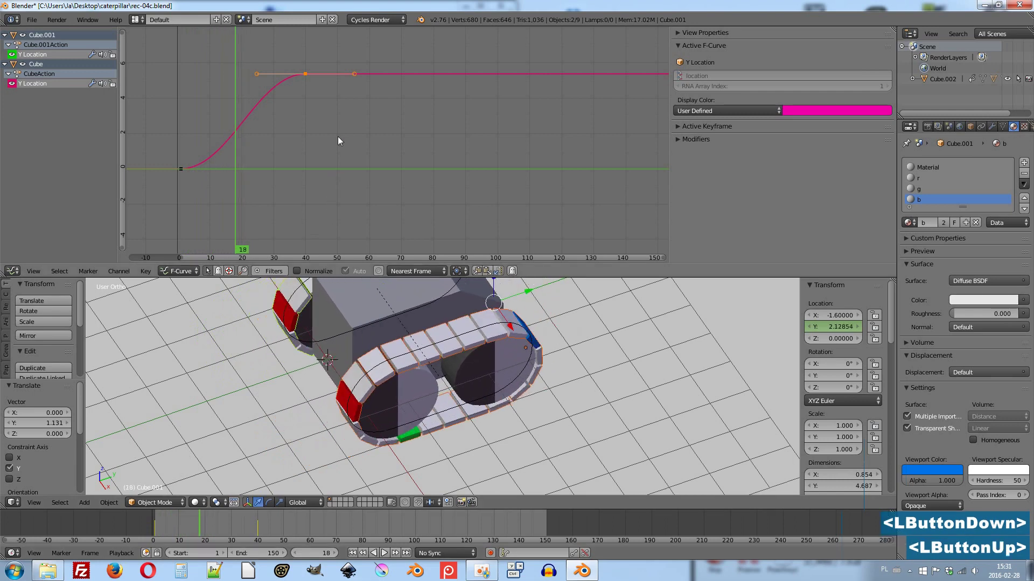
{"action": "type", "text": "y"}
{"action": "left_click", "coordinate": [343, 148]}
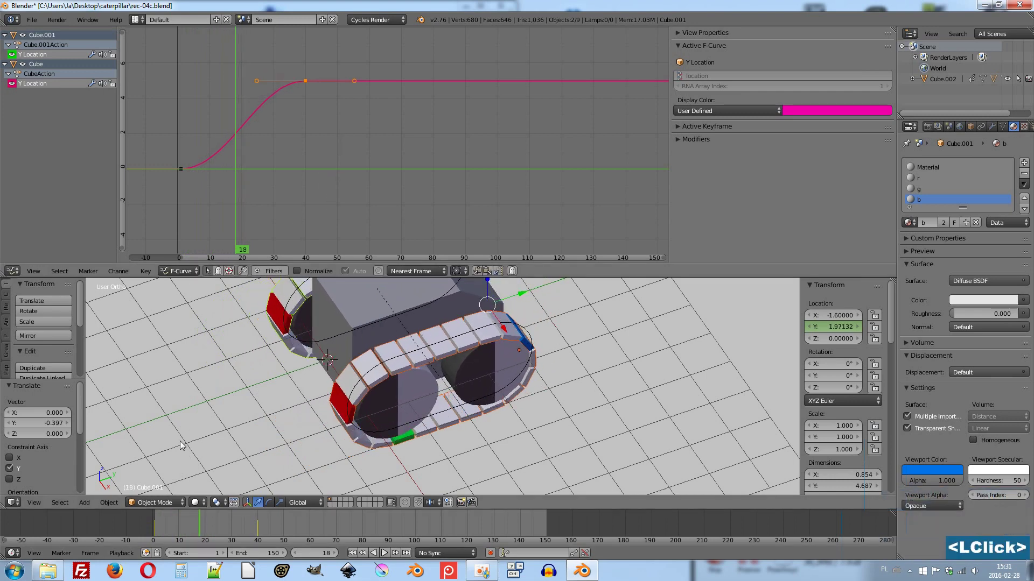
{"action": "left_click", "coordinate": [163, 529]}
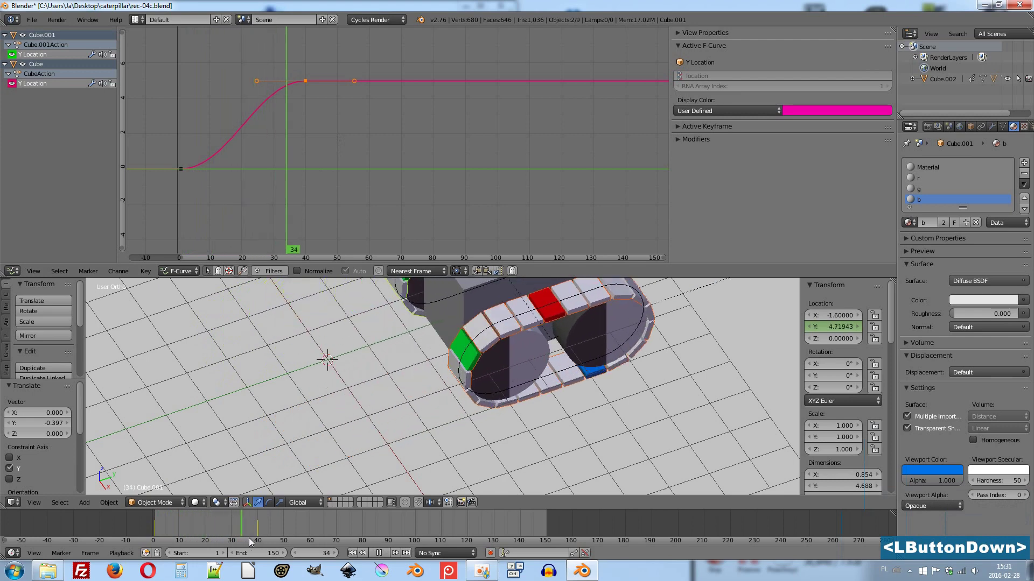
Play the tracks' forward motion twice, then stop and rewind to frame 0.
{"action": "scroll", "scroll_direction": "down", "scroll_amount": 3}
{"action": "left_click", "coordinate": [145, 526]}
{"action": "scroll", "scroll_direction": "down", "scroll_amount": 3}
{"action": "key", "text": "alt+a"}
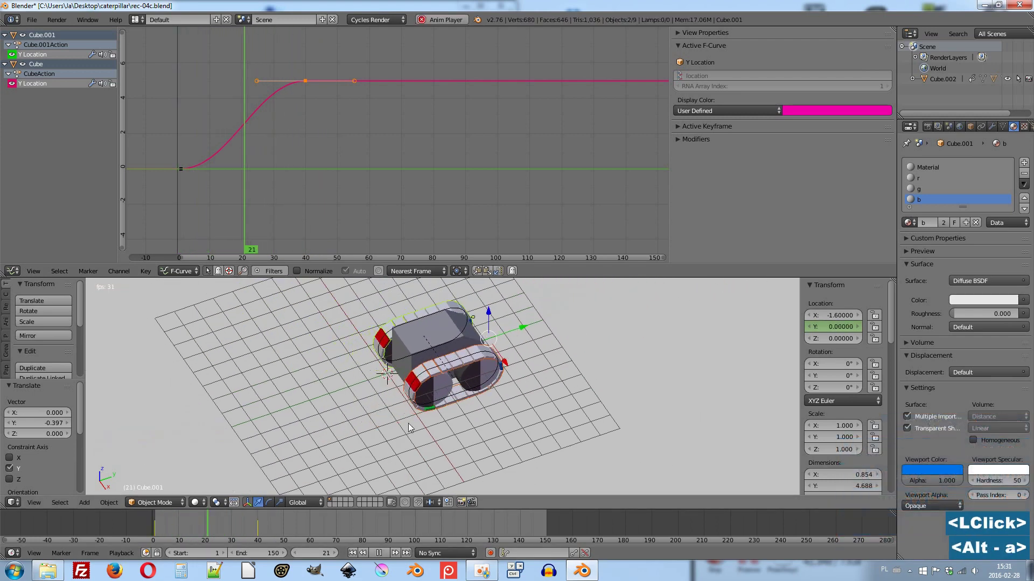
{"action": "key", "text": "Escape"}
{"action": "key", "text": "alt+a"}
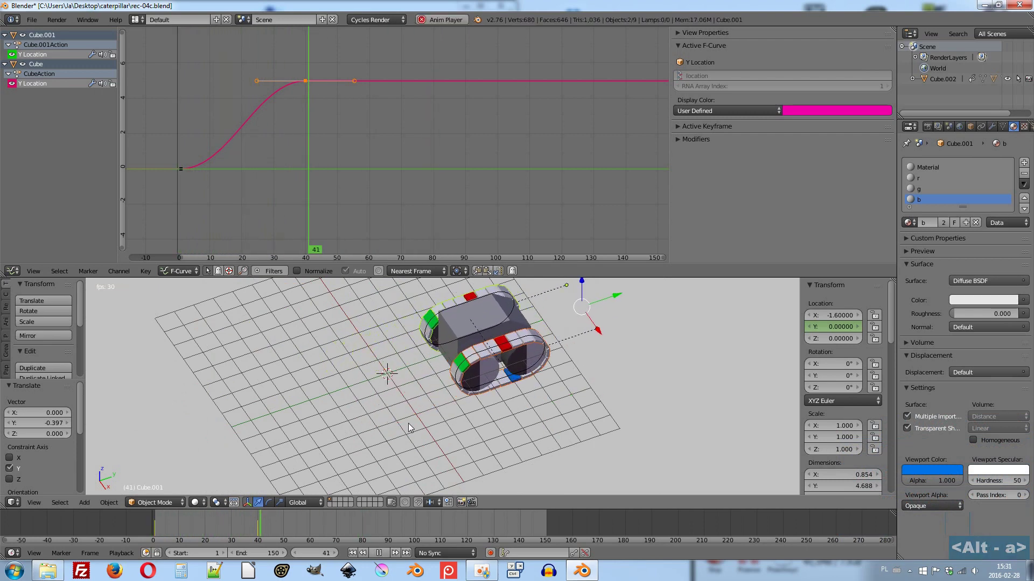
{"action": "key", "text": "Escape"}
At frame 80 select both tracks to show their Y Location curves and keys.
{"action": "right_click", "coordinate": [358, 363]}
{"action": "left_click", "coordinate": [263, 526]}
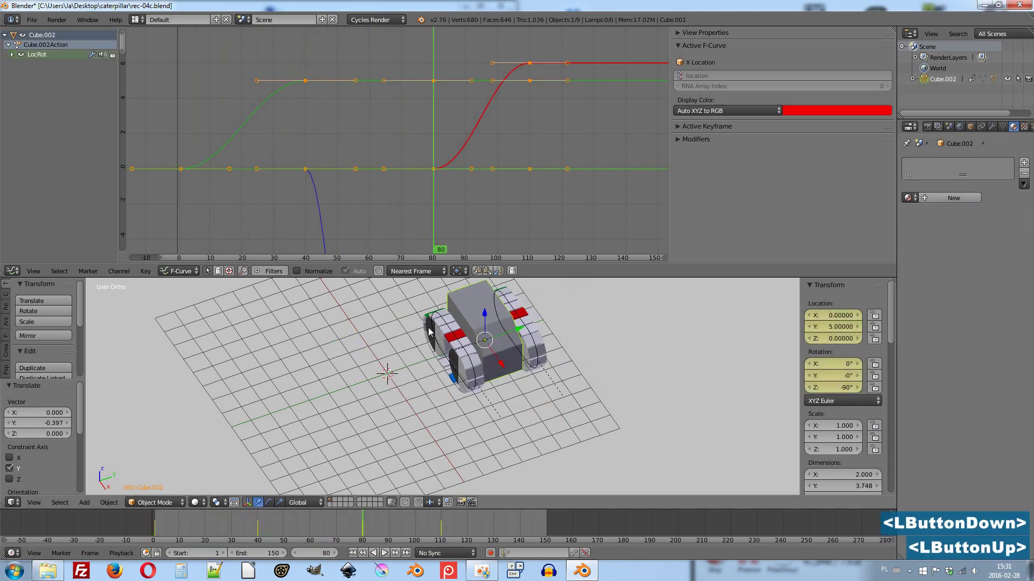
{"action": "right_click", "coordinate": [434, 312]}
{"action": "right_click", "coordinate": [518, 298]}
{"action": "right_click", "coordinate": [308, 85]}
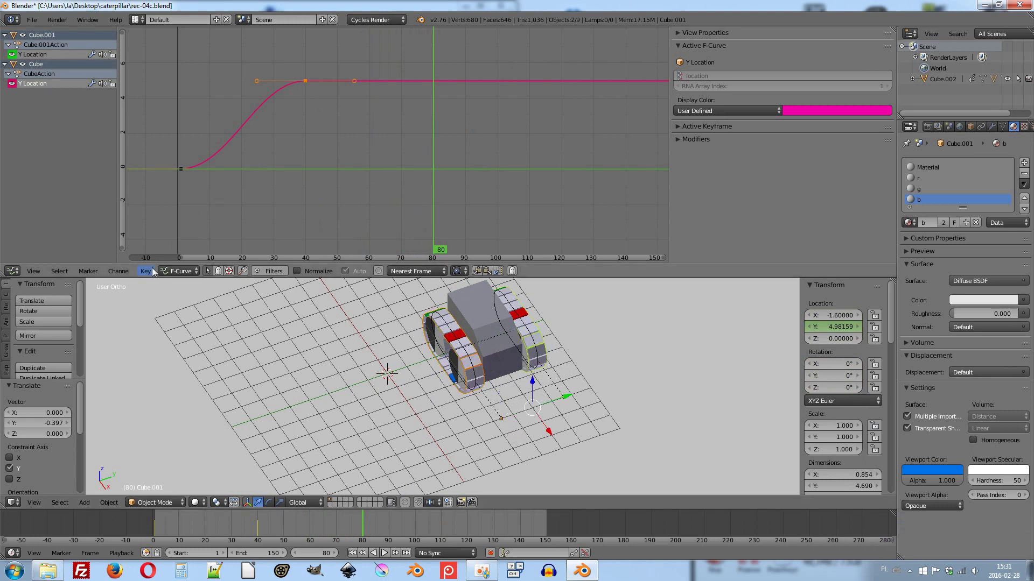
Set the tracks' key handles to Free then Vector and insert keys on all channels at frame 80.
{"action": "left_click", "coordinate": [155, 271]}
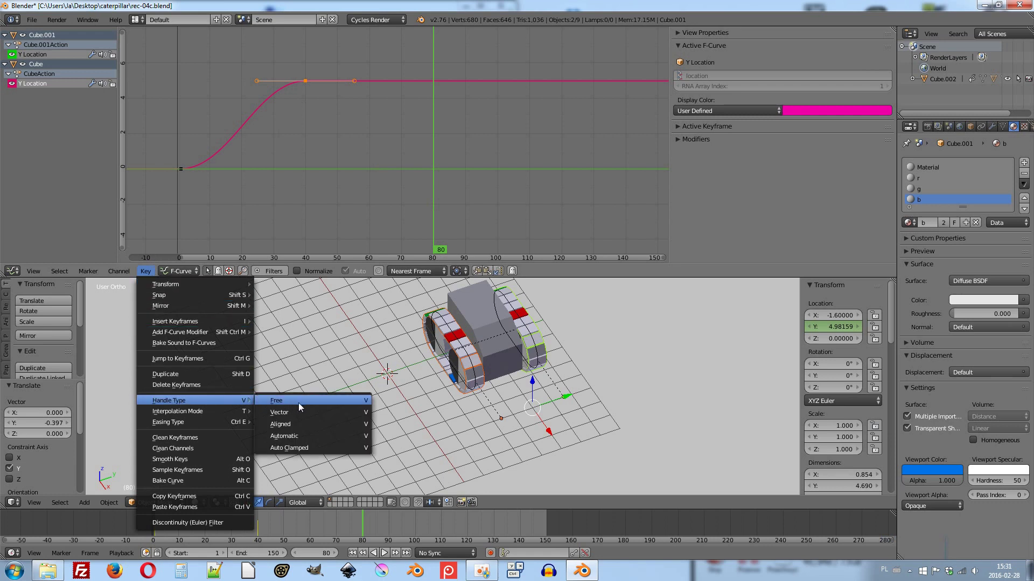
{"action": "left_click", "coordinate": [302, 406]}
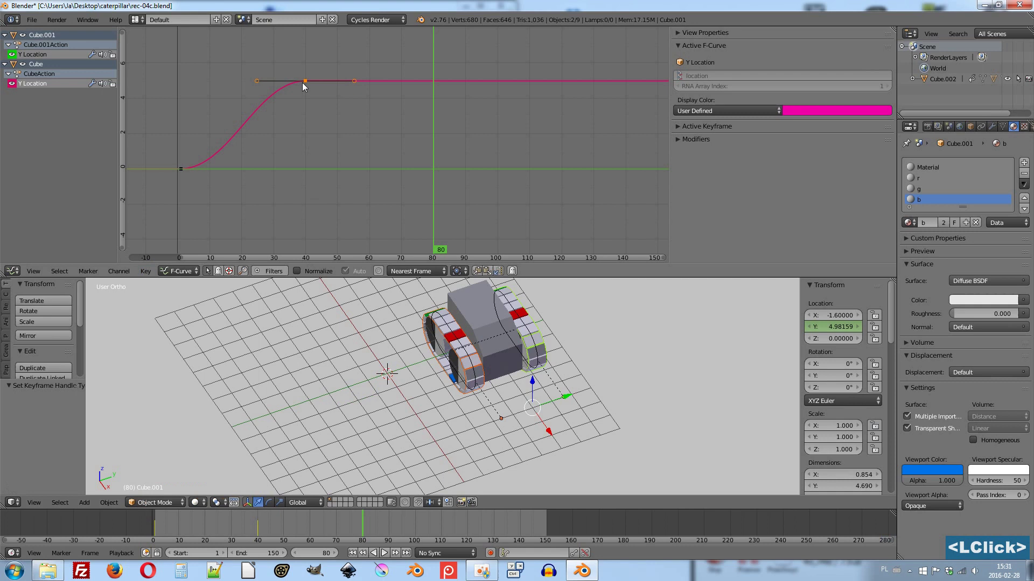
{"action": "right_click", "coordinate": [305, 87]}
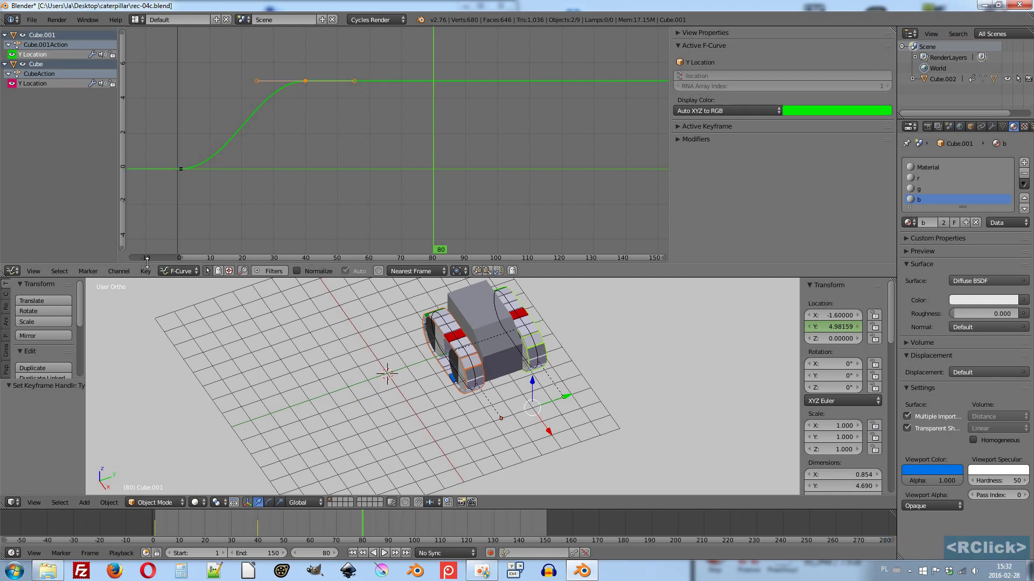
{"action": "left_click", "coordinate": [150, 274]}
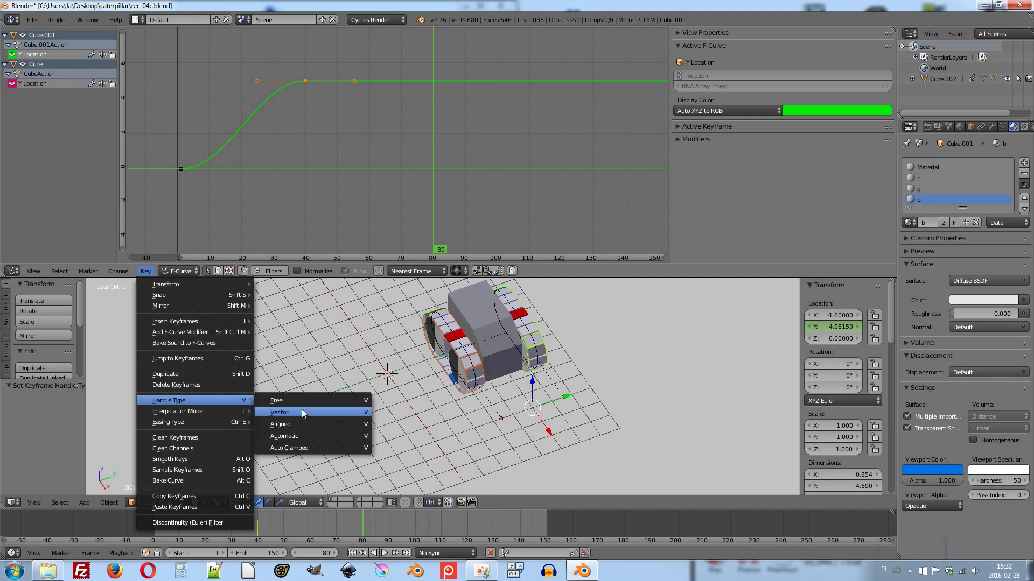
{"action": "left_click", "coordinate": [317, 404]}
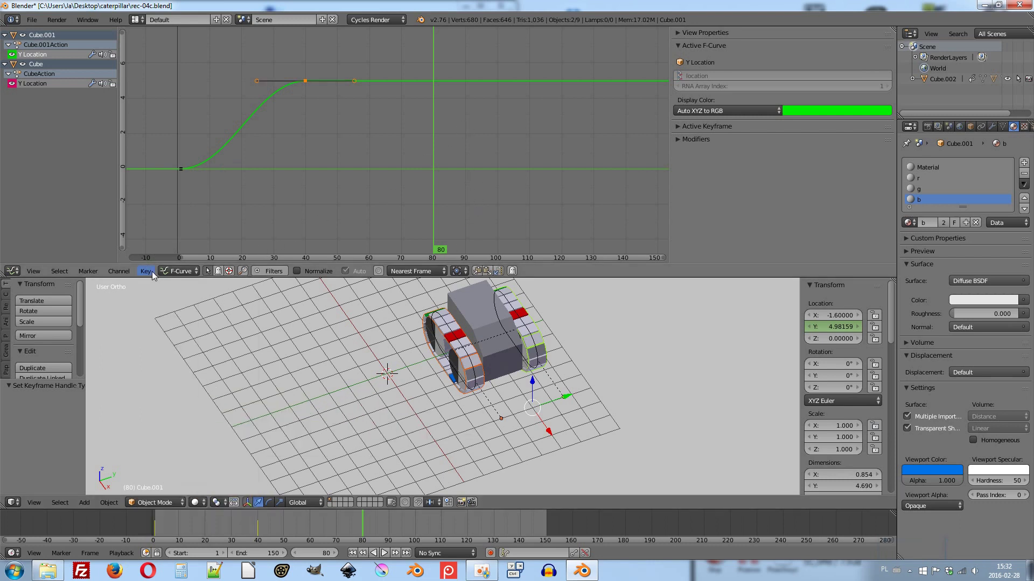
{"action": "left_click", "coordinate": [140, 275]}
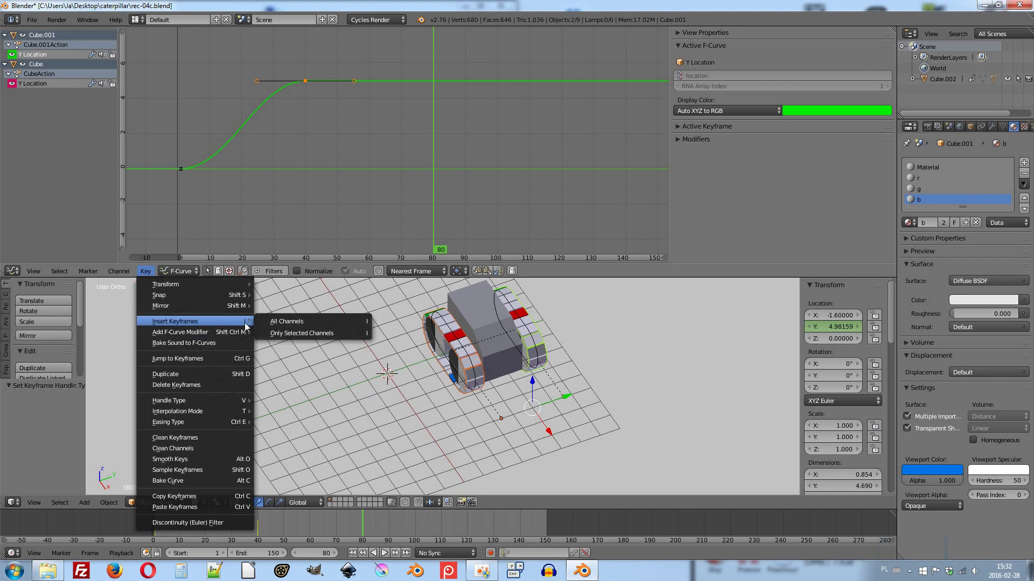
{"action": "left_click", "coordinate": [324, 327]}
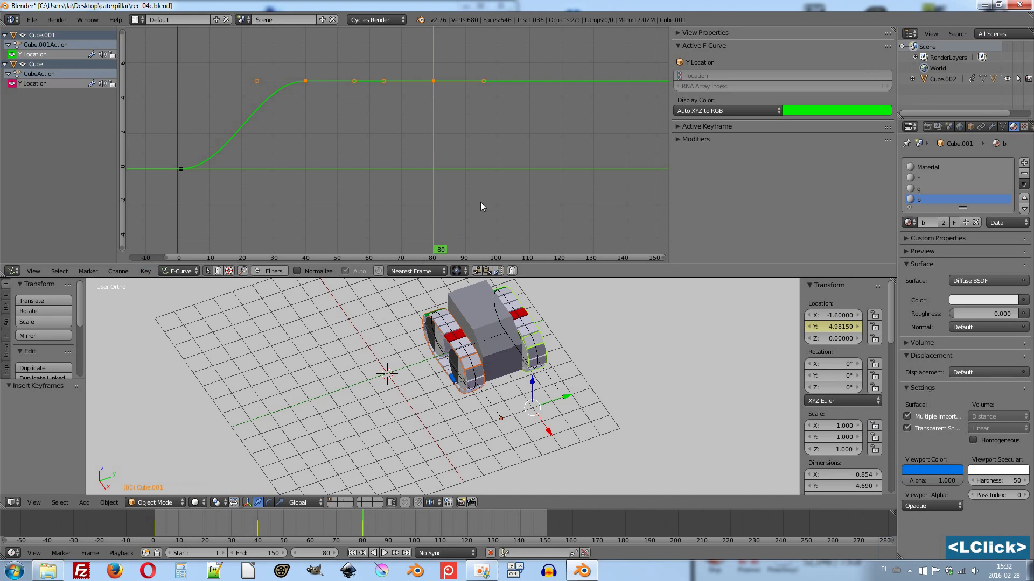
Move the frame-80 Y Location keys by -4 on one track and +4 on the other.
{"action": "right_click", "coordinate": [435, 84]}
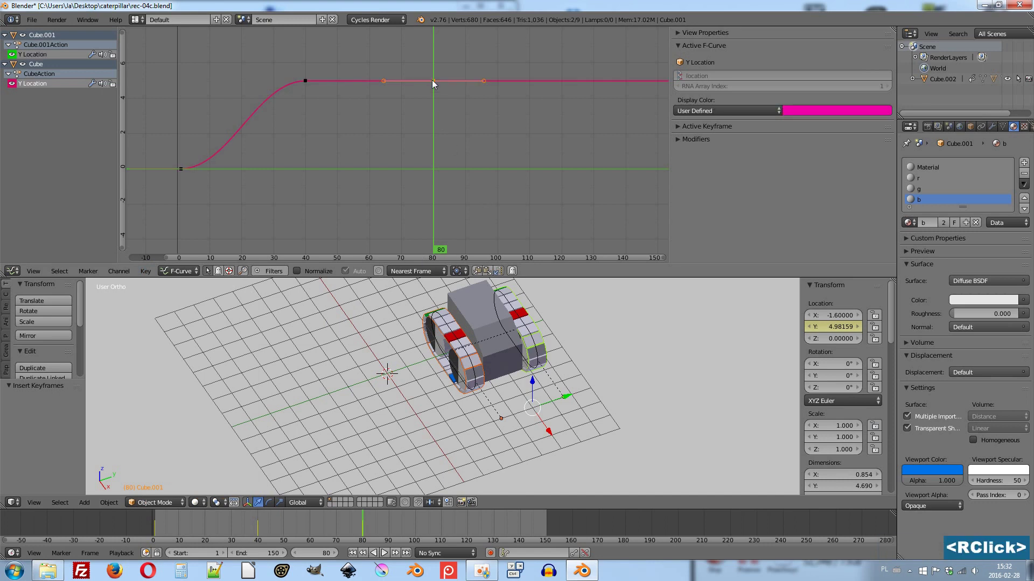
{"action": "key", "text": "g"}
{"action": "key", "text": "y"}
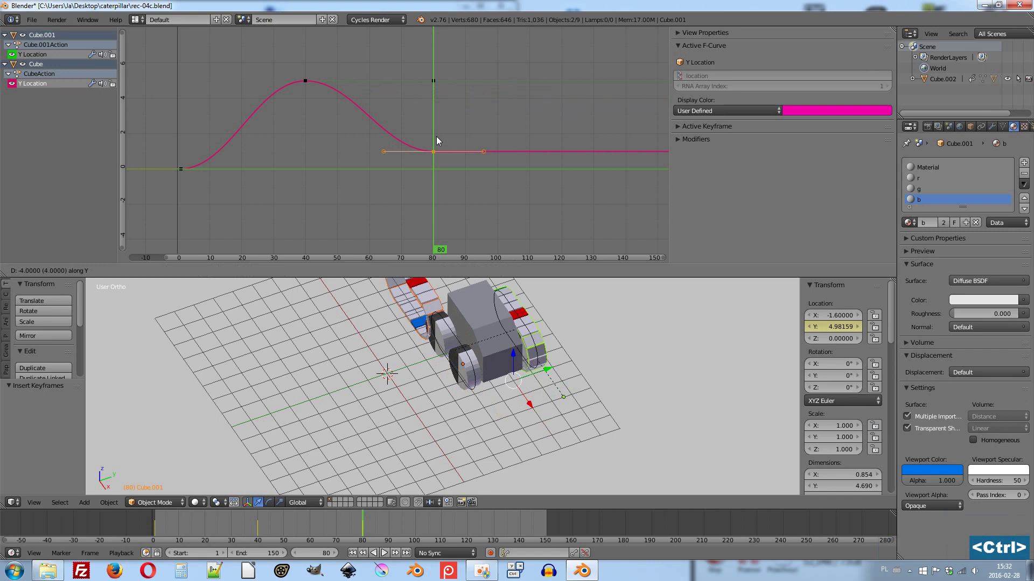
{"action": "left_click", "coordinate": [439, 141]}
{"action": "right_click", "coordinate": [434, 80]}
{"action": "middle_click", "coordinate": [427, 104]}
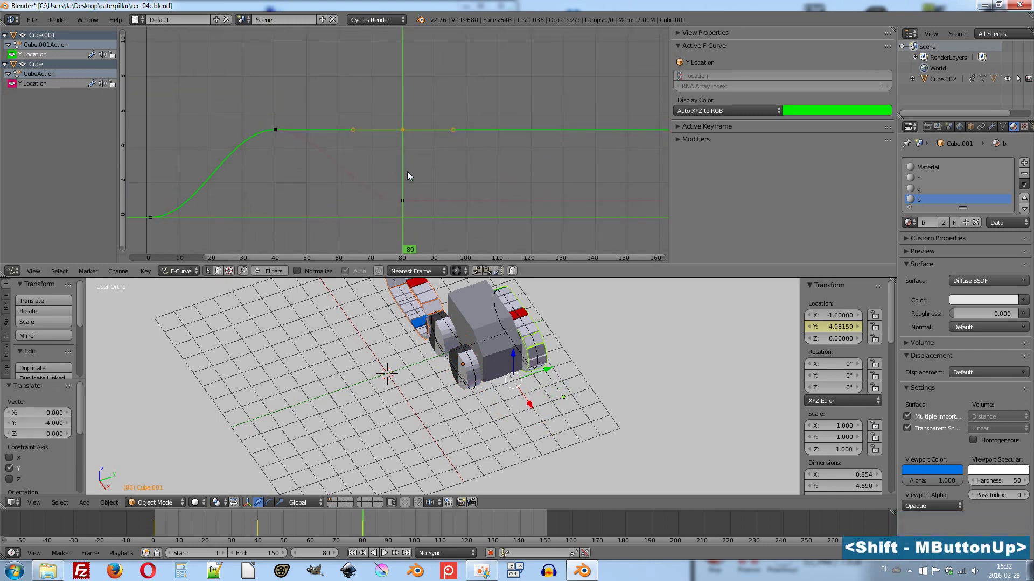
{"action": "key", "text": "g"}
{"action": "key", "text": "y"}
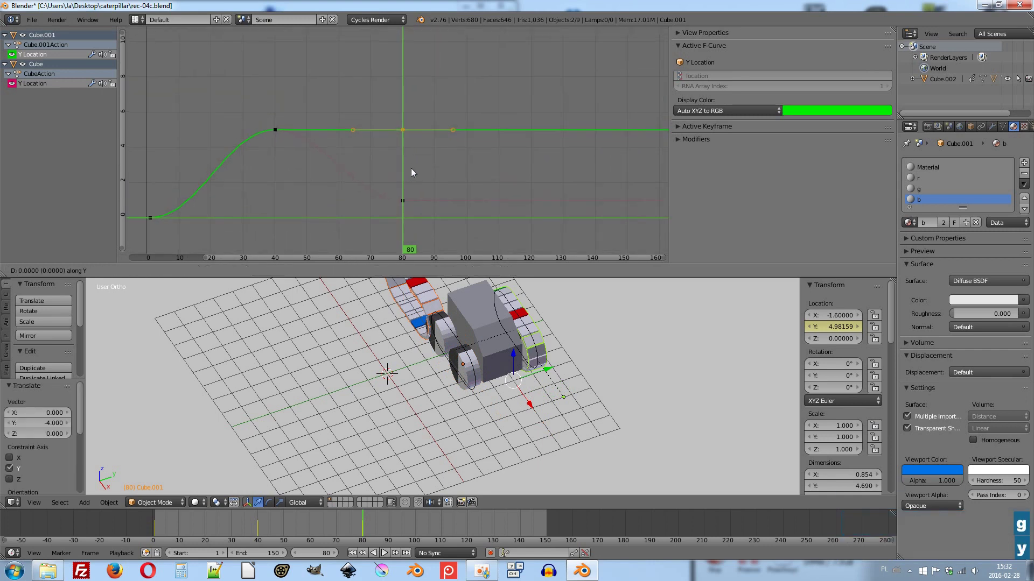
{"action": "key", "text": "ctrl+y"}
{"action": "left_click", "coordinate": [417, 120]}
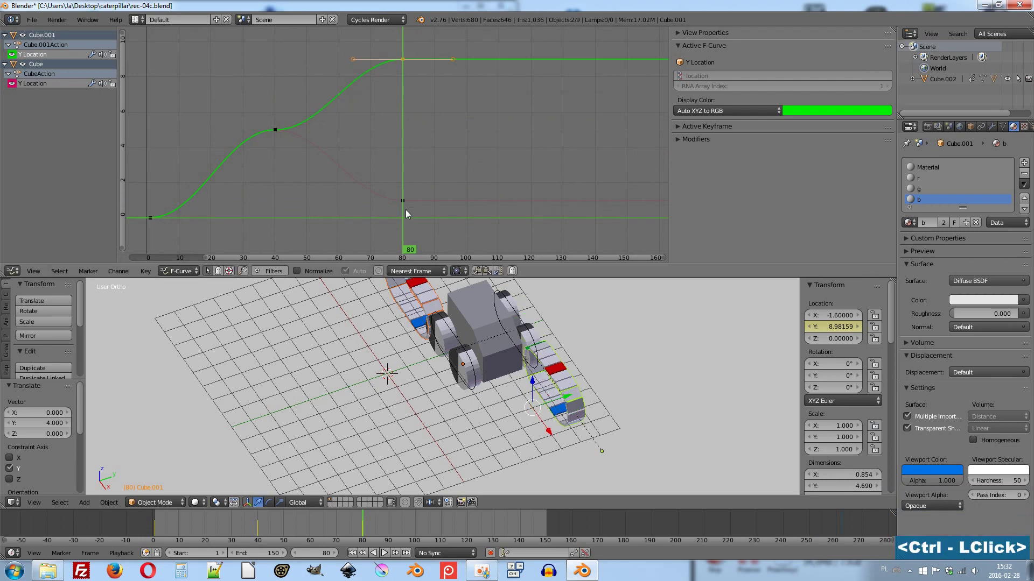
Replay the animation, then select the body at frame 110 and the second track.
{"action": "left_click", "coordinate": [271, 527]}
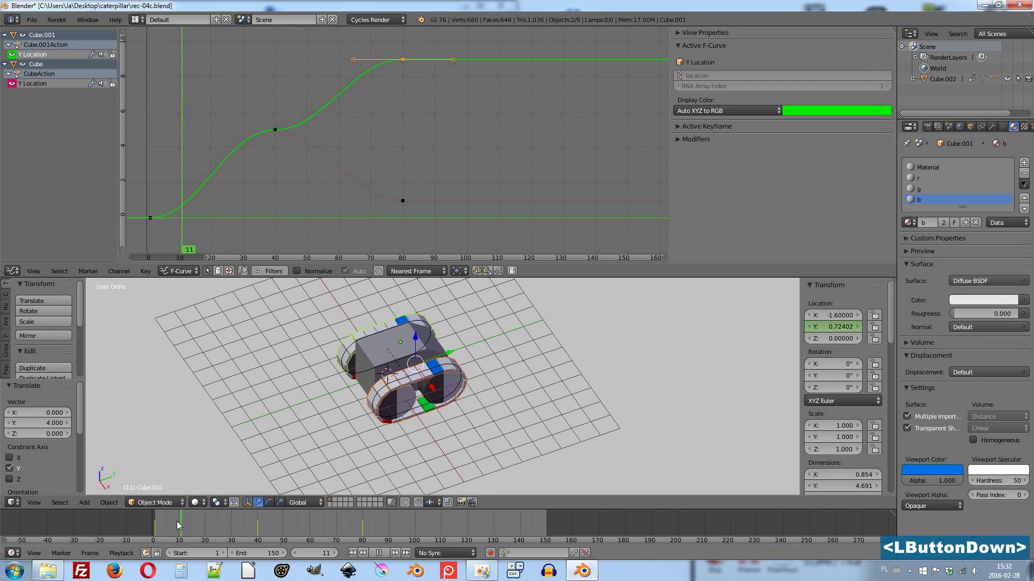
{"action": "key", "text": "alt+a"}
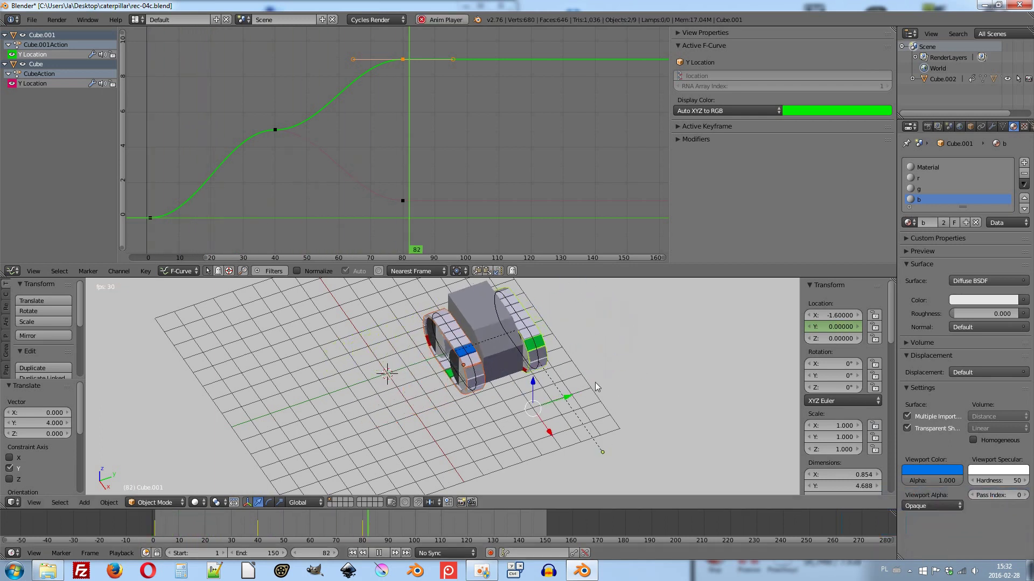
{"action": "key", "text": "Escape"}
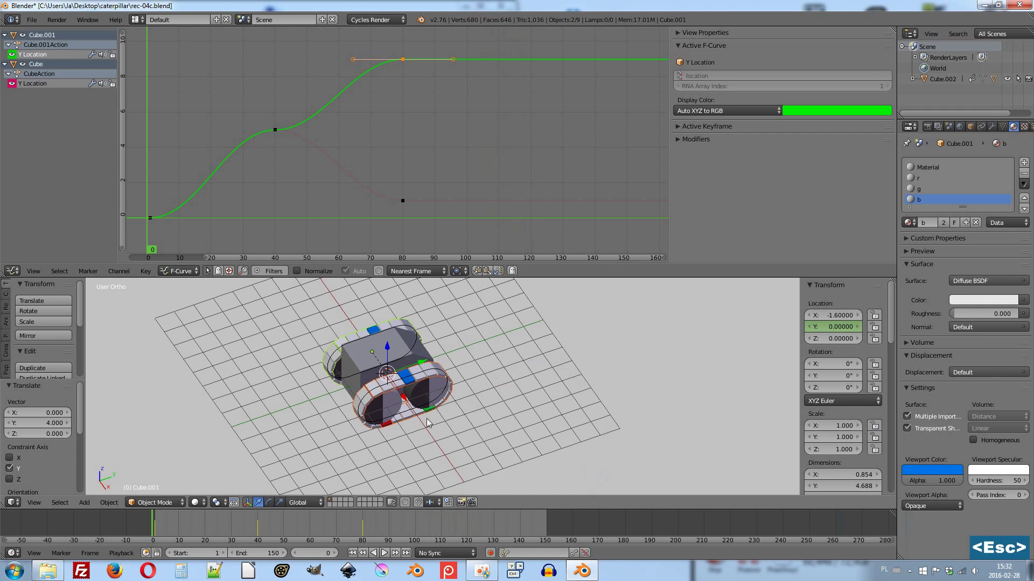
{"action": "right_click", "coordinate": [360, 368]}
{"action": "left_click", "coordinate": [437, 529]}
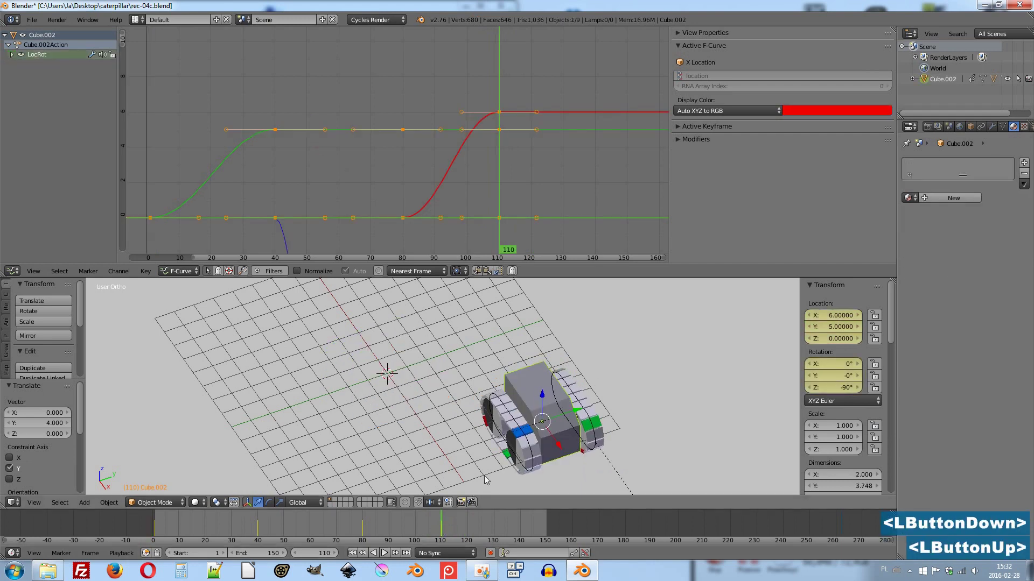
{"action": "right_click", "coordinate": [489, 399]}
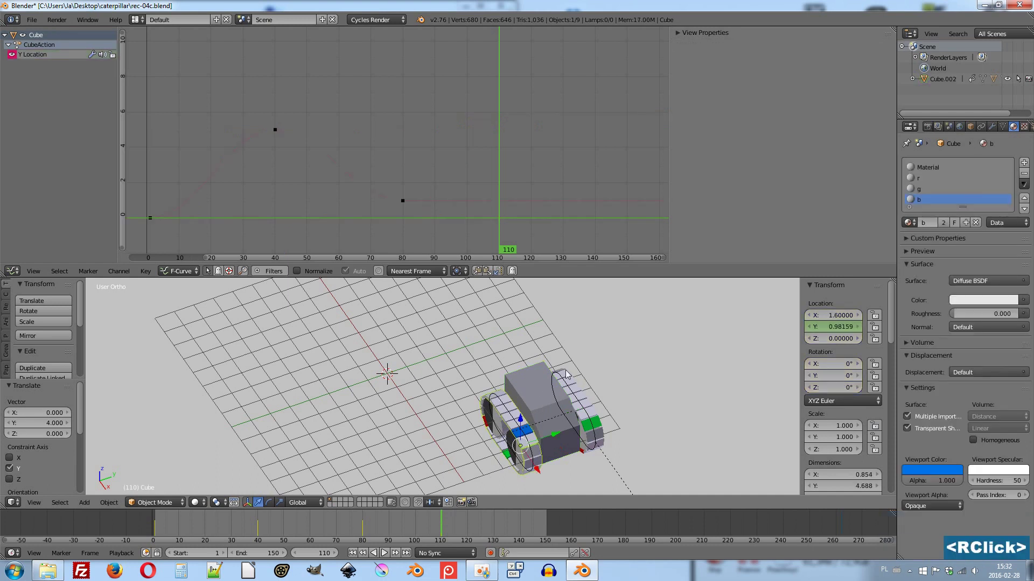
Insert keyframes on all channels for both tracks at frame 110.
{"action": "right_click", "coordinate": [569, 376]}
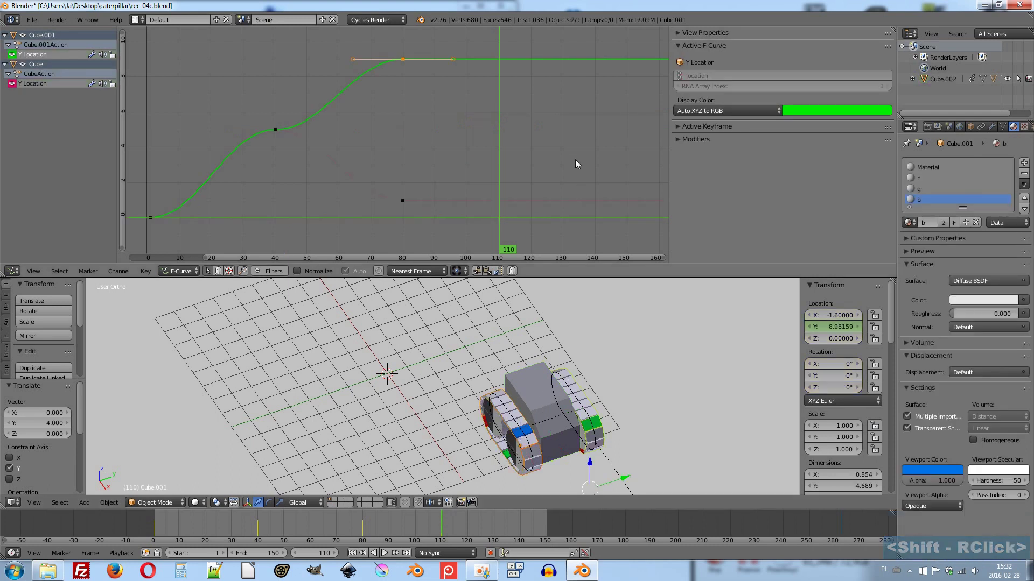
{"action": "key", "text": "i"}
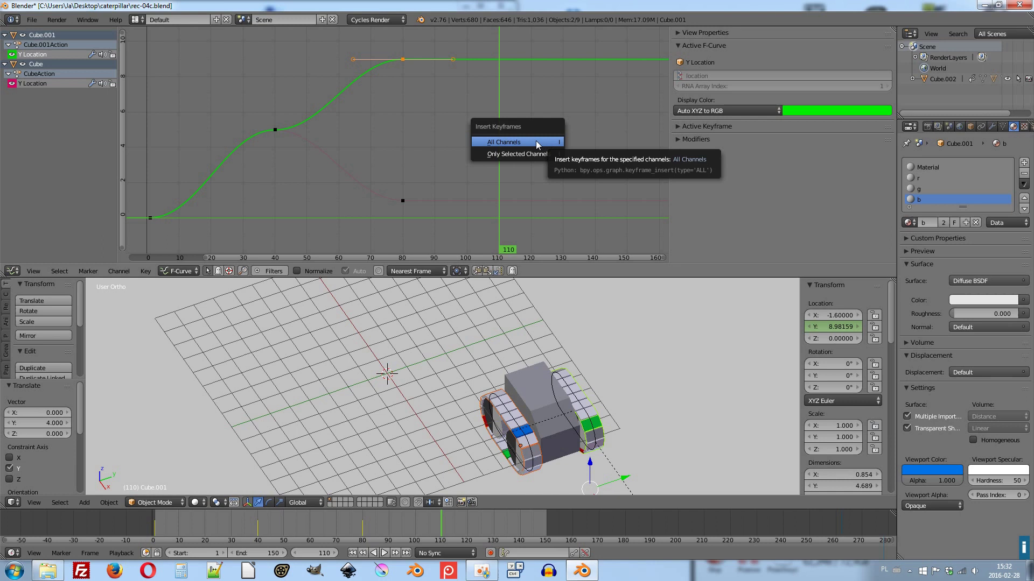
{"action": "left_click", "coordinate": [530, 144]}
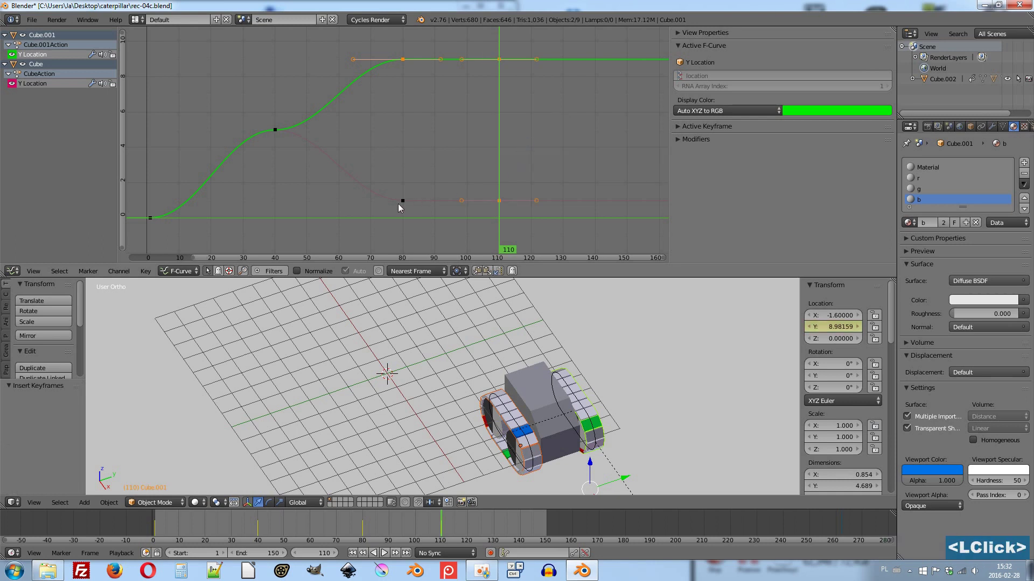
Set both new frame 110 Y Location keys to the Free handle type.
{"action": "right_click", "coordinate": [405, 203]}
{"action": "key", "text": "v"}
{"action": "left_click", "coordinate": [446, 167]}
{"action": "right_click", "coordinate": [408, 65]}
{"action": "key", "text": "v"}
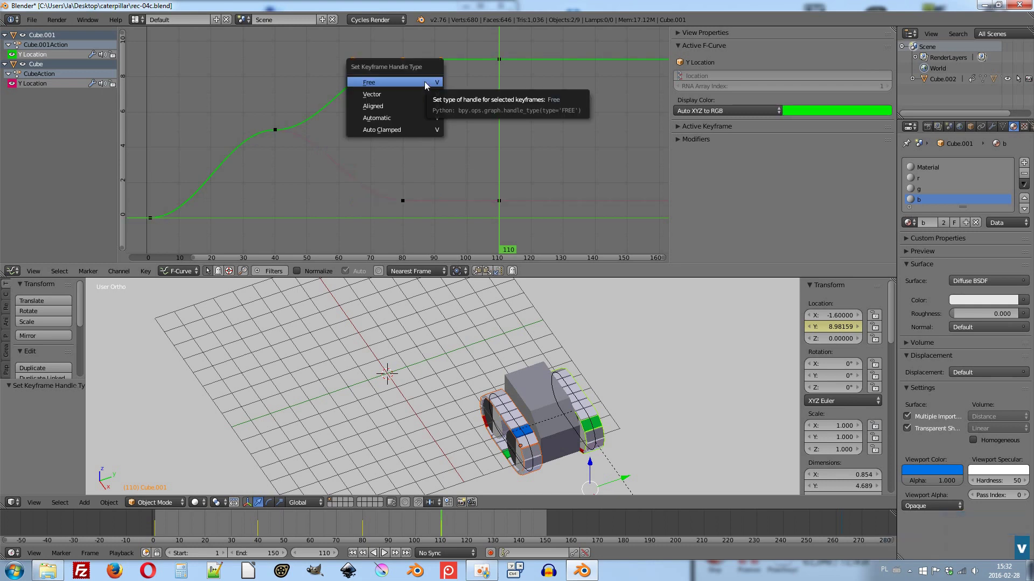
{"action": "left_click", "coordinate": [428, 85]}
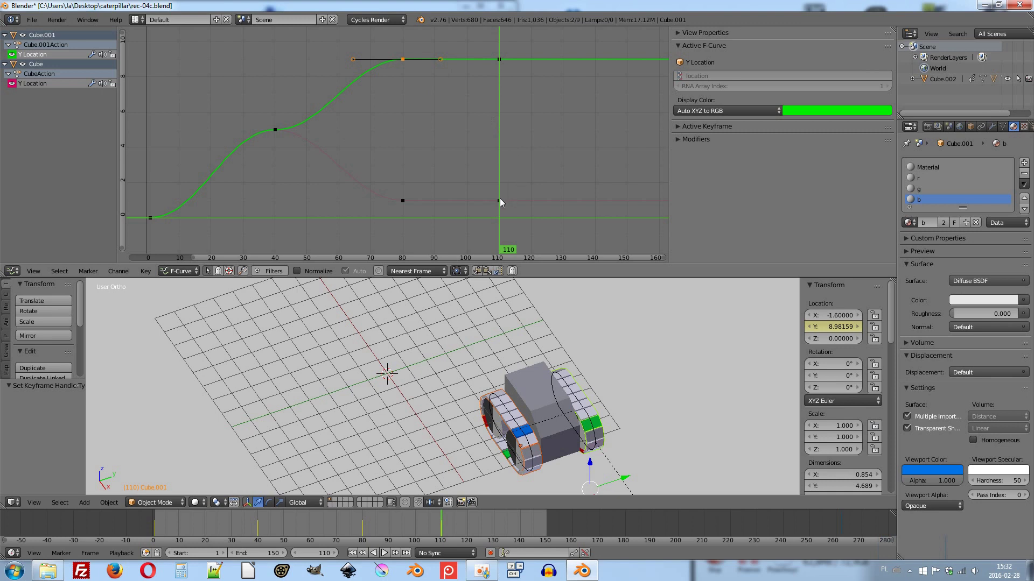
Raise both frame 110 keys together by 3.75 units along the value axis, then scrub to frame 94.
{"action": "right_click", "coordinate": [503, 202]}
{"action": "right_click", "coordinate": [503, 61]}
{"action": "scroll", "scroll_direction": "down", "scroll_amount": 3}
{"action": "middle_click", "coordinate": [498, 113]}
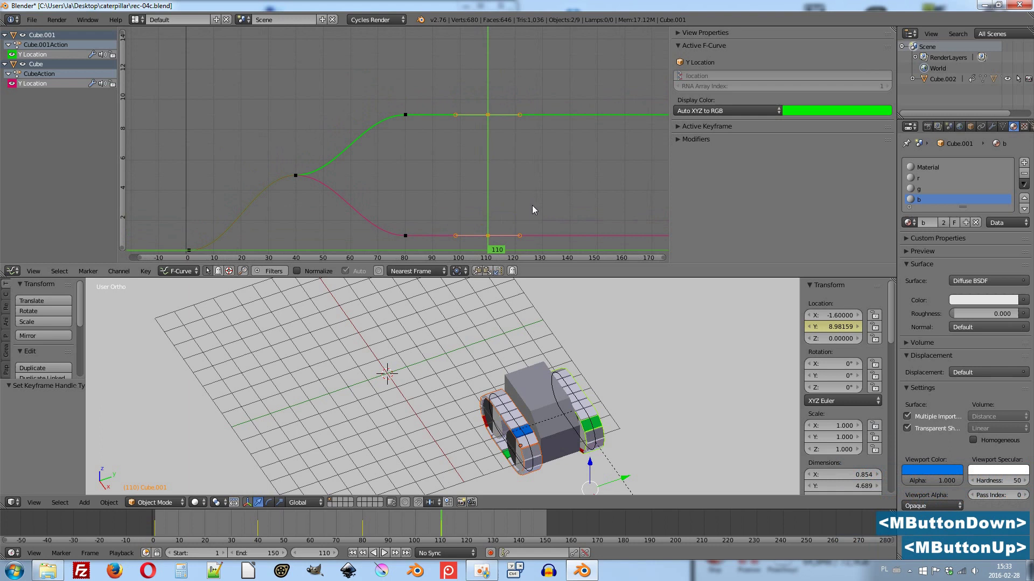
{"action": "key", "text": "g"}
{"action": "key", "text": "y"}
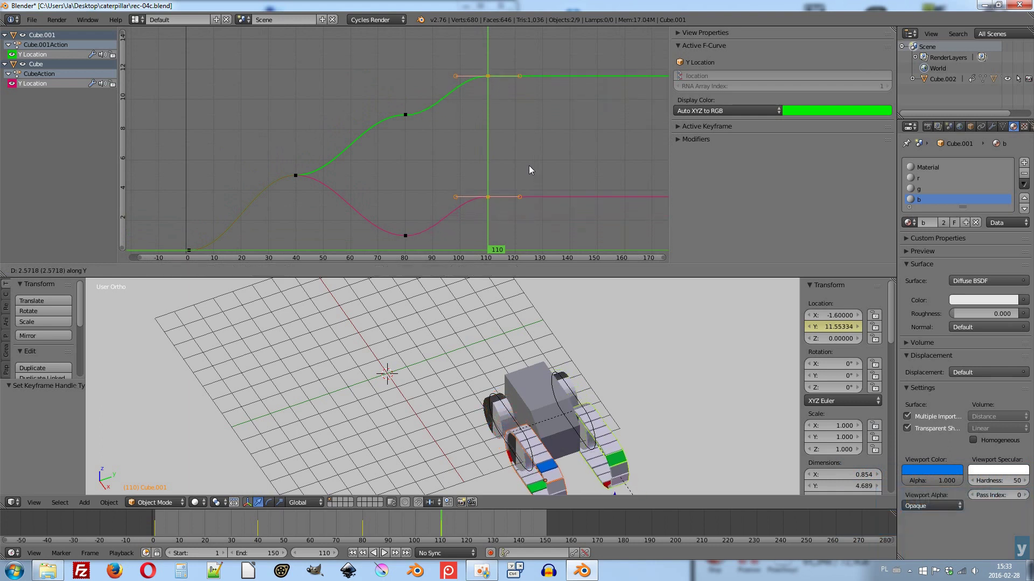
{"action": "left_click", "coordinate": [532, 154]}
{"action": "left_click", "coordinate": [356, 526]}
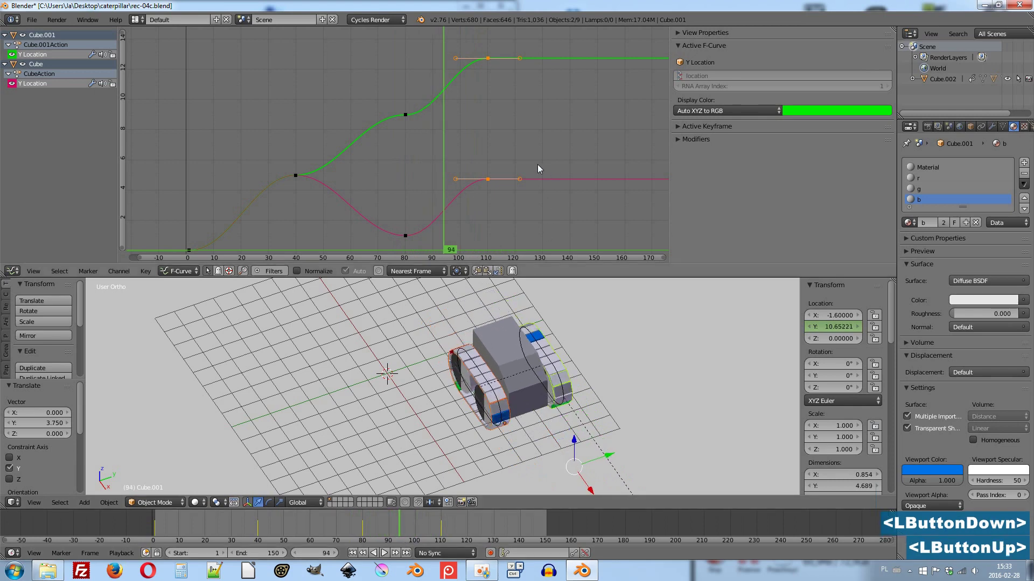
Move the 3D view in on the tracks and nudge the selected keys up slightly around frame 91.
{"action": "middle_click", "coordinate": [508, 393]}
{"action": "scroll", "scroll_direction": "up", "scroll_amount": 3}
{"action": "middle_click", "coordinate": [456, 376]}
{"action": "scroll", "scroll_direction": "up", "scroll_amount": 3}
{"action": "middle_click", "coordinate": [456, 403]}
{"action": "scroll", "scroll_direction": "up", "scroll_amount": 3}
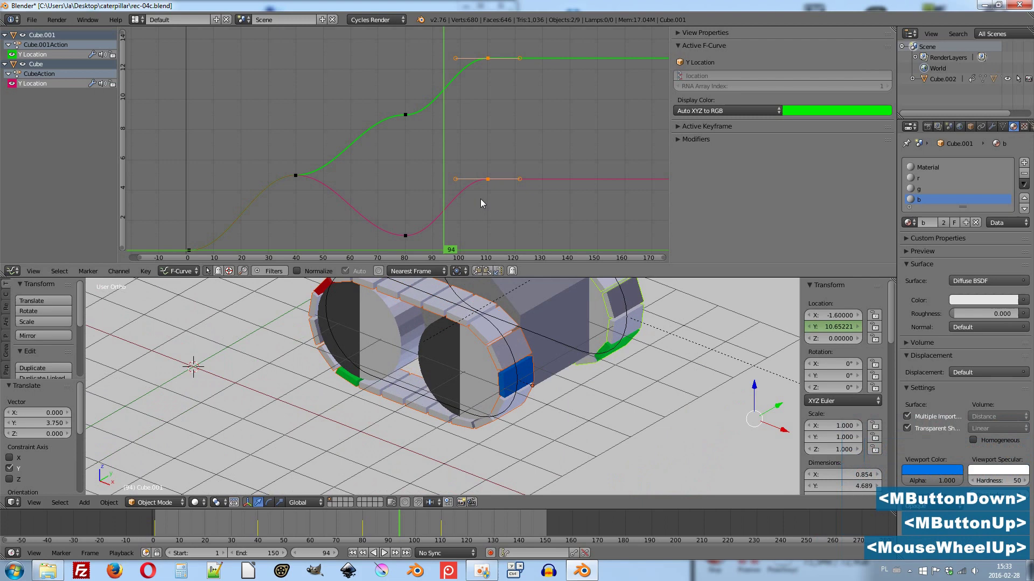
{"action": "left_click", "coordinate": [424, 201]}
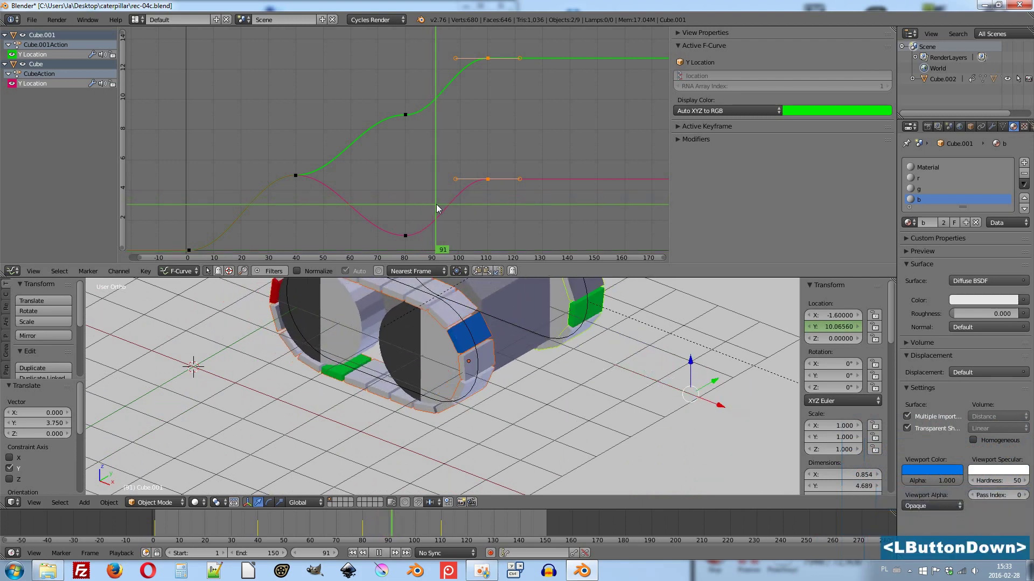
{"action": "type", "text": "gy"}
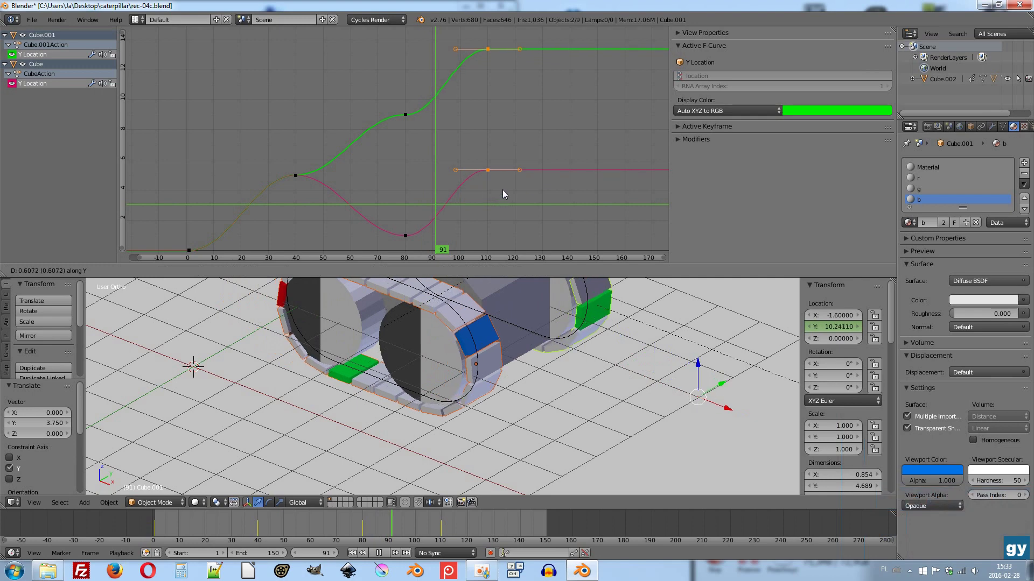
{"action": "left_click", "coordinate": [510, 181]}
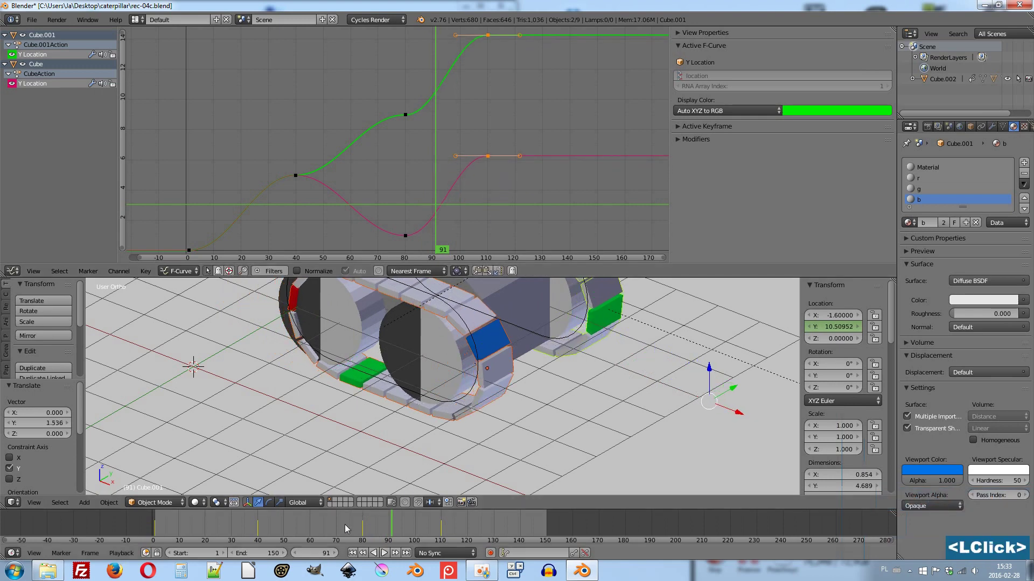
{"action": "left_click", "coordinate": [347, 528]}
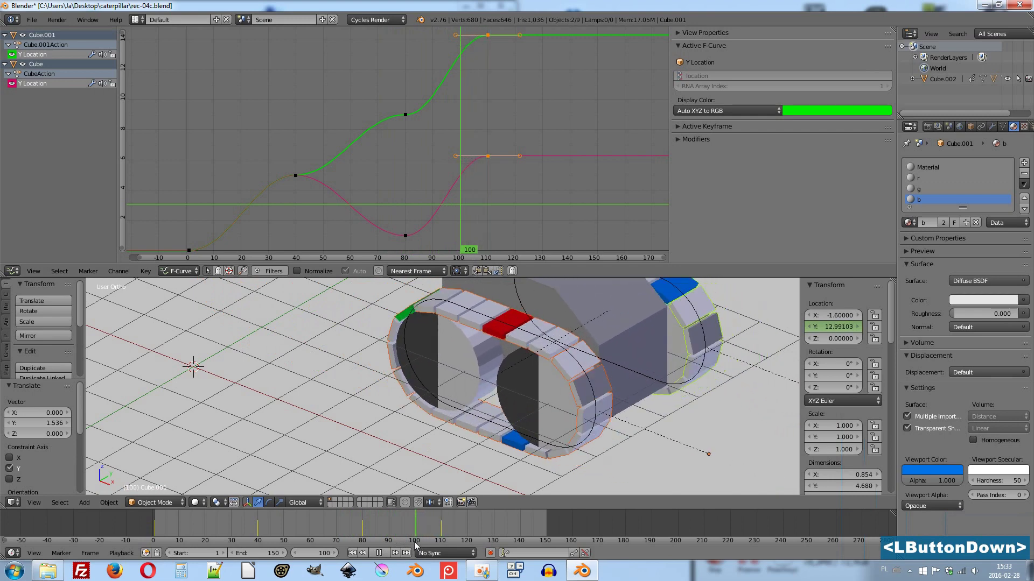
Shift the selected piece along Y to its new position and scrub the timeline to check.
{"action": "key", "text": "g"}
{"action": "type", "text": "gy"}
{"action": "left_click", "coordinate": [502, 195]}
{"action": "left_click", "coordinate": [366, 527]}
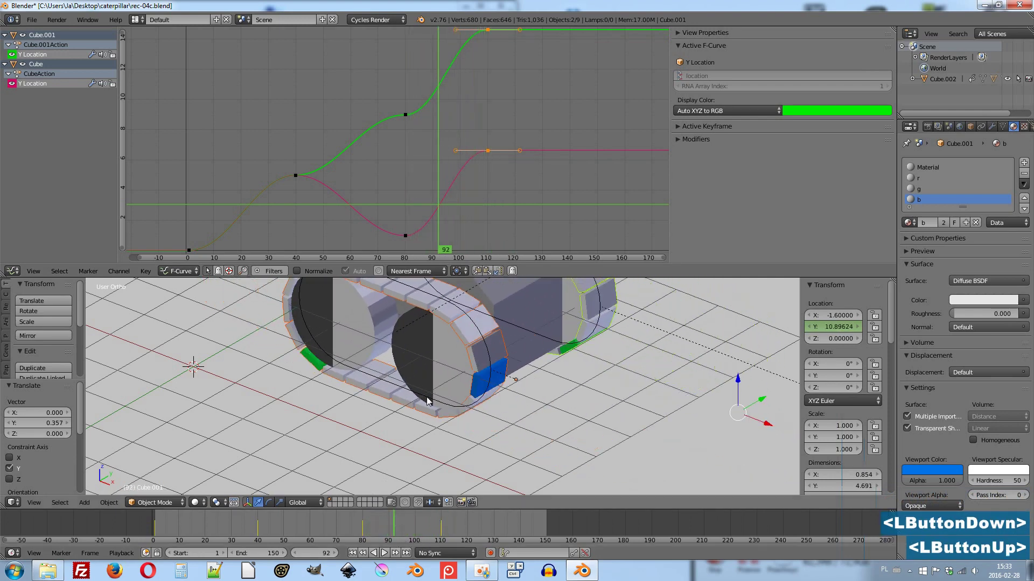
{"action": "scroll", "scroll_direction": "down", "scroll_amount": 3}
{"action": "scroll", "scroll_direction": "down", "scroll_amount": 3}
Play the tank animation while orbiting around the vehicle to watch the tracks.
{"action": "key", "text": "alt+a"}
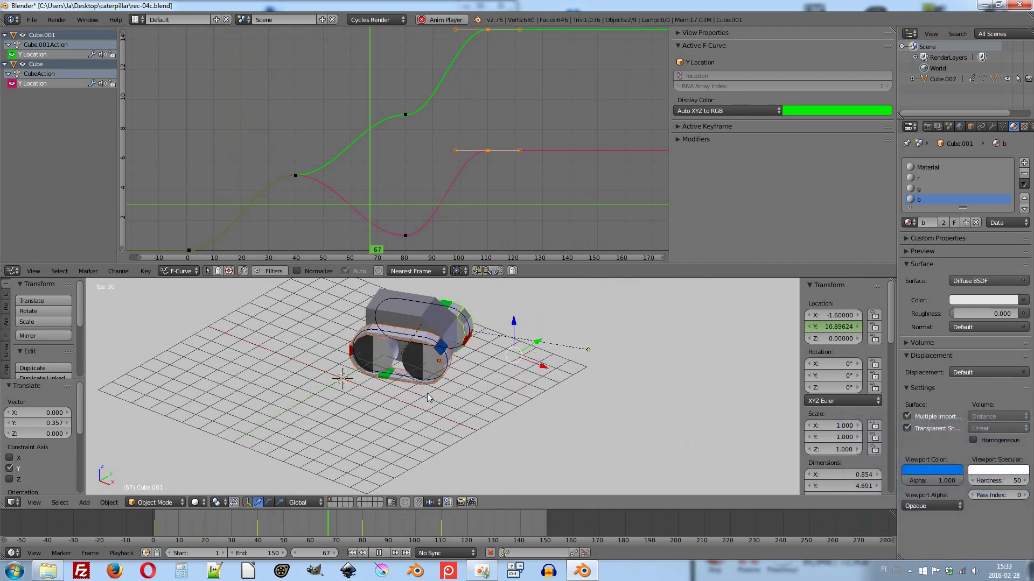
{"action": "key", "text": "Escape"}
{"action": "middle_click", "coordinate": [554, 394]}
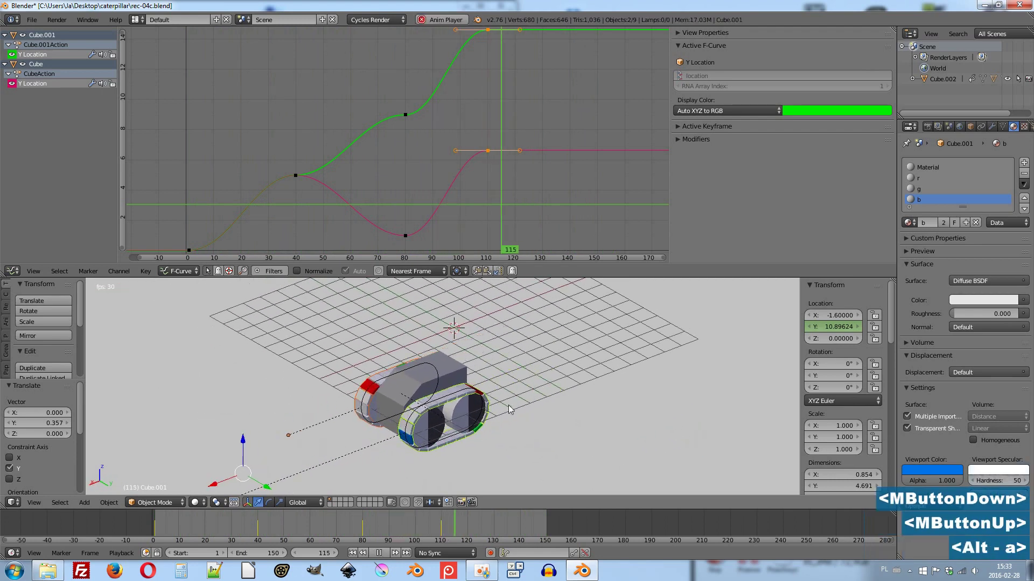
{"action": "key", "text": "Escape"}
{"action": "left_click", "coordinate": [149, 528]}
{"action": "key", "text": "alt+a"}
{"action": "middle_click", "coordinate": [611, 395]}
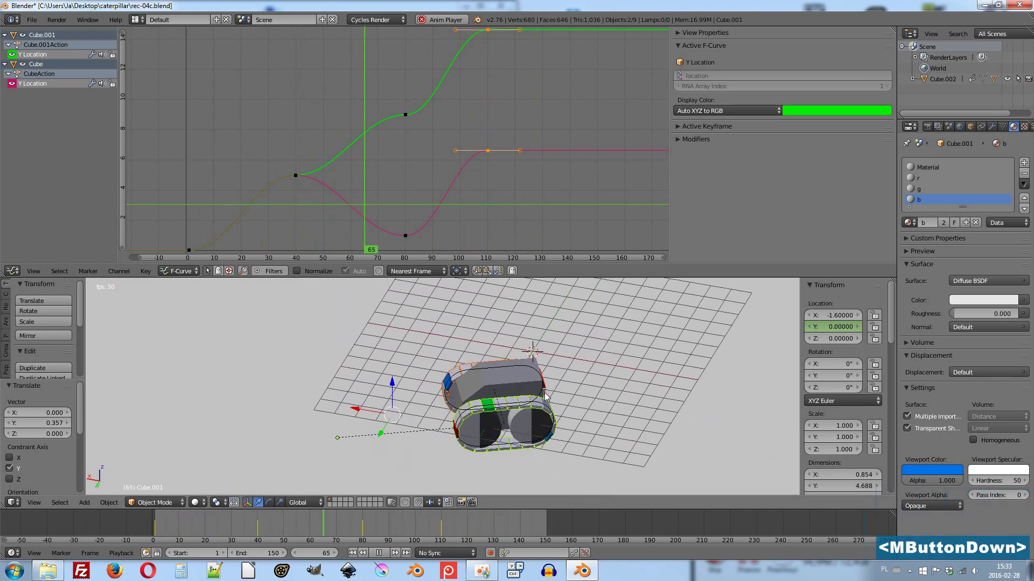
Stop playback, rewind to frame 0 and view the tank from the Right Ortho side.
{"action": "key", "text": "Escape"}
{"action": "key", "text": "7"}
{"action": "key", "text": "3"}
{"action": "scroll", "scroll_direction": "up", "scroll_amount": 3}
Select front wheel Cylinder.001 and add a single driver to its X rotation.
{"action": "right_click", "coordinate": [381, 380]}
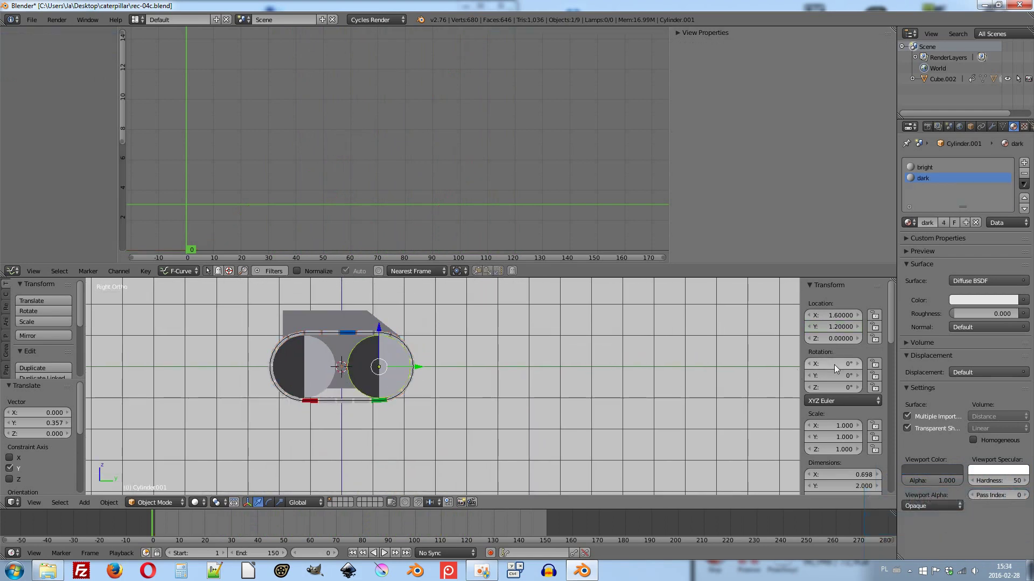
{"action": "right_click", "coordinate": [836, 368]}
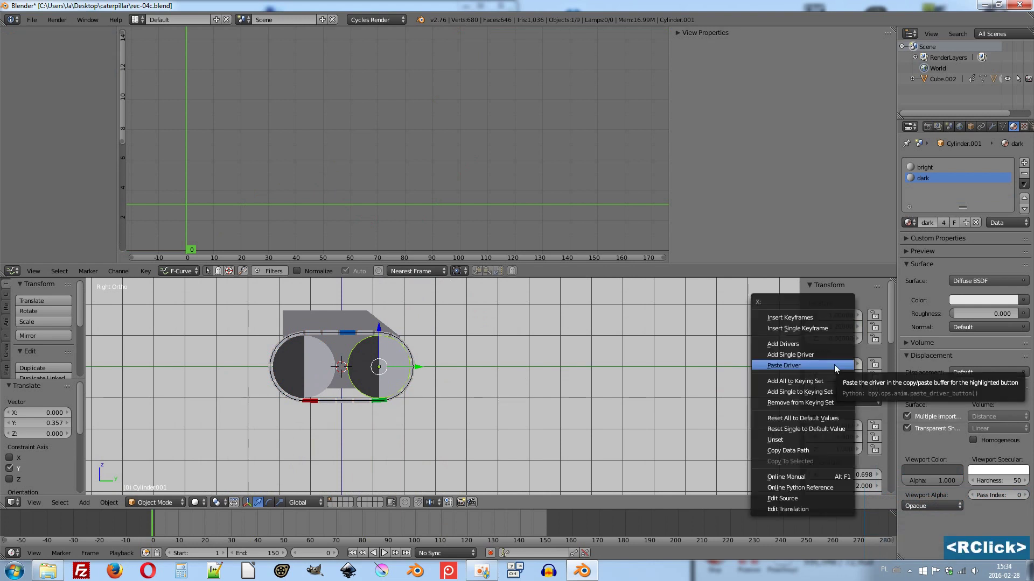
{"action": "left_click", "coordinate": [840, 357]}
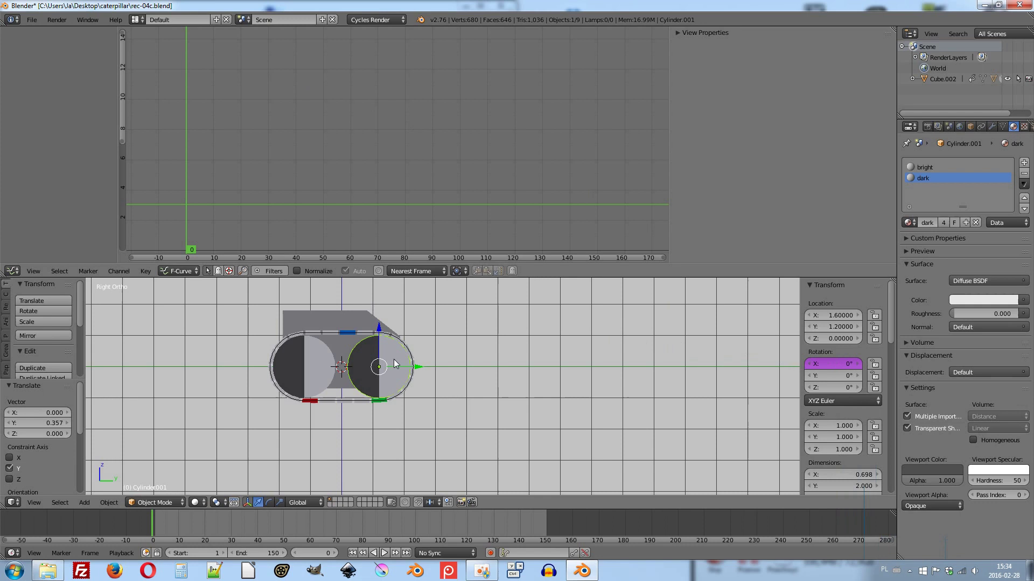
{"action": "right_click", "coordinate": [367, 364]}
{"action": "right_click", "coordinate": [369, 365]}
{"action": "right_click", "coordinate": [367, 364]}
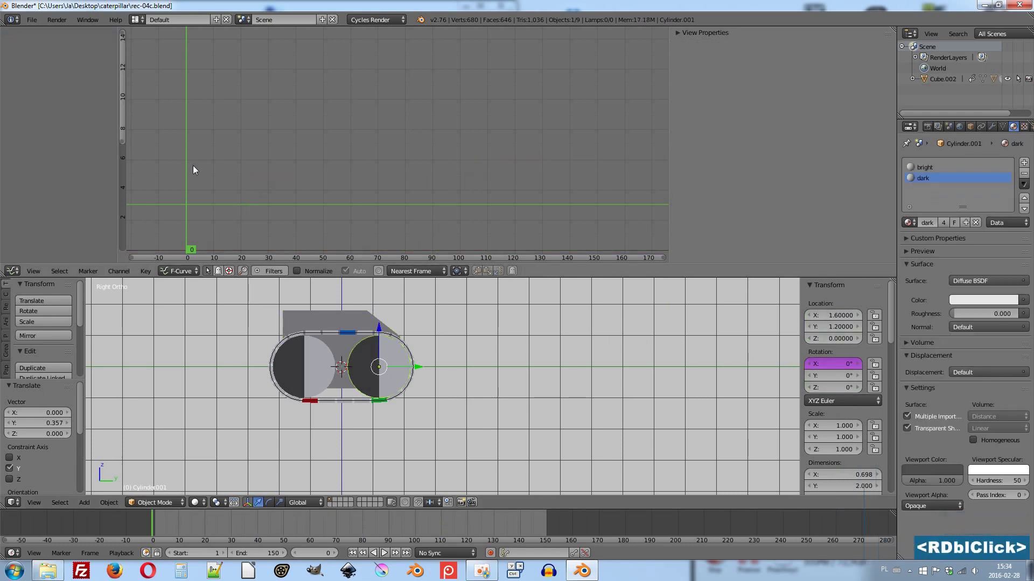
Switch the Graph Editor to Drivers mode and show the X Euler Rotation driver's settings panel.
{"action": "left_click", "coordinate": [183, 274]}
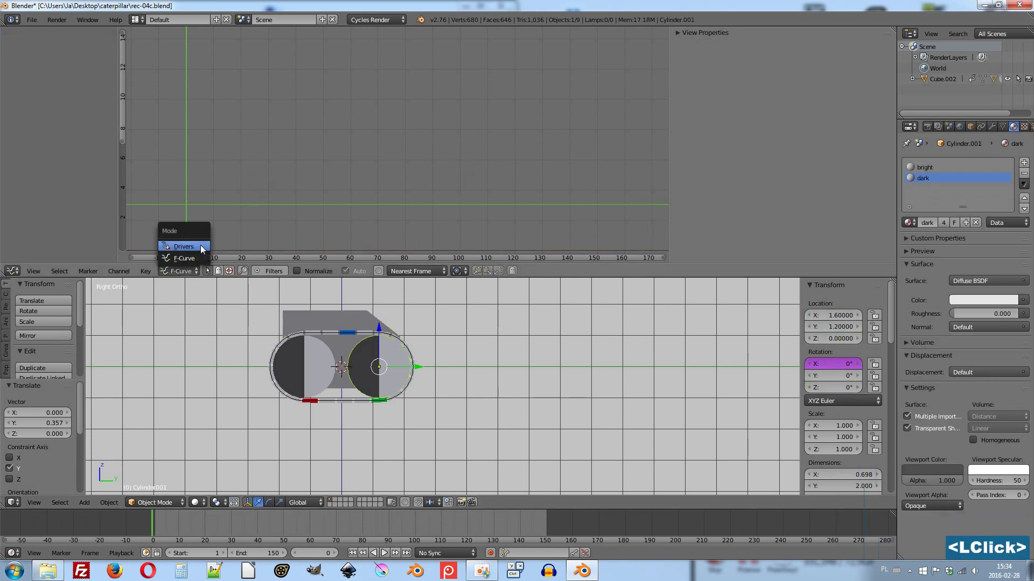
{"action": "left_click", "coordinate": [204, 250]}
{"action": "double_click", "coordinate": [50, 60]}
{"action": "left_click", "coordinate": [681, 51]}
{"action": "scroll", "scroll_direction": "down", "scroll_amount": 3}
{"action": "middle_click", "coordinate": [424, 346]}
{"action": "scroll", "scroll_direction": "up", "scroll_amount": 3}
{"action": "middle_click", "coordinate": [360, 395]}
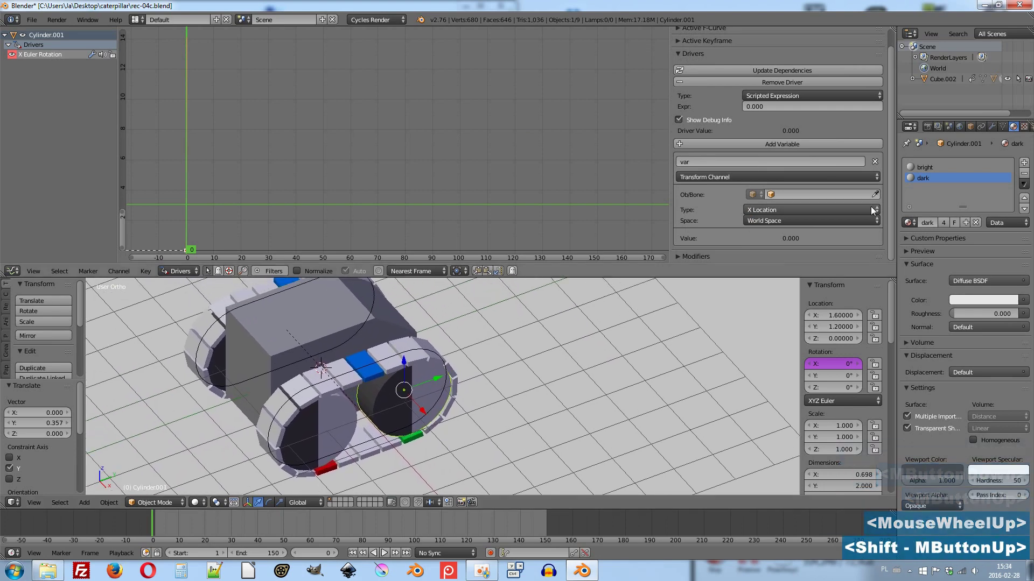
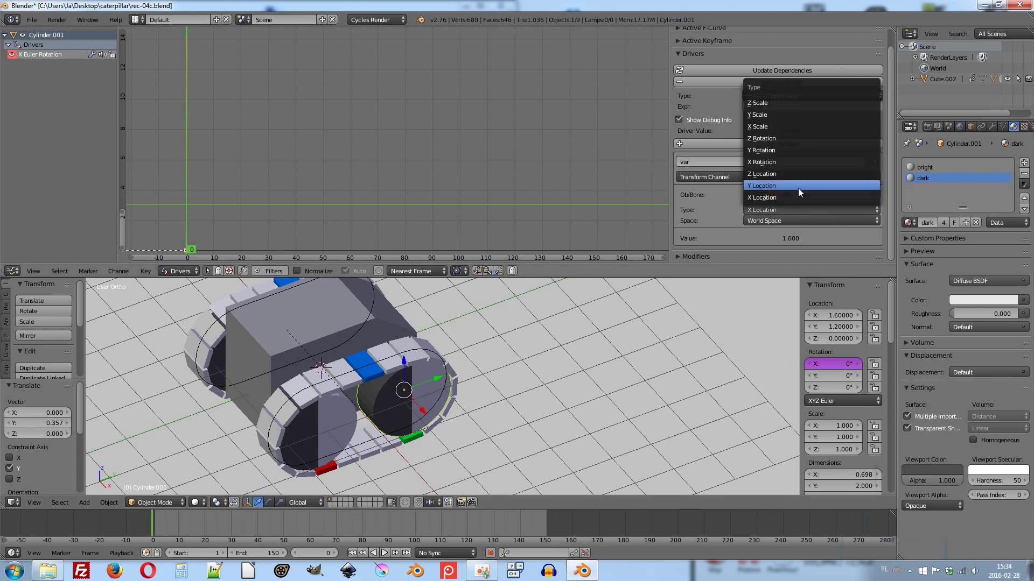
Set the driver variable to read Cube's Y Location in Local Space.
{"action": "left_click", "coordinate": [801, 193]}
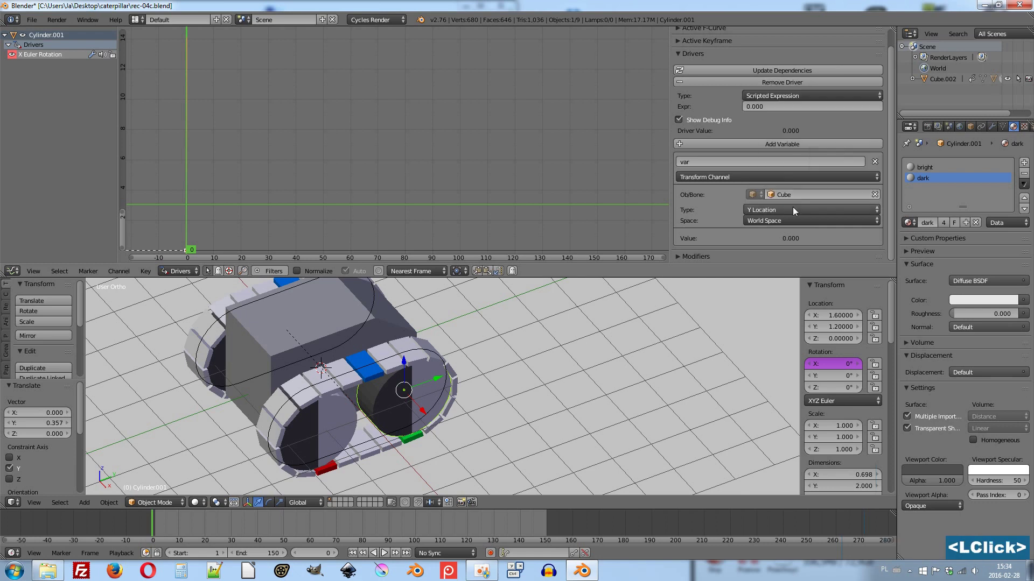
{"action": "left_click", "coordinate": [795, 227]}
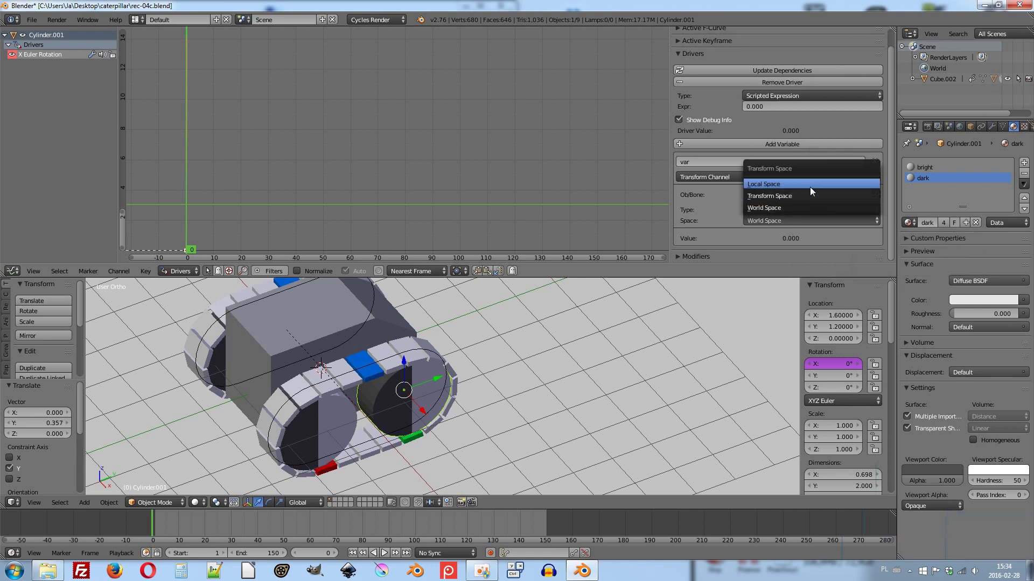
{"action": "left_click", "coordinate": [812, 191]}
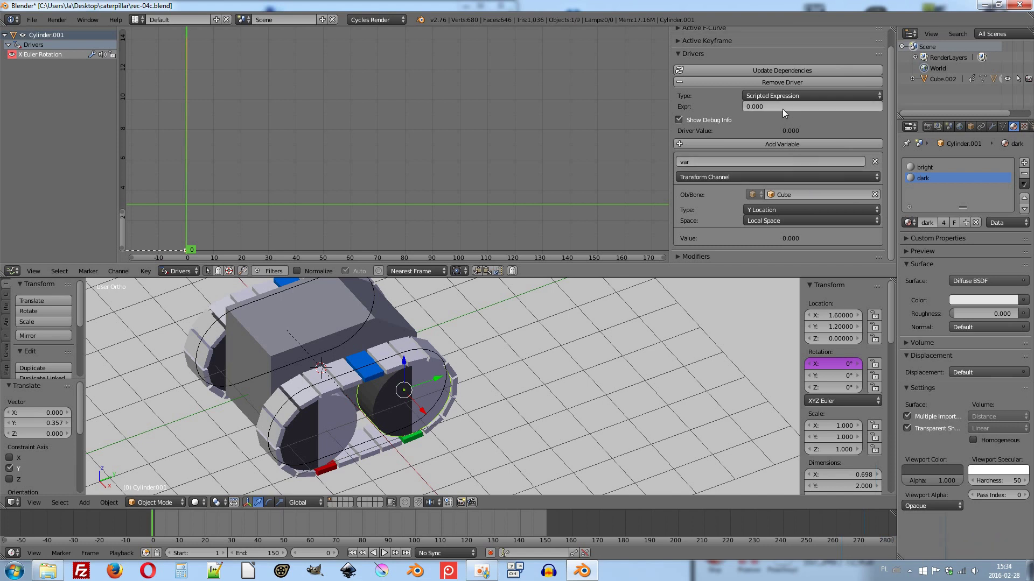
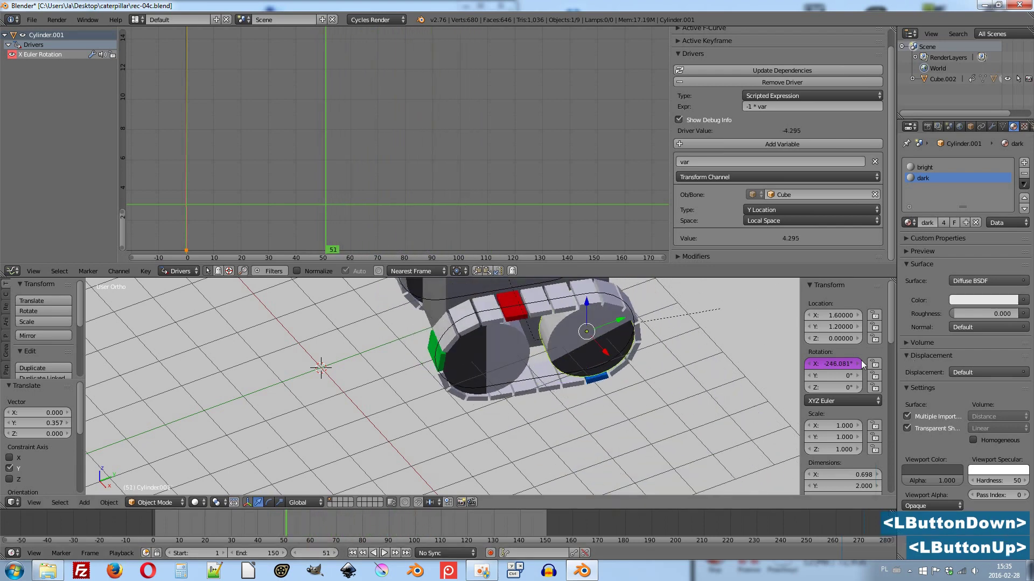
Copy the wheel's X rotation driver and paste it onto the other front wheel's X rotation.
{"action": "right_click", "coordinate": [844, 364]}
{"action": "left_click", "coordinate": [827, 391]}
{"action": "right_click", "coordinate": [508, 359]}
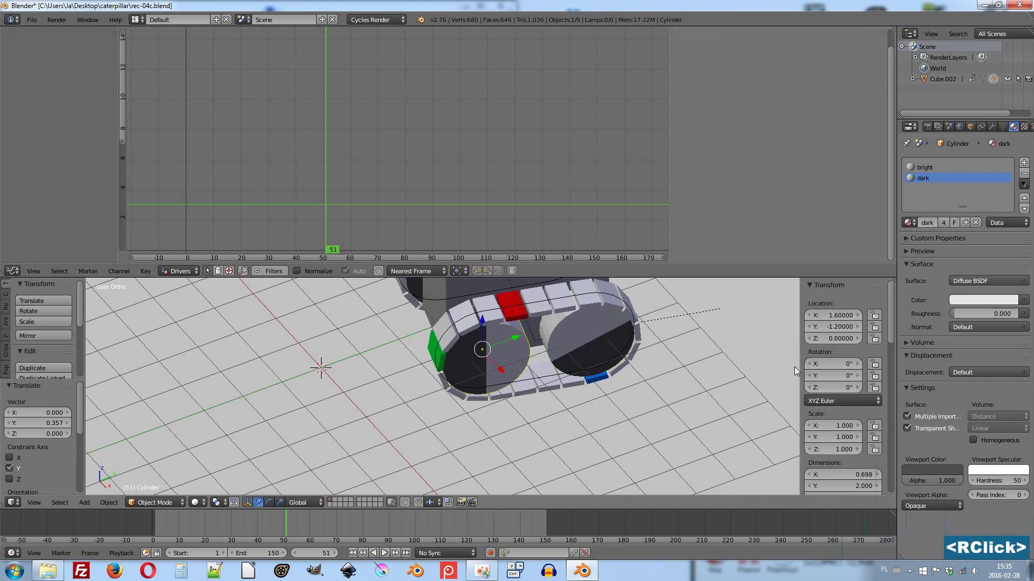
{"action": "right_click", "coordinate": [830, 369]}
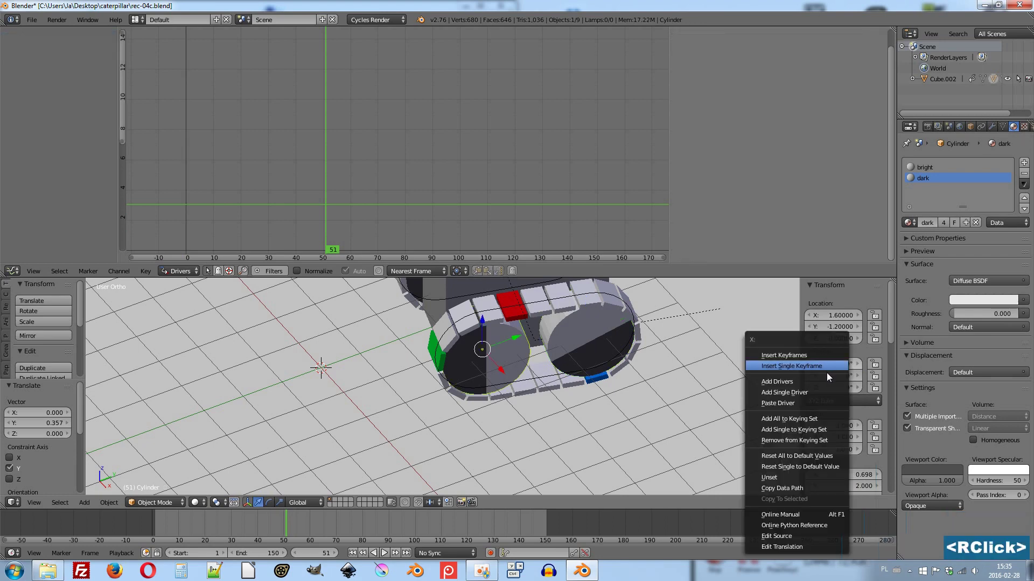
{"action": "left_click", "coordinate": [817, 403]}
Orbit to the other side and paste the driver onto another wheel's X rotation.
{"action": "scroll", "scroll_direction": "down", "scroll_amount": 3}
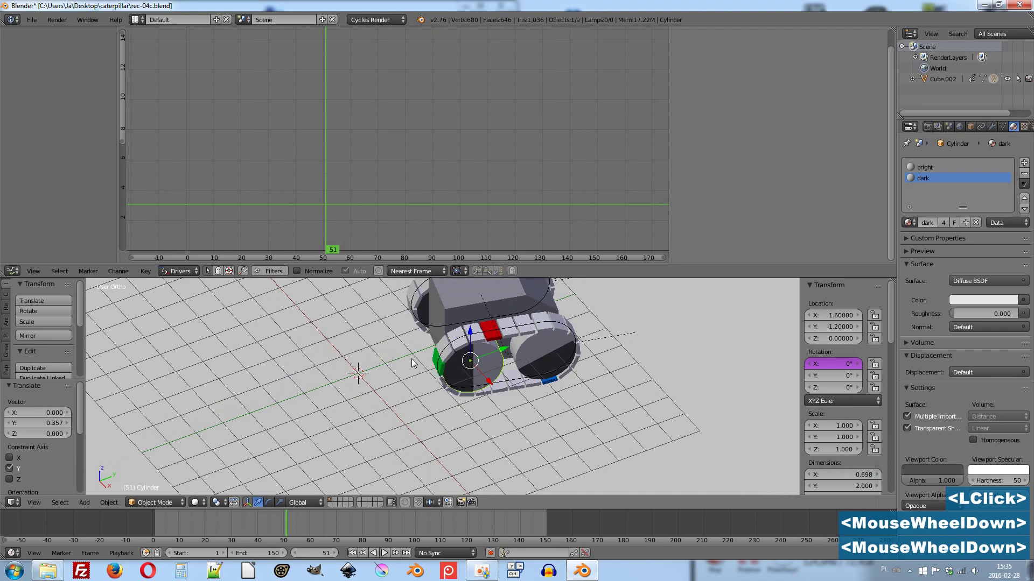
{"action": "middle_click", "coordinate": [381, 359]}
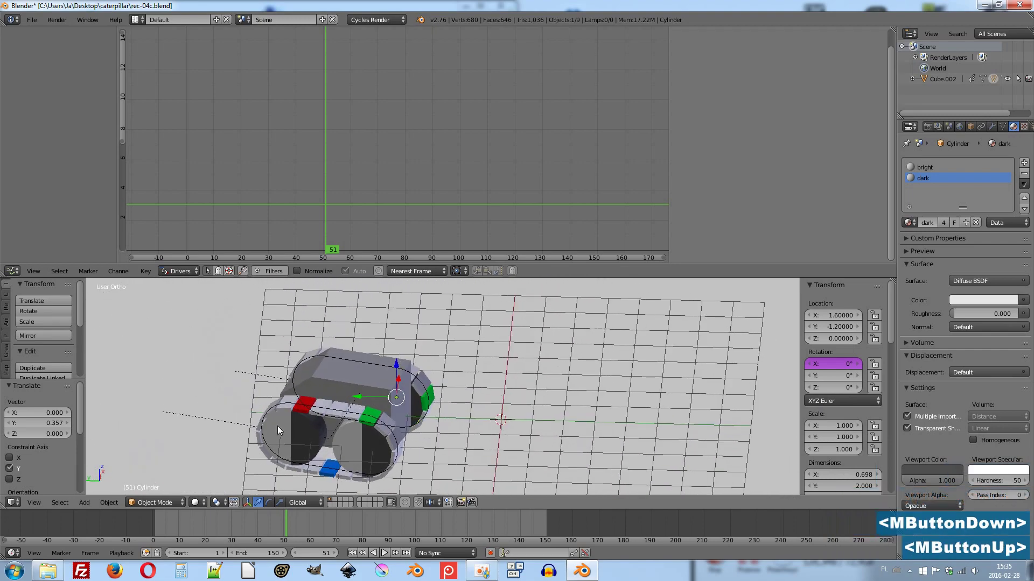
{"action": "right_click", "coordinate": [280, 430]}
{"action": "right_click", "coordinate": [827, 367]}
{"action": "left_click", "coordinate": [830, 368]}
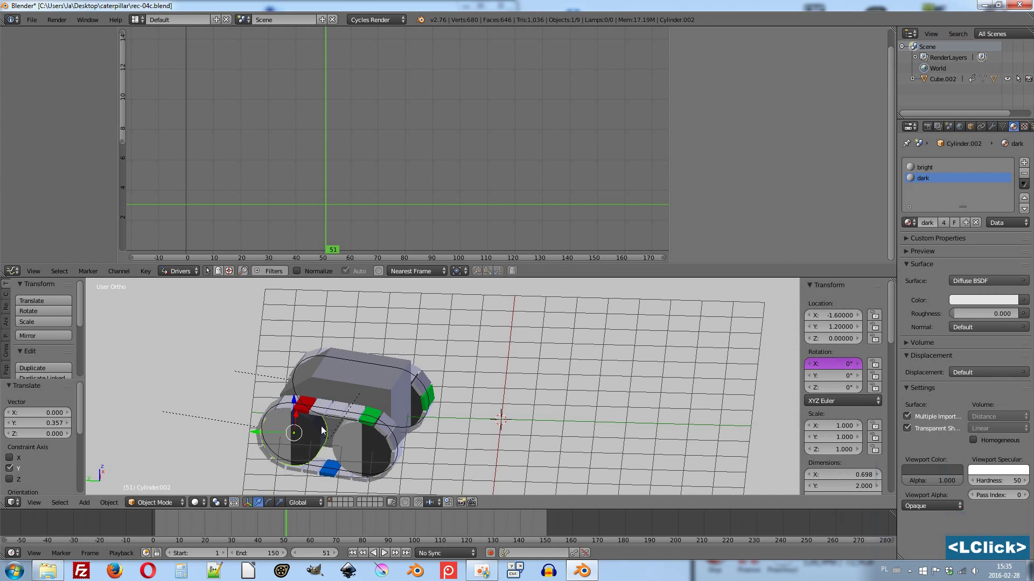
{"action": "right_click", "coordinate": [295, 447]}
{"action": "right_click", "coordinate": [296, 447]}
{"action": "right_click", "coordinate": [296, 447]}
{"action": "right_click", "coordinate": [296, 447]}
{"action": "right_click", "coordinate": [295, 447]}
{"action": "right_click", "coordinate": [295, 446]}
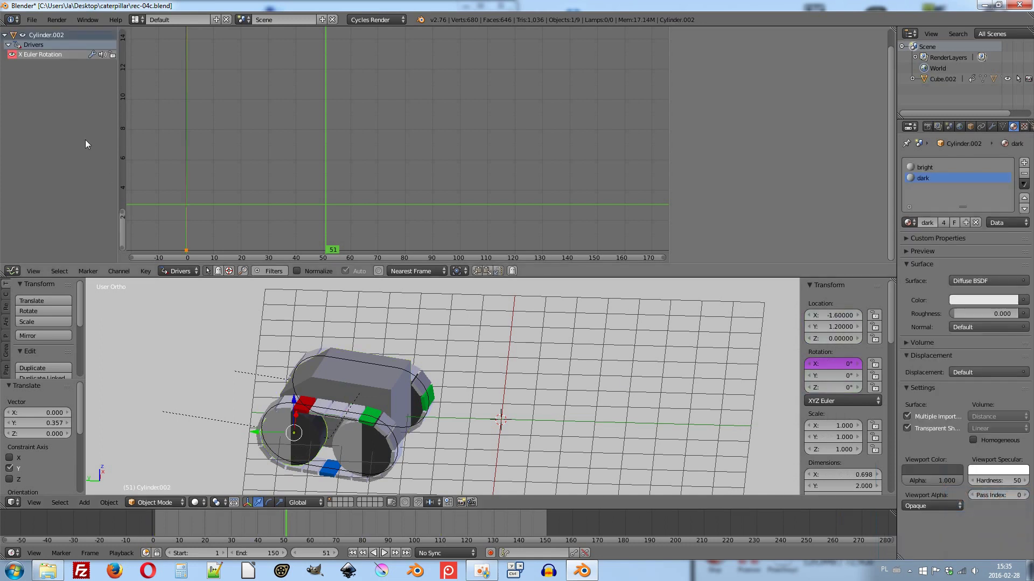
Show Cylinder.002's driver settings and reset its target object field.
{"action": "double_click", "coordinate": [45, 57]}
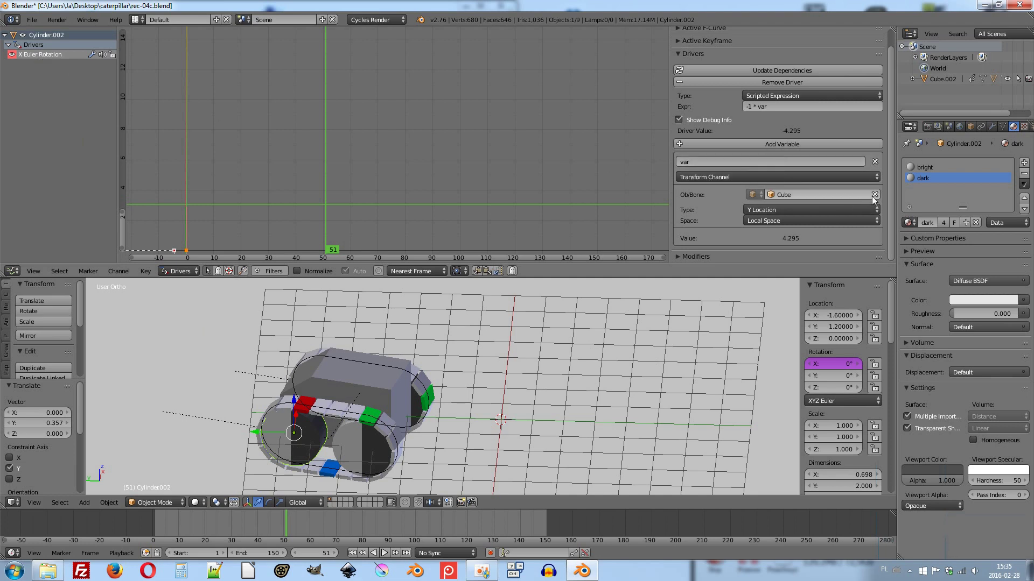
{"action": "double_click", "coordinate": [879, 197]}
{"action": "double_click", "coordinate": [877, 197]}
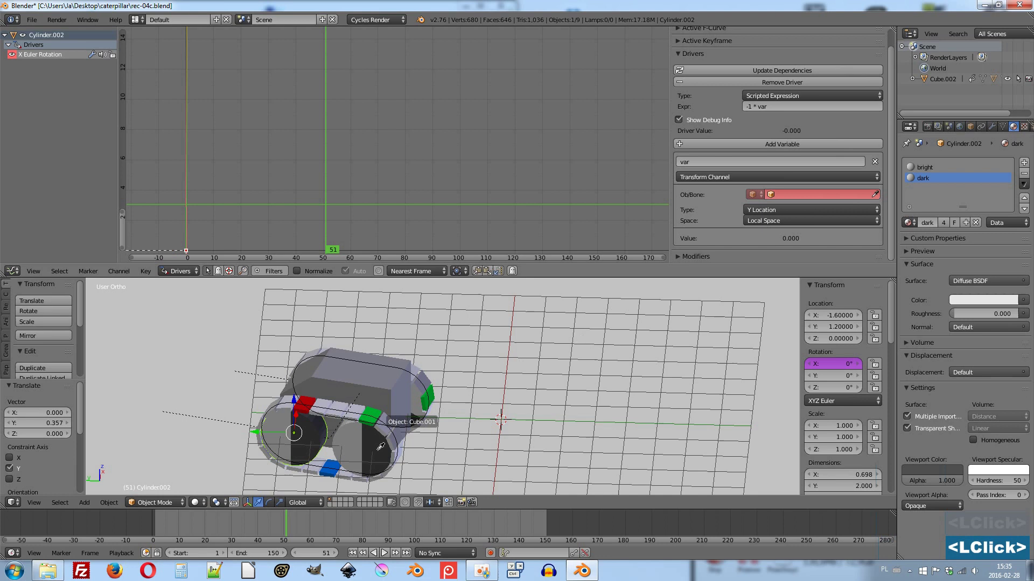
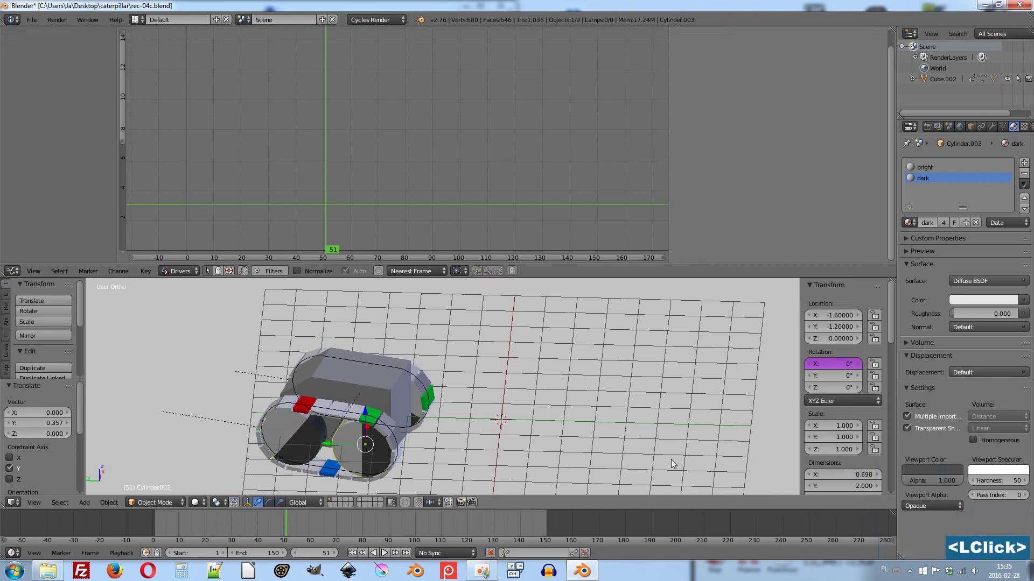
Play the animation and orbit around the tank to check that all wheels roll.
{"action": "scroll", "scroll_direction": "down", "scroll_amount": 3}
{"action": "double_click", "coordinate": [148, 530]}
{"action": "key", "text": "alt+a"}
{"action": "middle_click", "coordinate": [360, 421]}
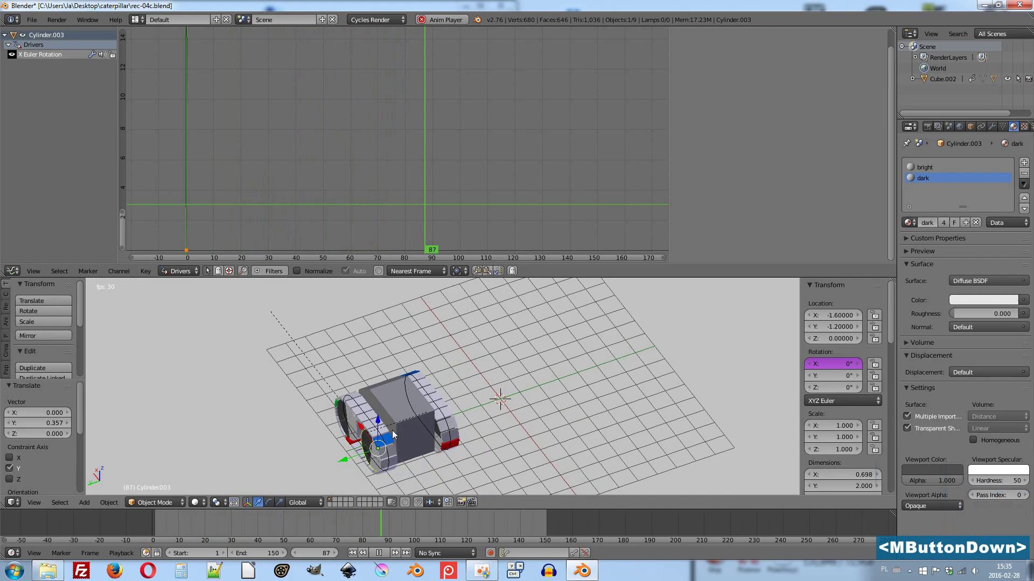
{"action": "middle_click", "coordinate": [537, 439]}
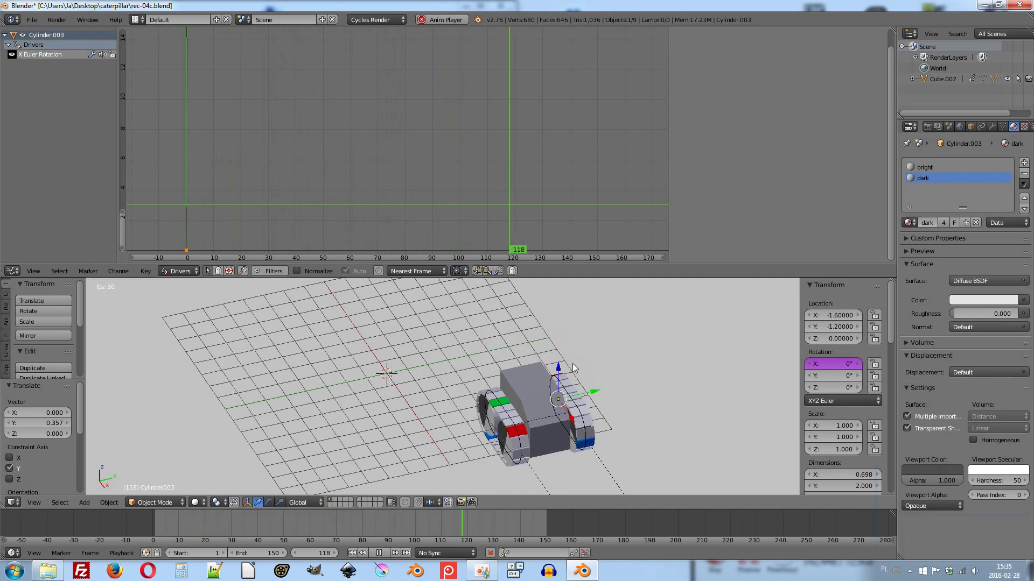
{"action": "middle_click", "coordinate": [550, 371]}
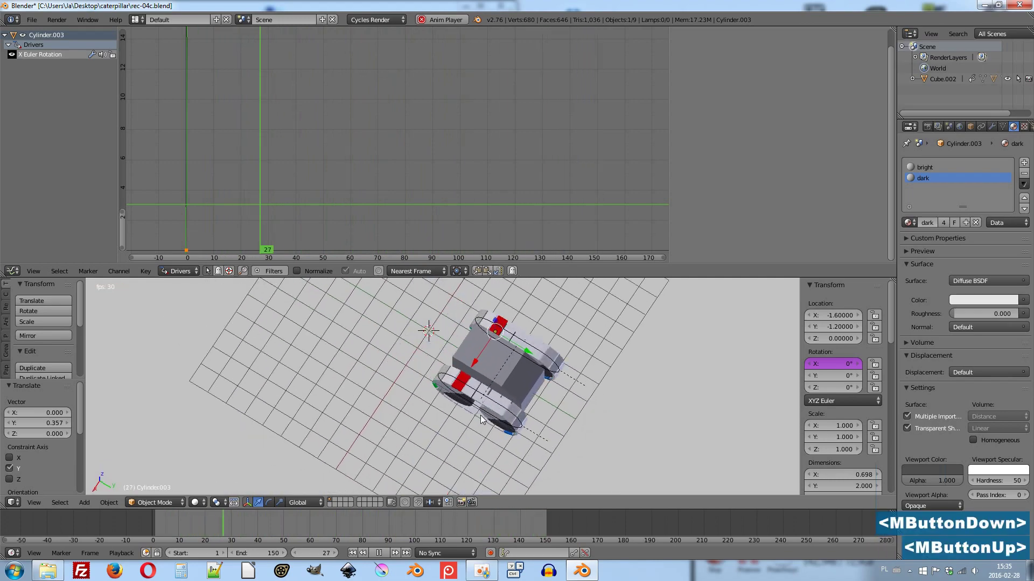